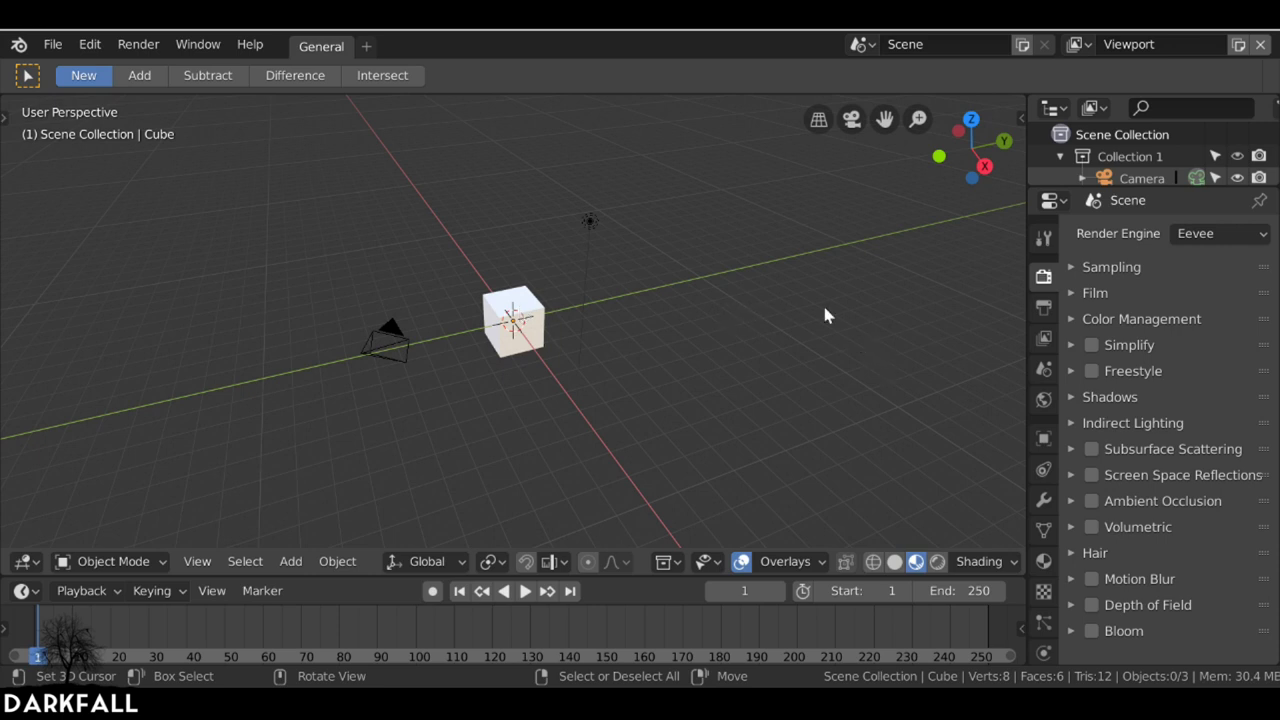
- In Scene Properties choose the Metric unit system, millimetre length and unit scale 0.001
left_click(533, 340)
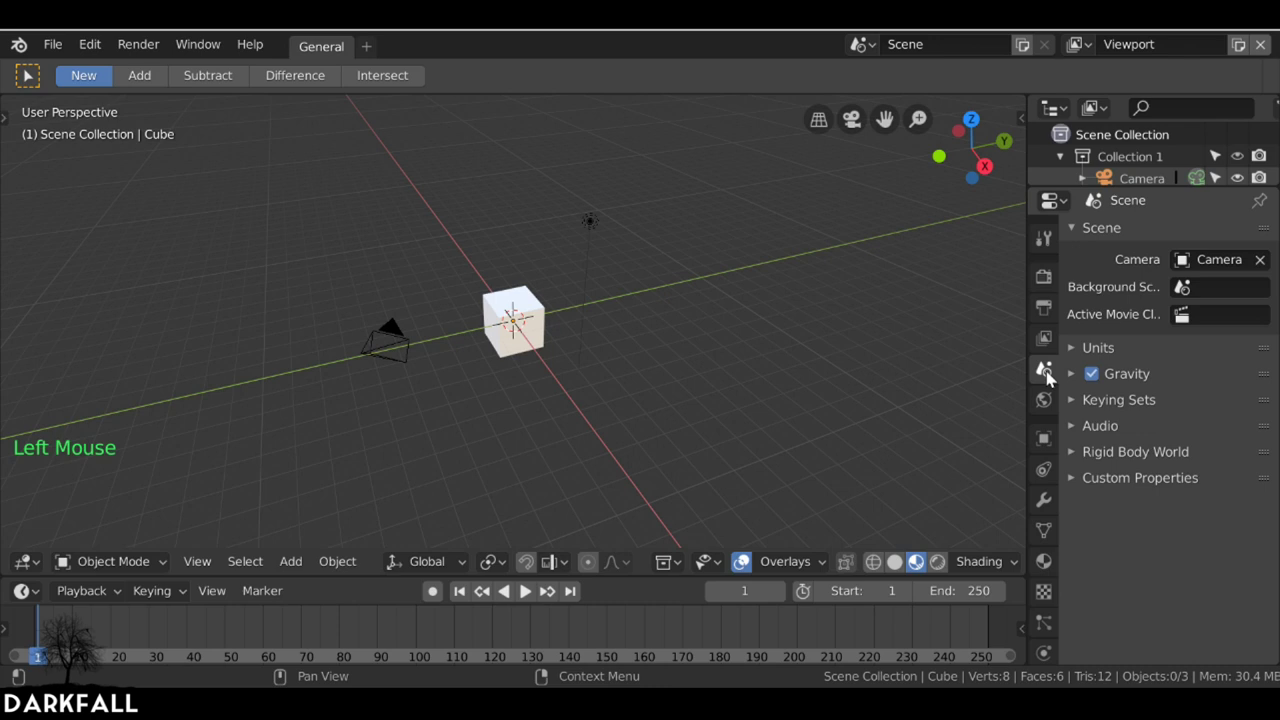
left_click(533, 340)
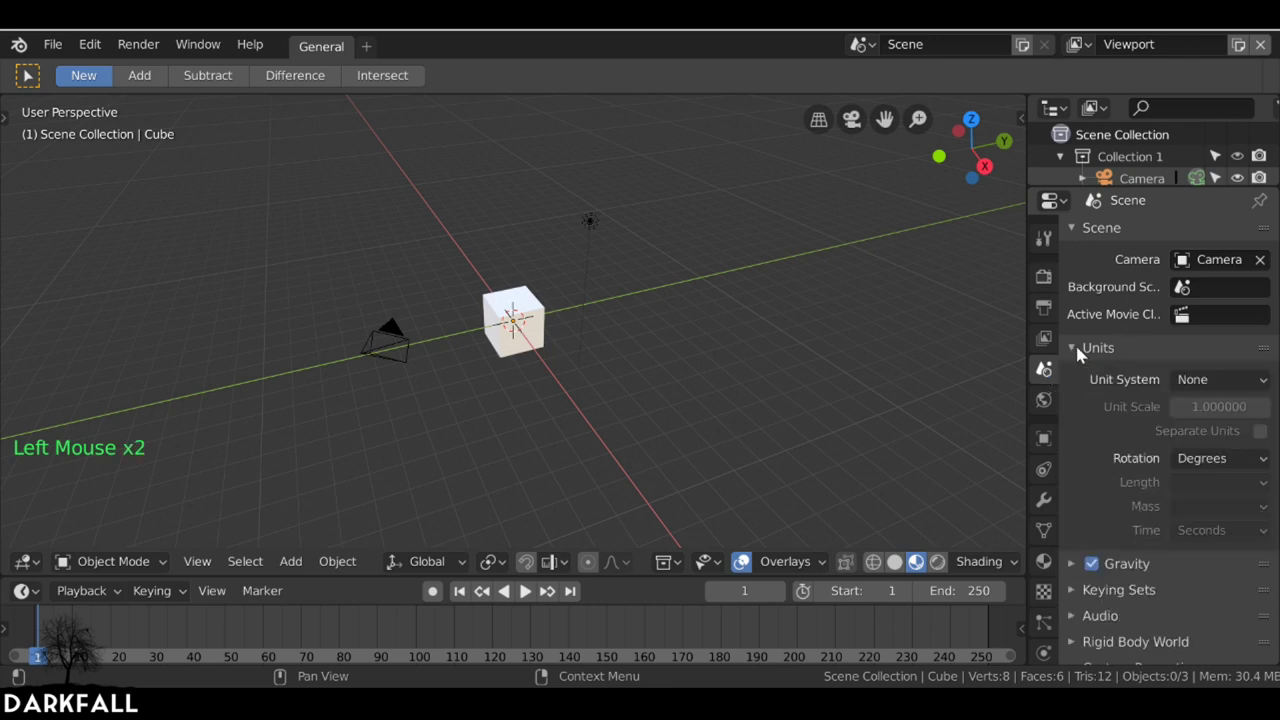
left_click(533, 340)
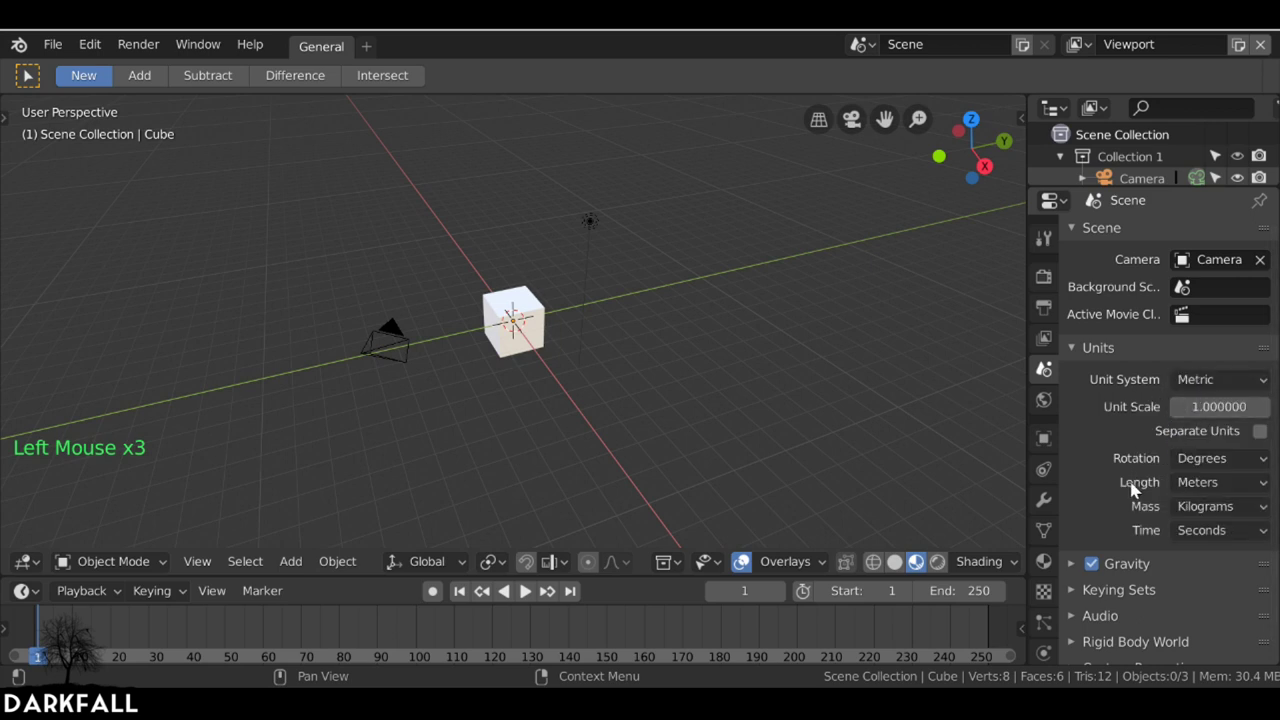
left_click(533, 340)
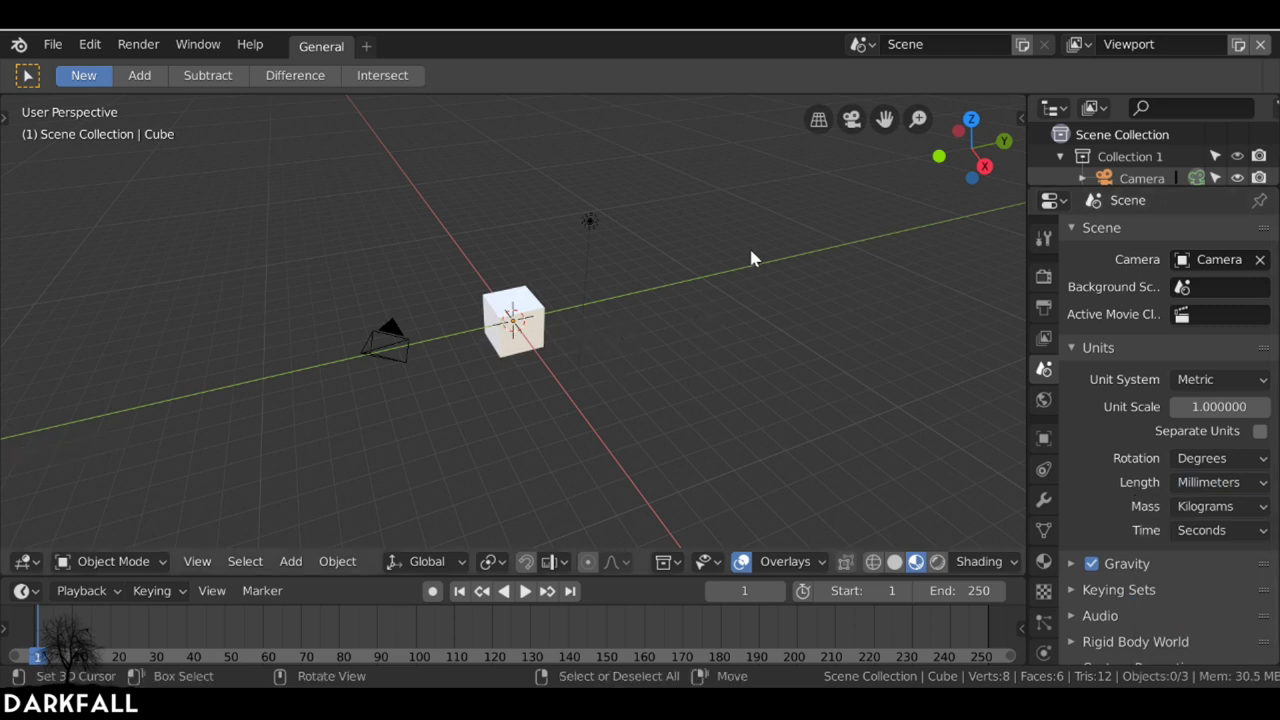
key("n")
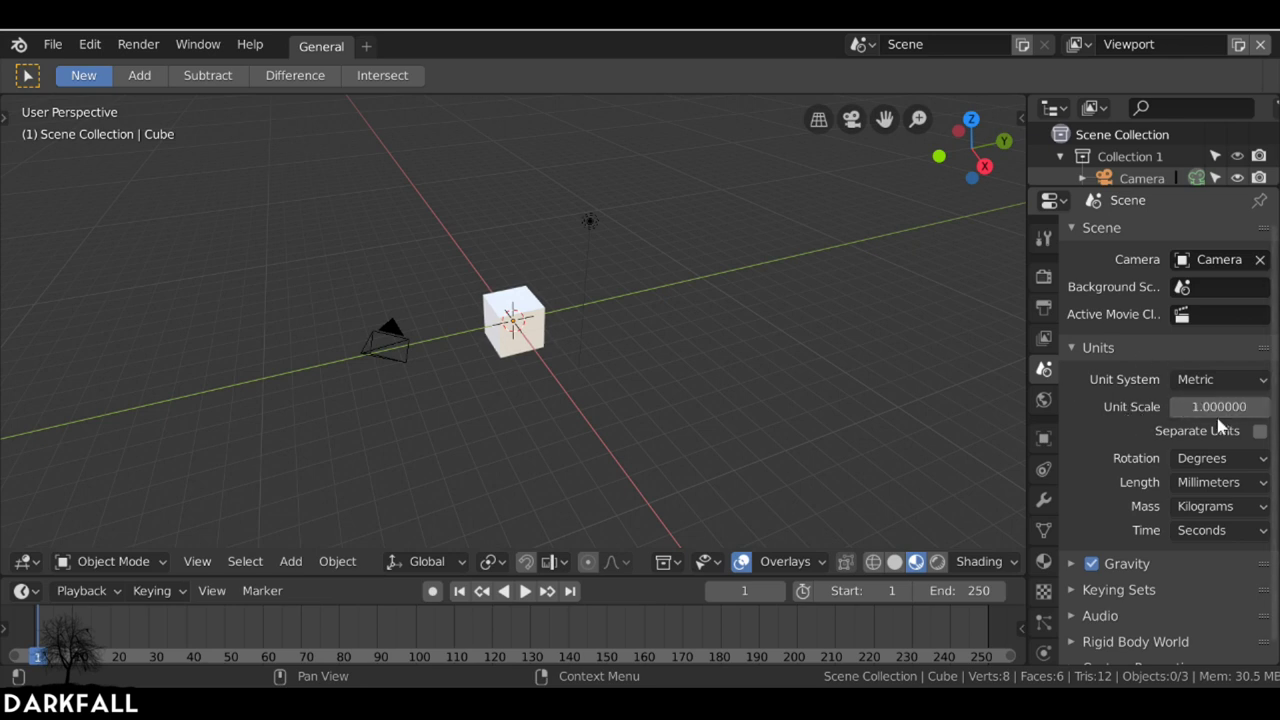
left_click(533, 340)
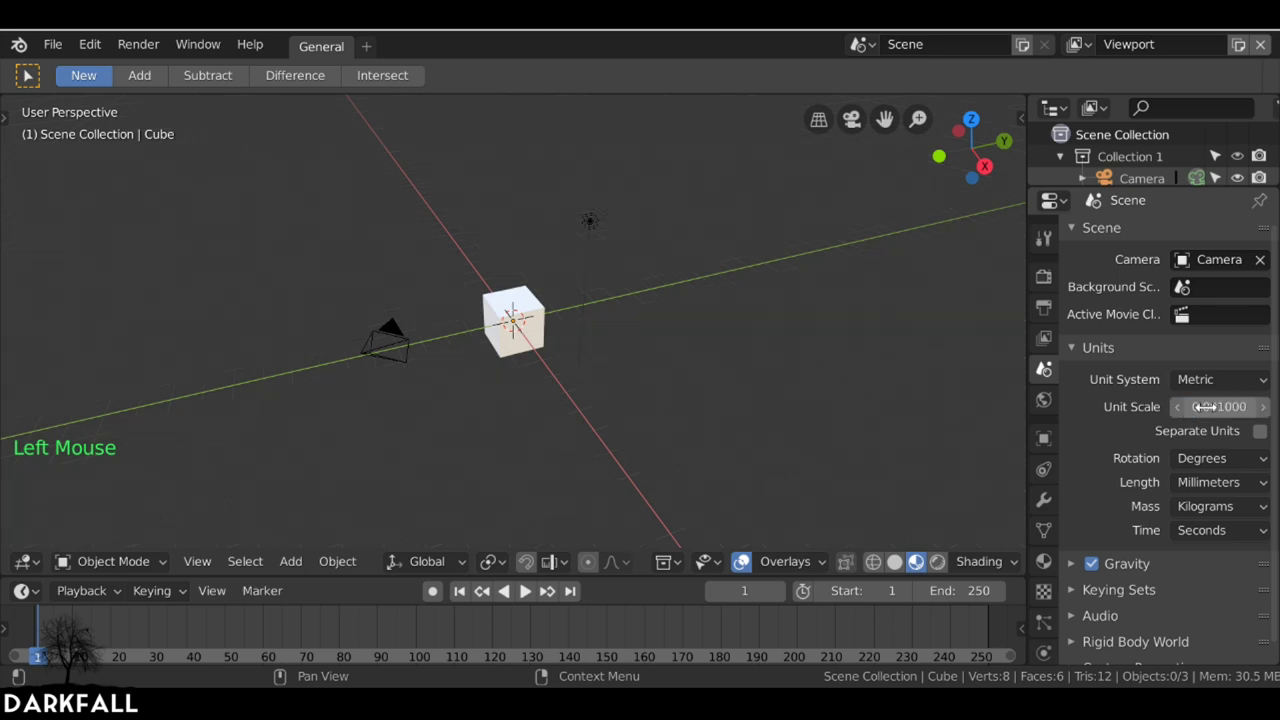
key("n")
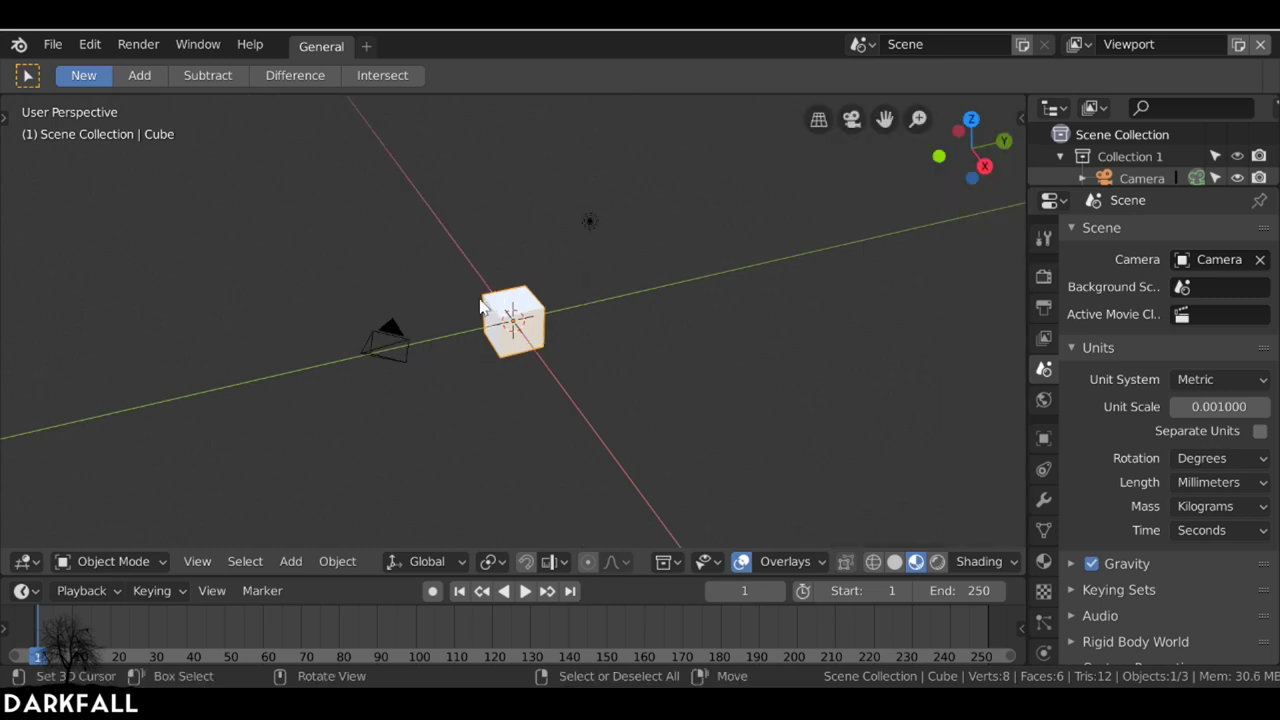
- Delete the default cube, camera and light, then browse the Shift+A add list for the Suzanne mesh
key("a")
key("x")
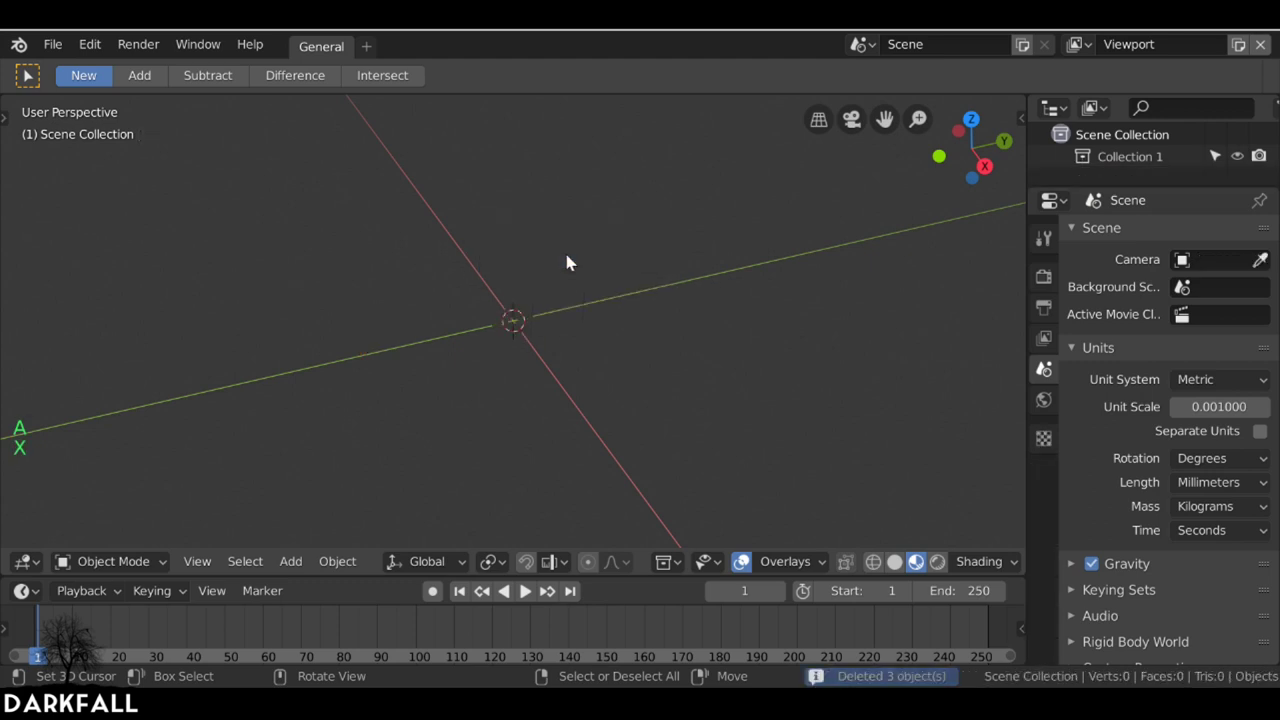
key("shift+a")
key("shift+a")
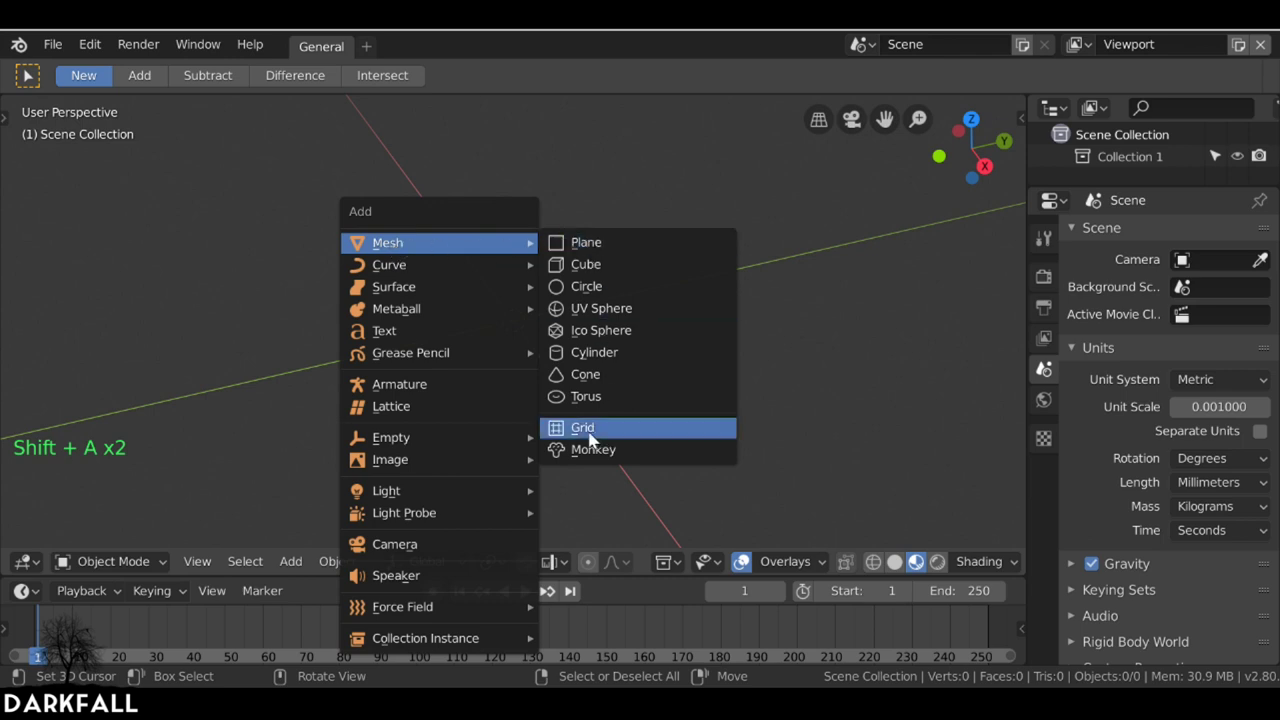
scroll("down", 3)
scroll("up", 3)
scroll("up", 3)
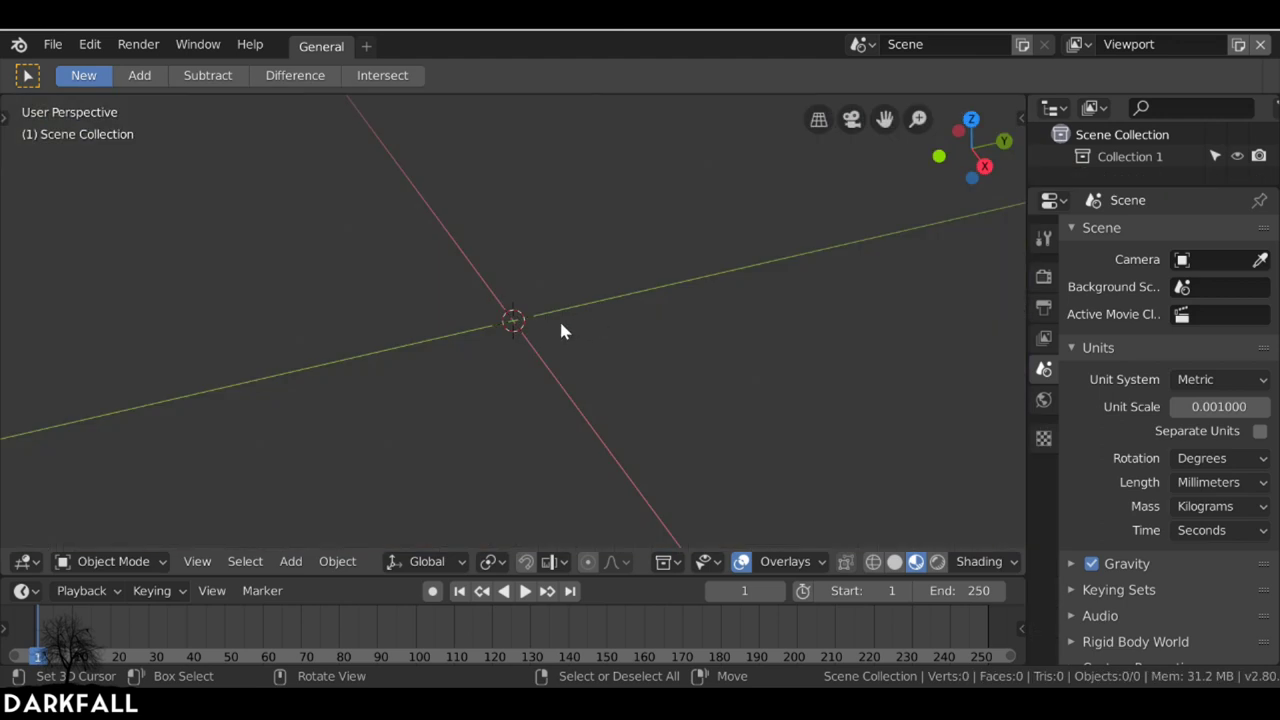
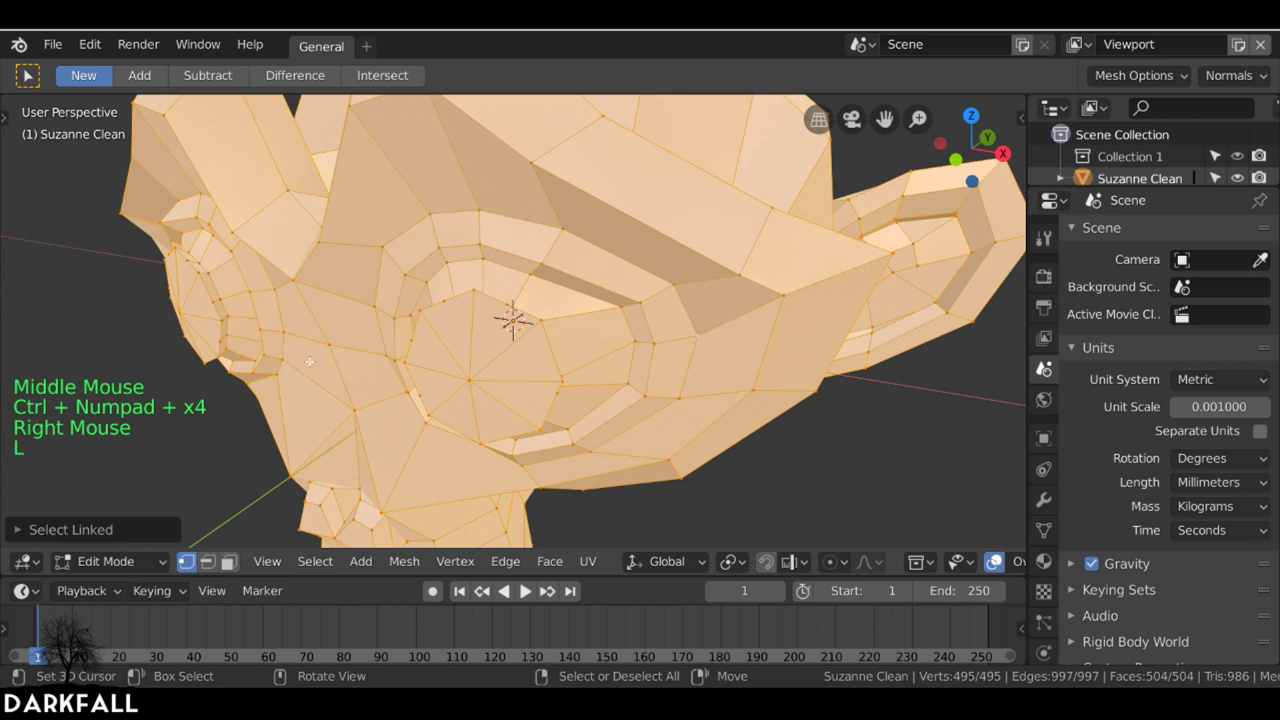
- In Object Mode with the transform panel shown, scale the monkey head to about 60 mm wide
scroll("down", 3)
key("Tab")
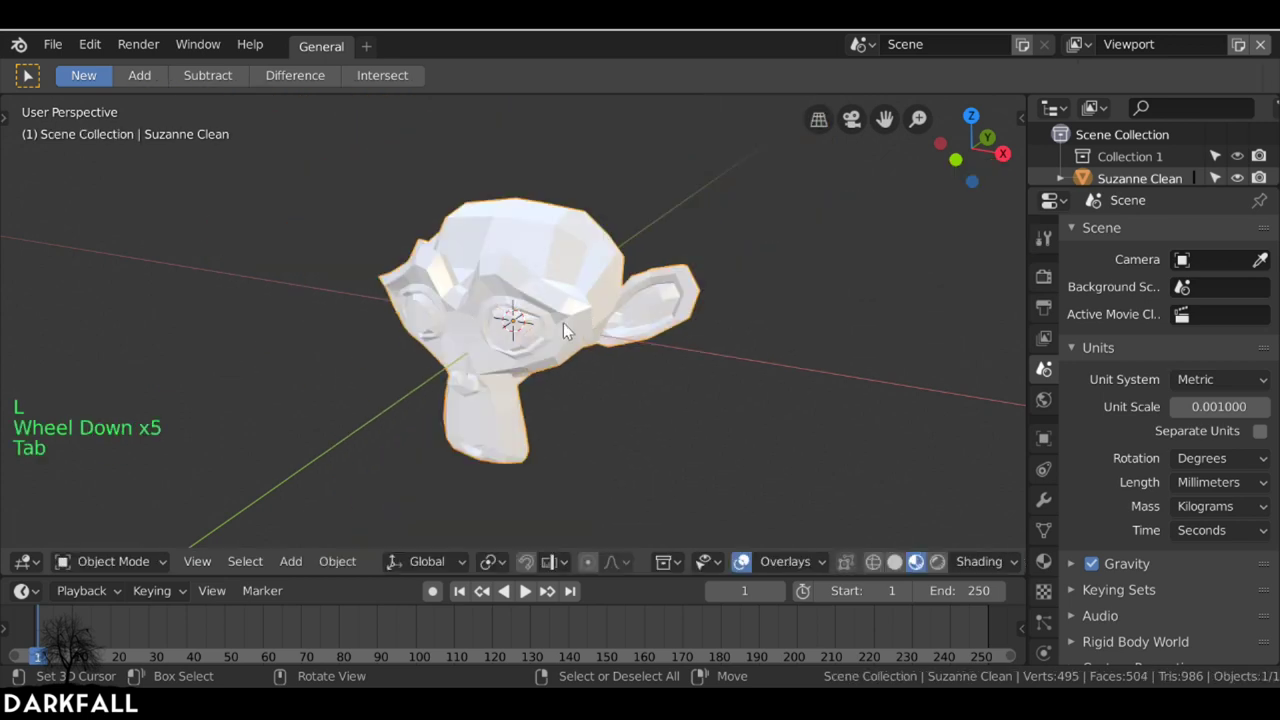
middle_click(624, 293)
key("n")
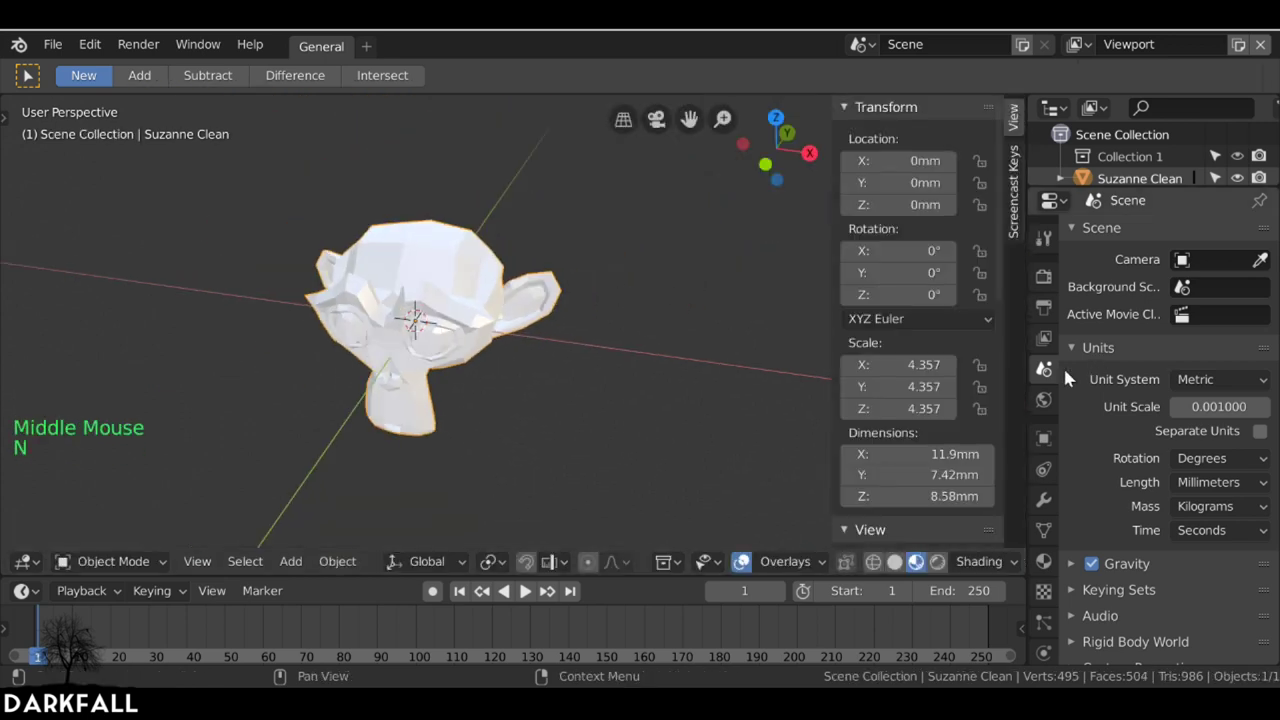
scroll("down", 3)
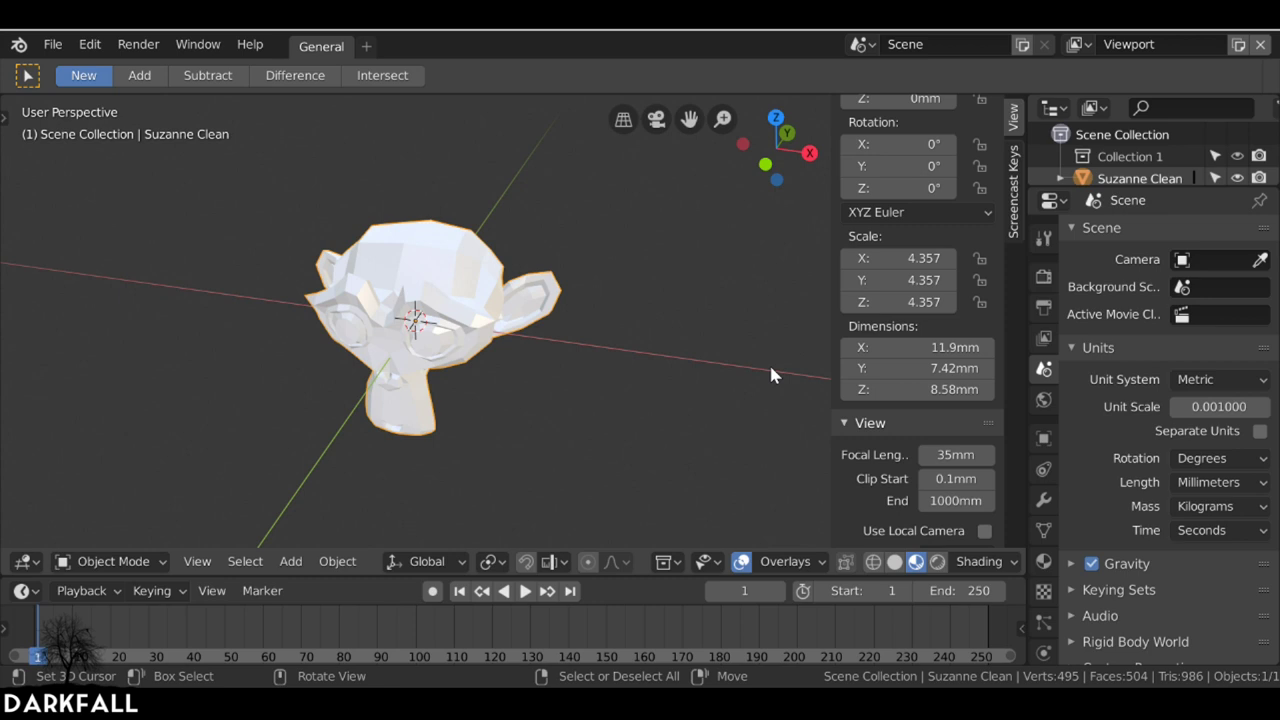
key("ctrl+z")
left_click(533, 313)
scroll("down", 3)
key("s")
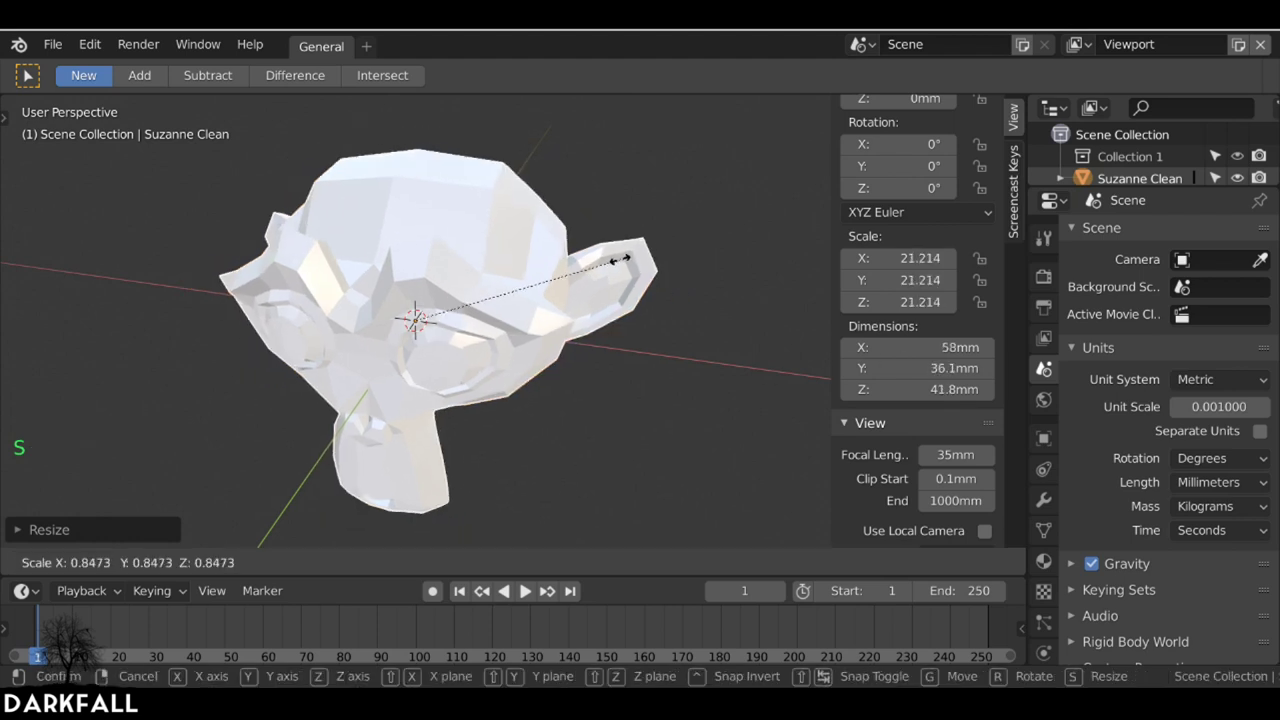
key("s")
- Apply the scale so 60 mm becomes scale 1.0 and switch to front orthographic view
middle_click(480, 322)
scroll("down", 3)
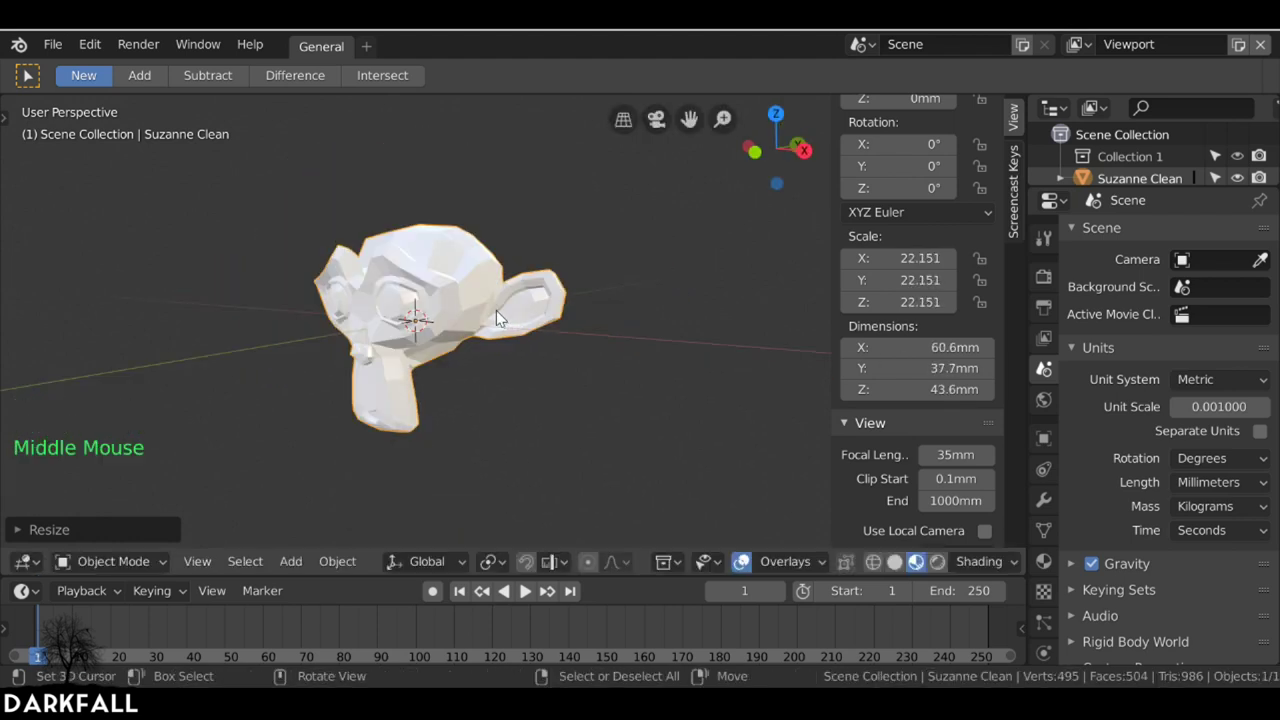
key("ctrl+a")
middle_click(566, 301)
key("KP_1")
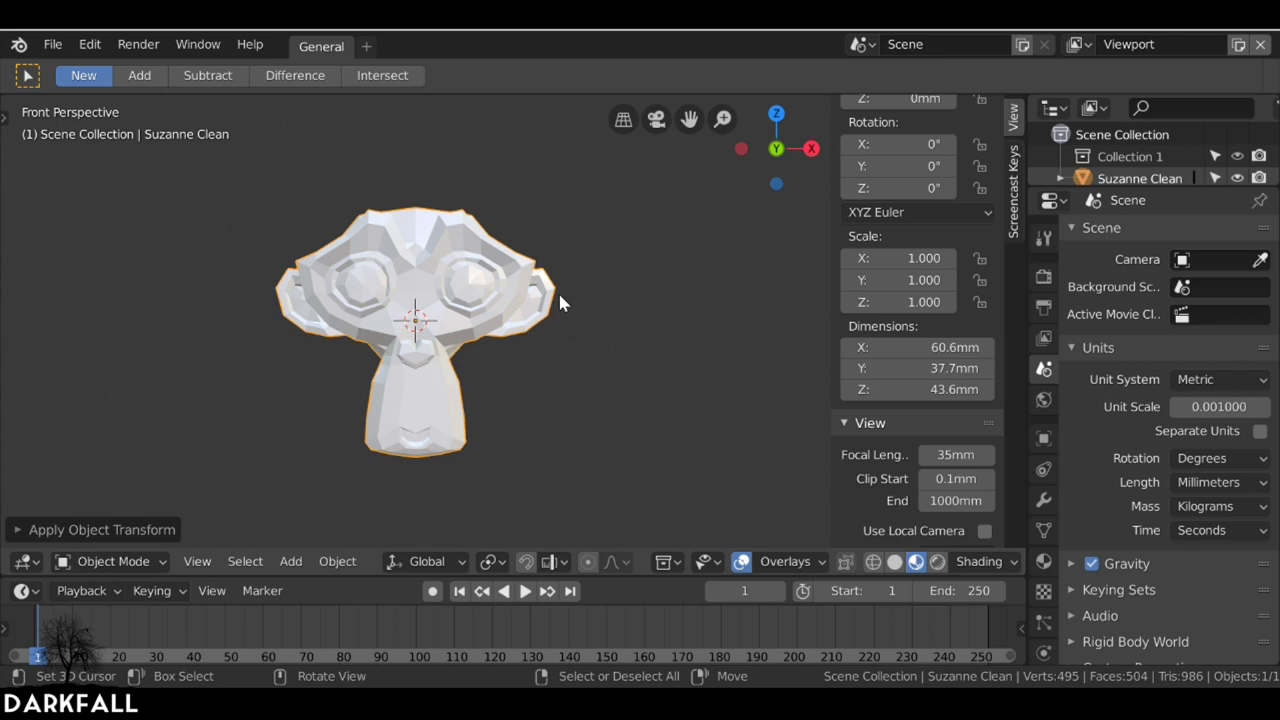
key("KP_5")
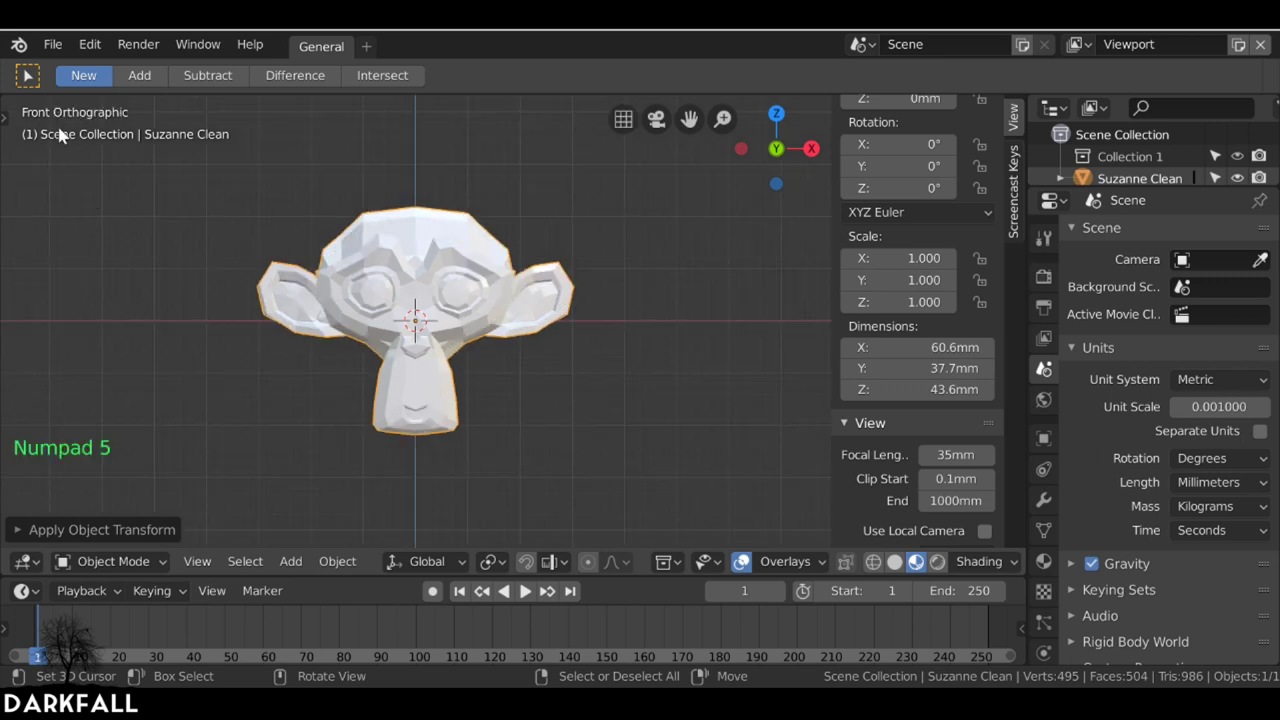
- Enter Edit Mode on the head and toggle X-ray to see through to hidden vertices
scroll("up", 3)
middle_click(540, 304)
key("Tab")
middle_click(632, 279)
key("a")
key("a")
key("a")
key("a")
key("z")
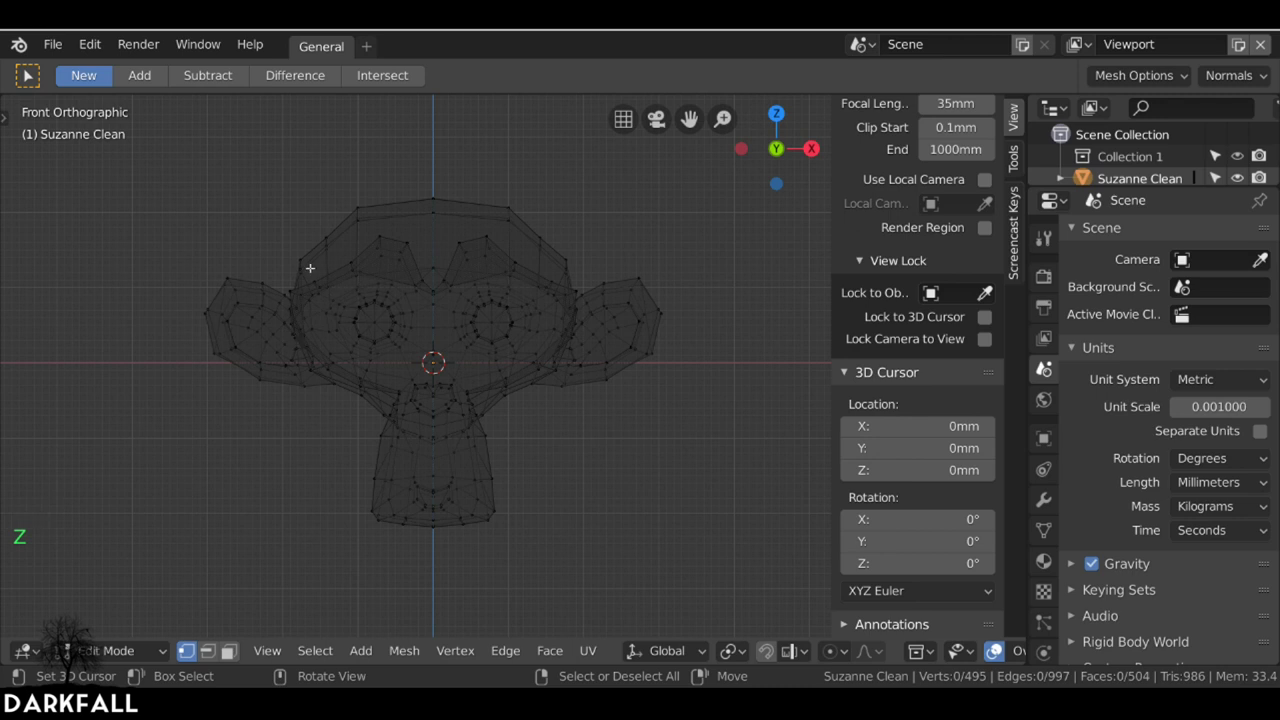
- Box-select and delete the left half of the head, leaving a solid 30.3 mm right half in Object Mode
key("b")
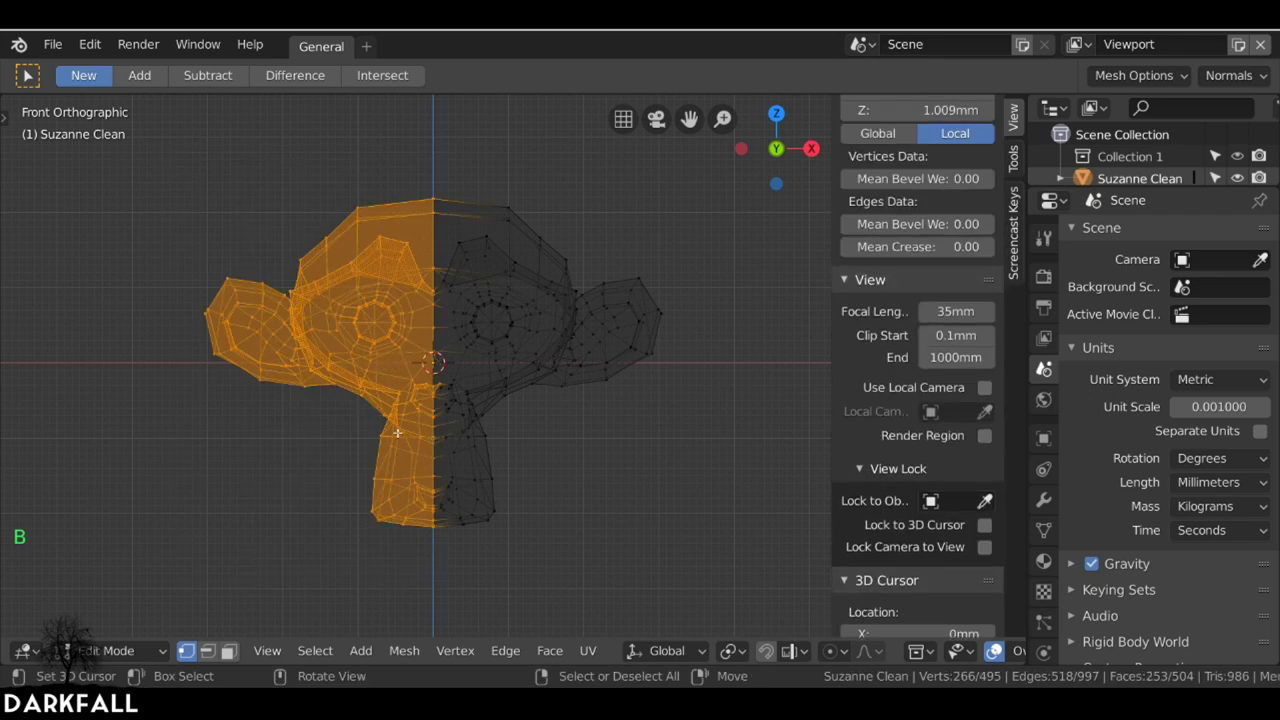
key("x")
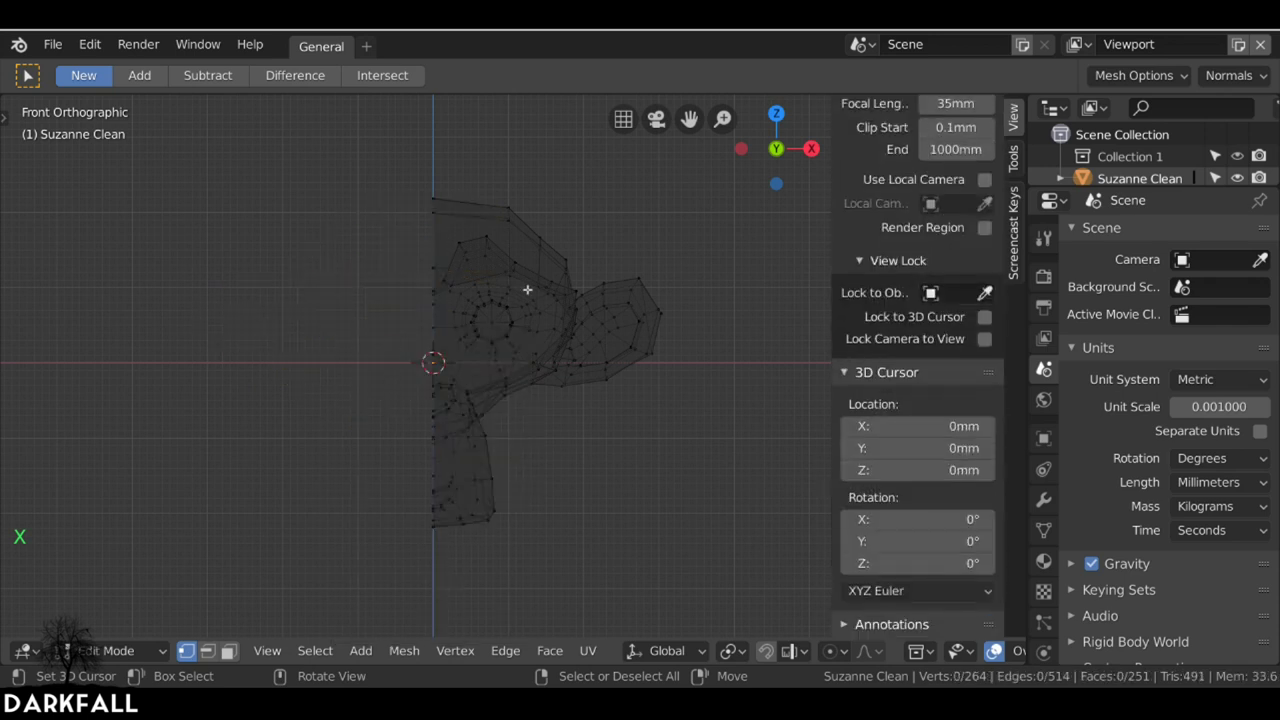
key("z")
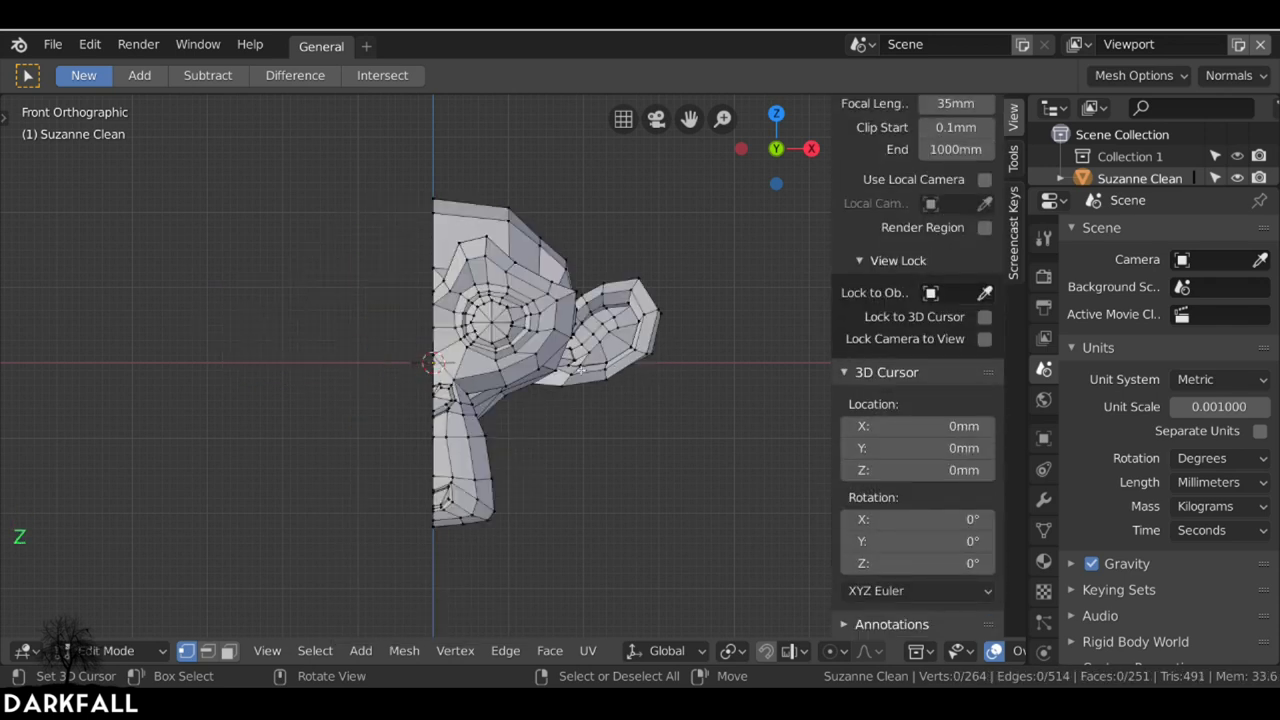
key("Tab")
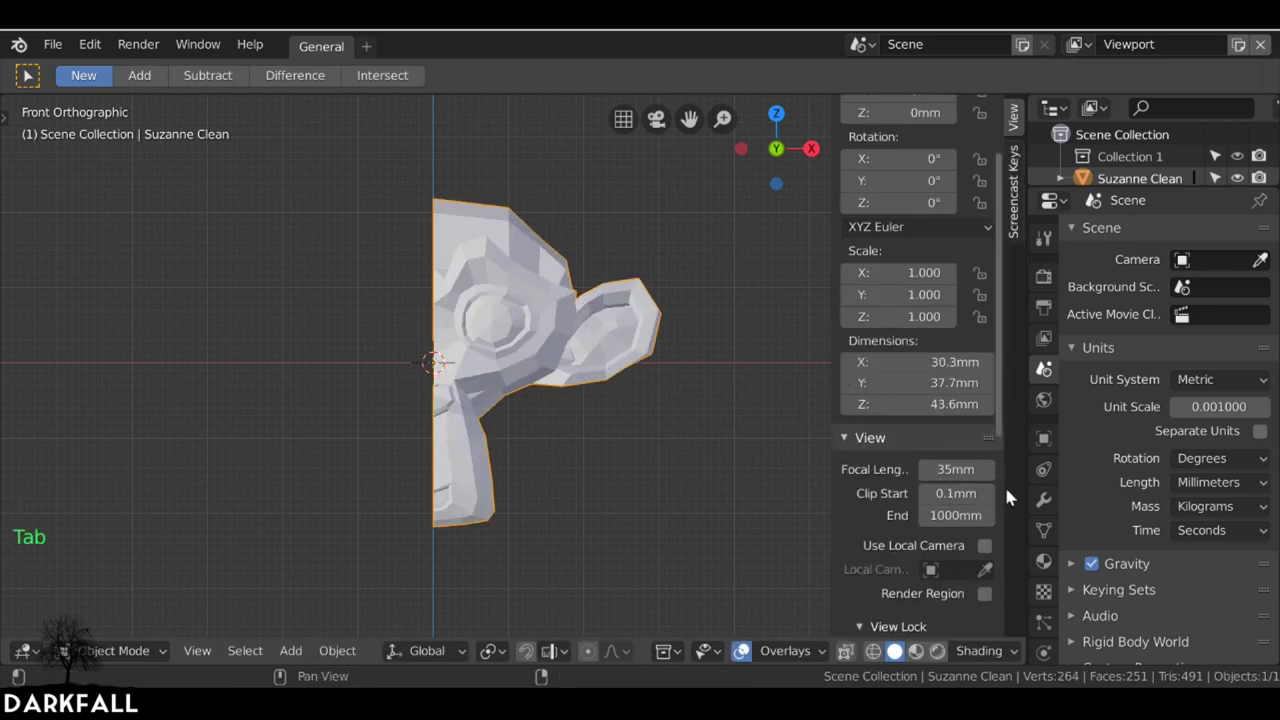
- Open the Modifier properties and the Add Modifier list for the half head
left_click(1057, 511)
left_click(1135, 243)
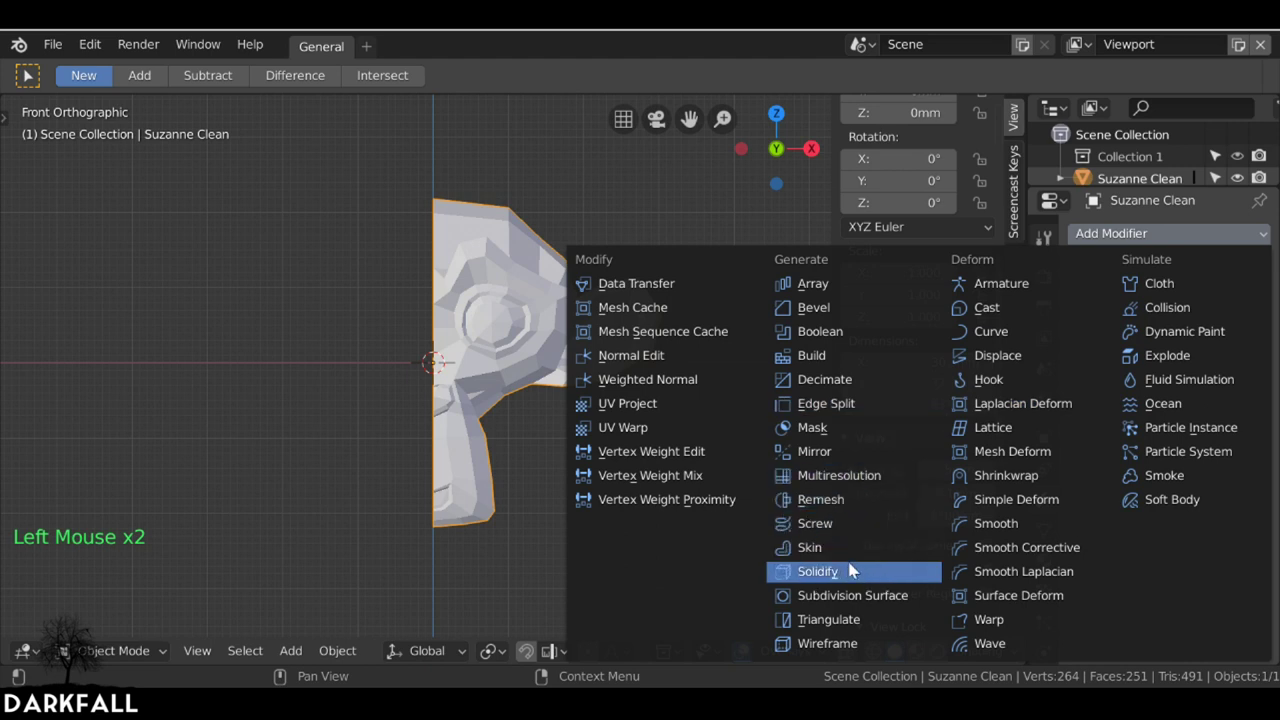
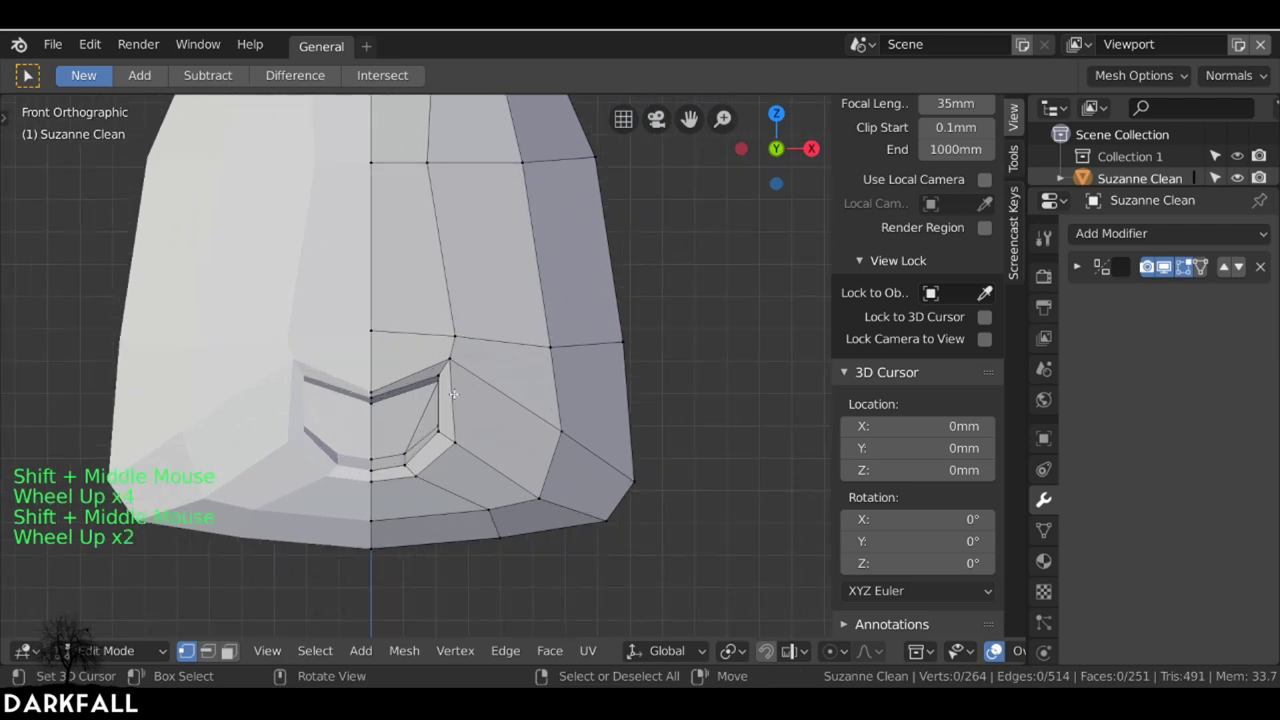
- With proportional editing on, grab and smoothly reshape the mouth-corner and lower mouth vertices
scroll("up", 3)
key("o")
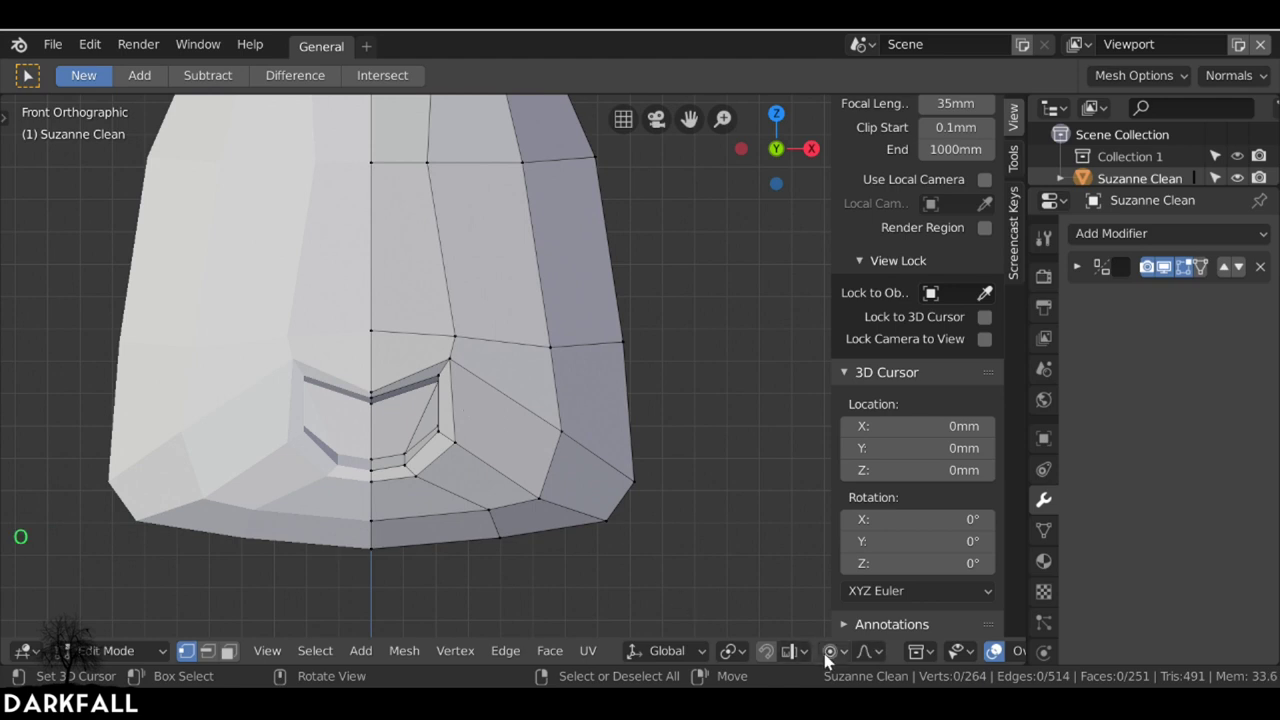
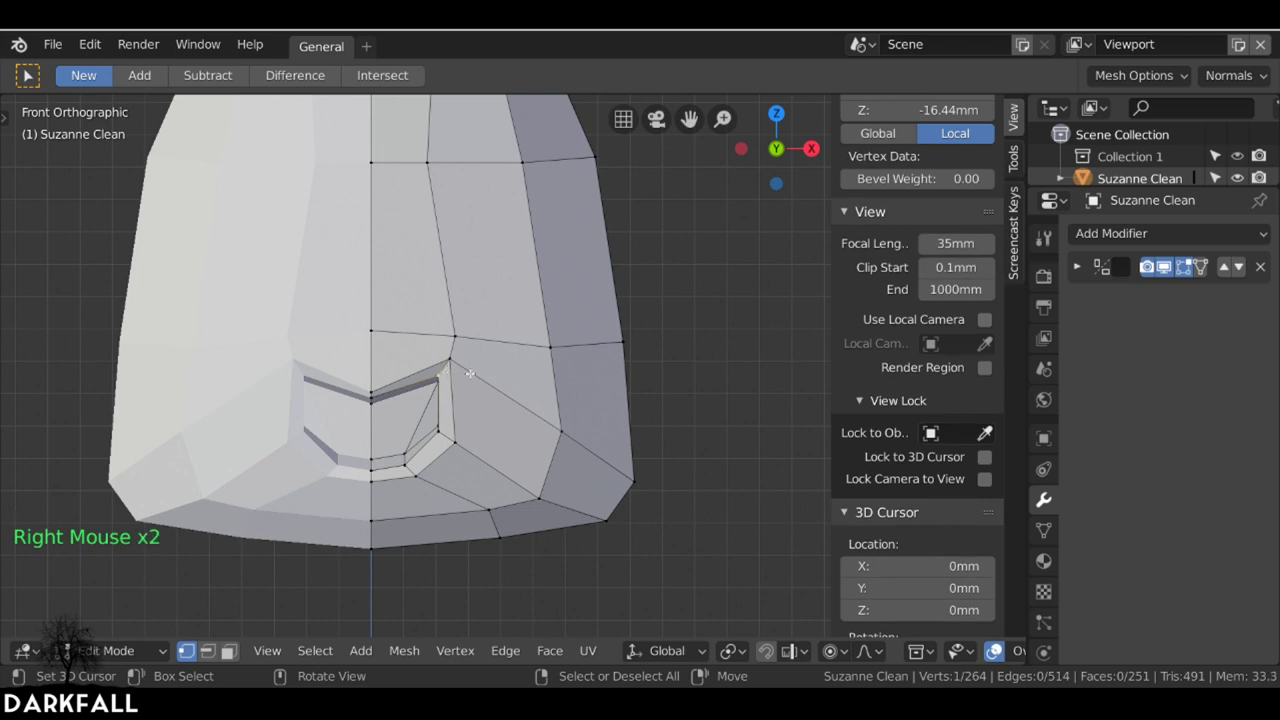
key("g")
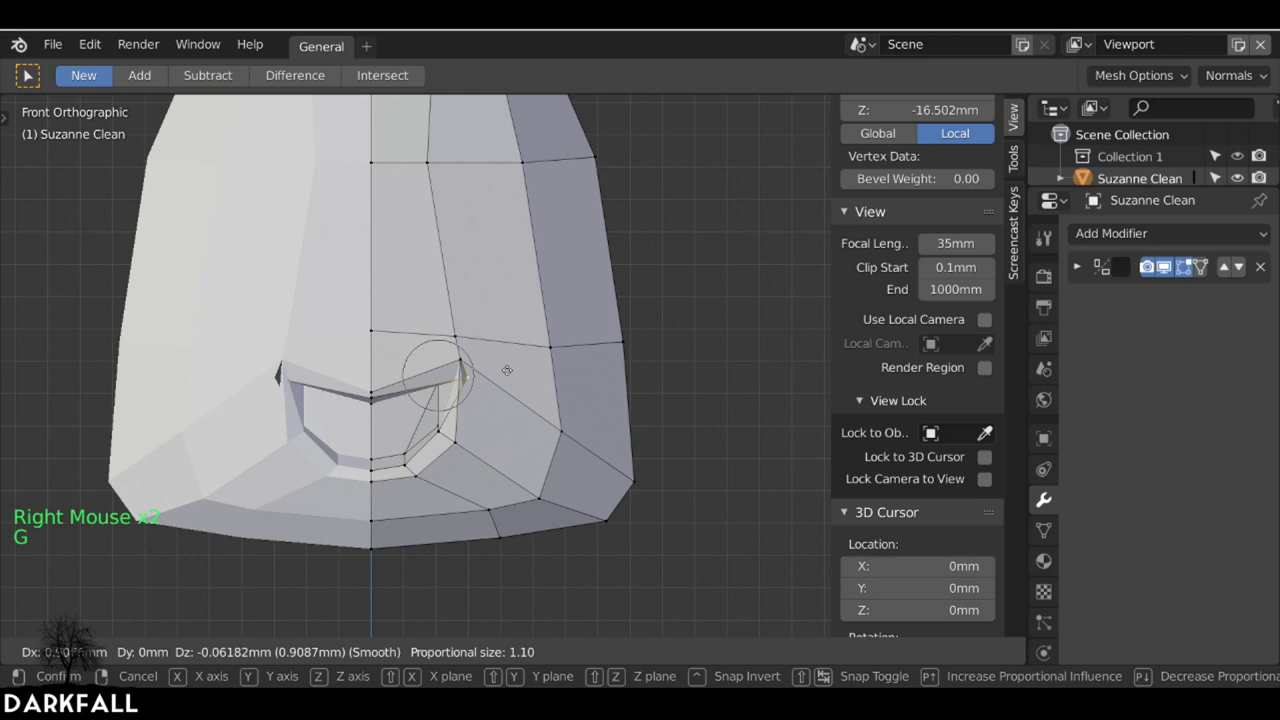
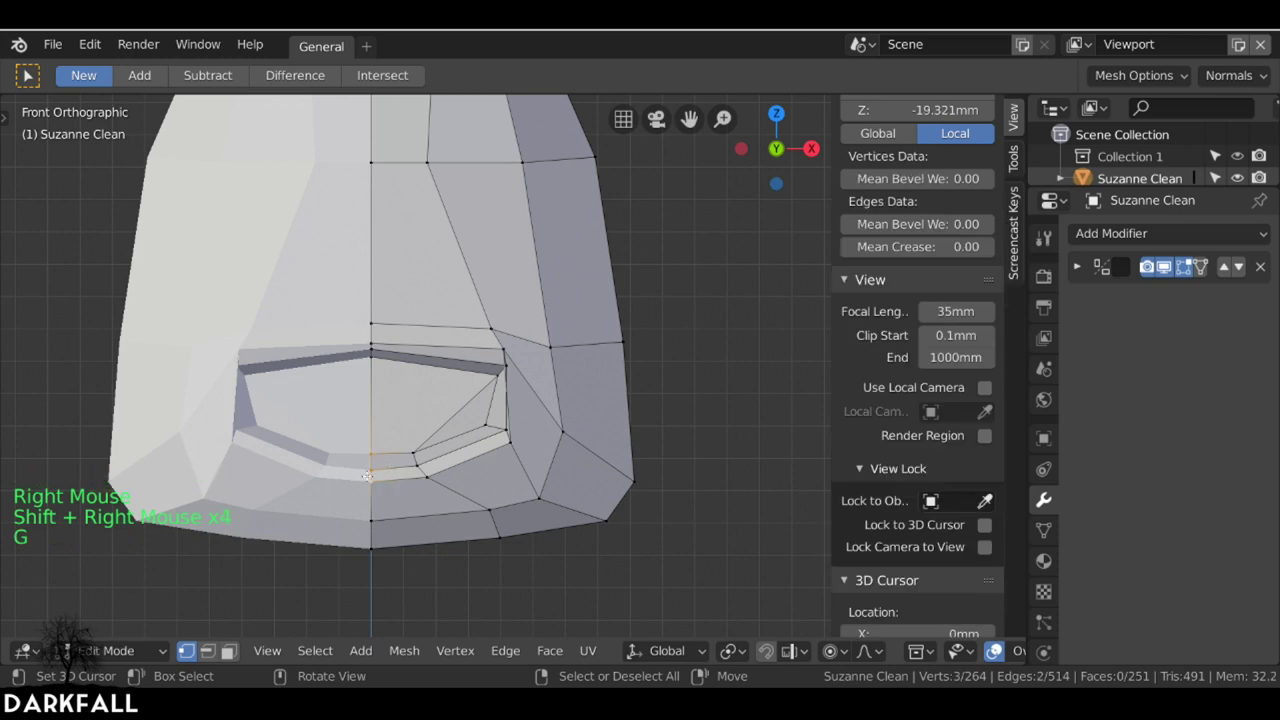
key("g")
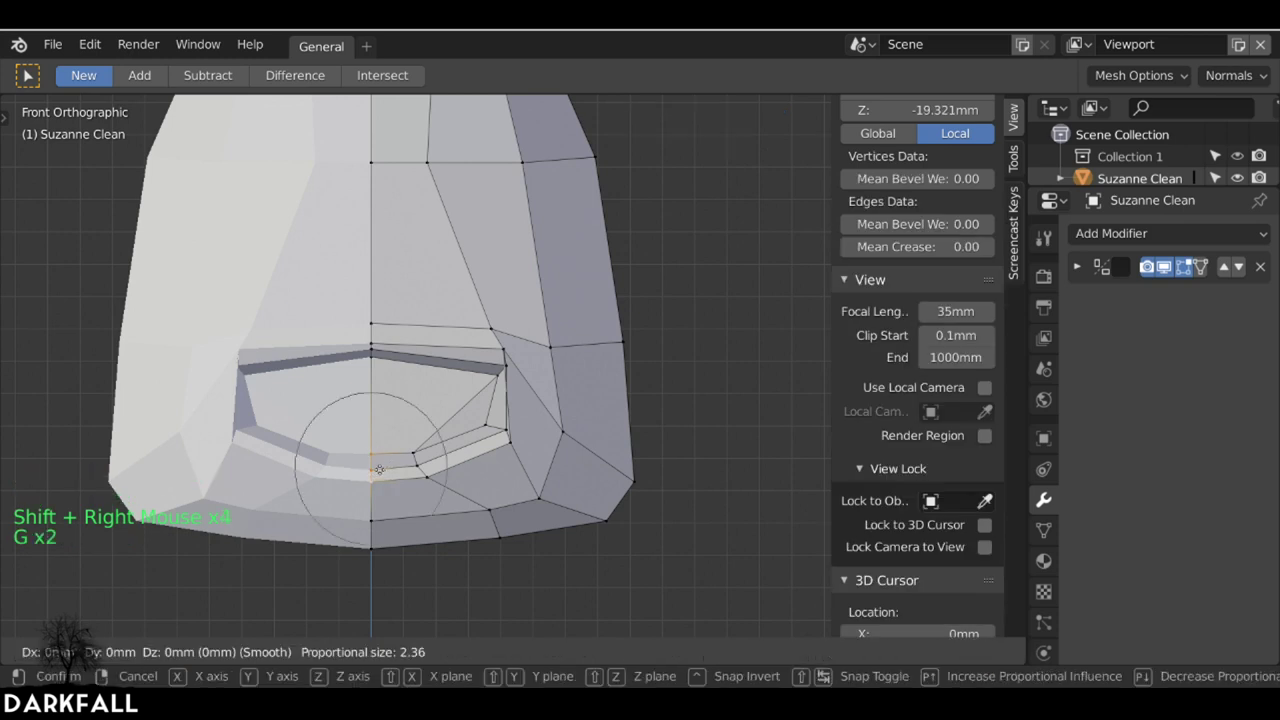
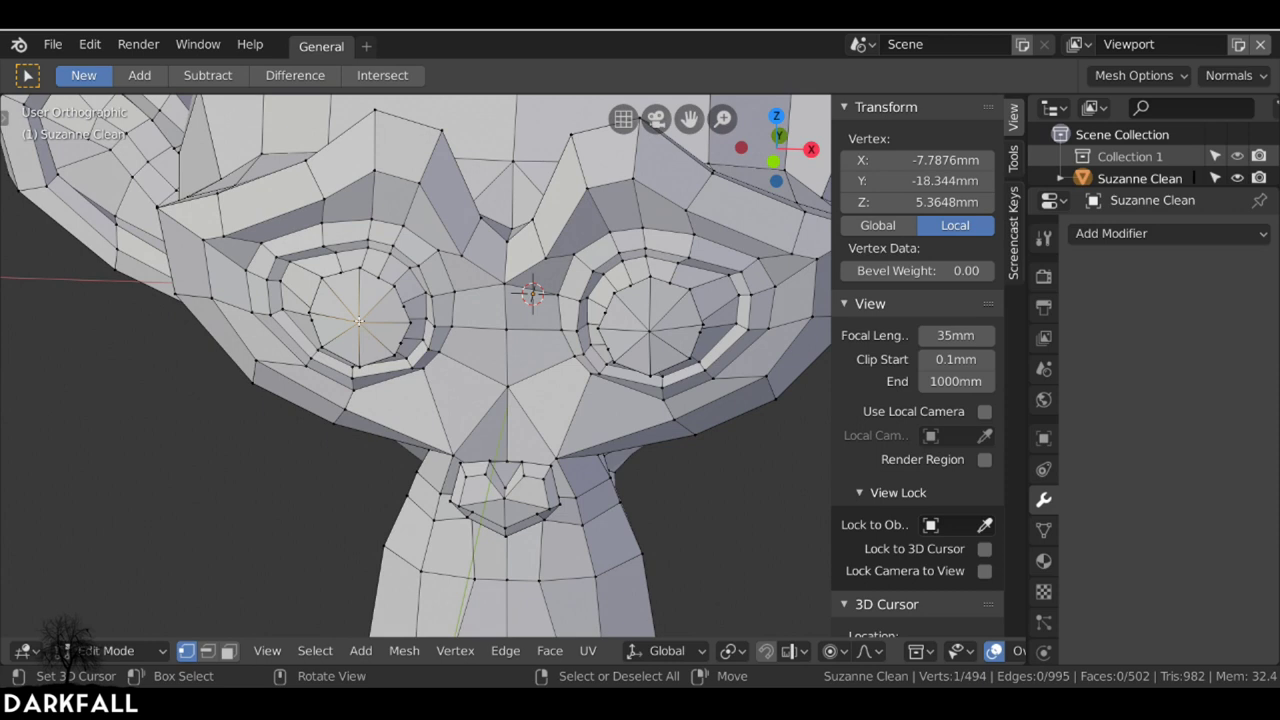
- Grow the selection to cover the left eyeball faces and bring up the delete options
key("ctrl+KP_Add")
key("ctrl+KP_Add")
key("ctrl+KP_Add")
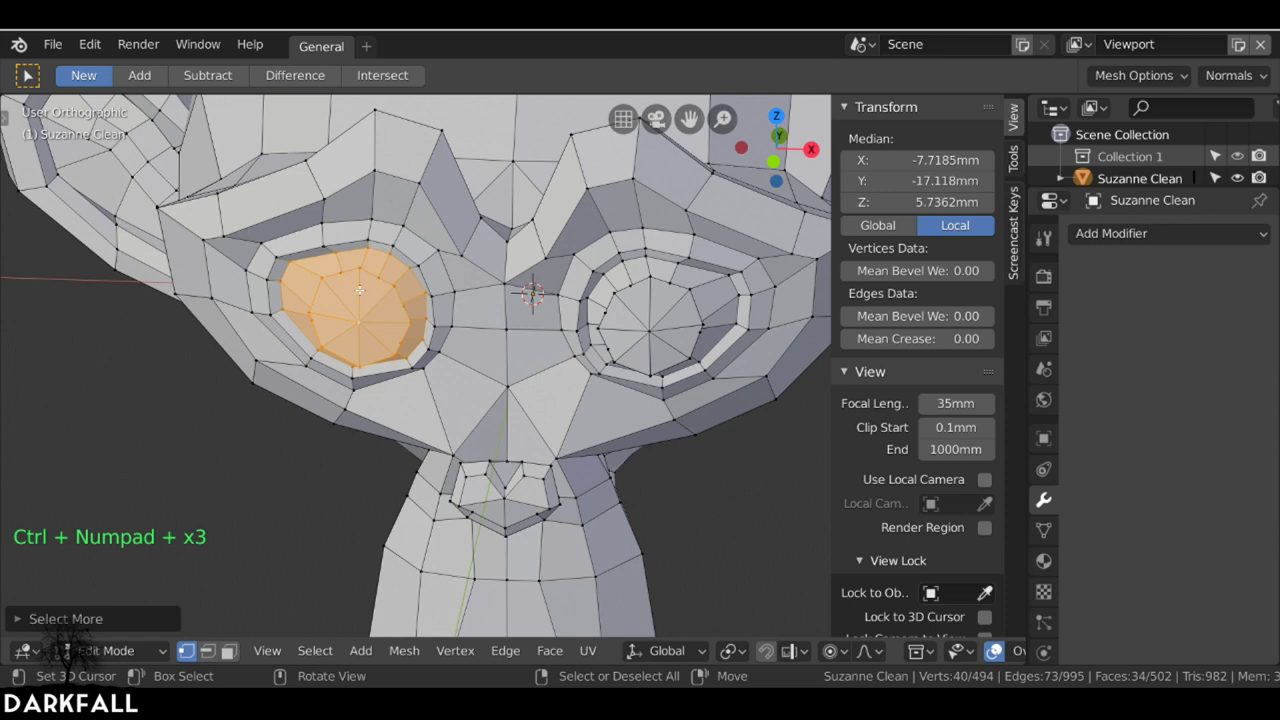
key("x")
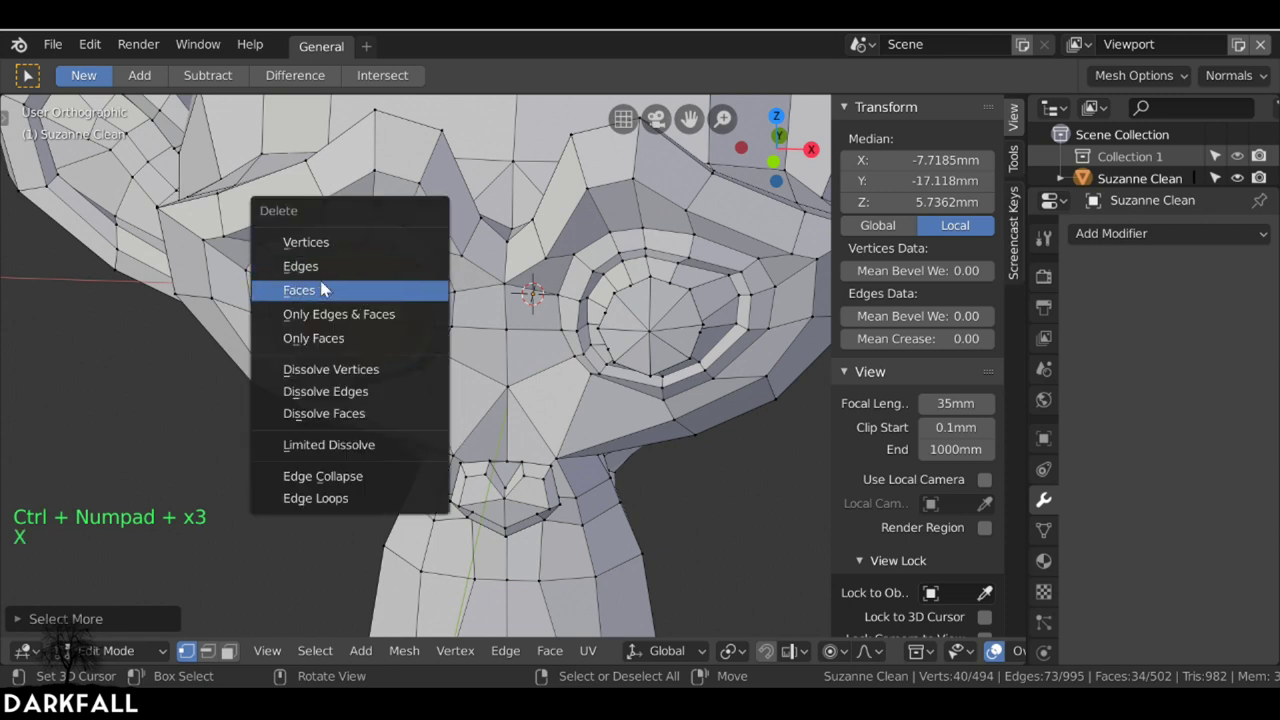
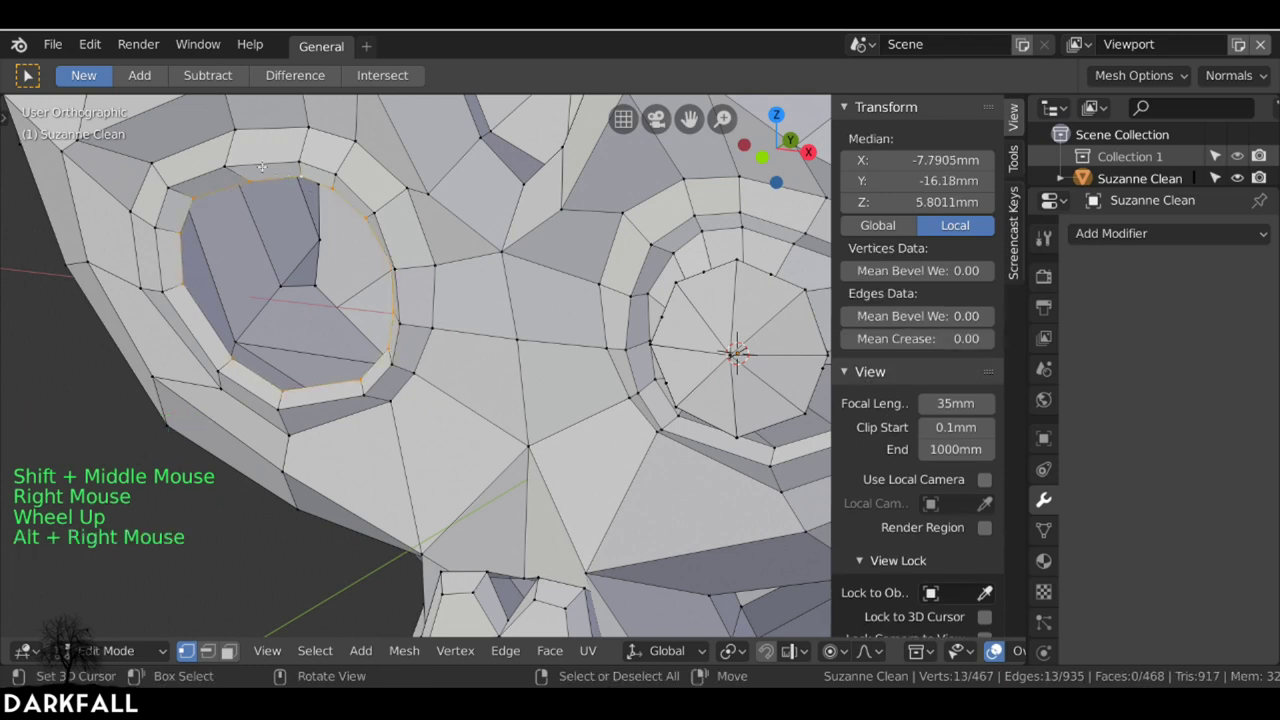
- Scale the eye-socket rim inward in stages, merge it to a single point and return to Object Mode
key("s")
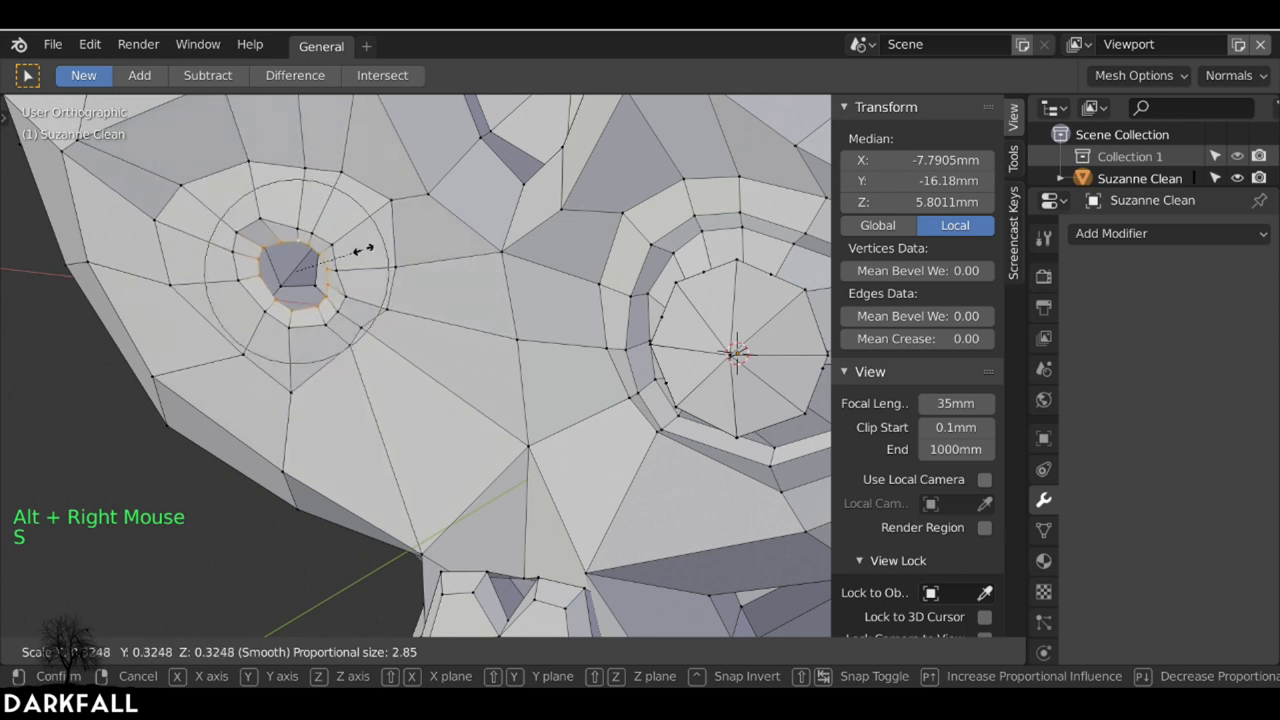
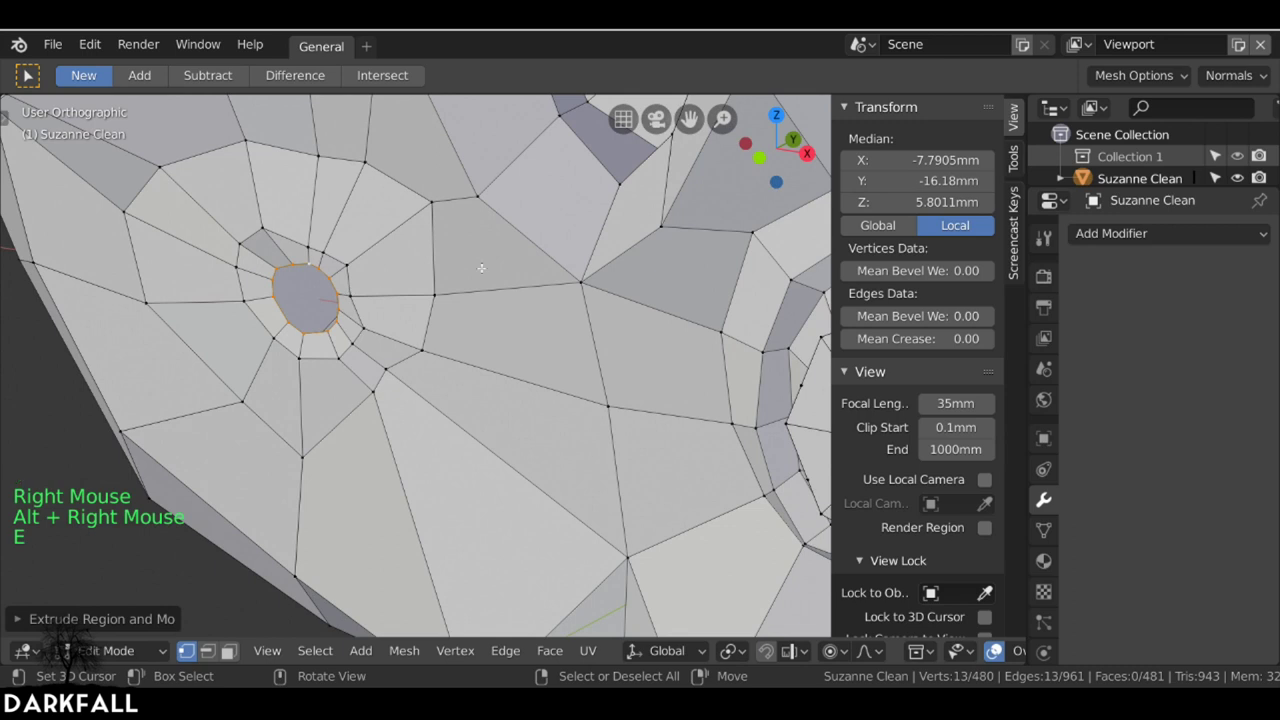
key("s")
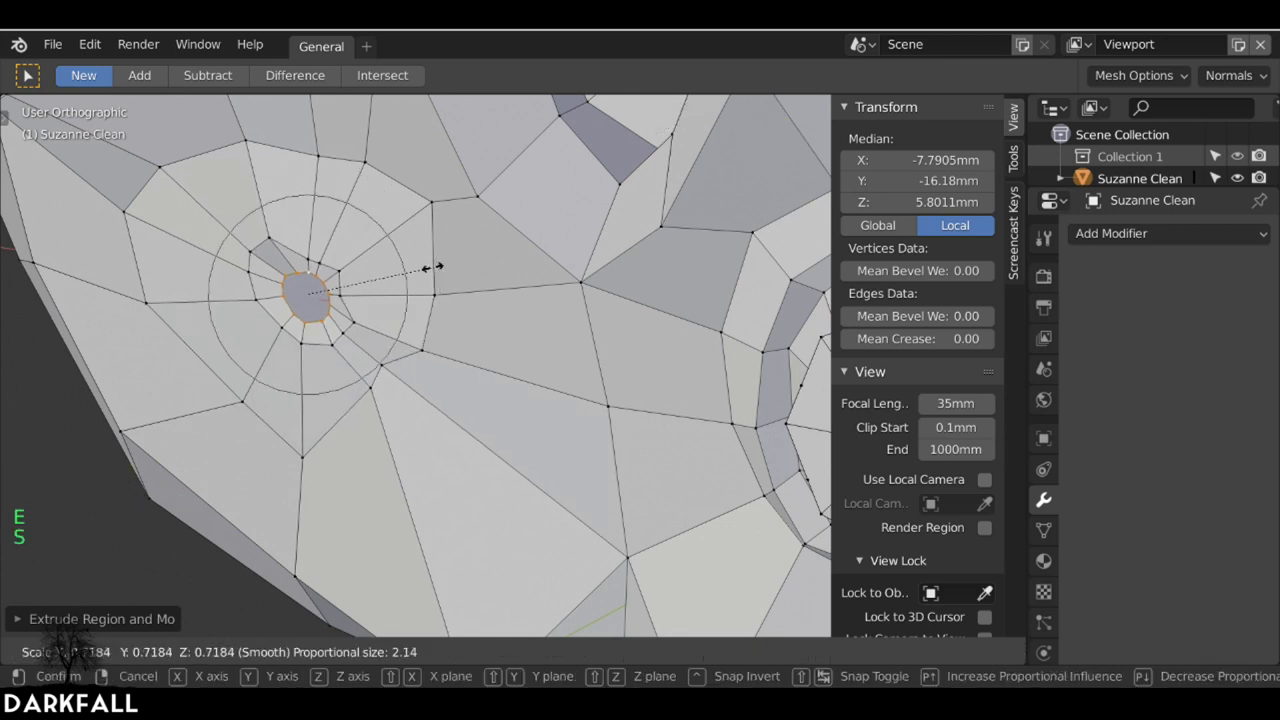
key("o")
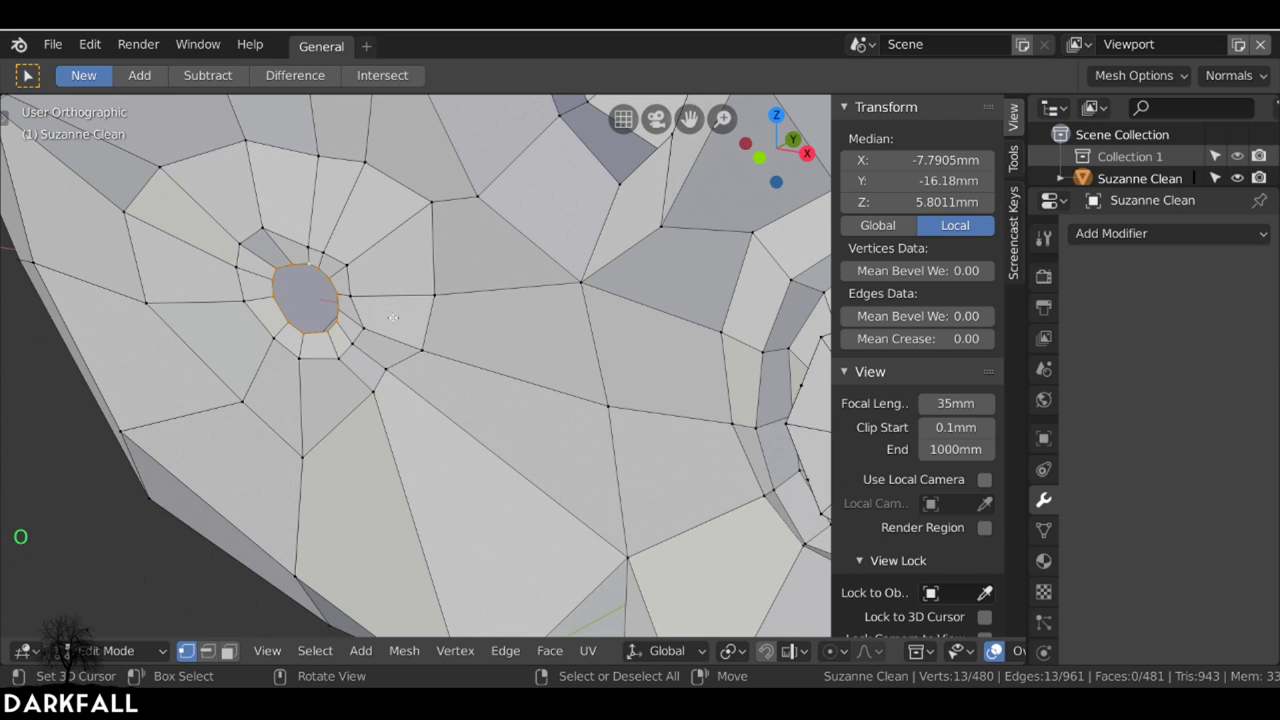
key("s")
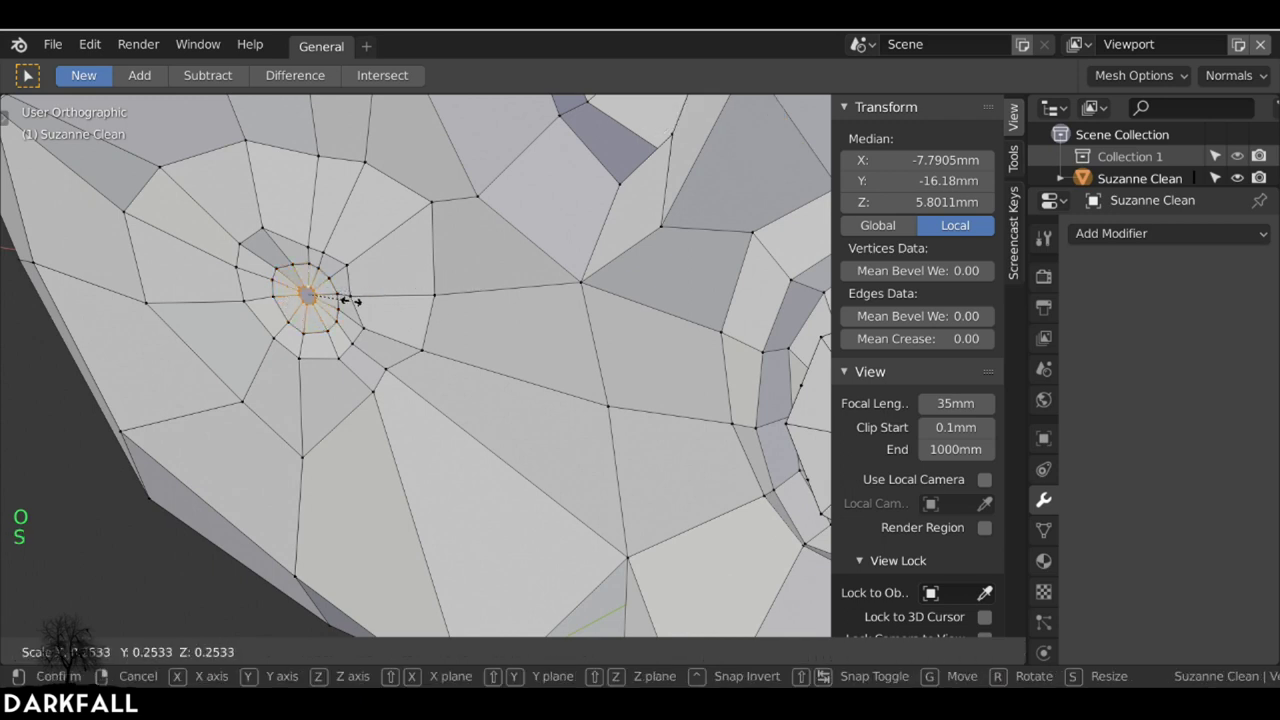
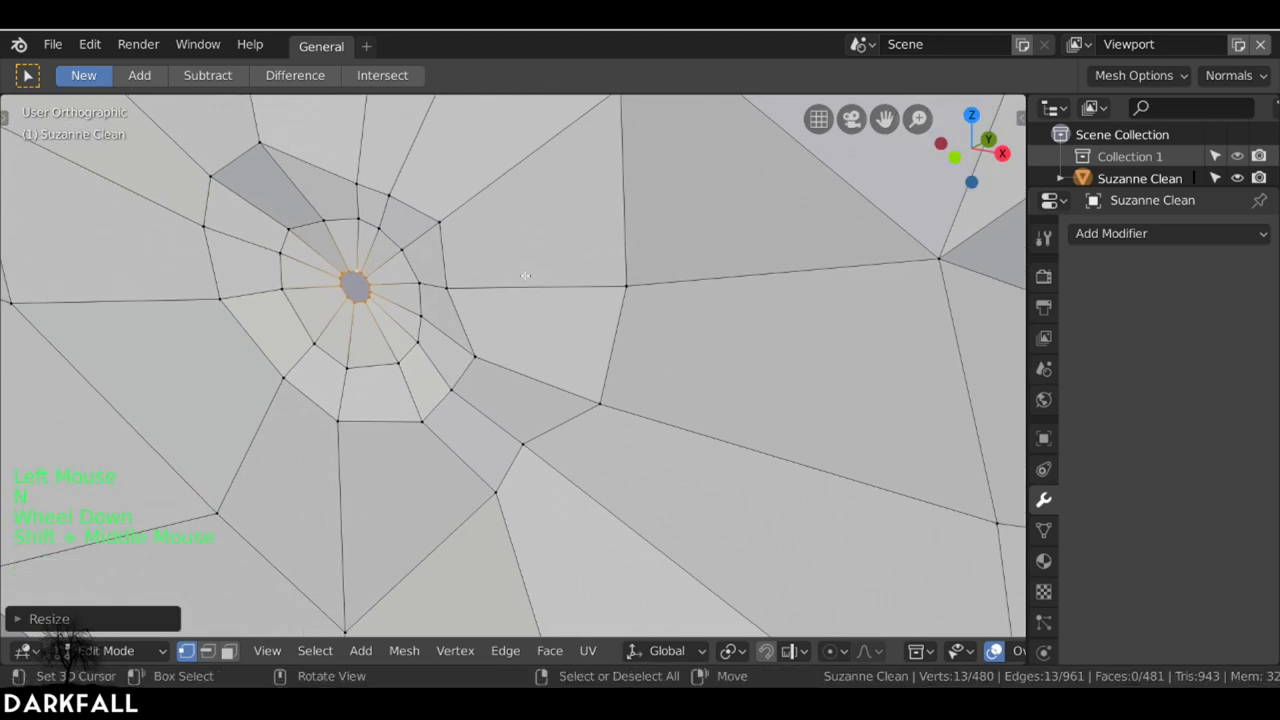
key("space")
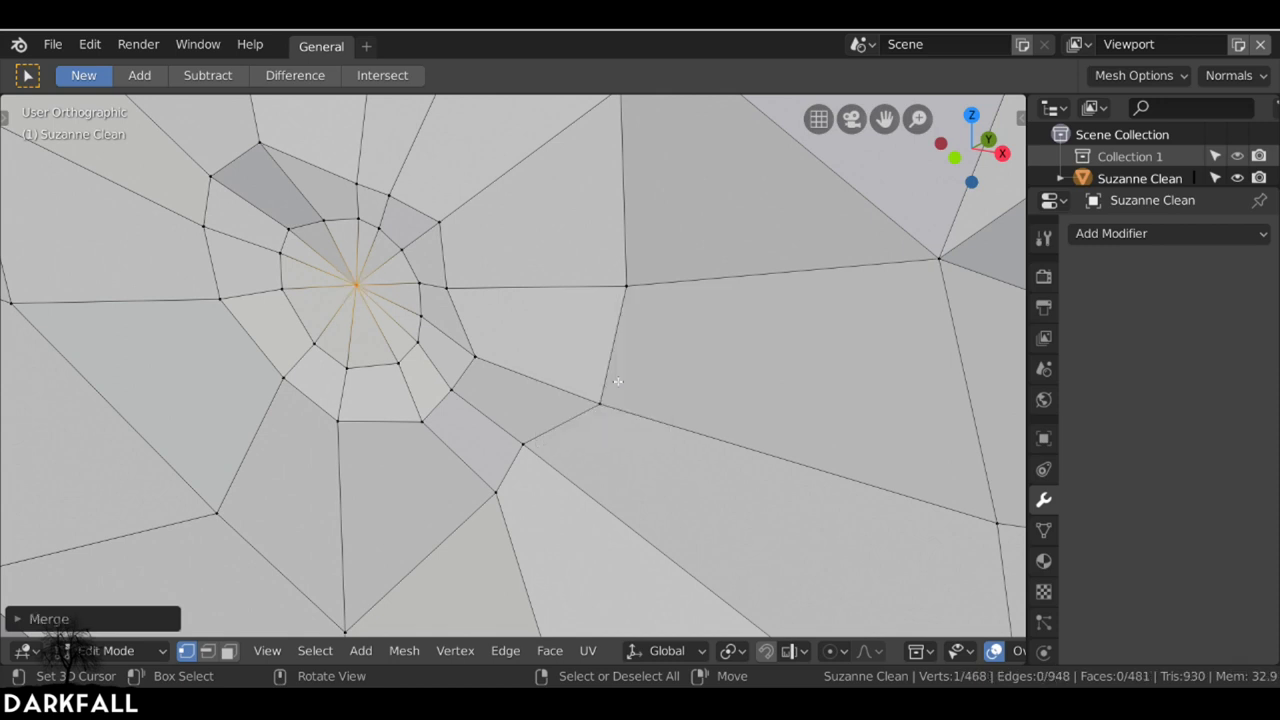
key("Tab")
scroll("down", 3)
middle_click(566, 299)
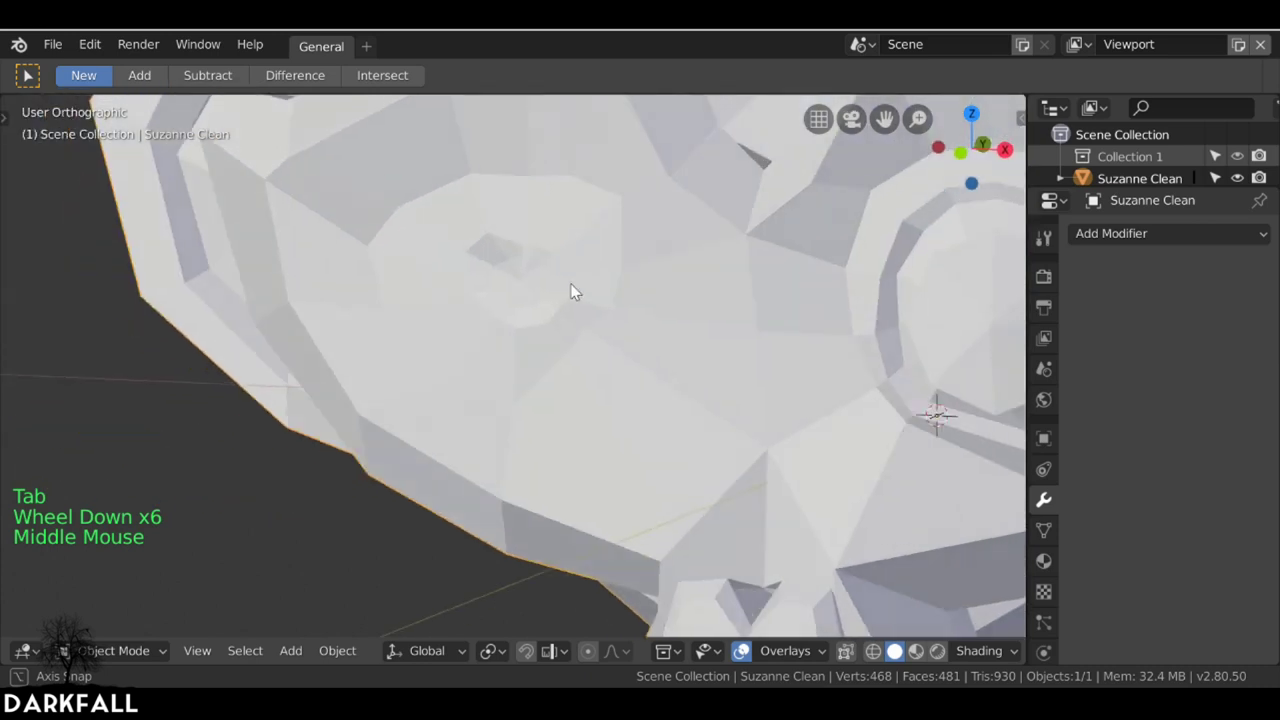
- Add a Subdivision Surface modifier to Suzanne and orbit around the closed eye socket to inspect it
left_click(1195, 235)
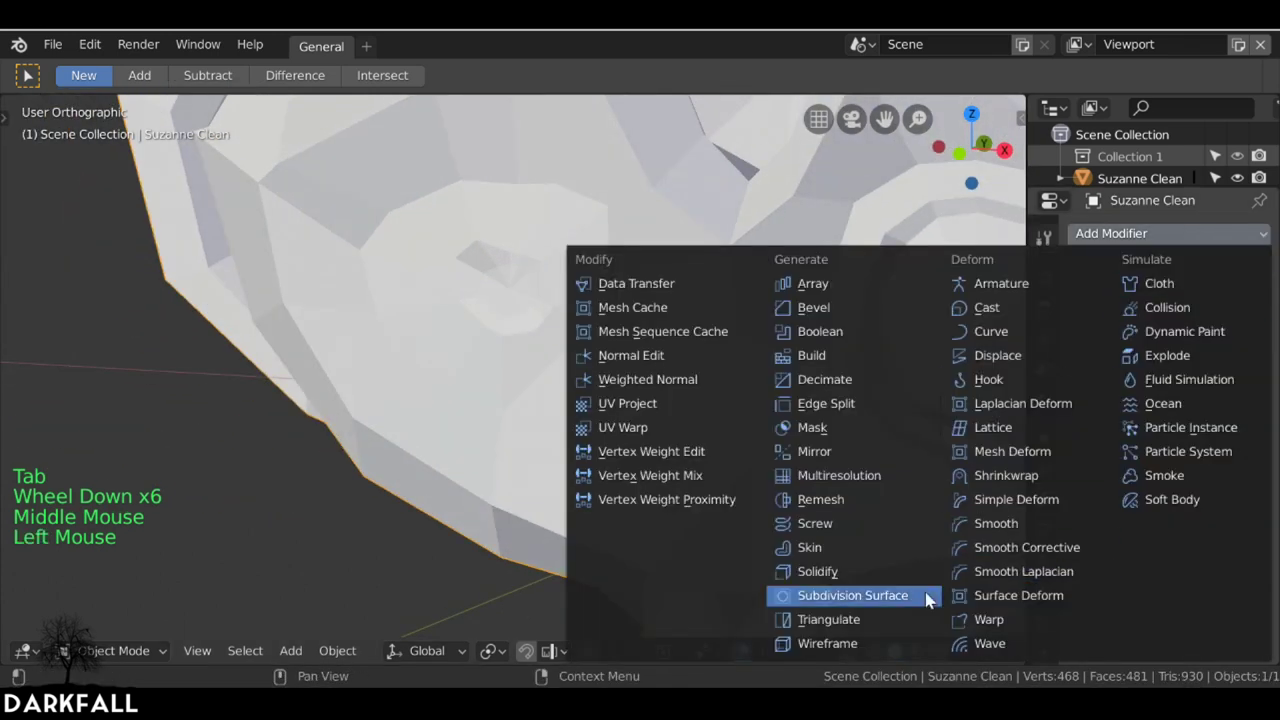
scroll("down", 3)
middle_click(665, 424)
key("Tab")
middle_click(902, 648)
scroll("down", 3)
key("g")
key("Tab")
middle_click(566, 299)
middle_click(510, 310)
scroll("down", 3)
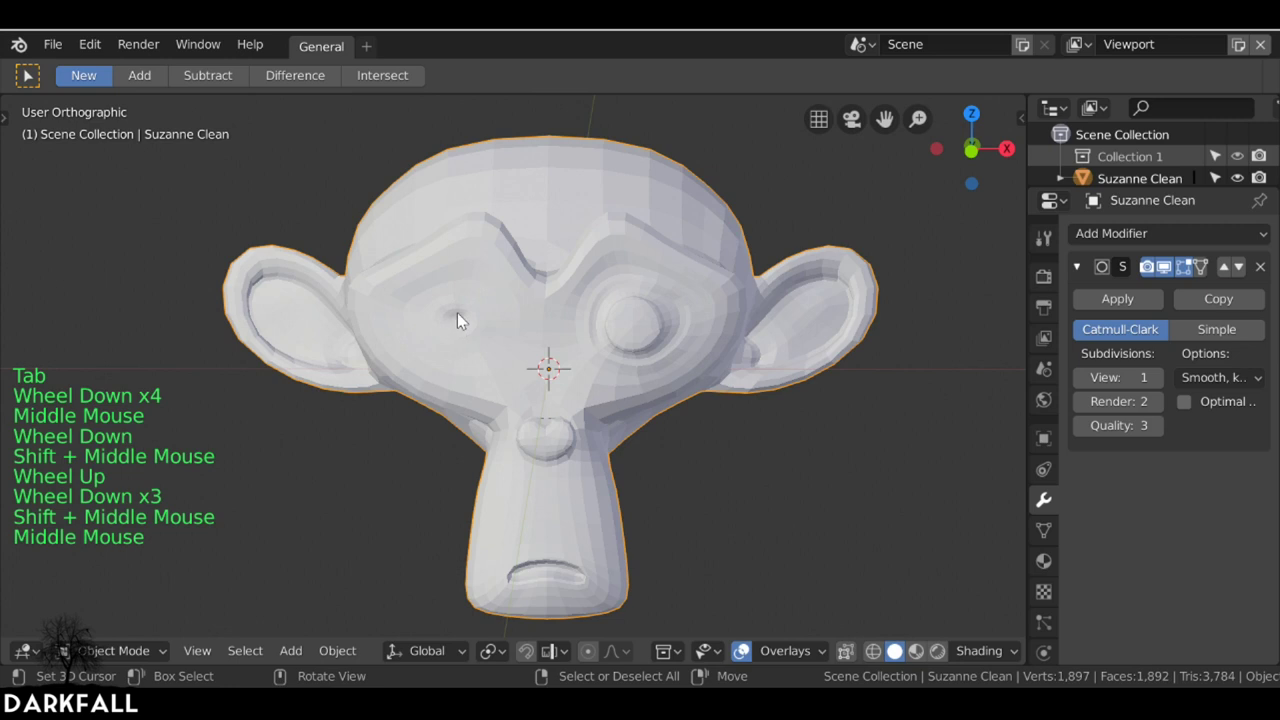
middle_click(470, 326)
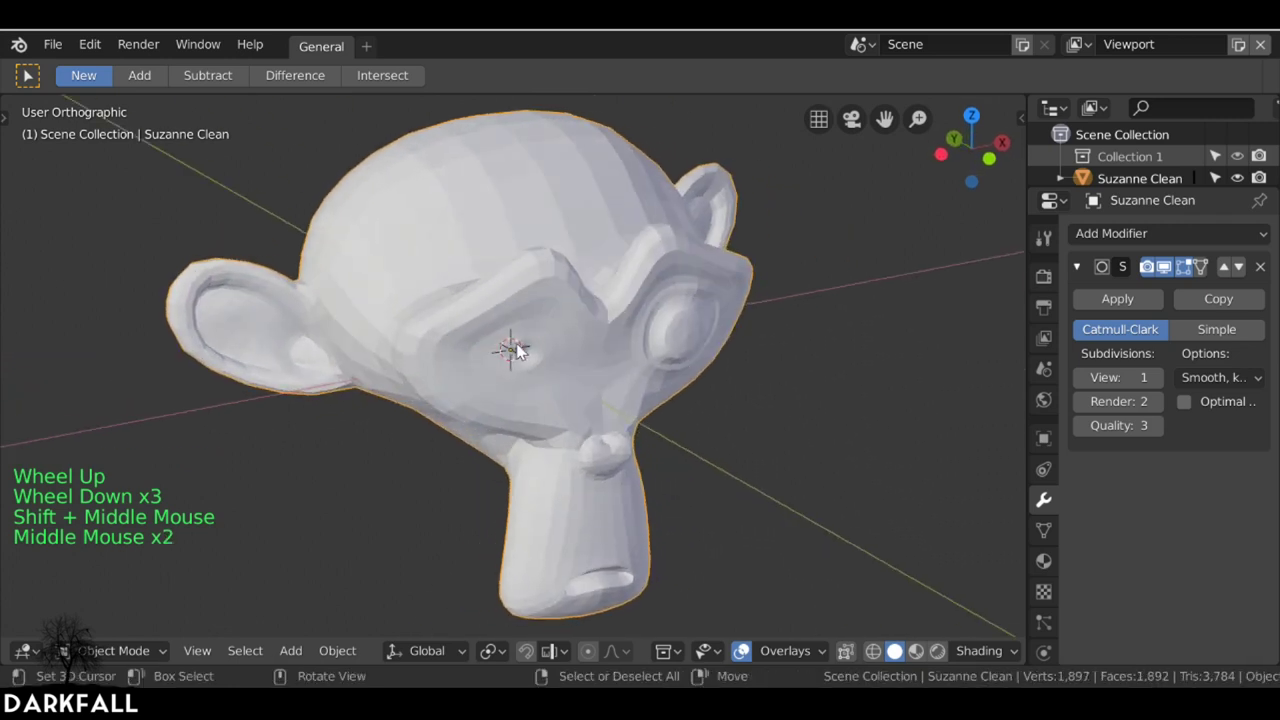
scroll("up", 3)
middle_click(500, 354)
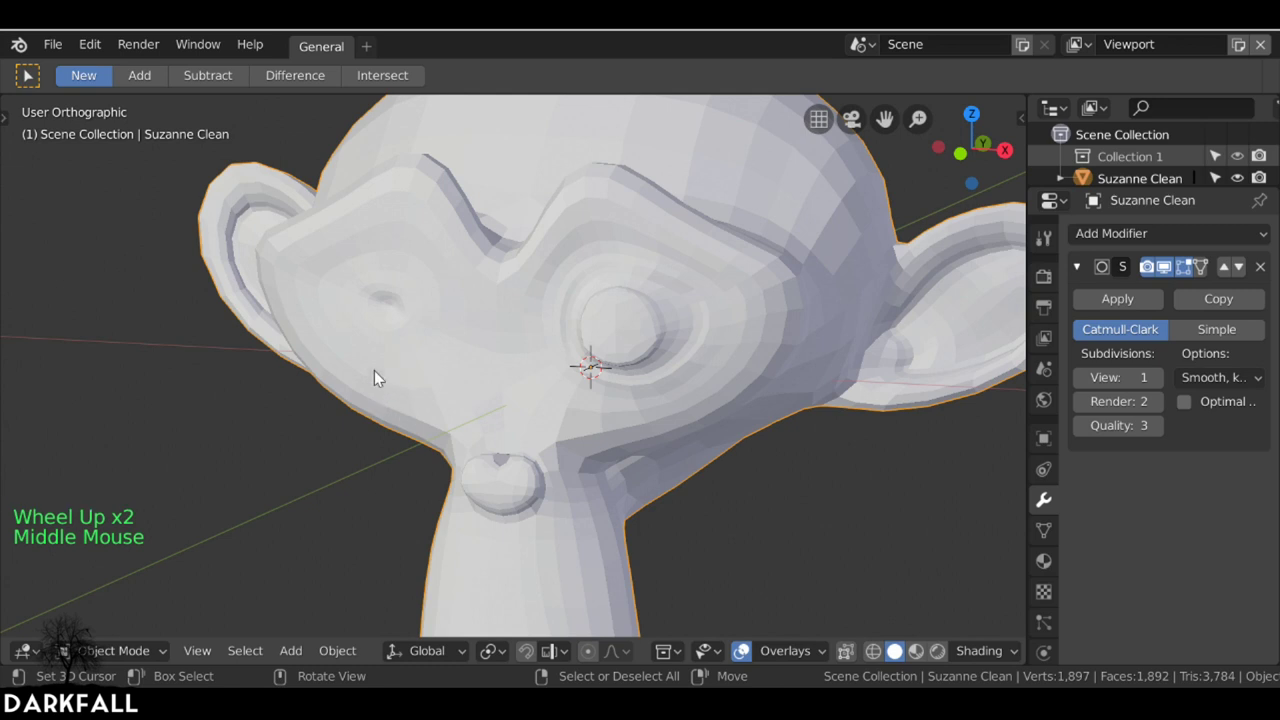
scroll("down", 3)
- Add an Ico Sphere, shrink it to eyeball size and move it onto the left eye socket
key("shift+a")
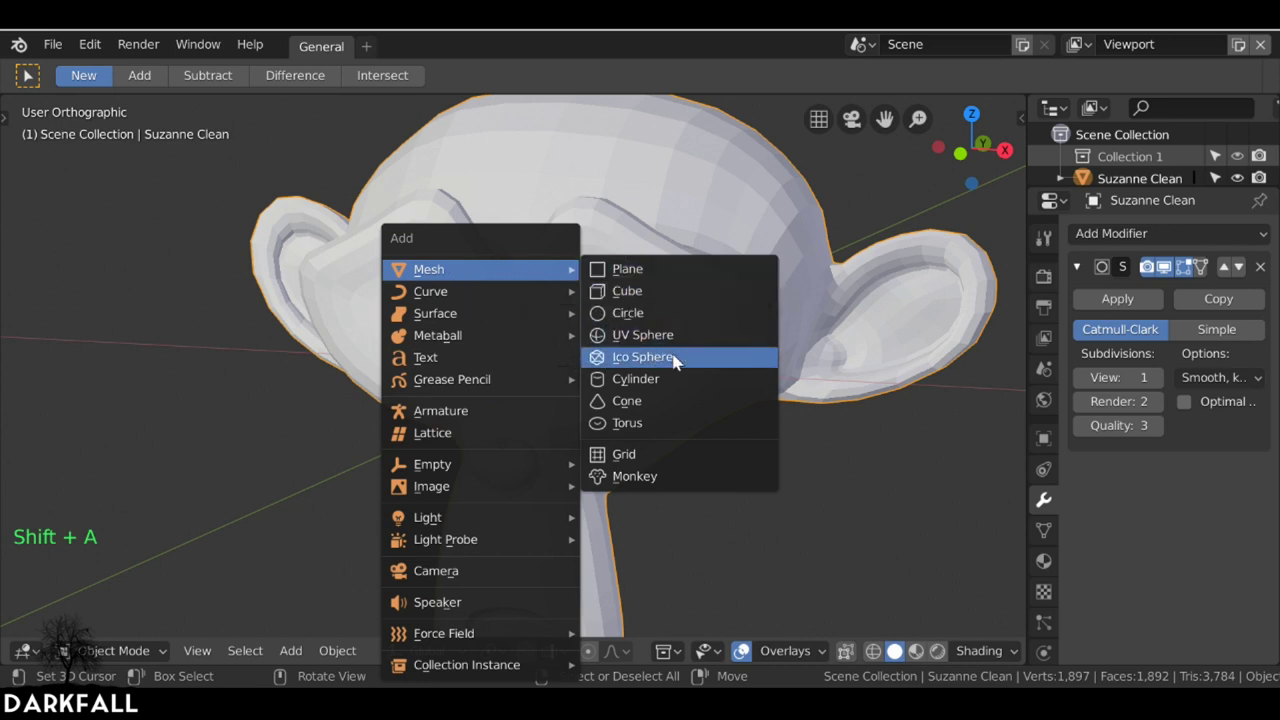
scroll("down", 3)
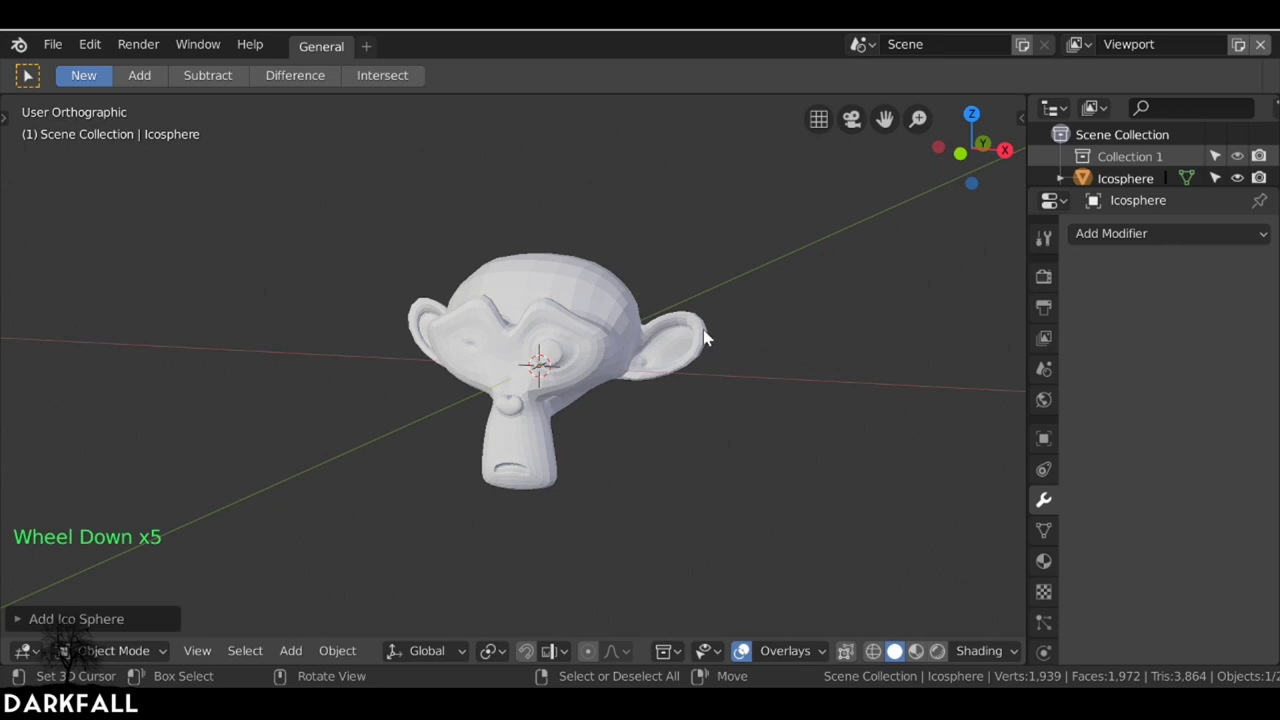
key("s")
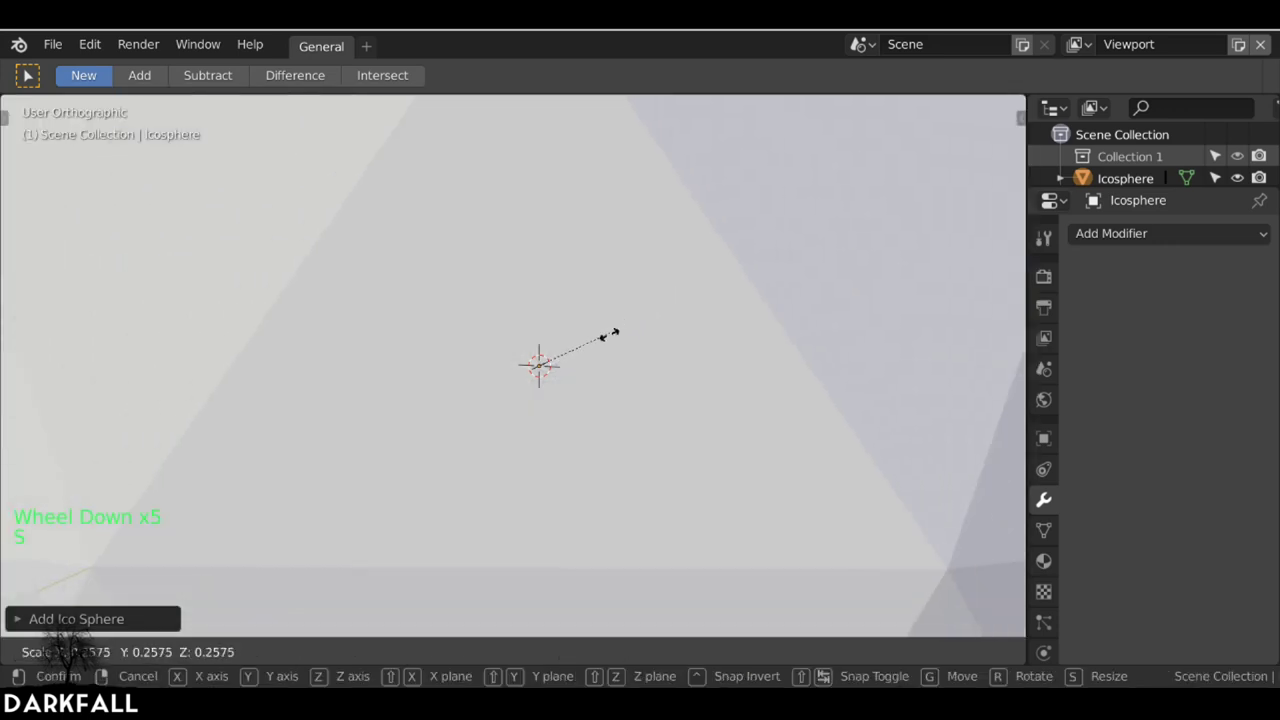
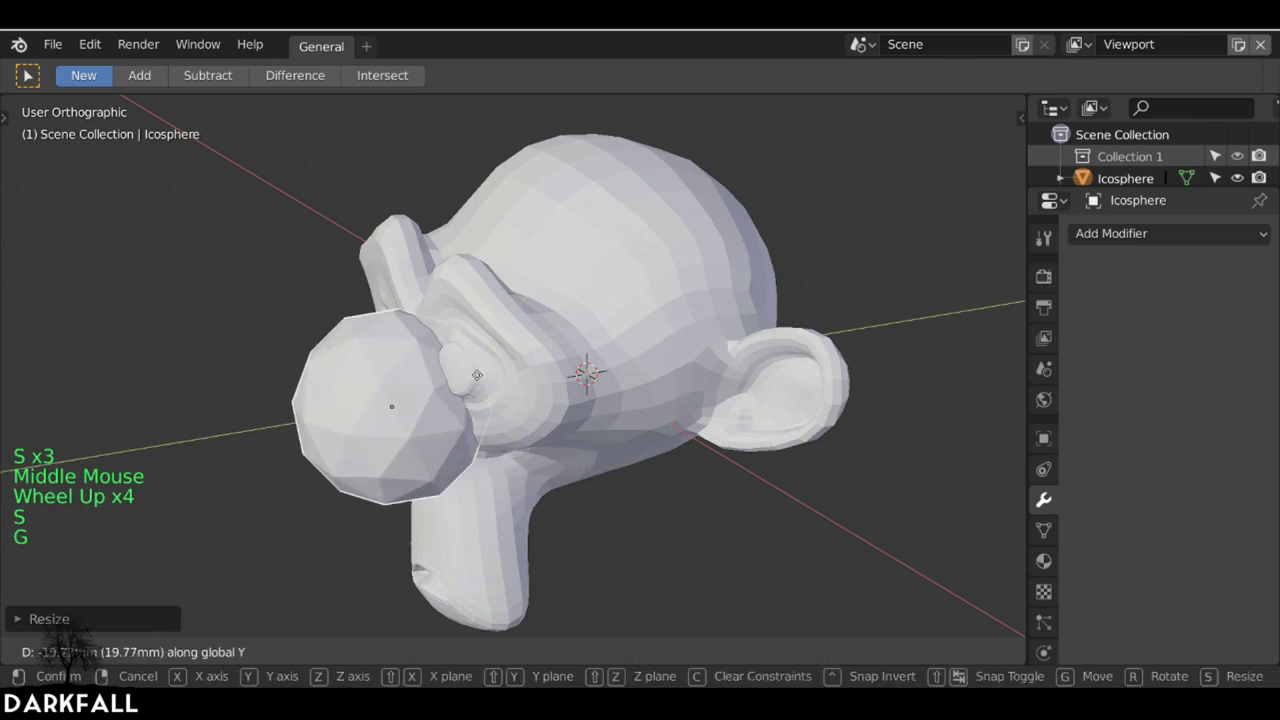
key("s")
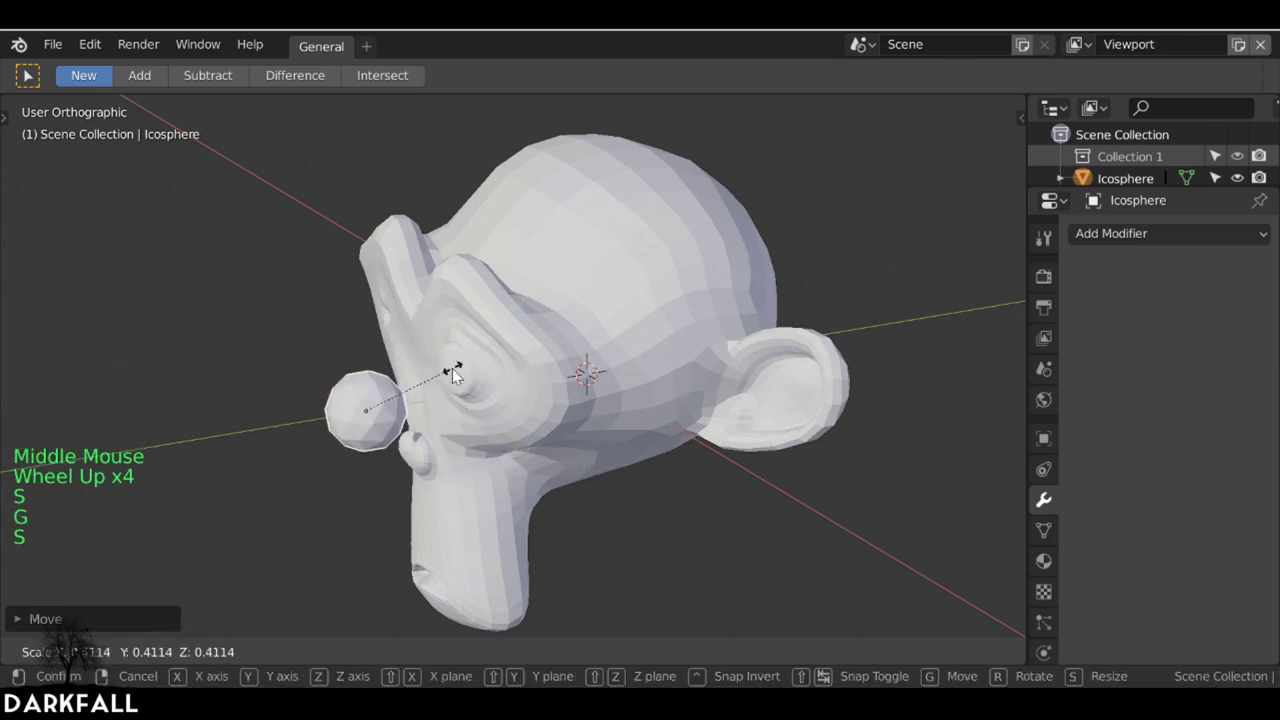
key("g")
middle_click(527, 377)
scroll("up", 3)
key("s")
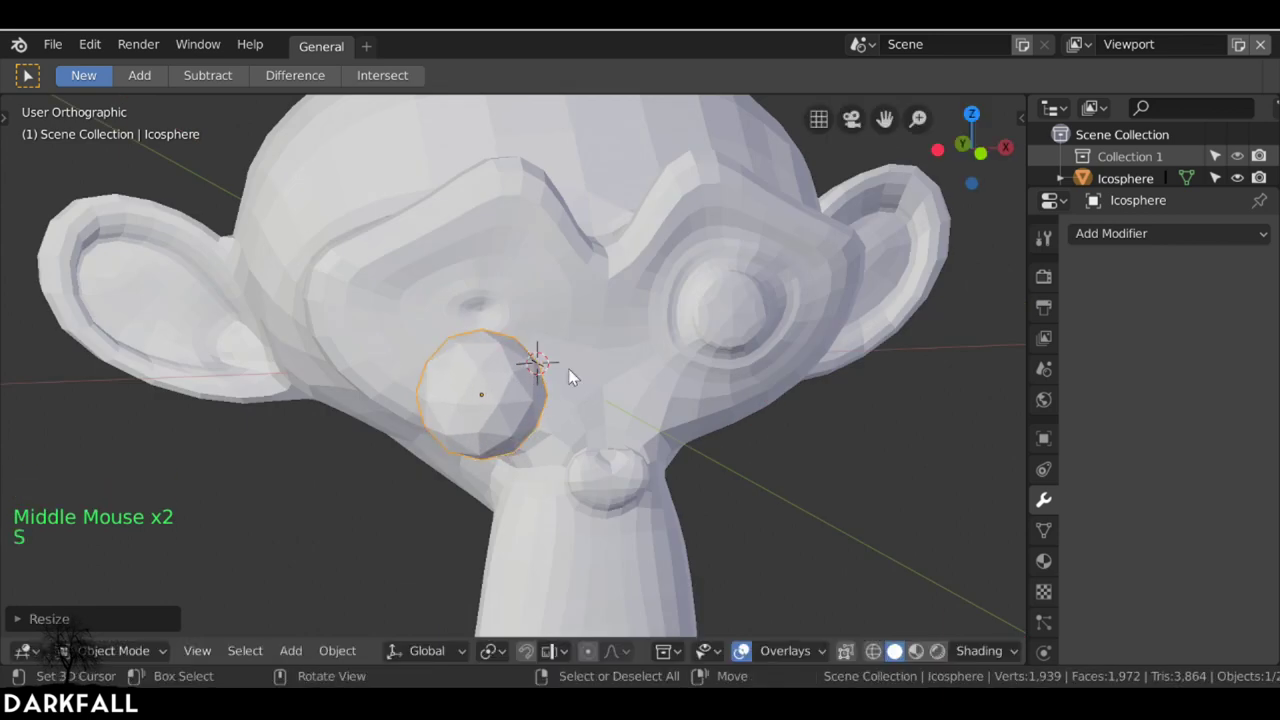
- Extrude the sphere's lower faces into the socket and return to Object Mode
middle_click(527, 390)
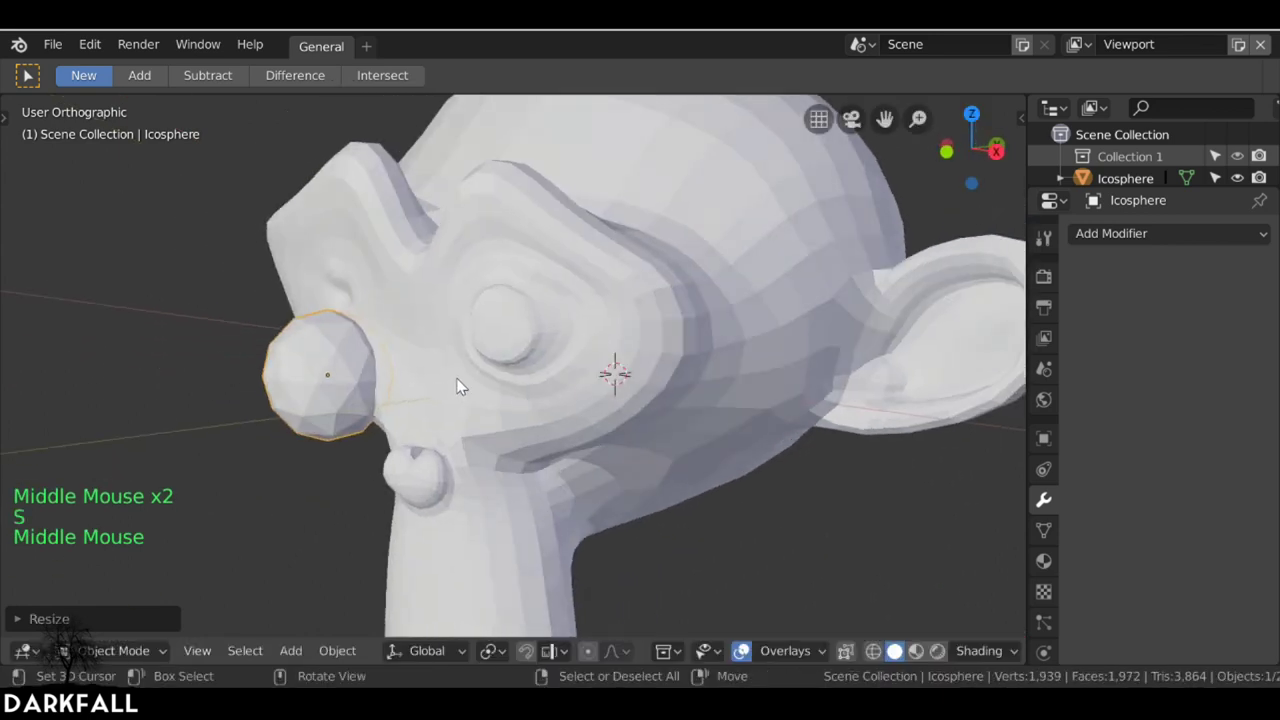
middle_click(463, 378)
middle_click(670, 341)
middle_click(631, 341)
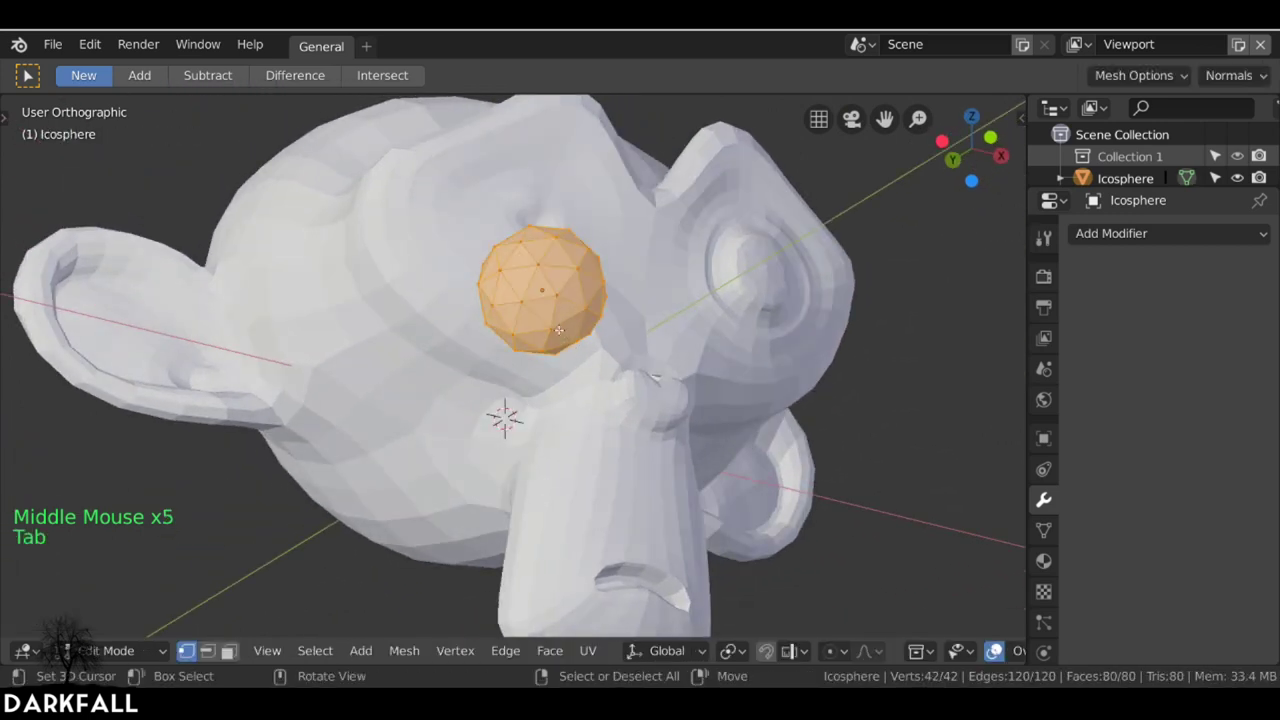
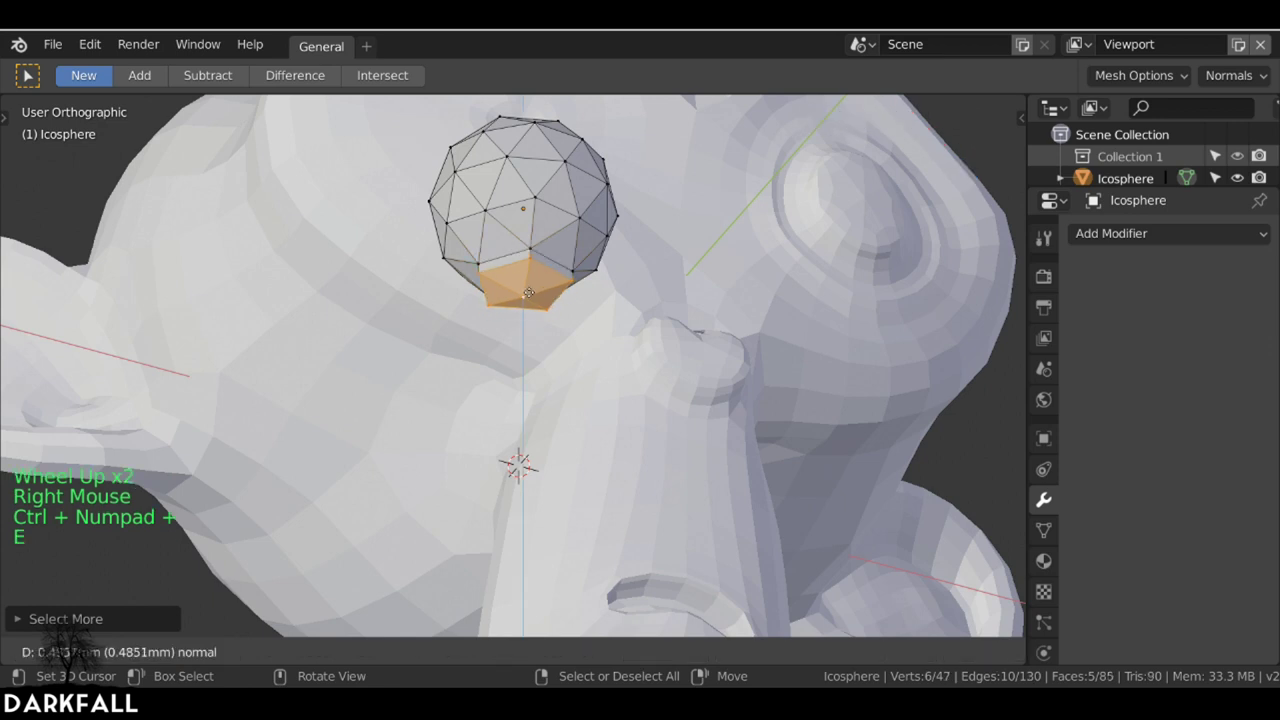
key("Tab")
middle_click(605, 299)
middle_click(417, 407)
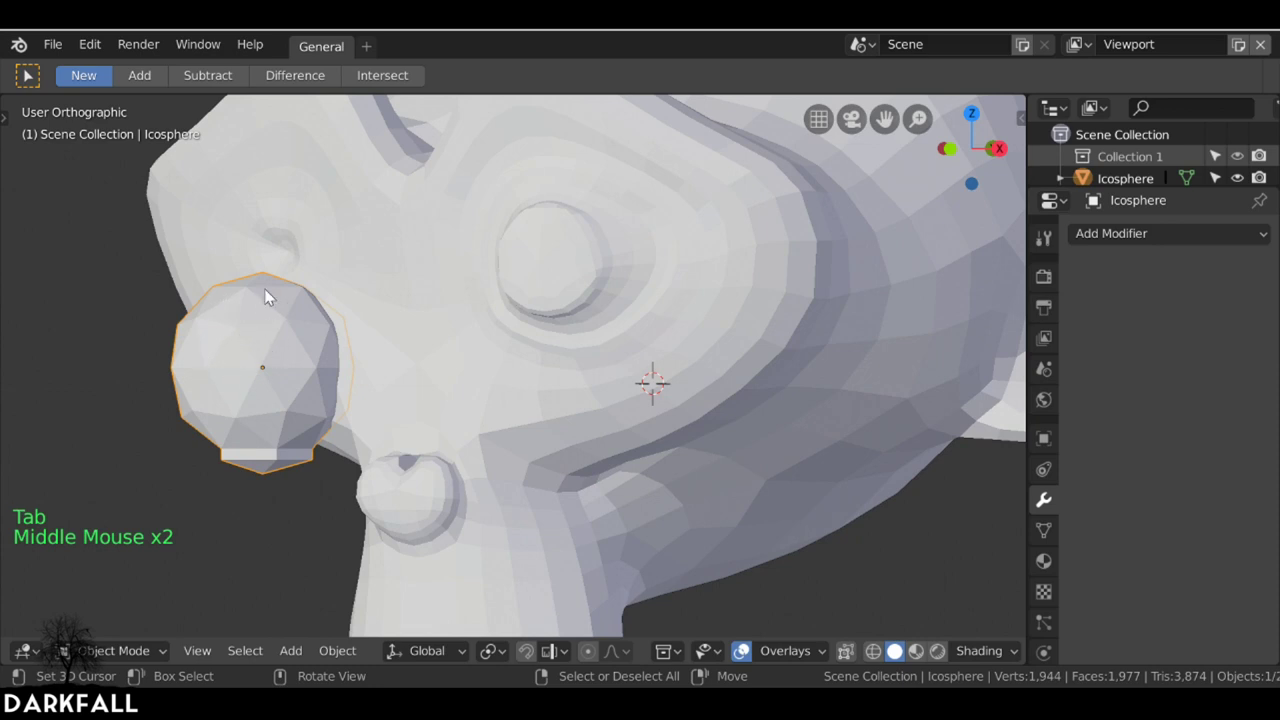
- Give the eyeball icosphere a Subdivision Surface modifier and resize it to fit the eye socket
middle_click(239, 382)
middle_click(456, 357)
middle_click(1142, 241)
left_click(1142, 241)
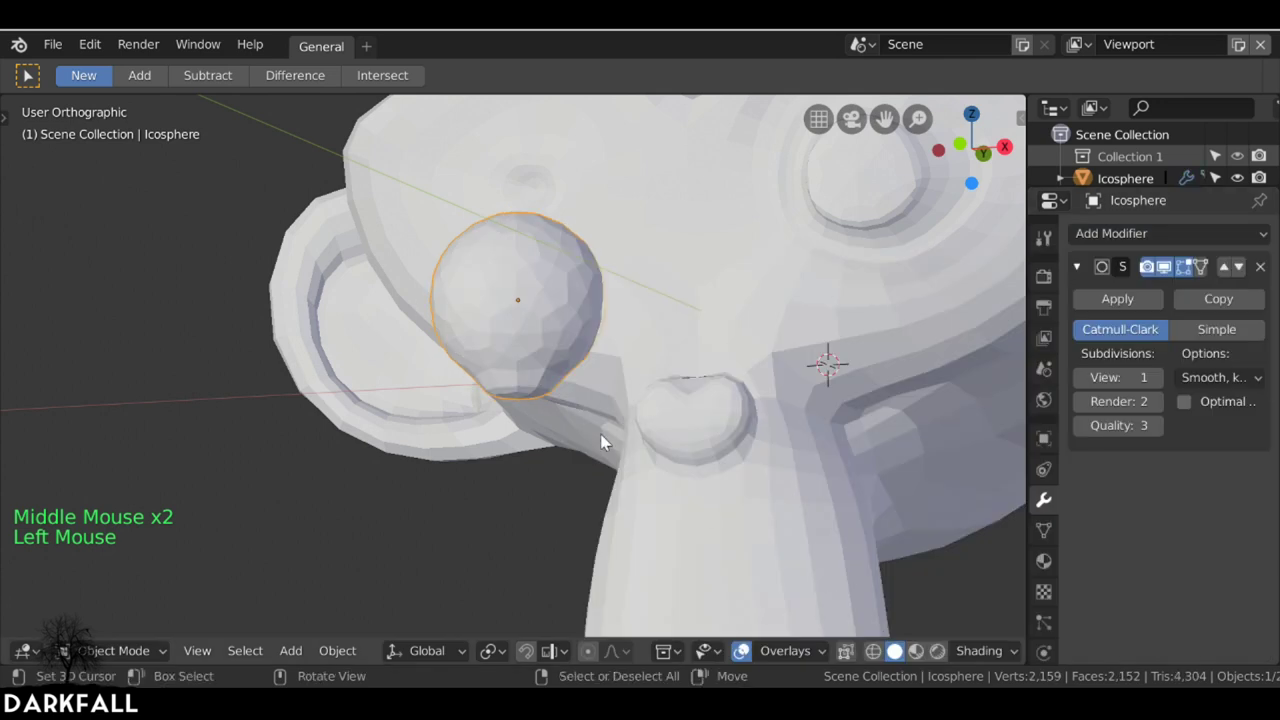
key("Tab")
middle_click(654, 344)
scroll("up", 3)
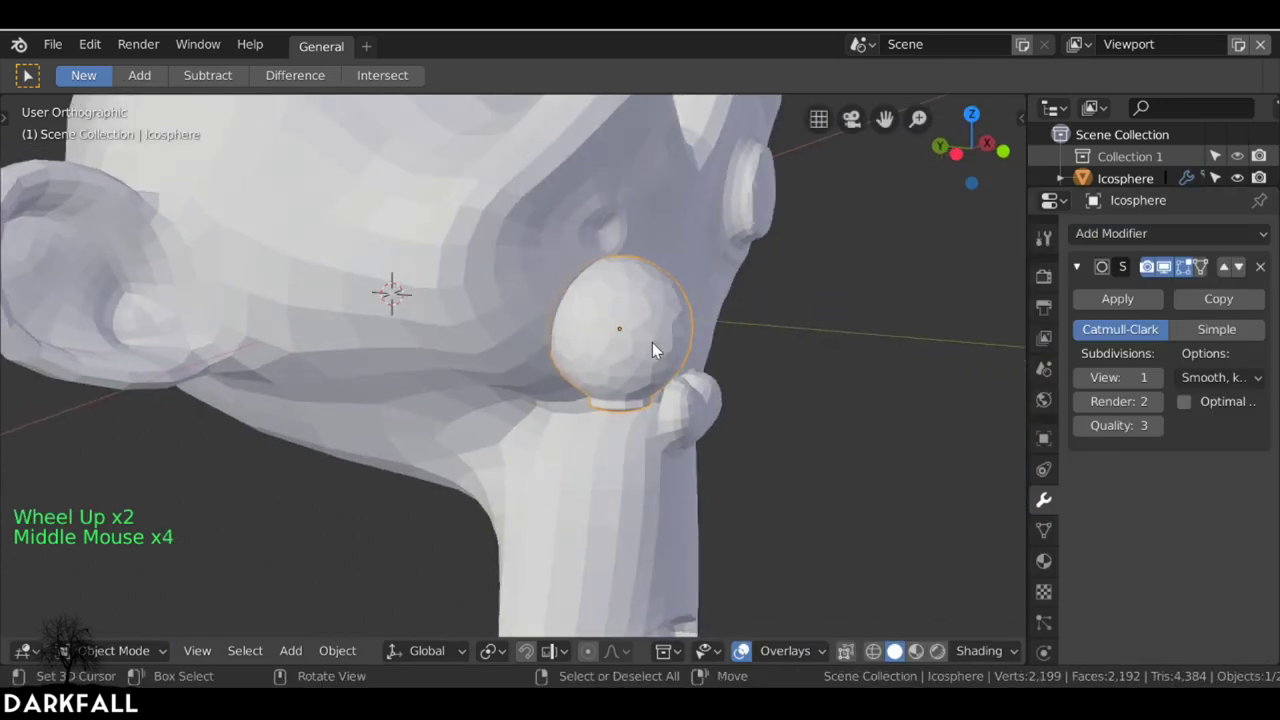
key("r")
key("r")
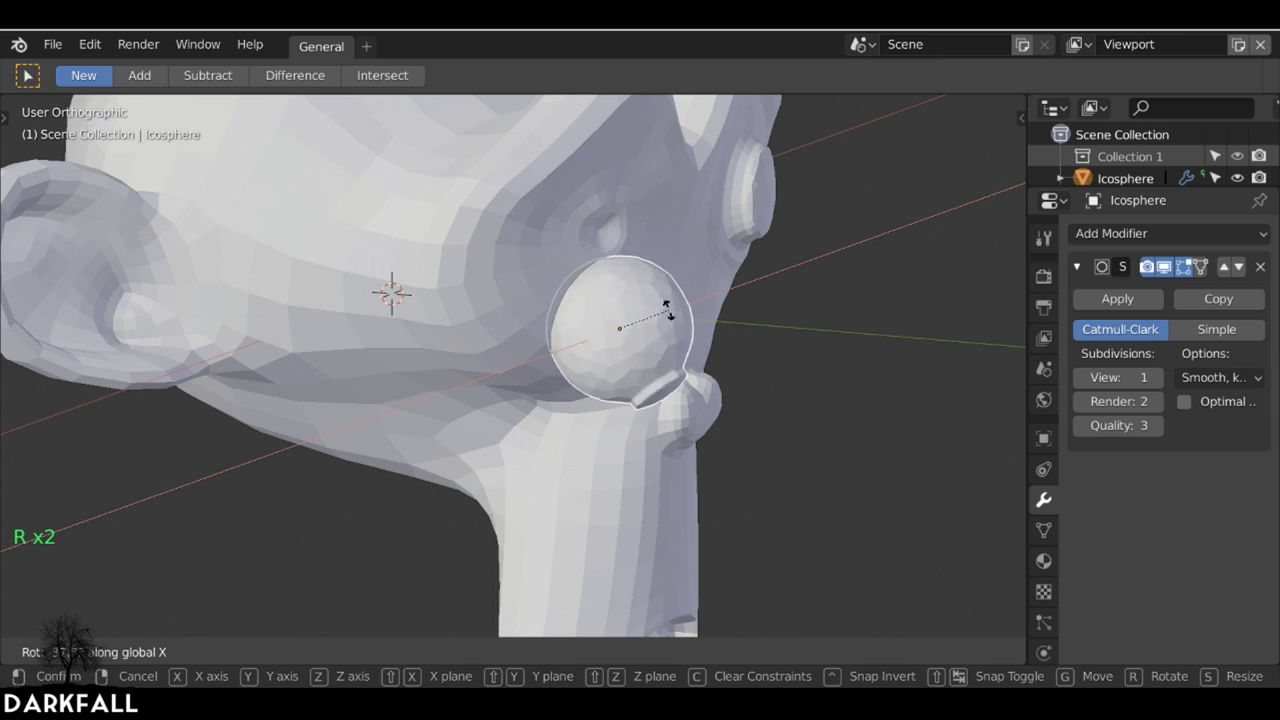
- Orbit around the head to check the eyeball from the sides and above, nudging its rotation
middle_click(677, 351)
scroll("down", 3)
scroll("down", 3)
middle_click(600, 434)
middle_click(637, 435)
key("r")
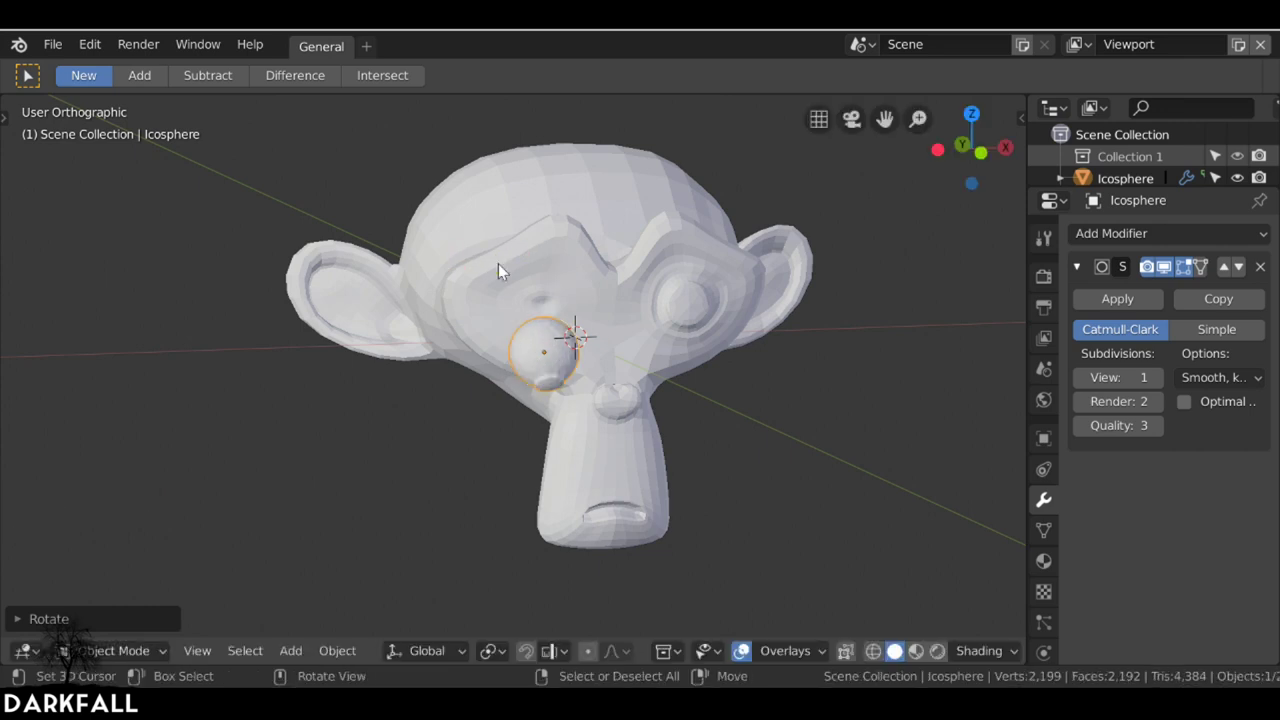
middle_click(364, 318)
scroll("down", 3)
middle_click(371, 321)
middle_click(448, 249)
scroll("down", 3)
middle_click(496, 255)
middle_click(396, 179)
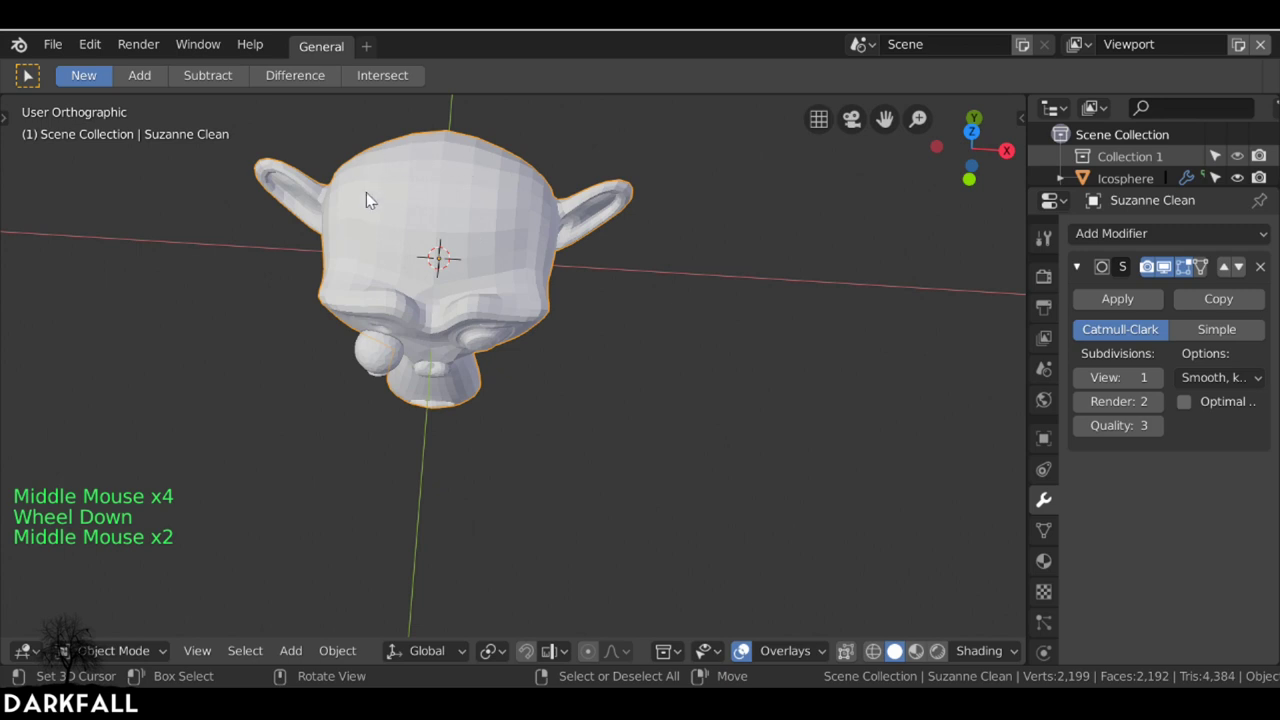
middle_click(466, 287)
- Add a circle mesh and enlarge it until it rings the whole monkey head
key("shift+a")
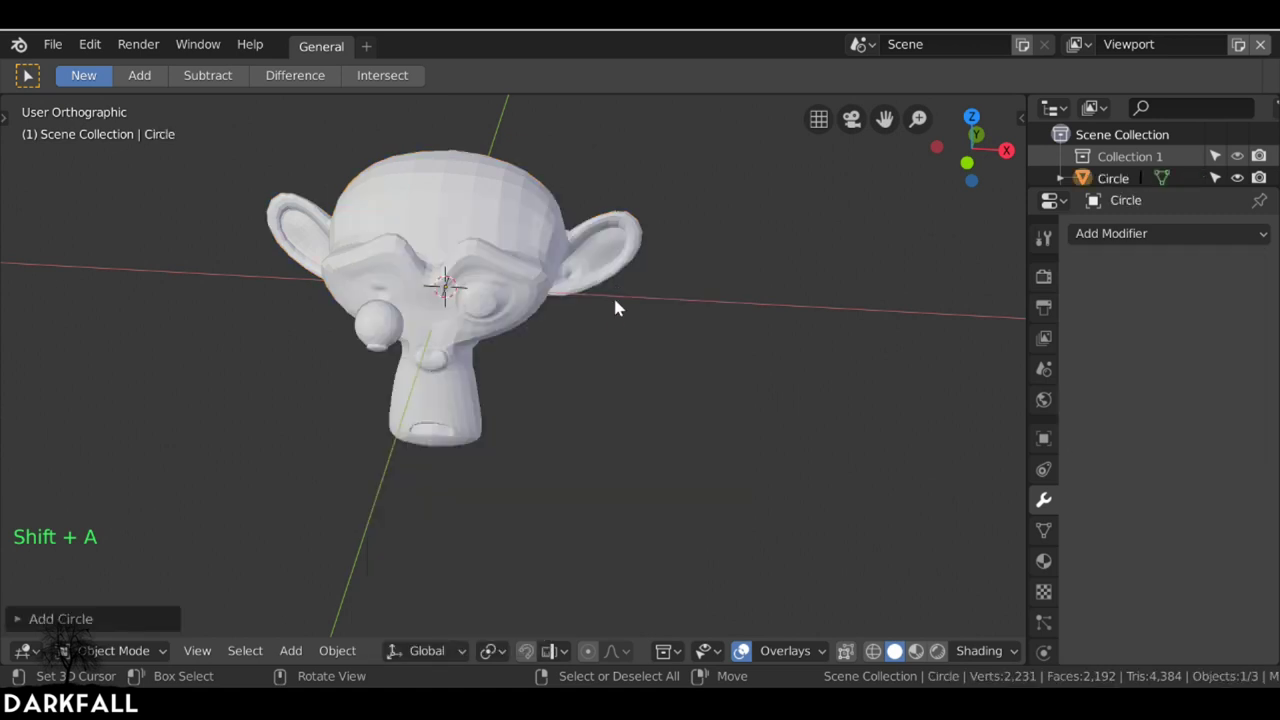
middle_click(609, 326)
scroll("down", 3)
key("s")
scroll("down", 3)
key("s")
key("s")
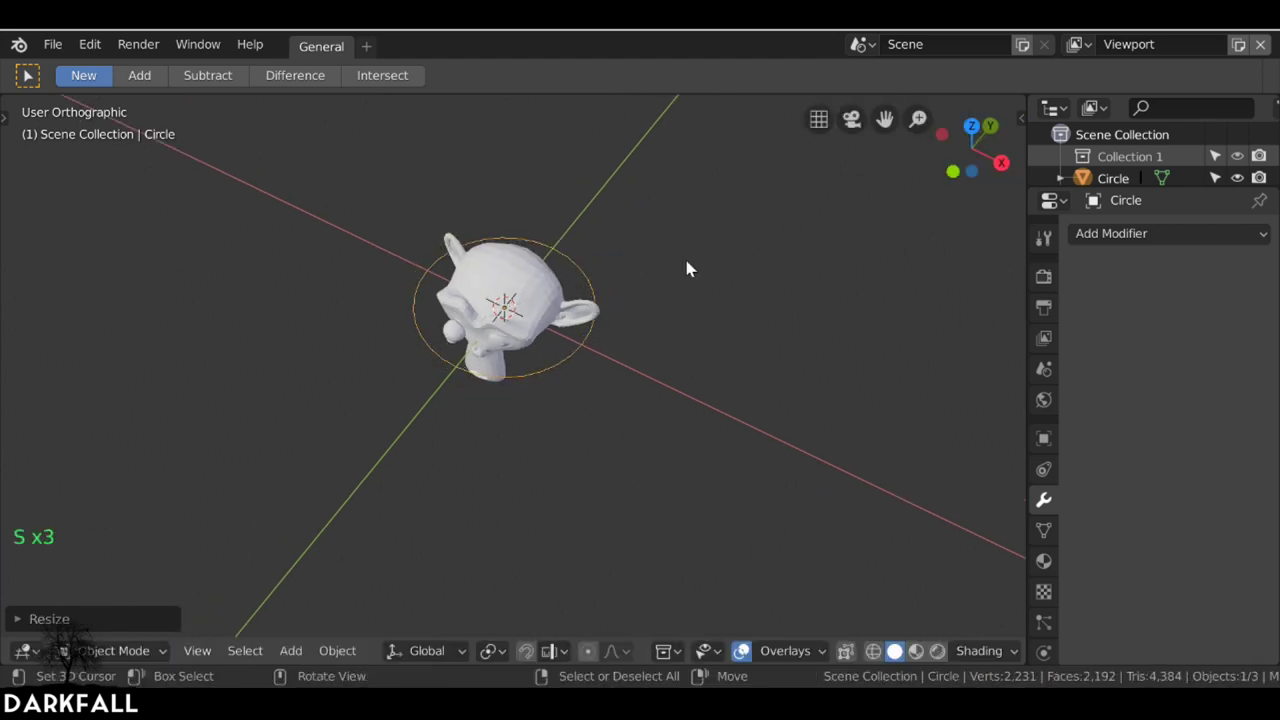
- Switch to top orthographic view and frame the circle for vertex editing
key("KP_7")
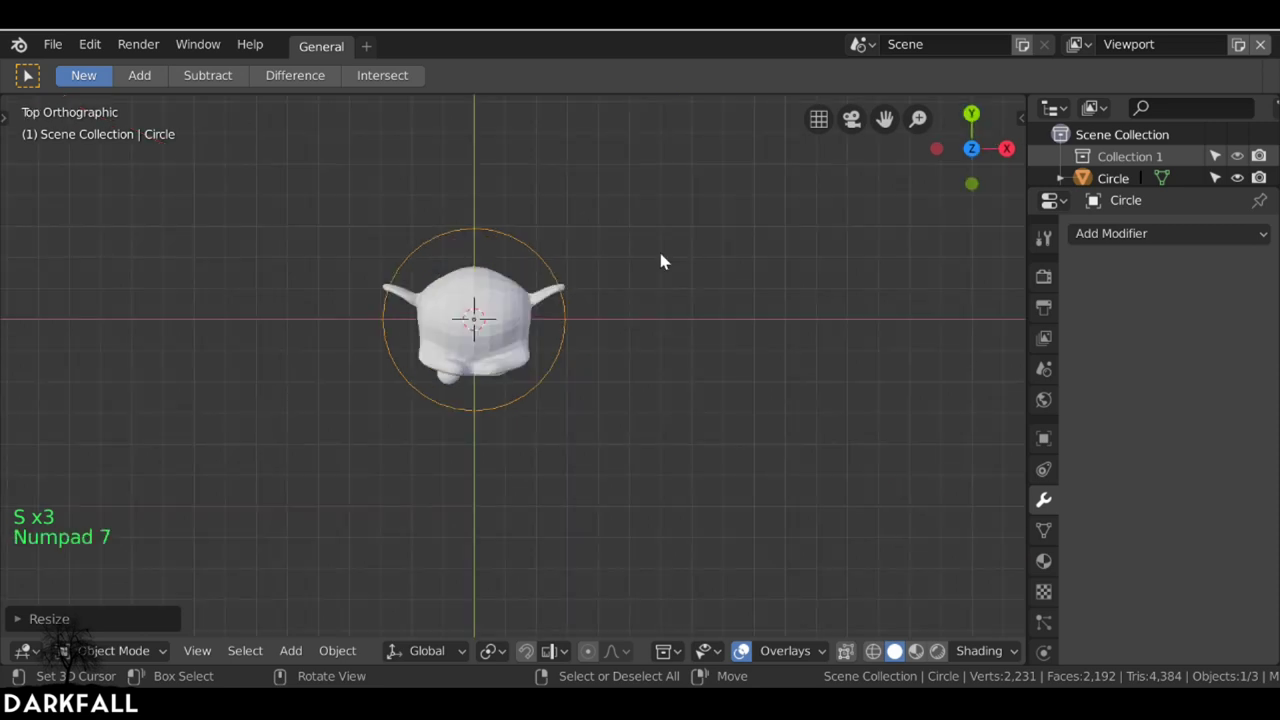
scroll("up", 3)
middle_click(707, 292)
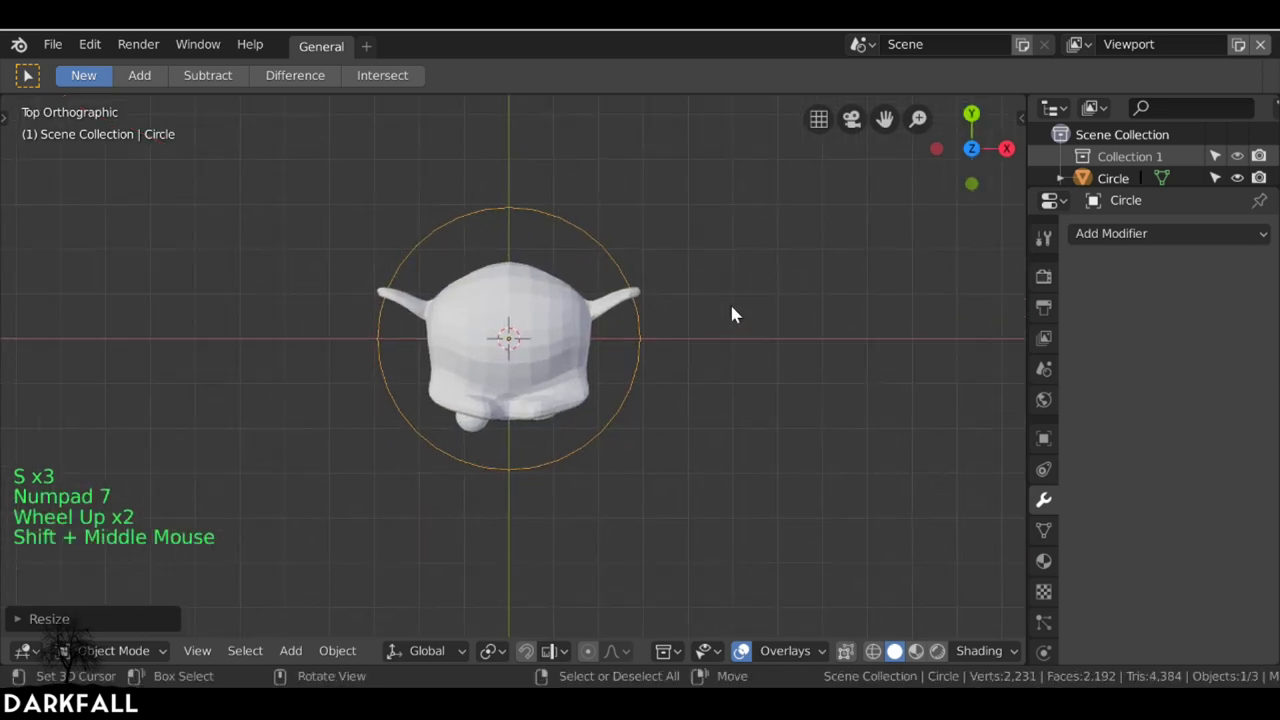
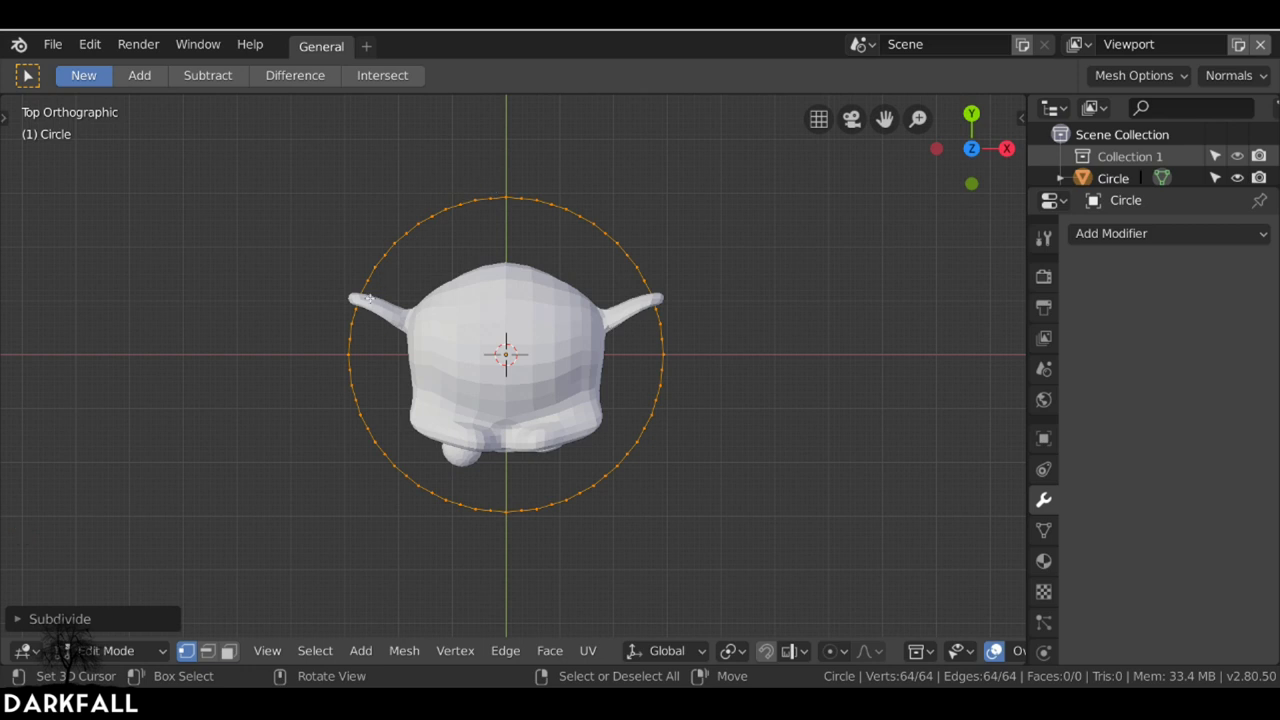
- Checker-deselect the circle's vertices and scale the alternate ones outward into a spiky star
left_click(324, 661)
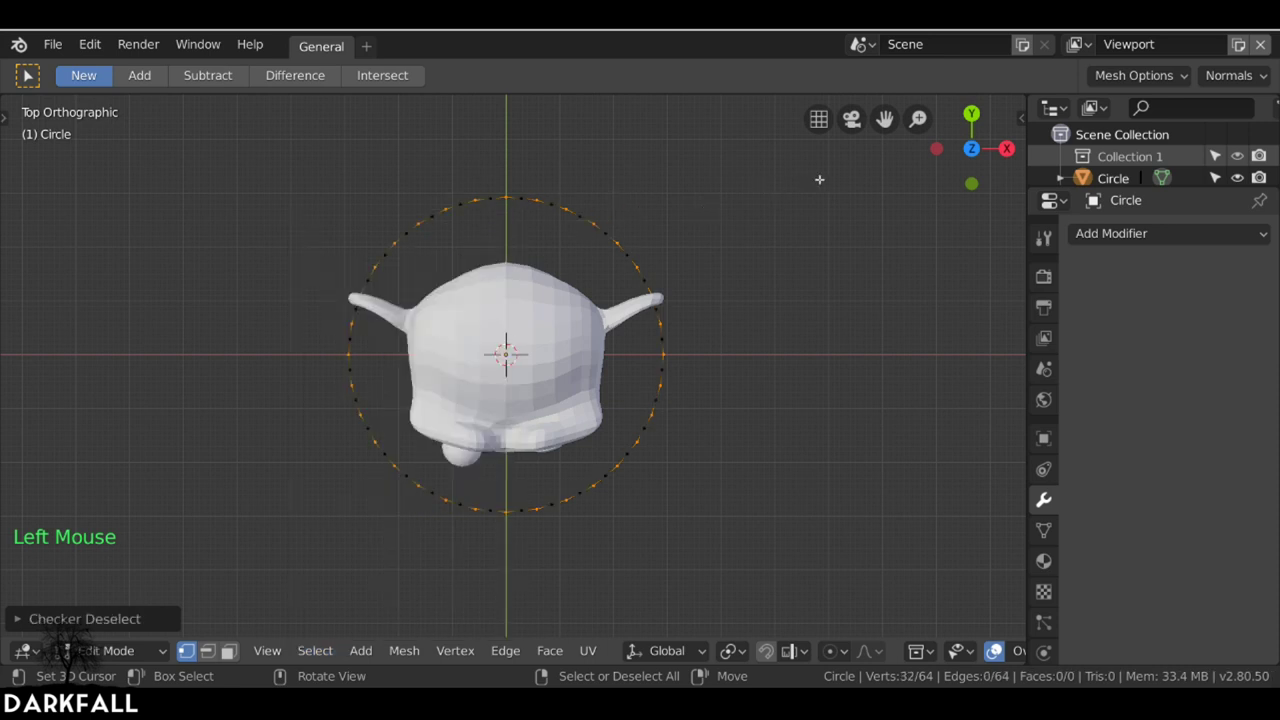
key("s")
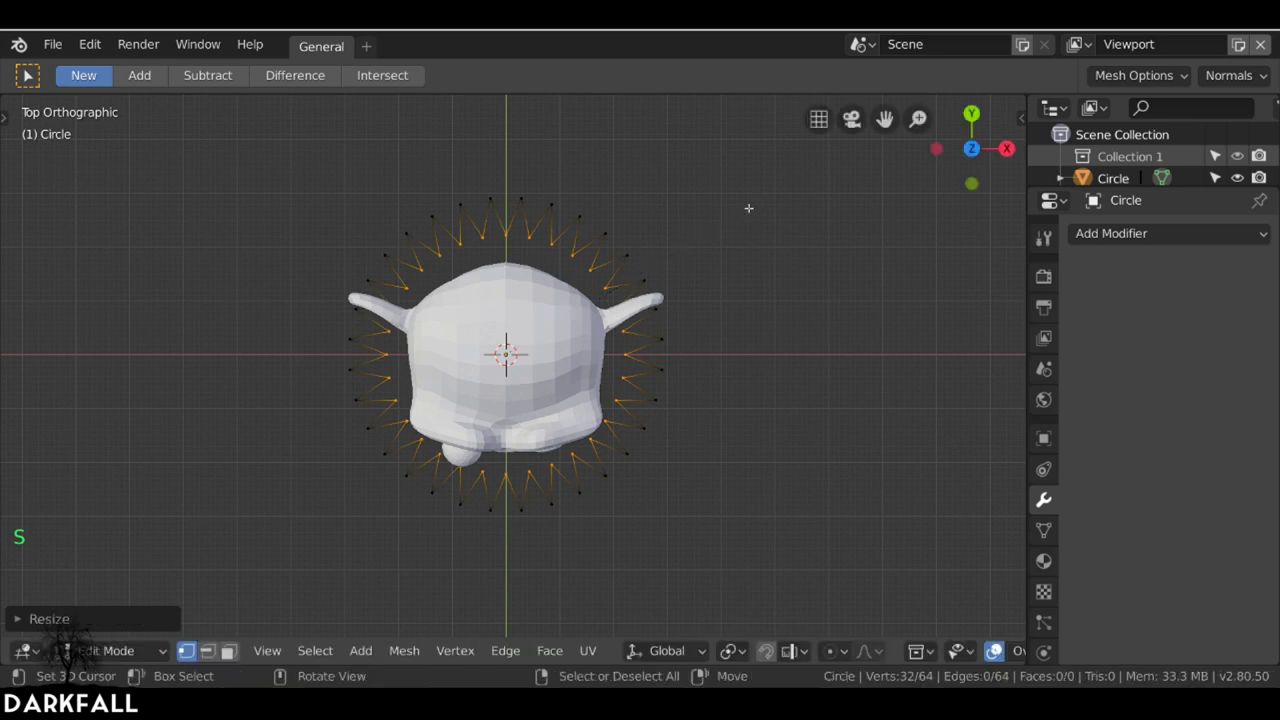
key("Tab")
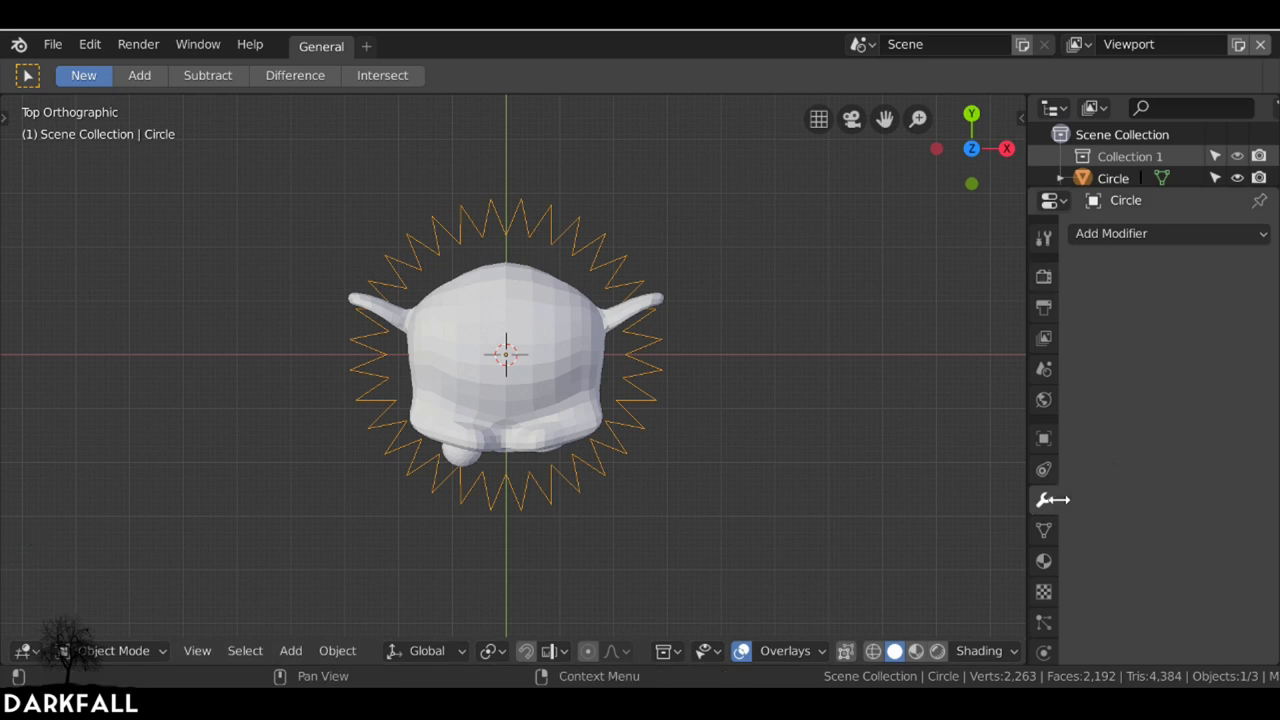
- Smooth the star with a Subdivision Surface modifier at viewport level 3
left_click(1134, 240)
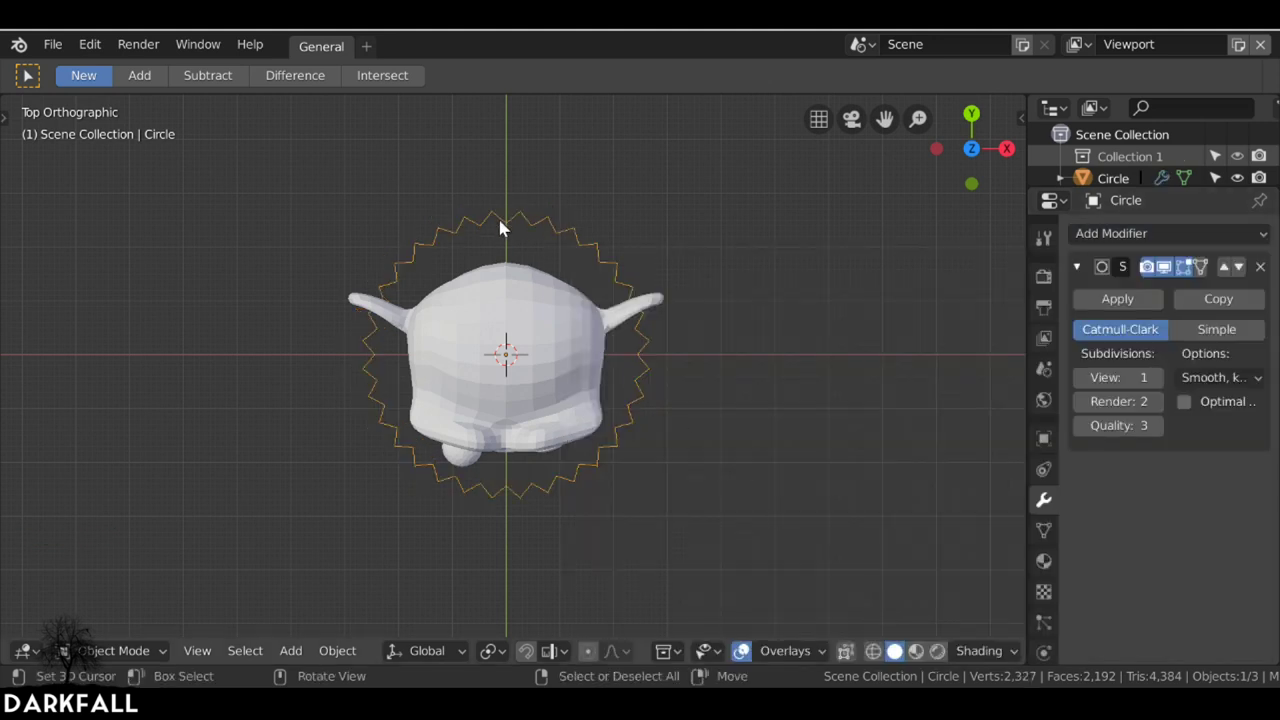
left_click(1165, 386)
left_click(1165, 386)
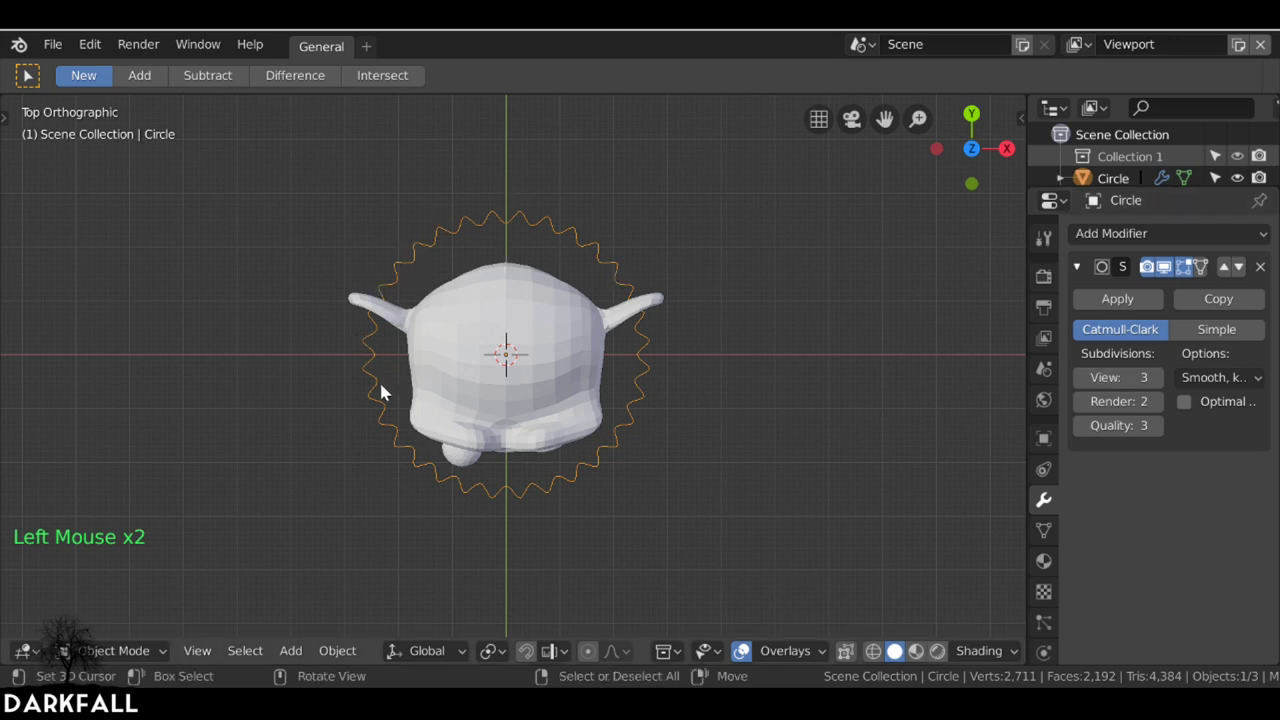
scroll("up", 3)
- Rescale the alternate vertices so the wavy ring sits closer around the head
key("Tab")
key("s")
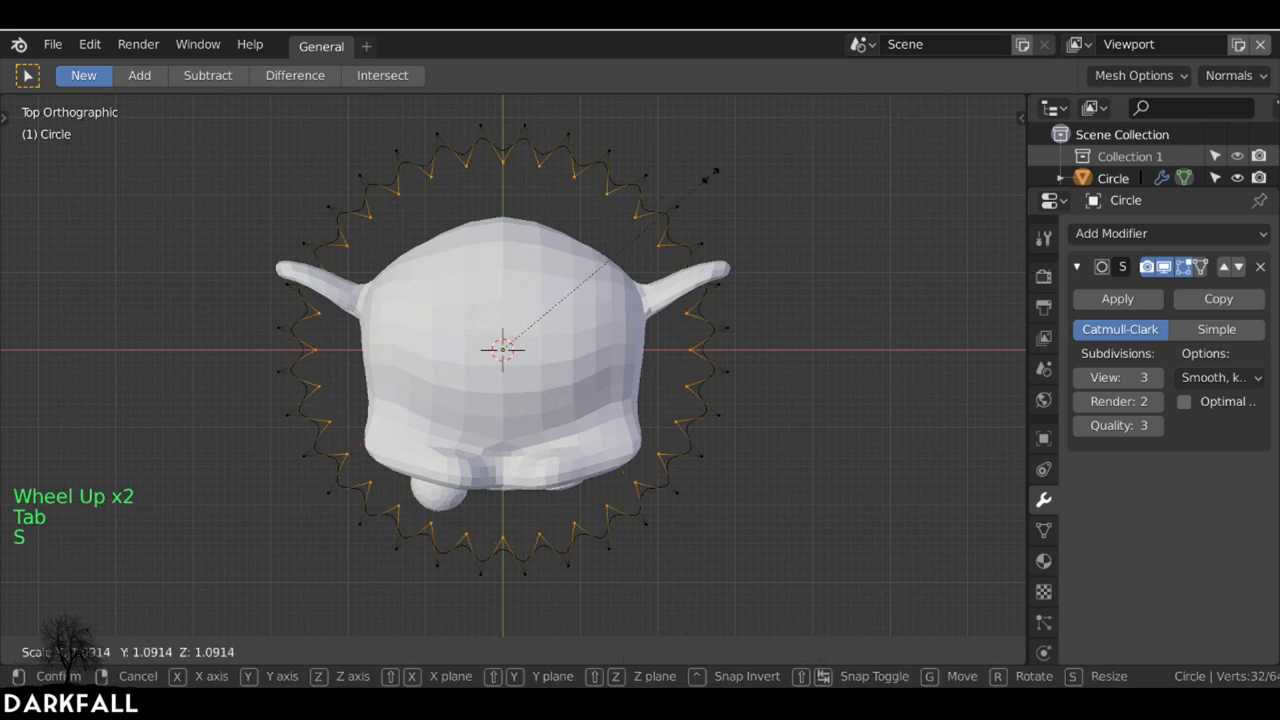
key("Tab")
key("s")
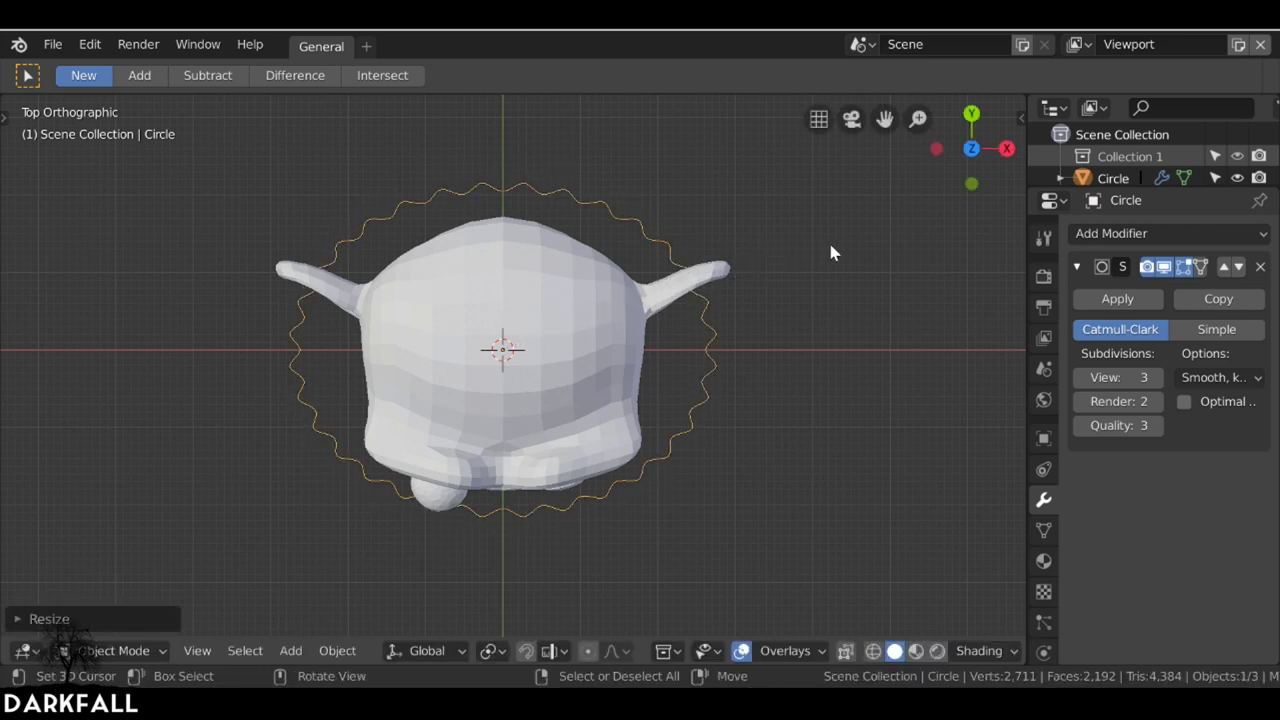
- Shrink the wavy ring and extrude all its vertices downward into a ridged band
key("s")
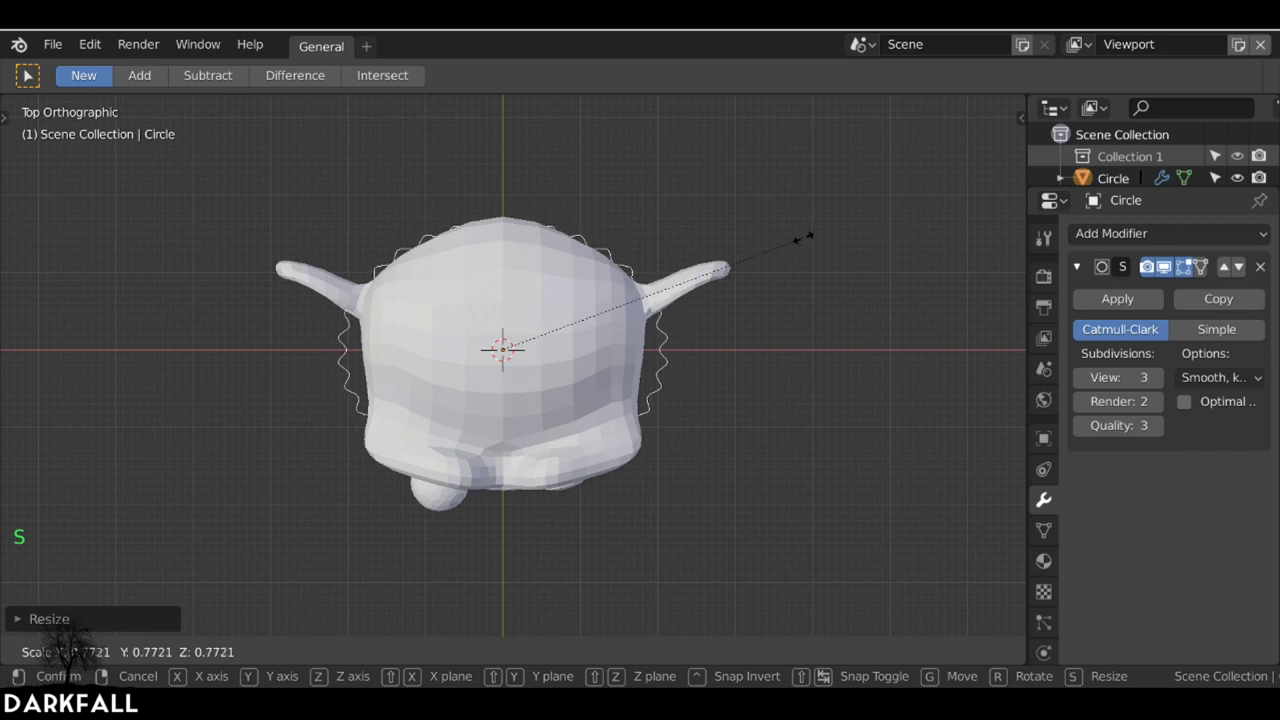
middle_click(654, 296)
middle_click(604, 368)
key("Tab")
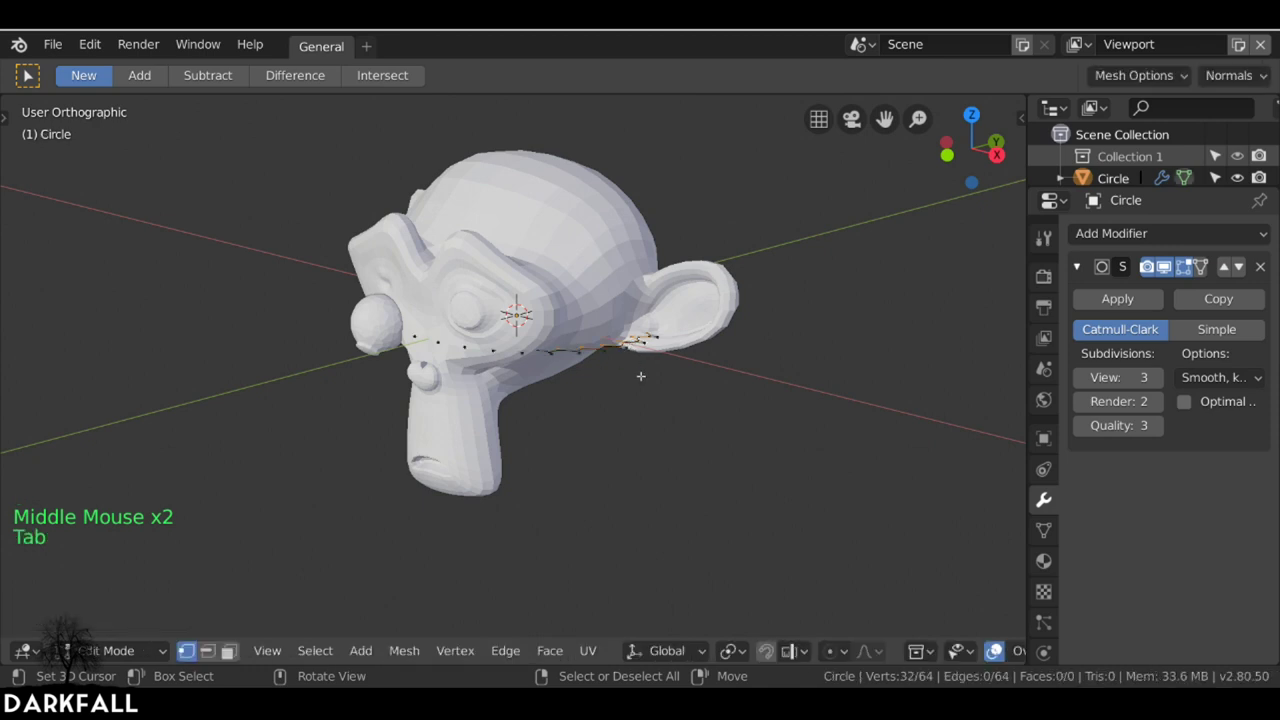
key("a")
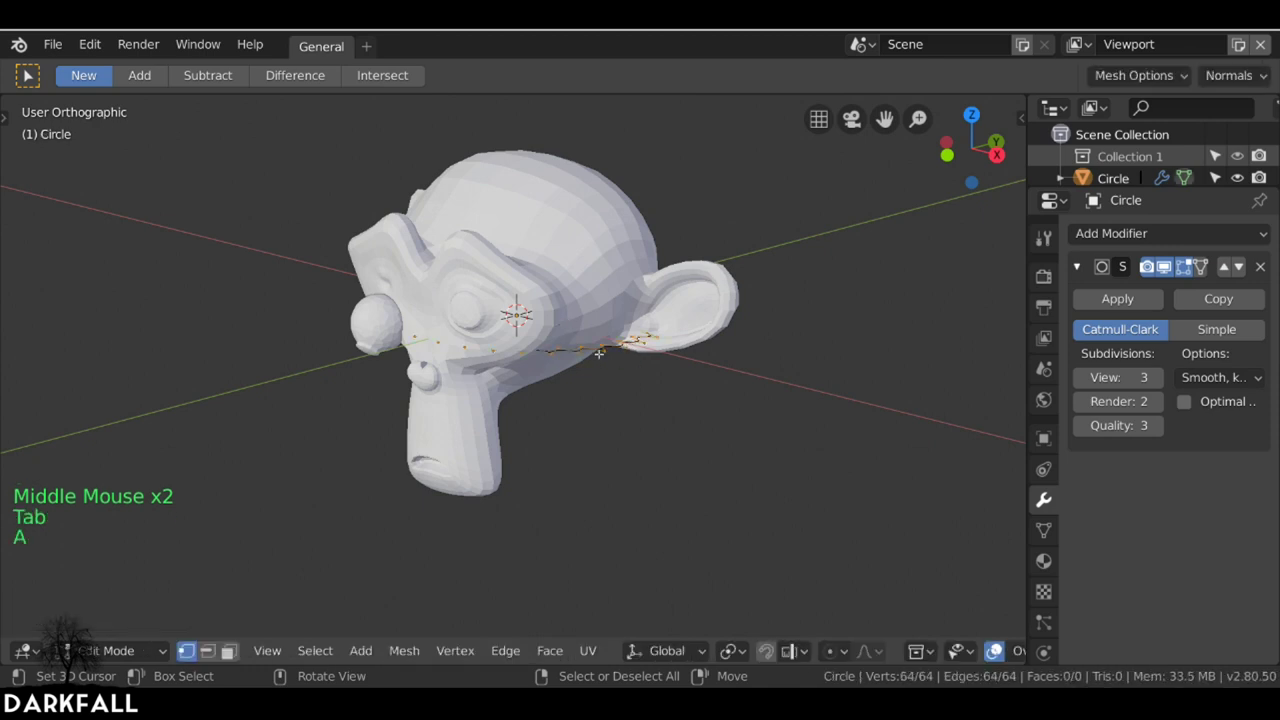
key("e")
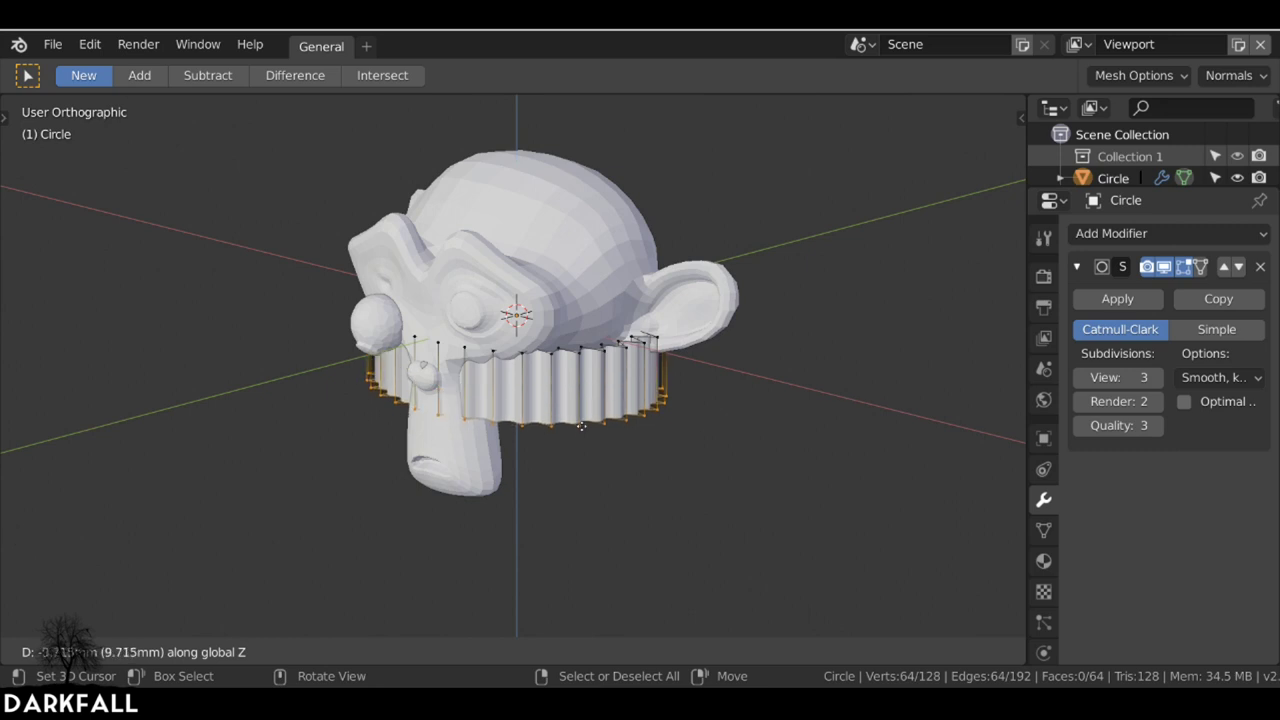
key("Tab")
- Move and scale the band so it sits like a crown on top of the monkey head
middle_click(608, 391)
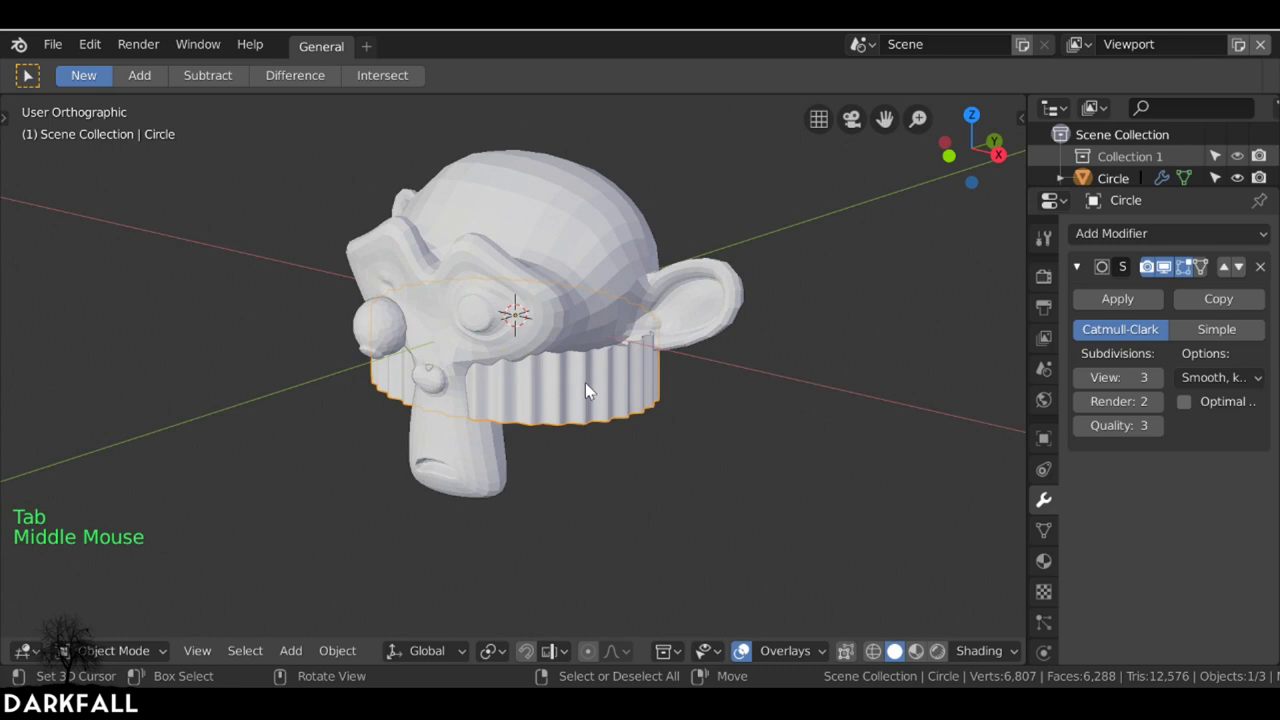
key("g")
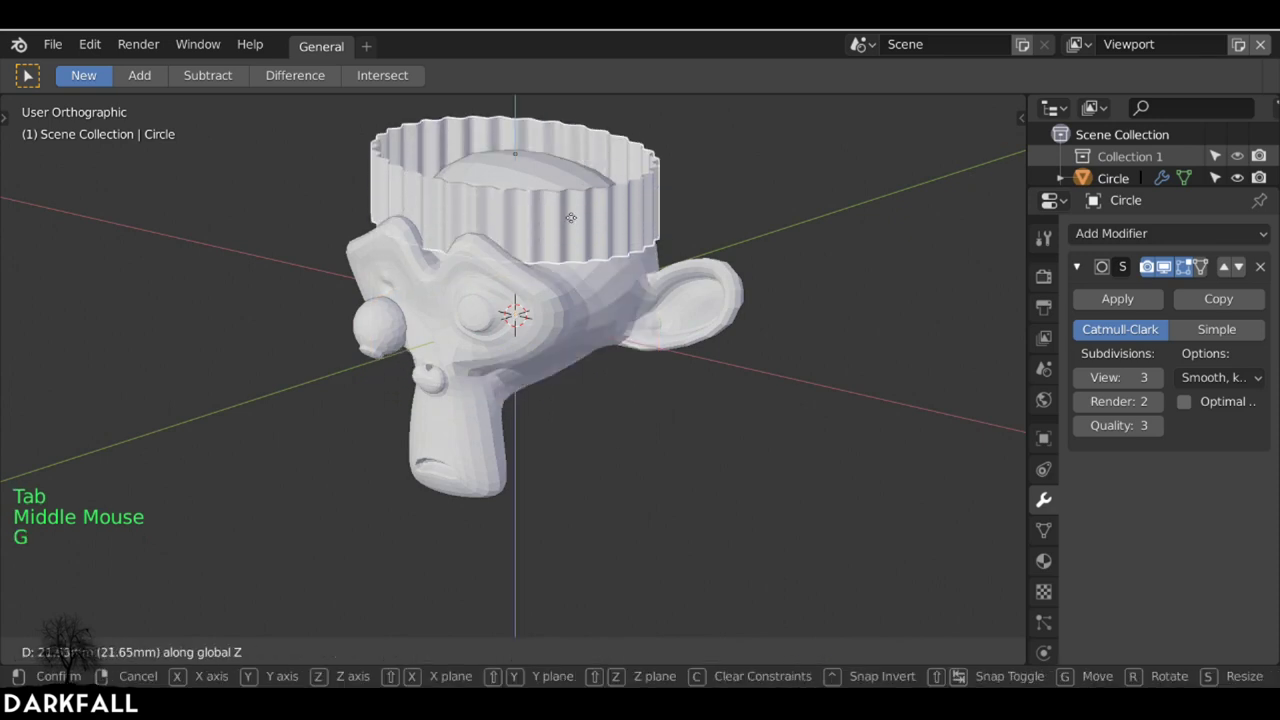
middle_click(592, 245)
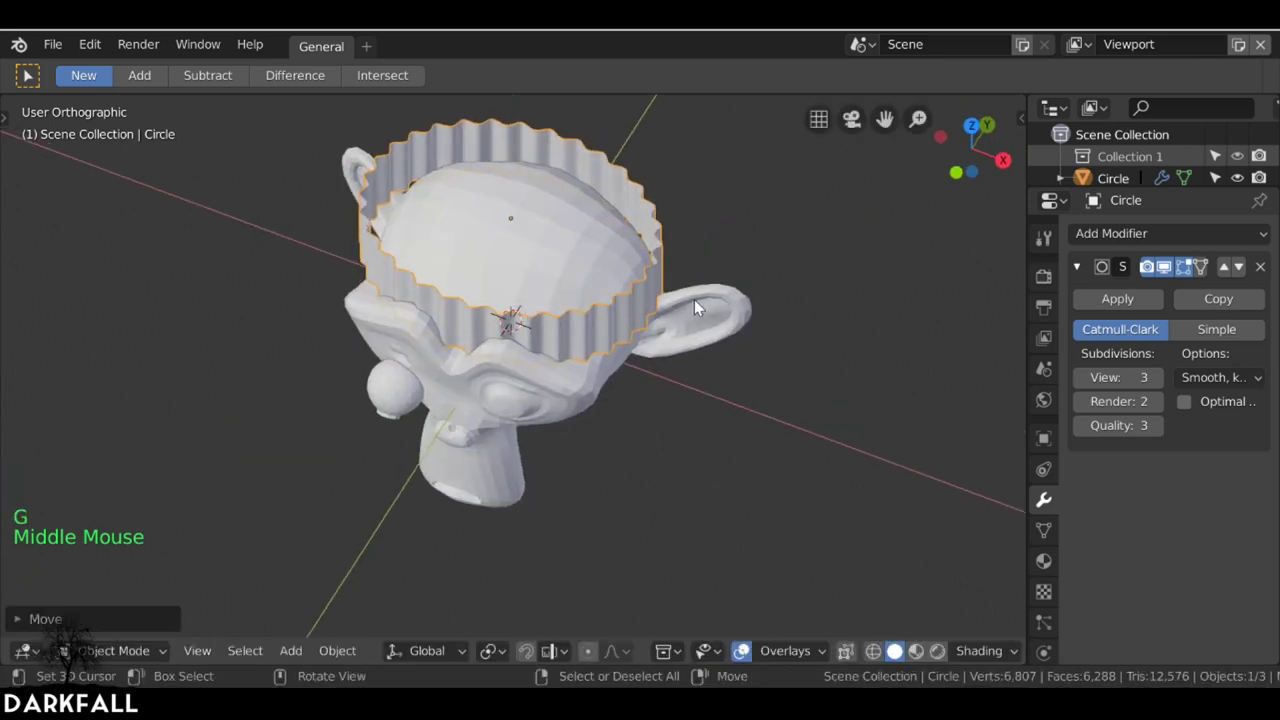
key("s")
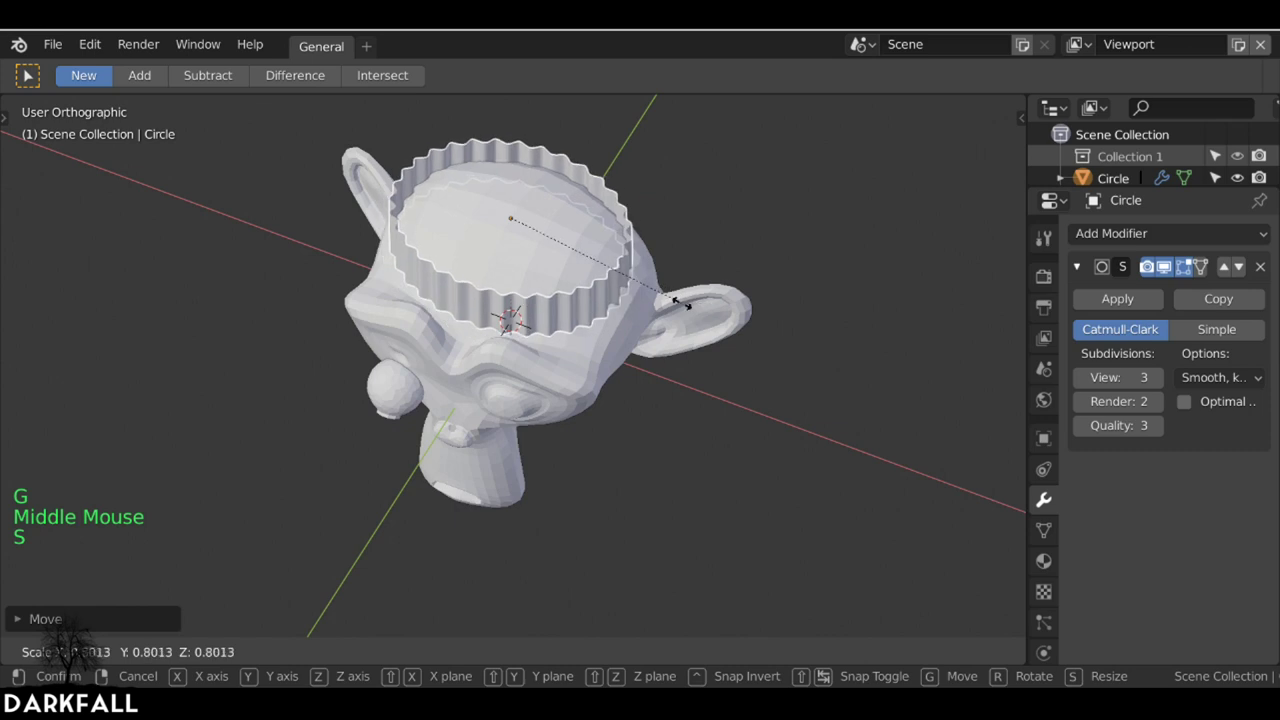
middle_click(675, 317)
key("g")
key("s")
middle_click(599, 227)
key("g")
middle_click(446, 213)
middle_click(604, 224)
middle_click(623, 237)
right_click(639, 302)
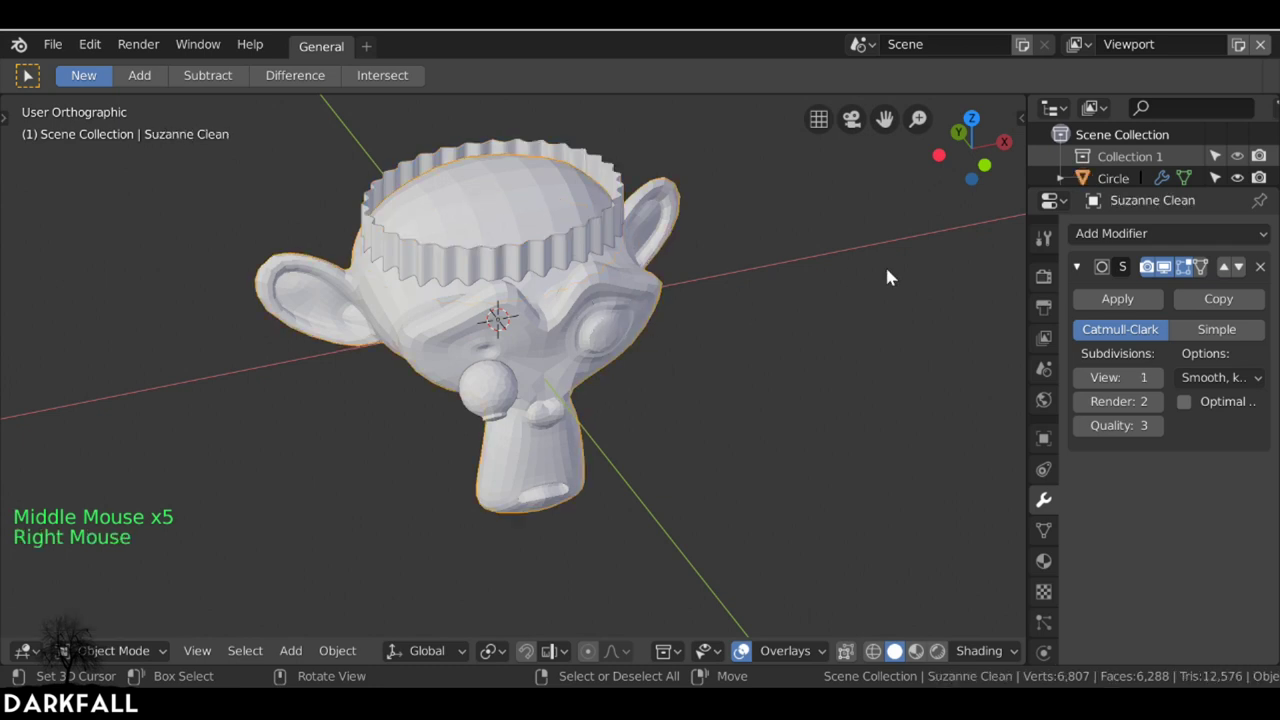
- Add a Boolean modifier to Suzanne with the wavy Circle band as its object
left_click(1085, 265)
left_click(1111, 243)
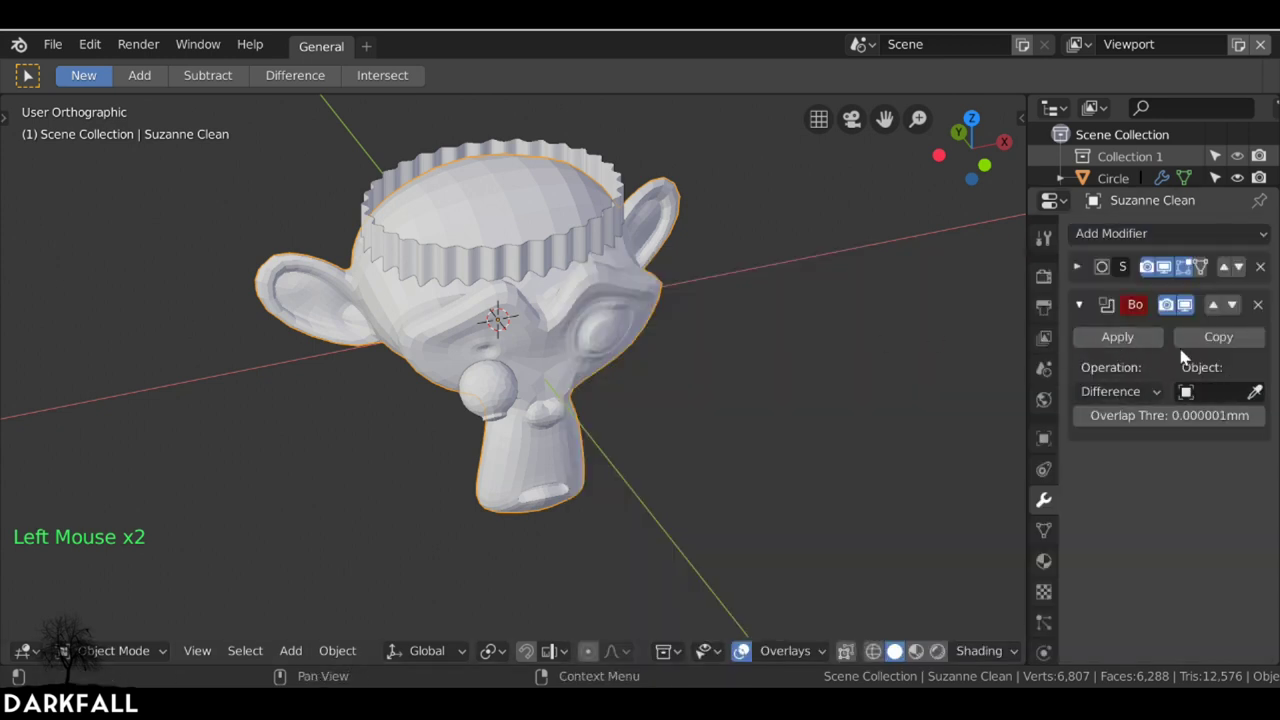
left_click(1262, 394)
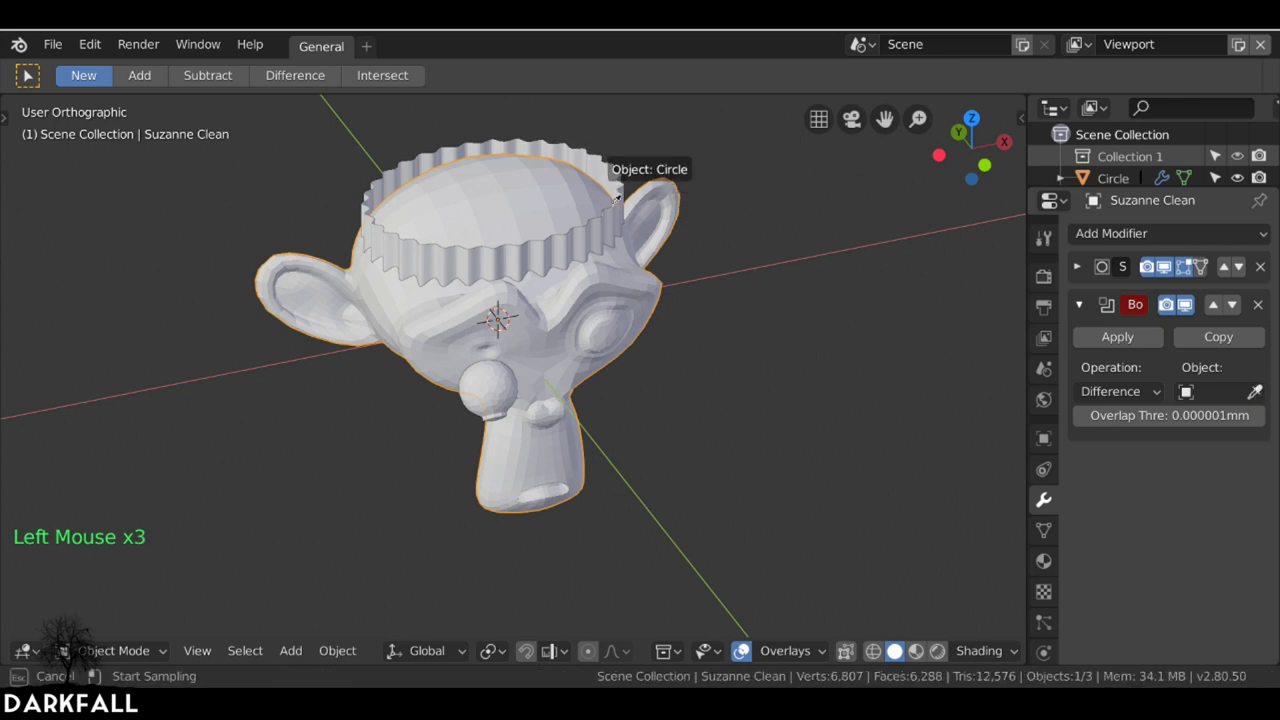
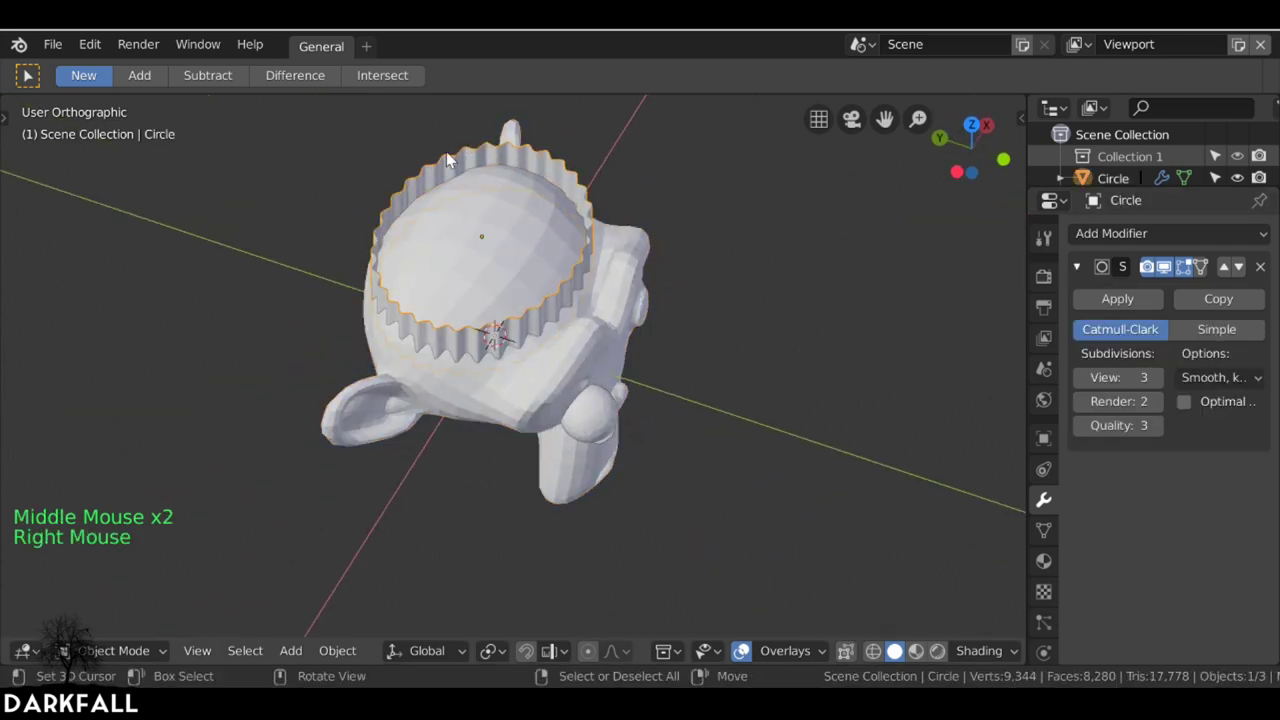
- Move the band along Z so it stands up out of the top of the head
key("s")
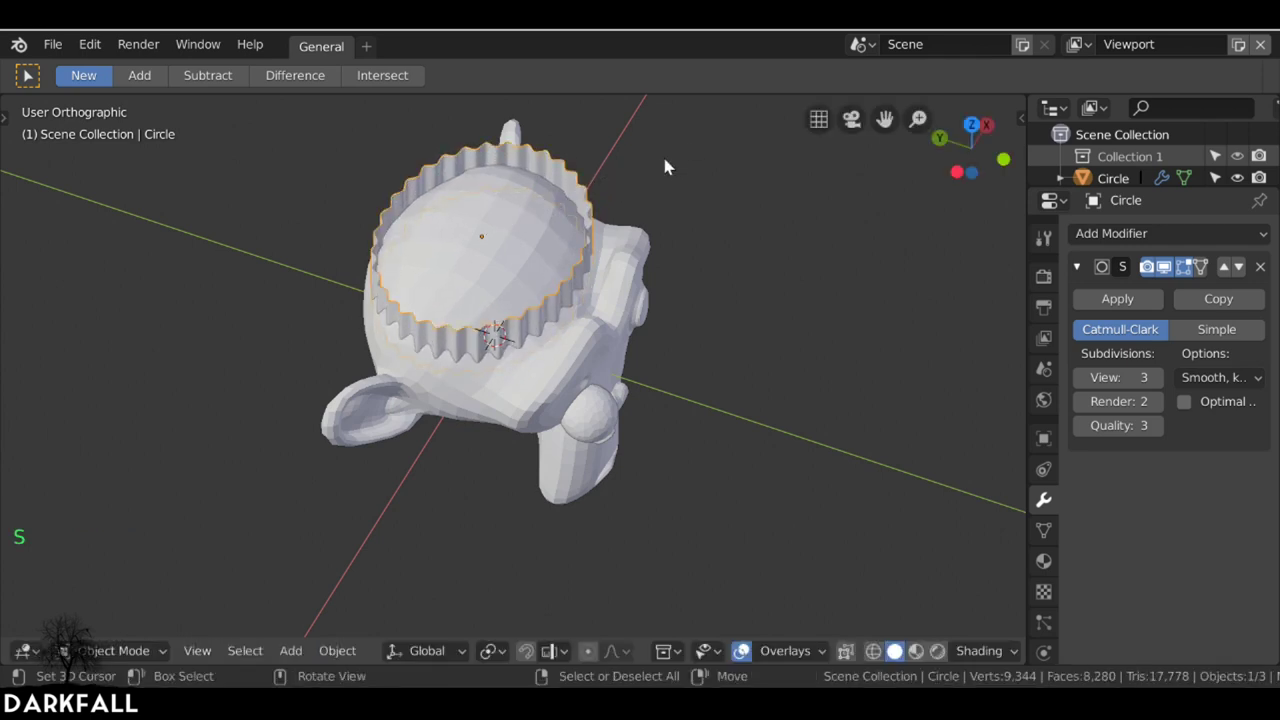
key("g")
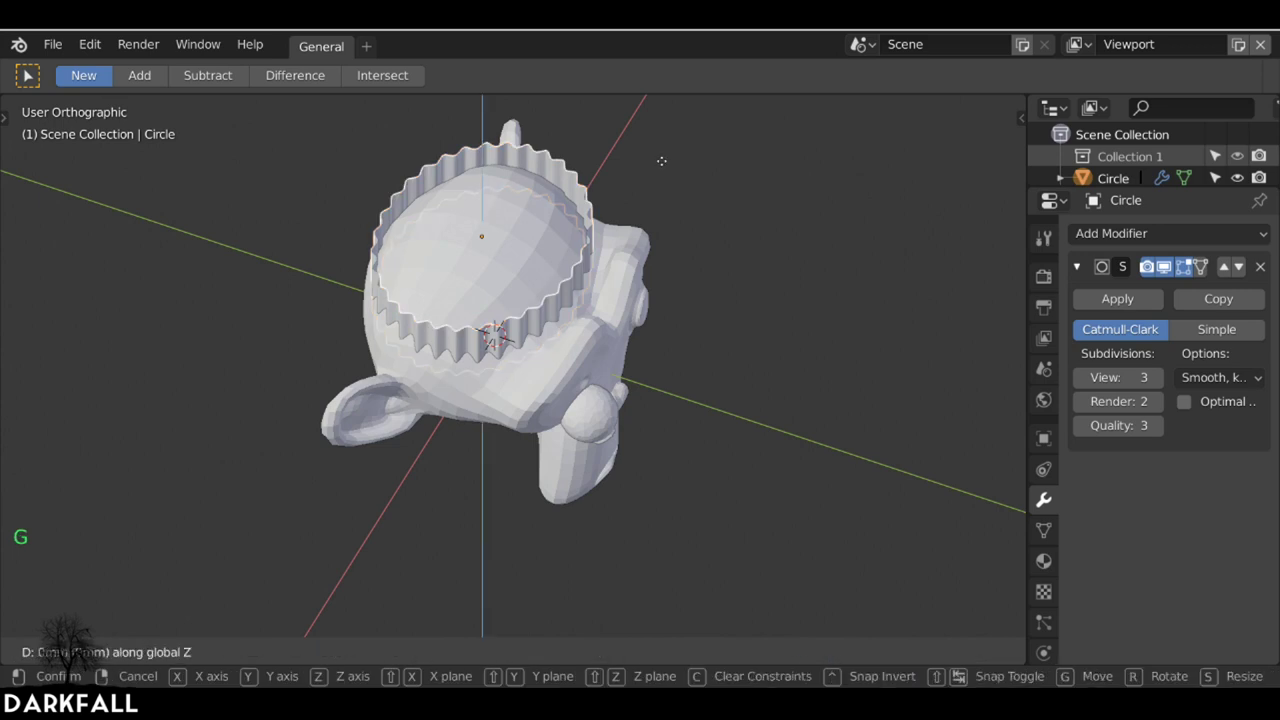
key("s")
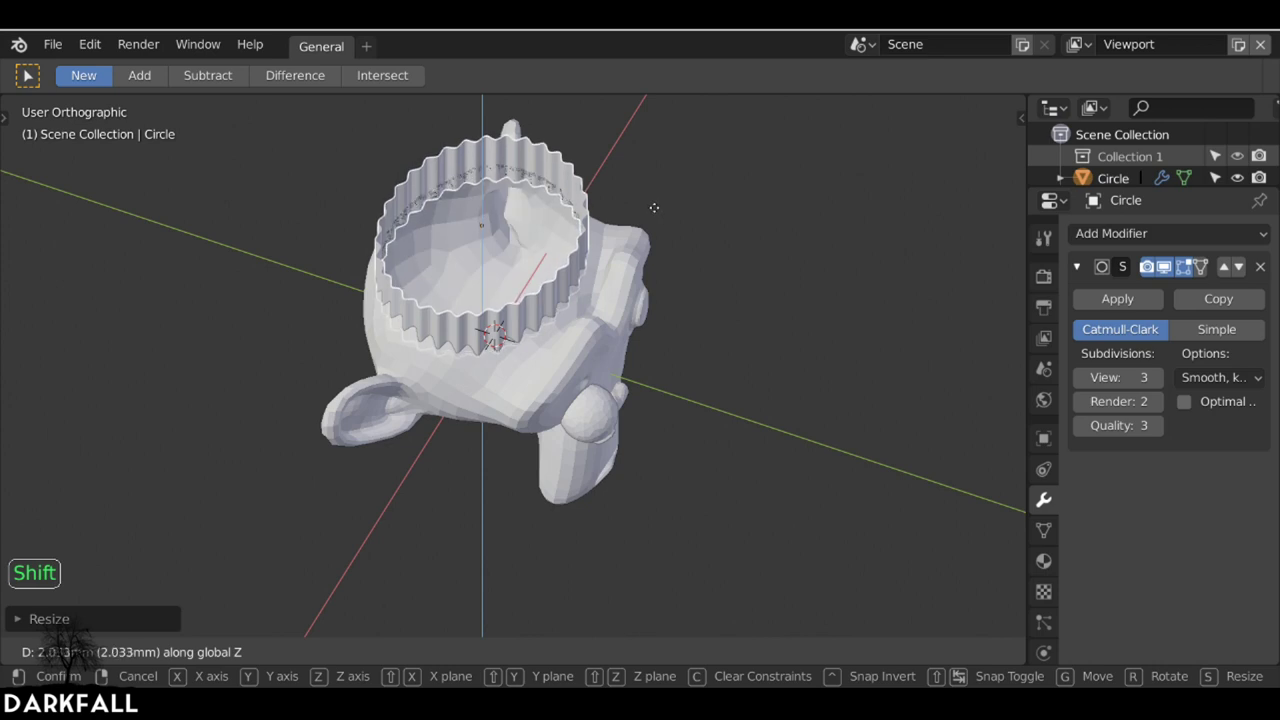
middle_click(575, 224)
key("g")
middle_click(609, 215)
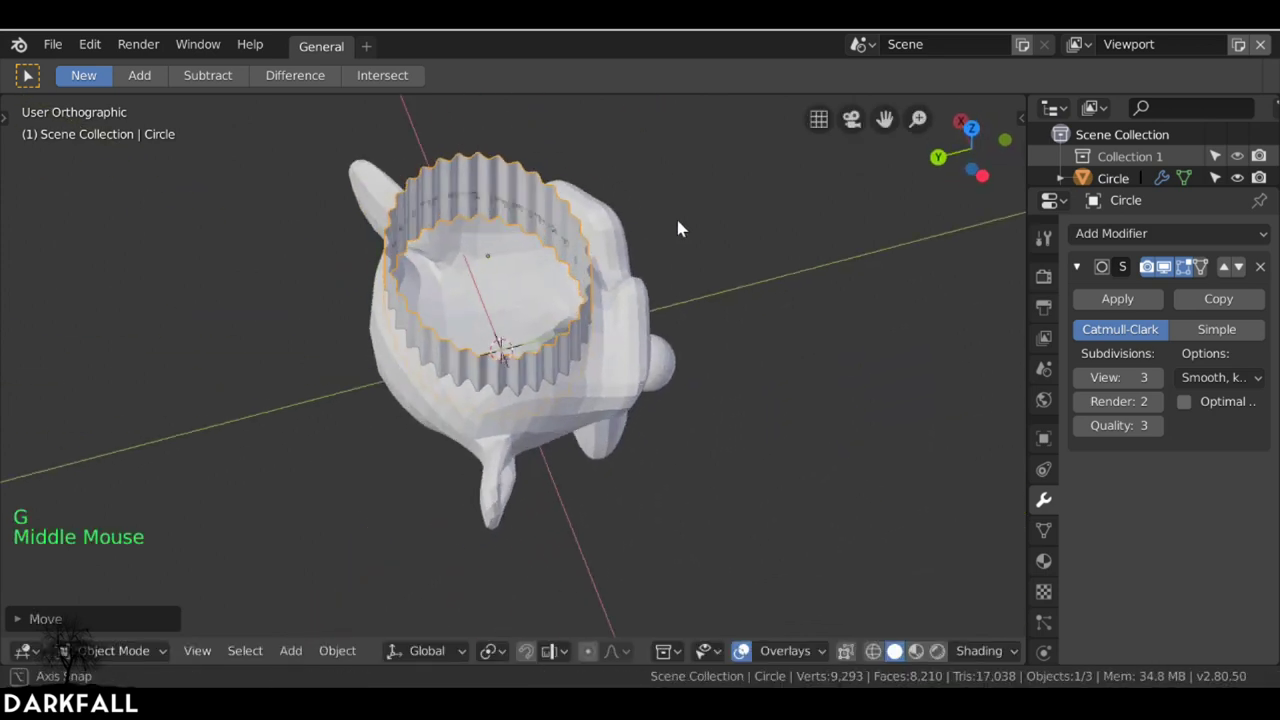
- Select Suzanne and set its Boolean operation to Union with the Circle band
right_click(549, 317)
middle_click(549, 317)
scroll("down", 3)
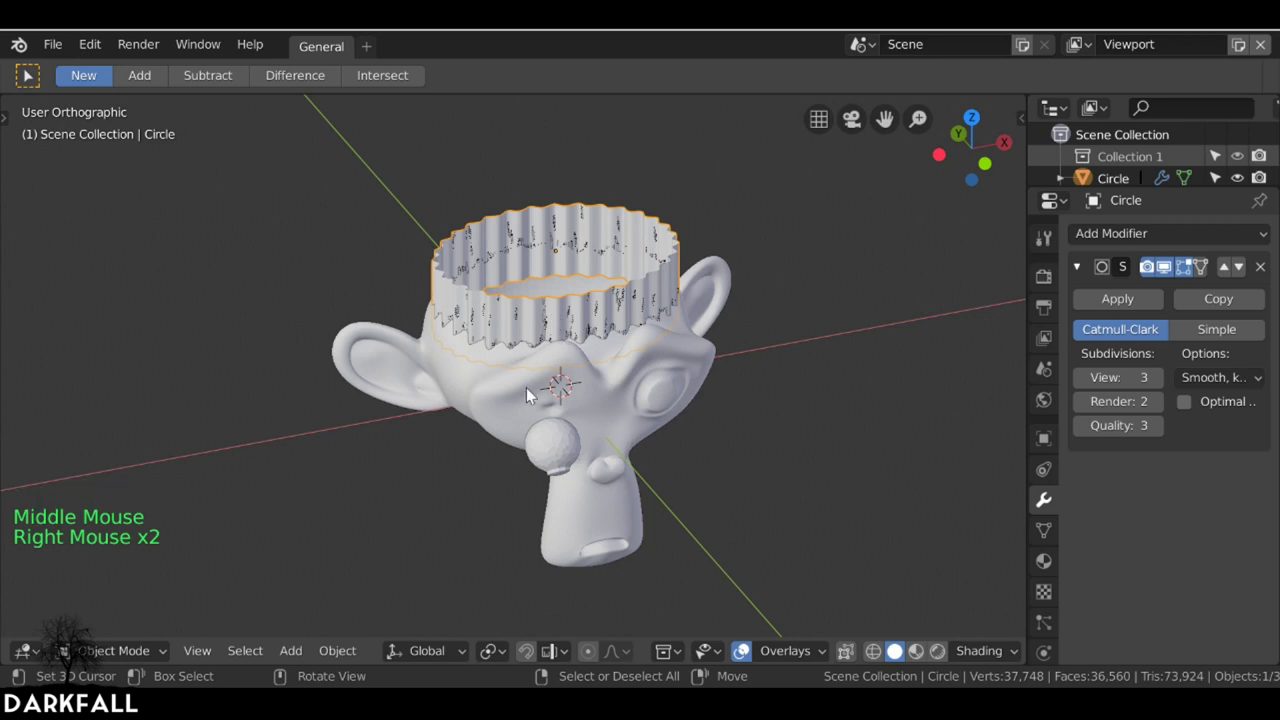
right_click(491, 394)
middle_click(780, 352)
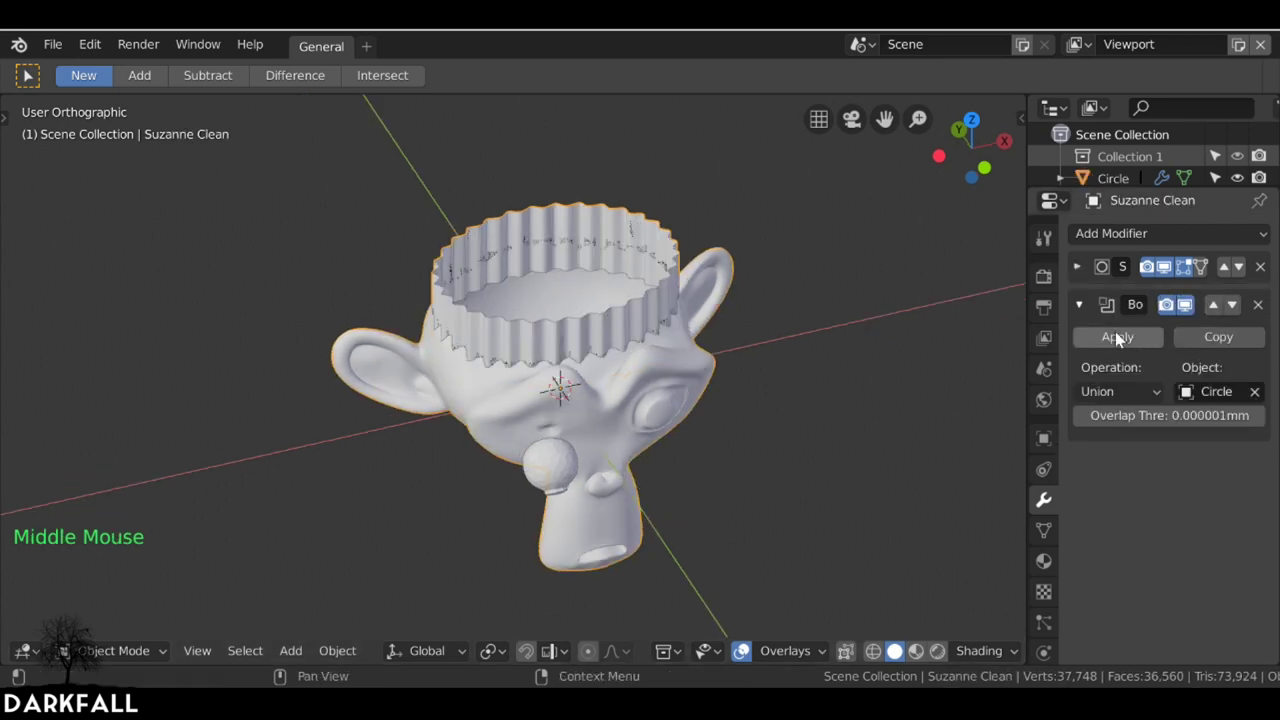
left_click(1090, 274)
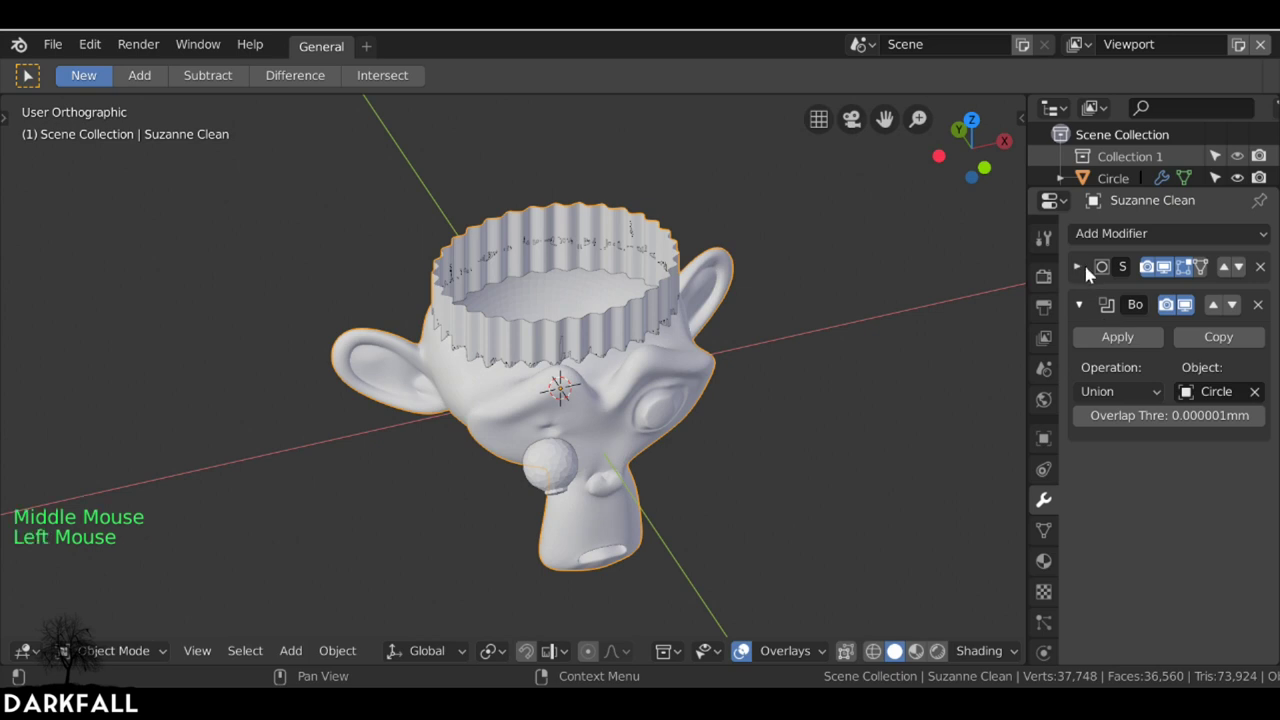
left_click(1083, 276)
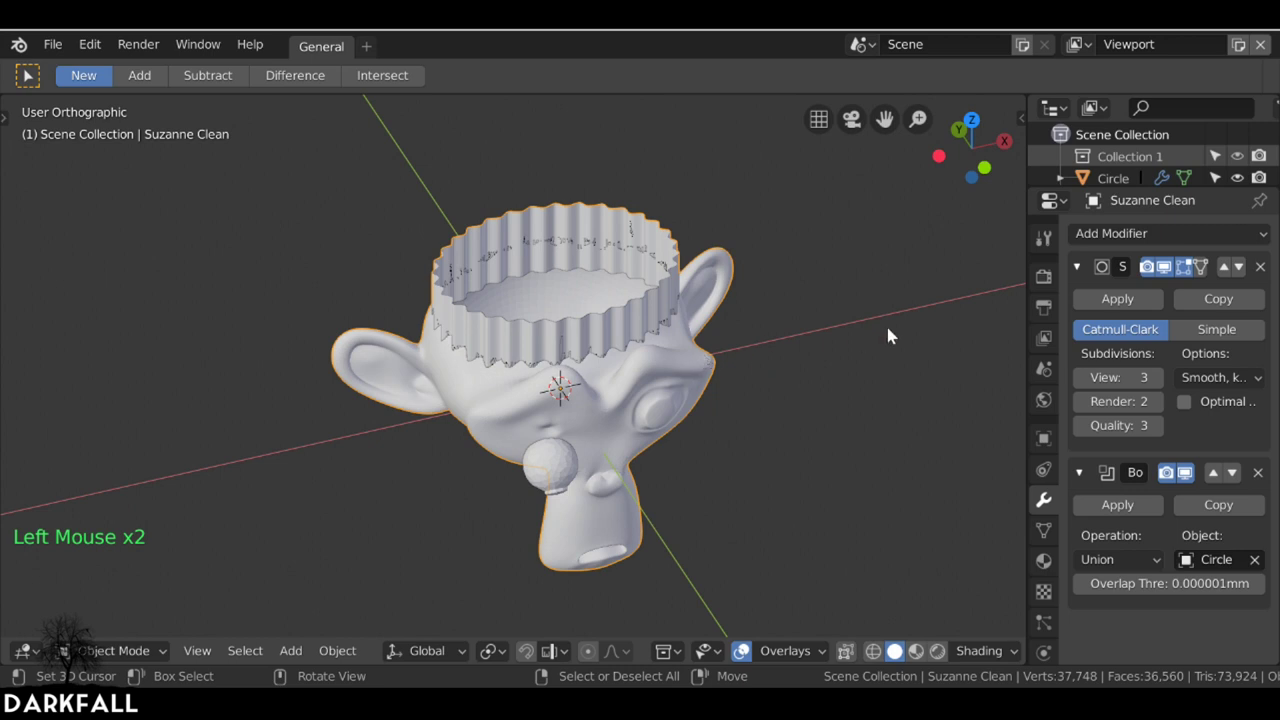
- Toggle the head's mesh into and out of Edit Mode to refresh the fused crown, checking from the front
key("Tab")
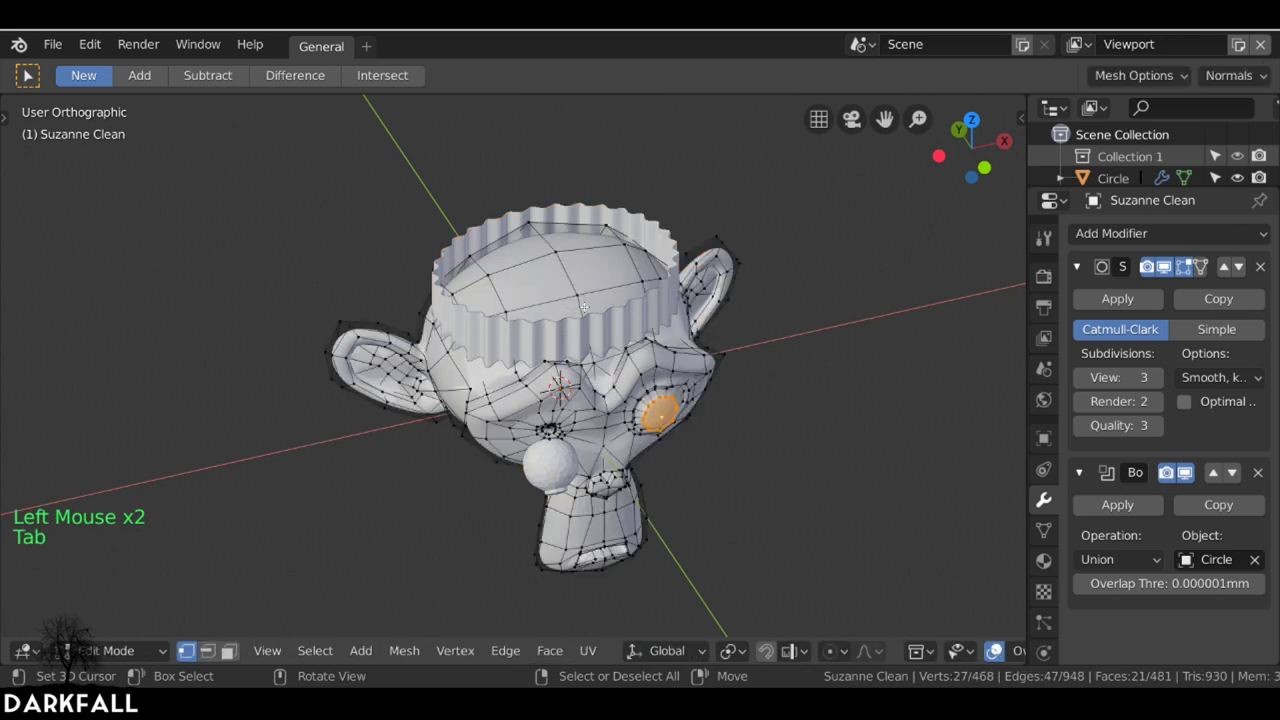
middle_click(1079, 318)
key("Tab")
middle_click(1108, 356)
middle_click(753, 337)
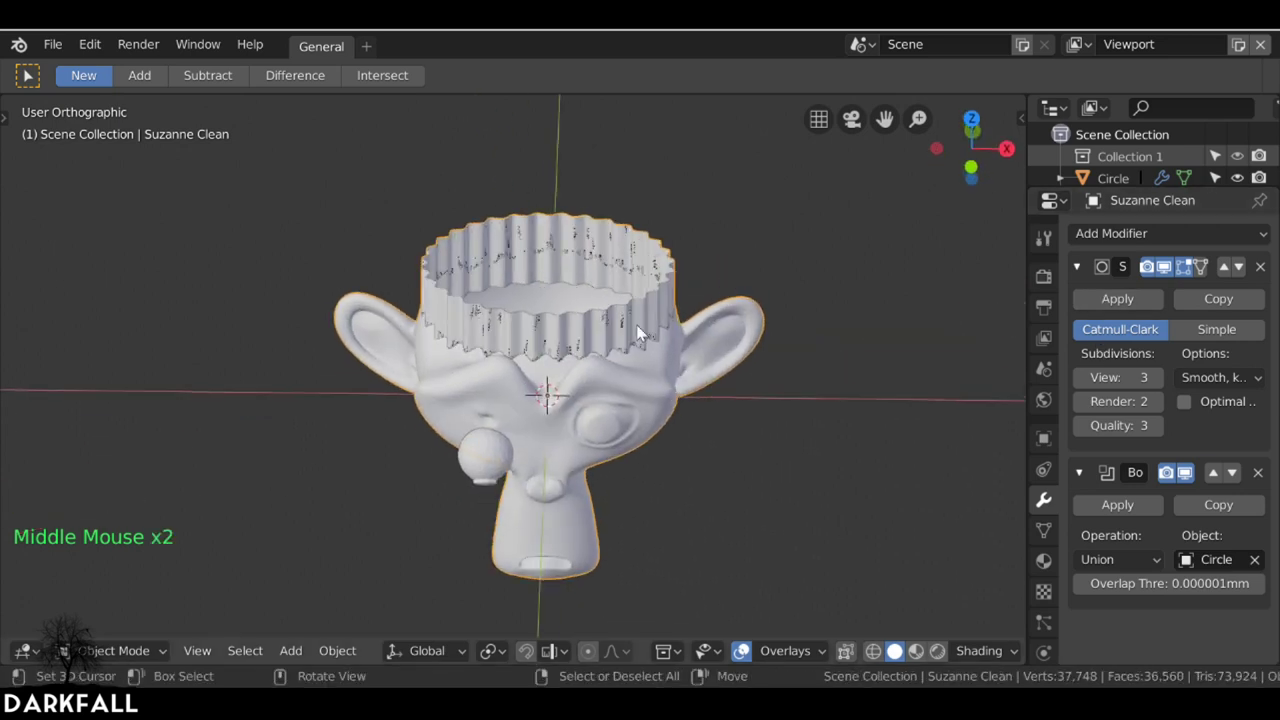
- Add an icosphere and scale it to fill the opening inside the crown band
key("shift+a")
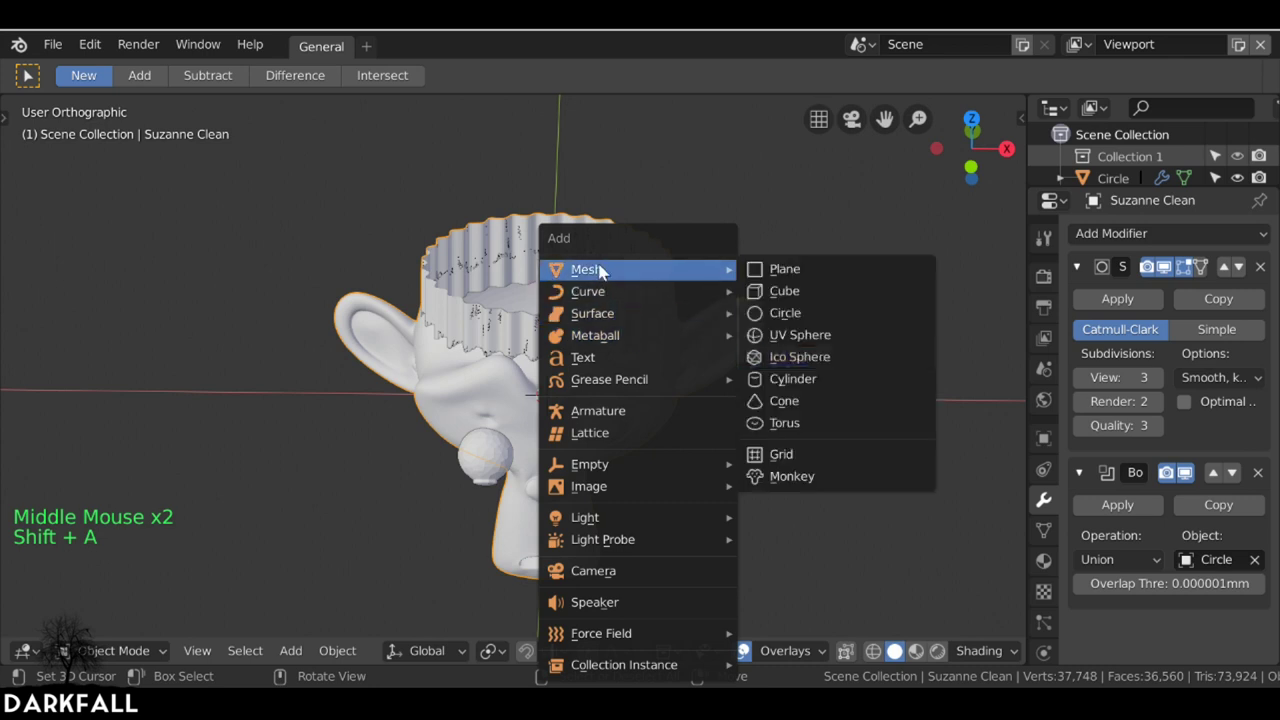
middle_click(767, 377)
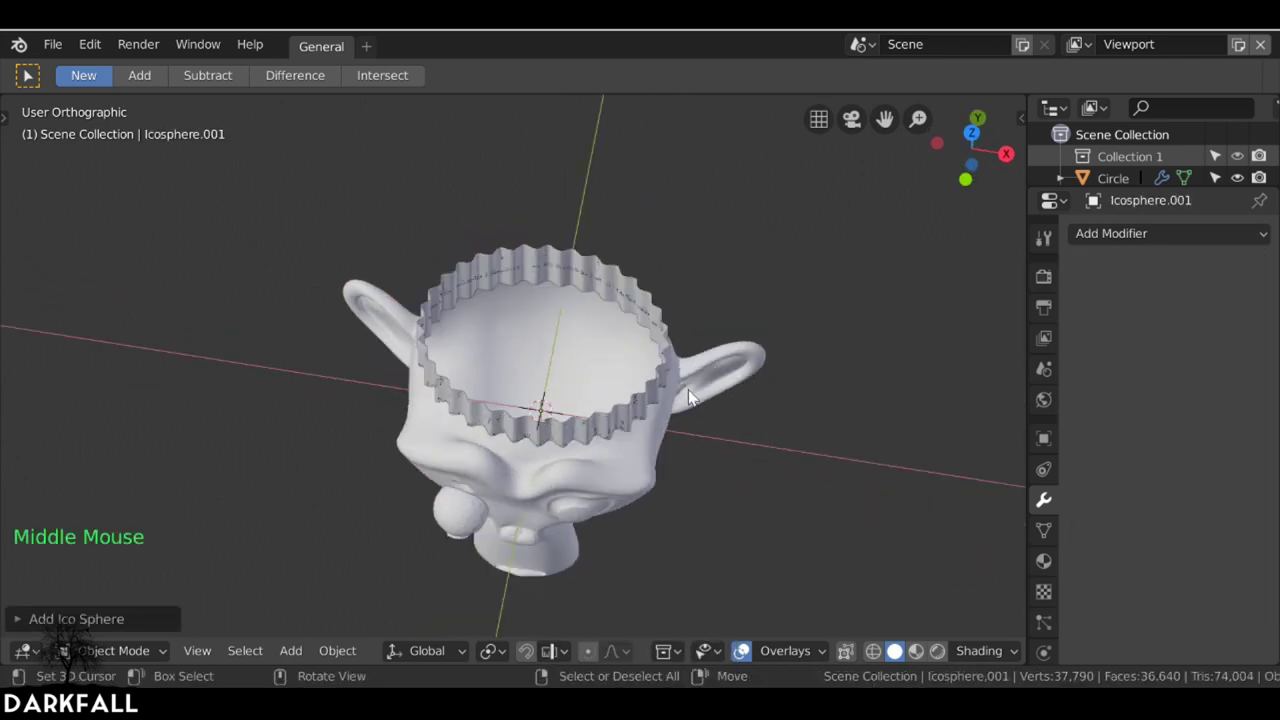
key("s")
key("s")
key("s")
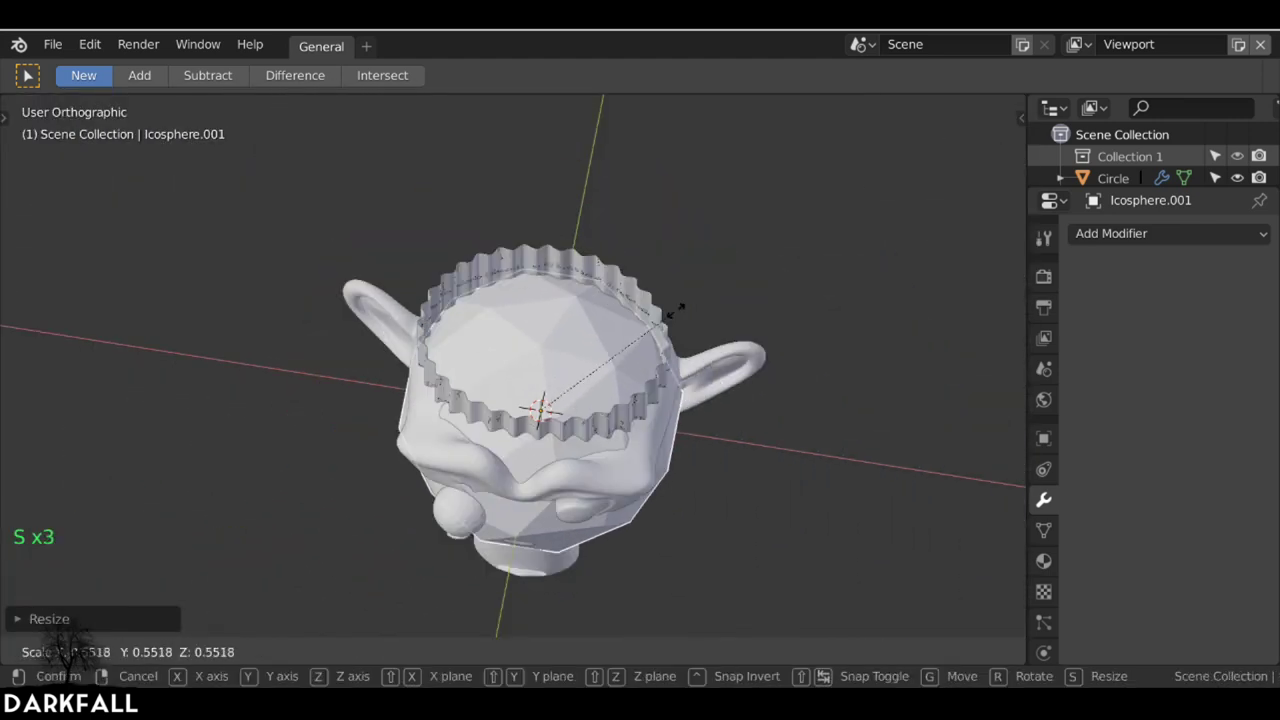
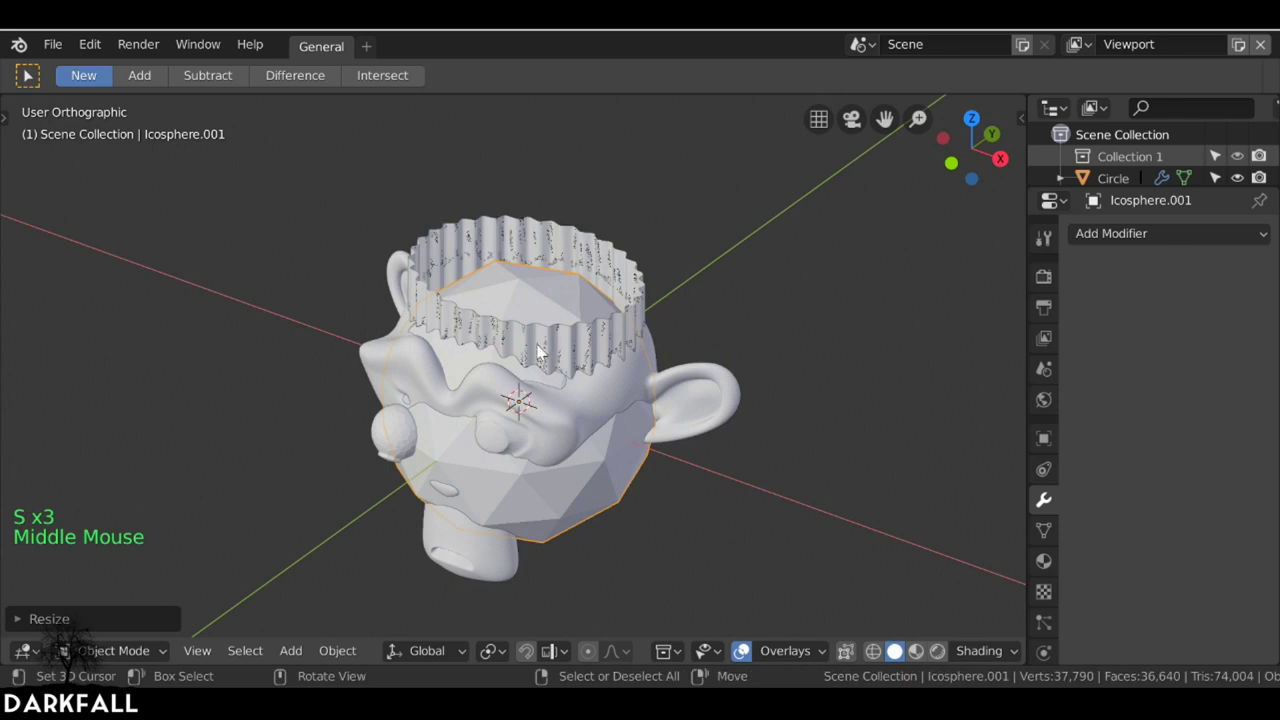
key("g")
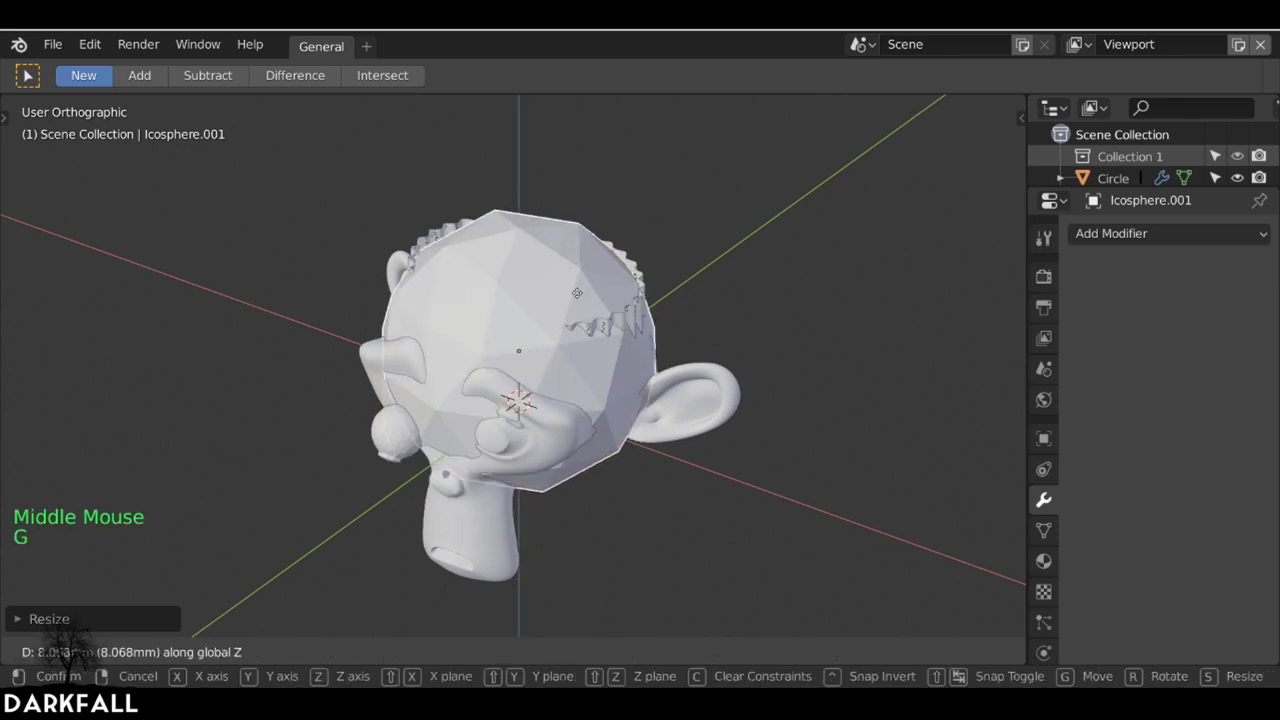
key("s")
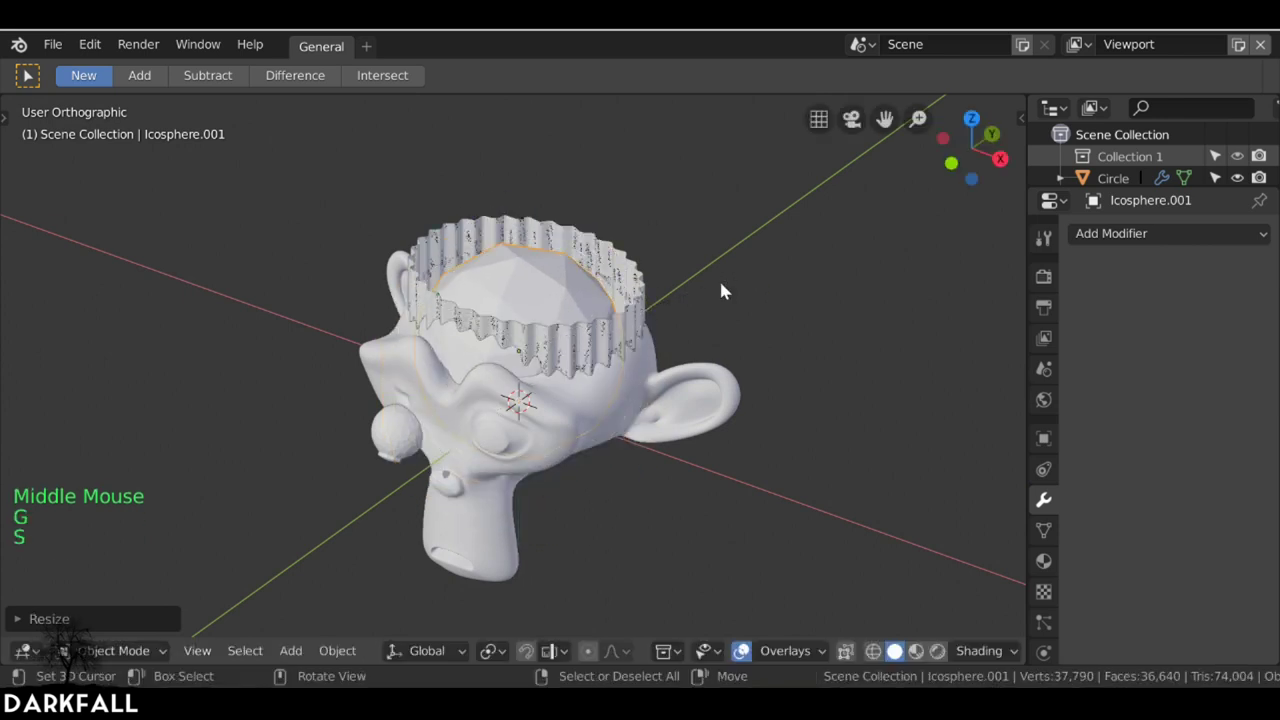
middle_click(711, 332)
middle_click(681, 374)
middle_click(678, 372)
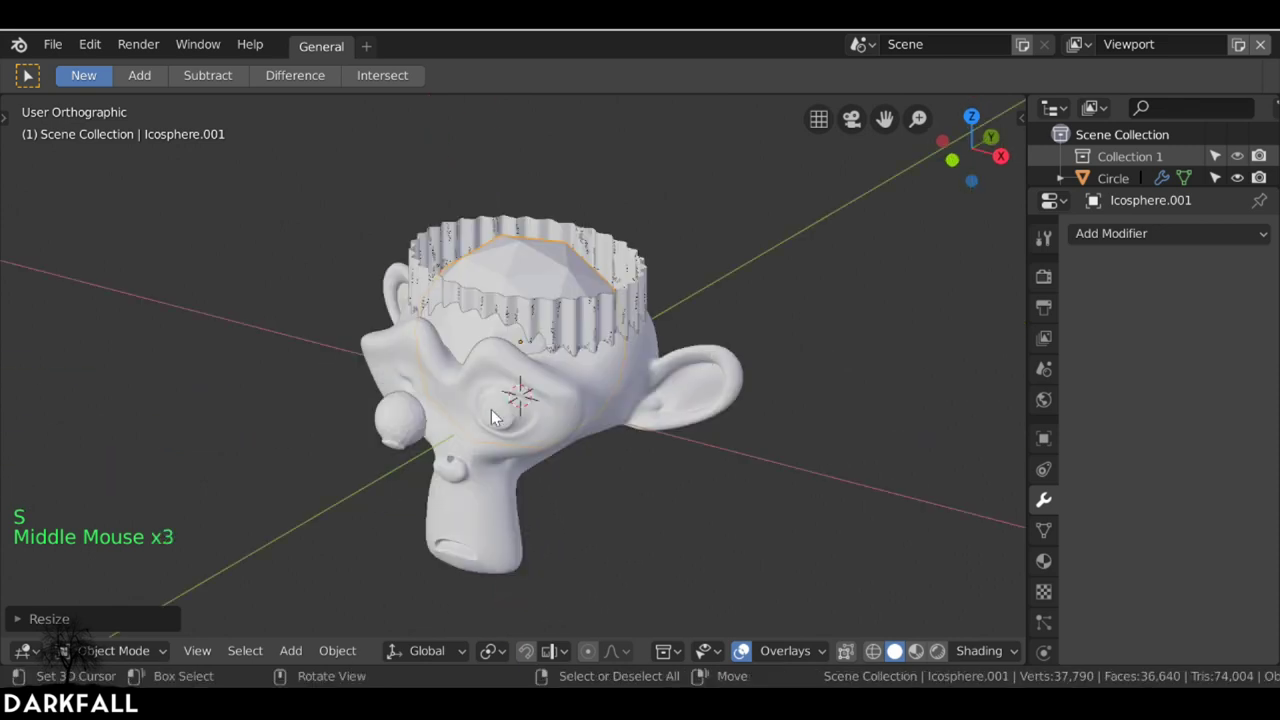
- Hide the monkey head and select the small eye sphere
right_click(403, 353)
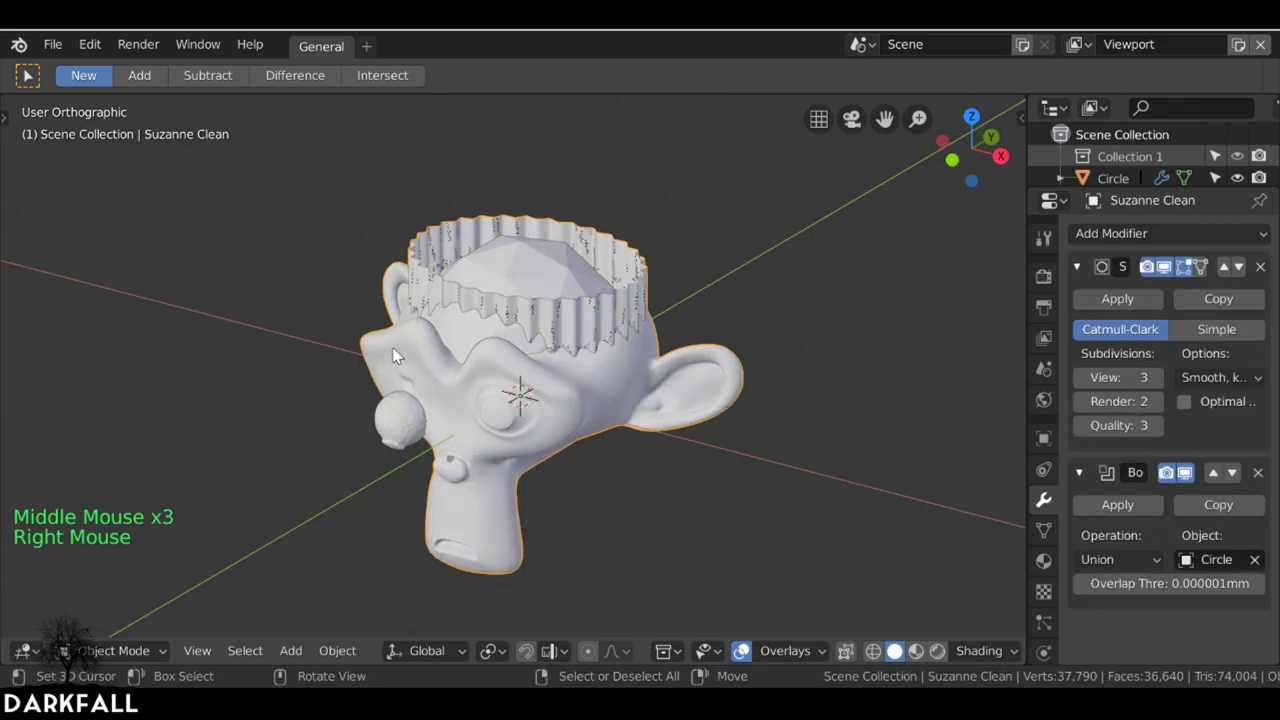
key("h")
right_click(404, 421)
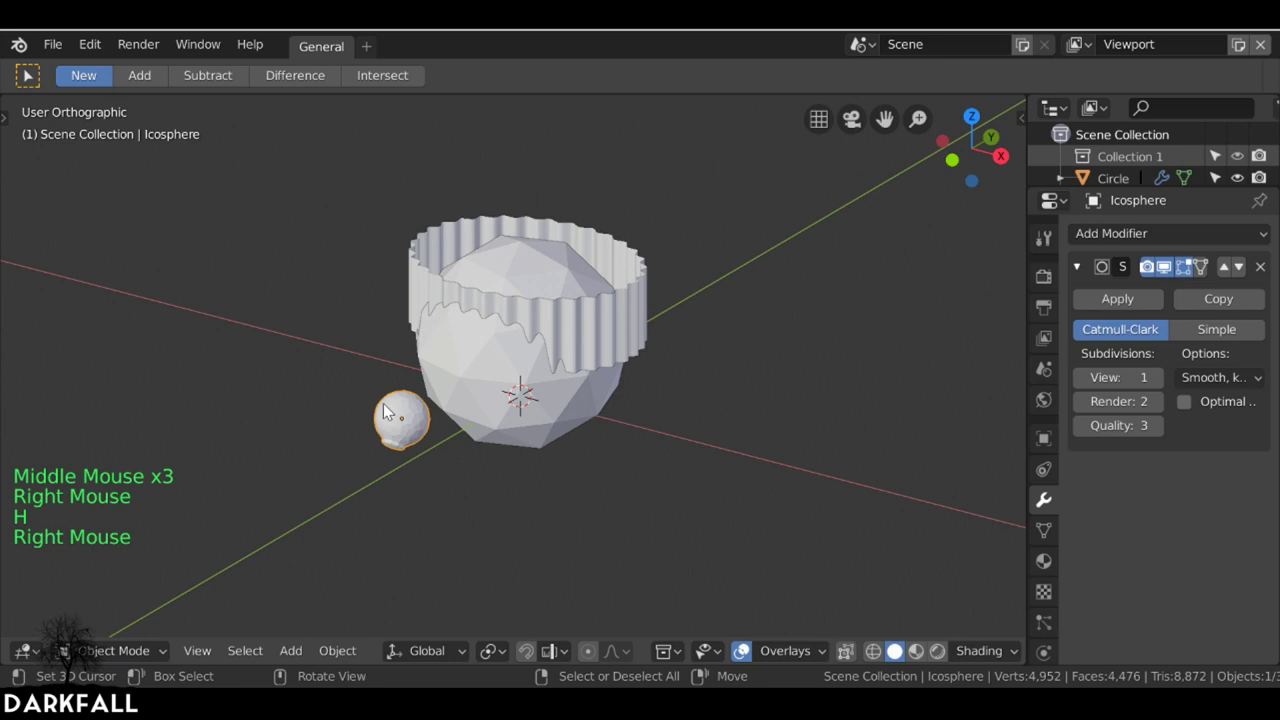
- Hide the eye sphere, then widen Icosphere.001 along X/Y from the top view
key("h")
right_click(533, 387)
middle_click(593, 381)
key("KP_7")
key("g")
scroll("up", 3)
key("s")
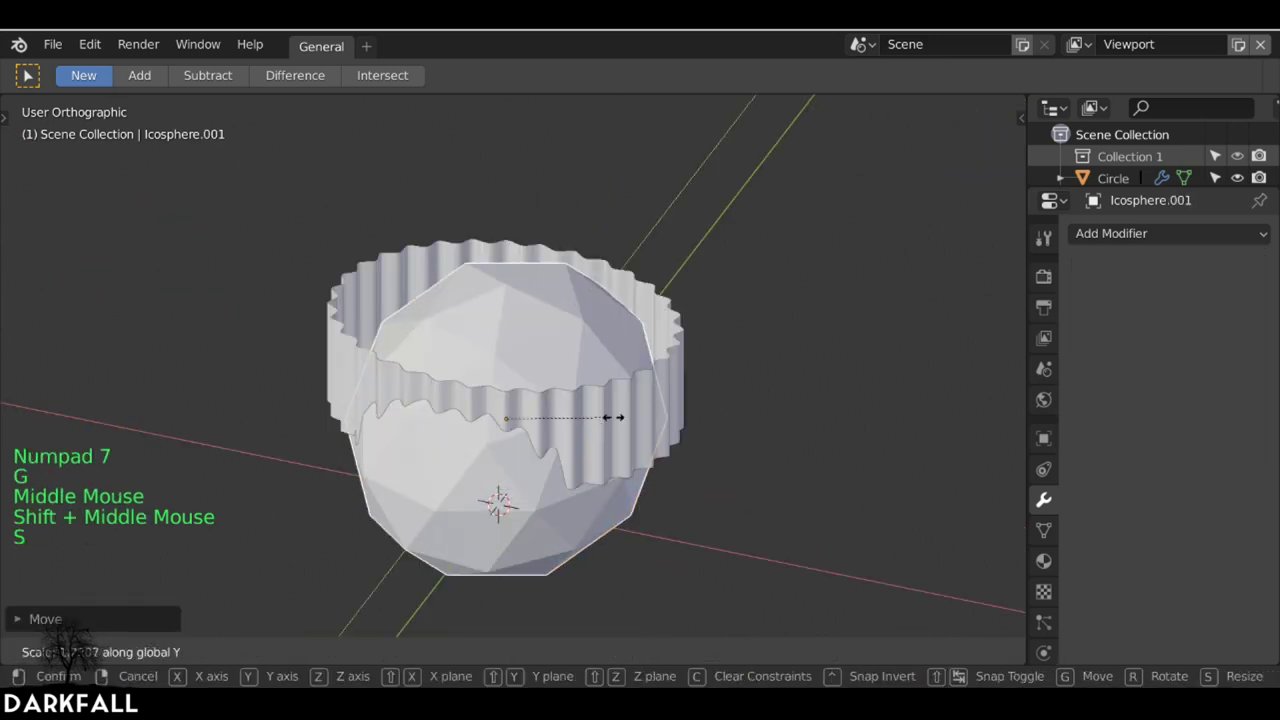
key("s")
- Flatten the icosphere on Z into a low cap filling the whole crown band
middle_click(577, 444)
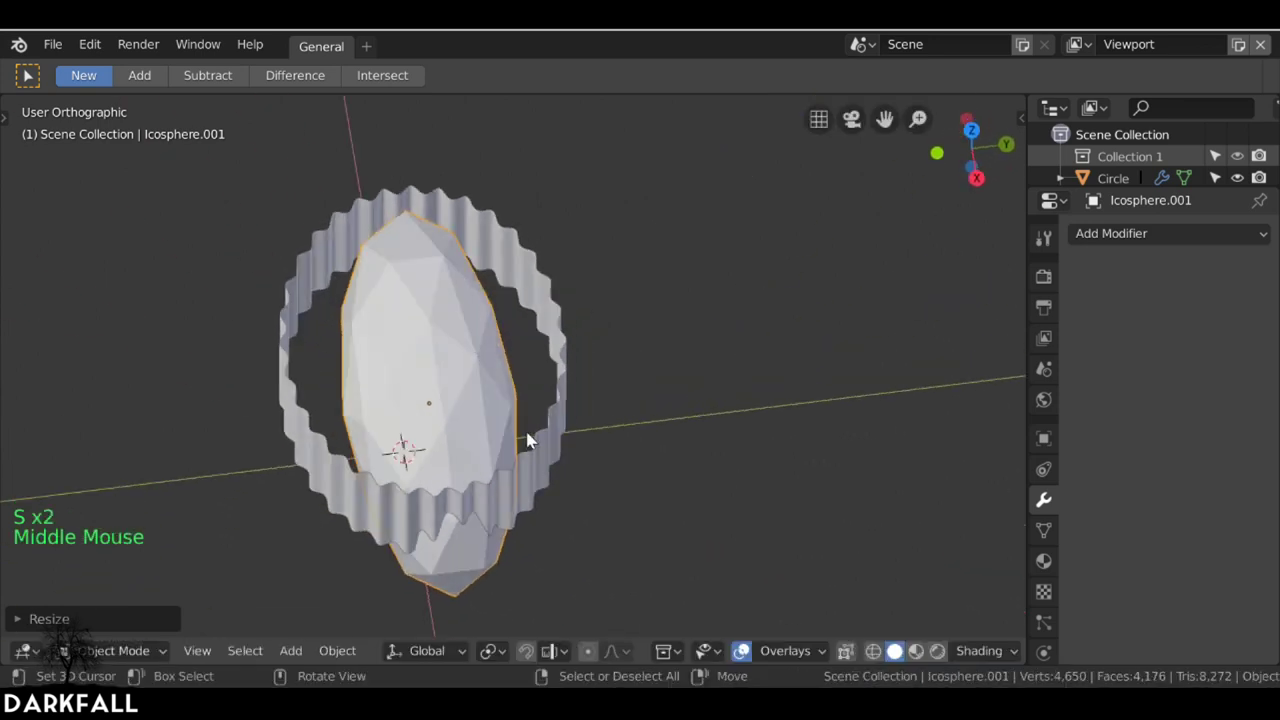
key("s")
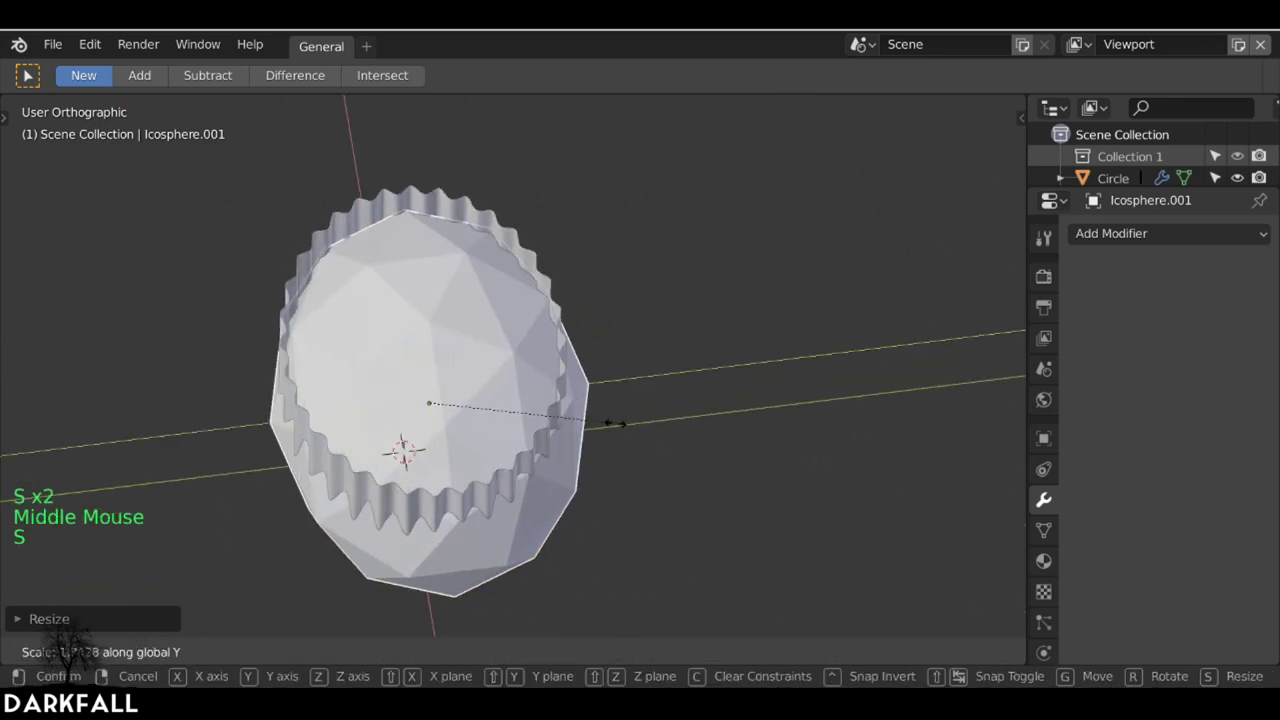
middle_click(564, 424)
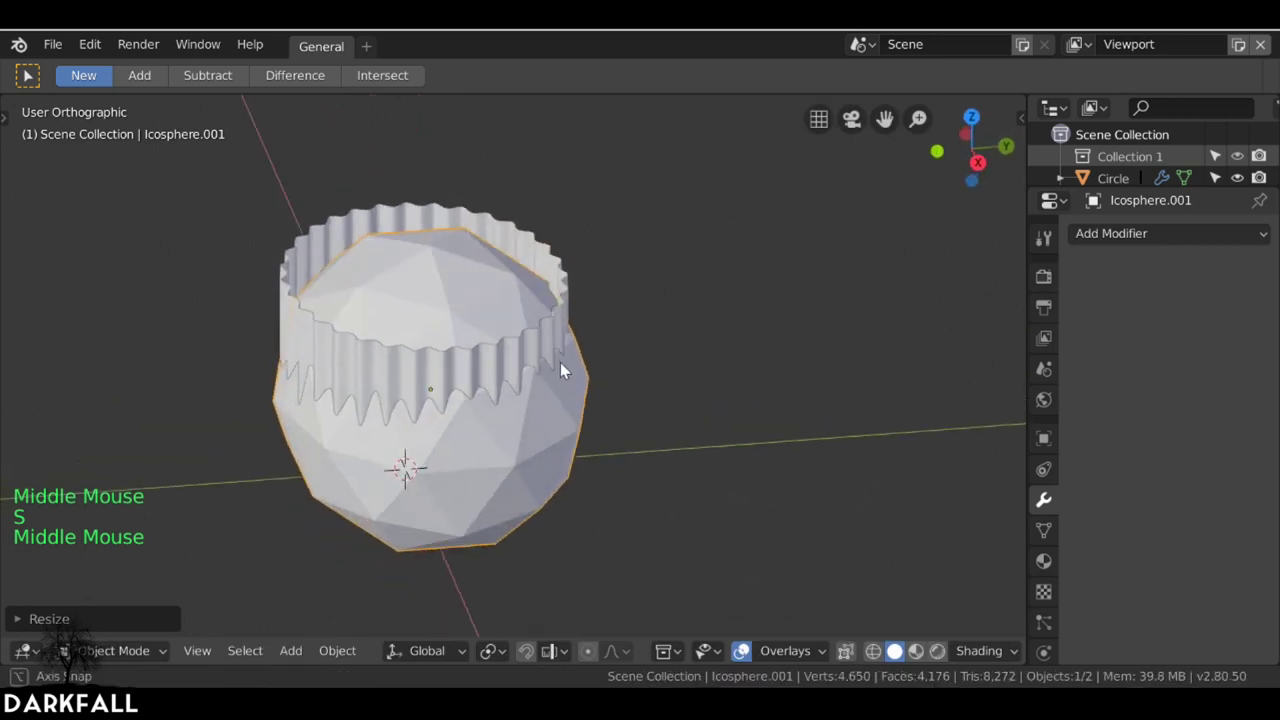
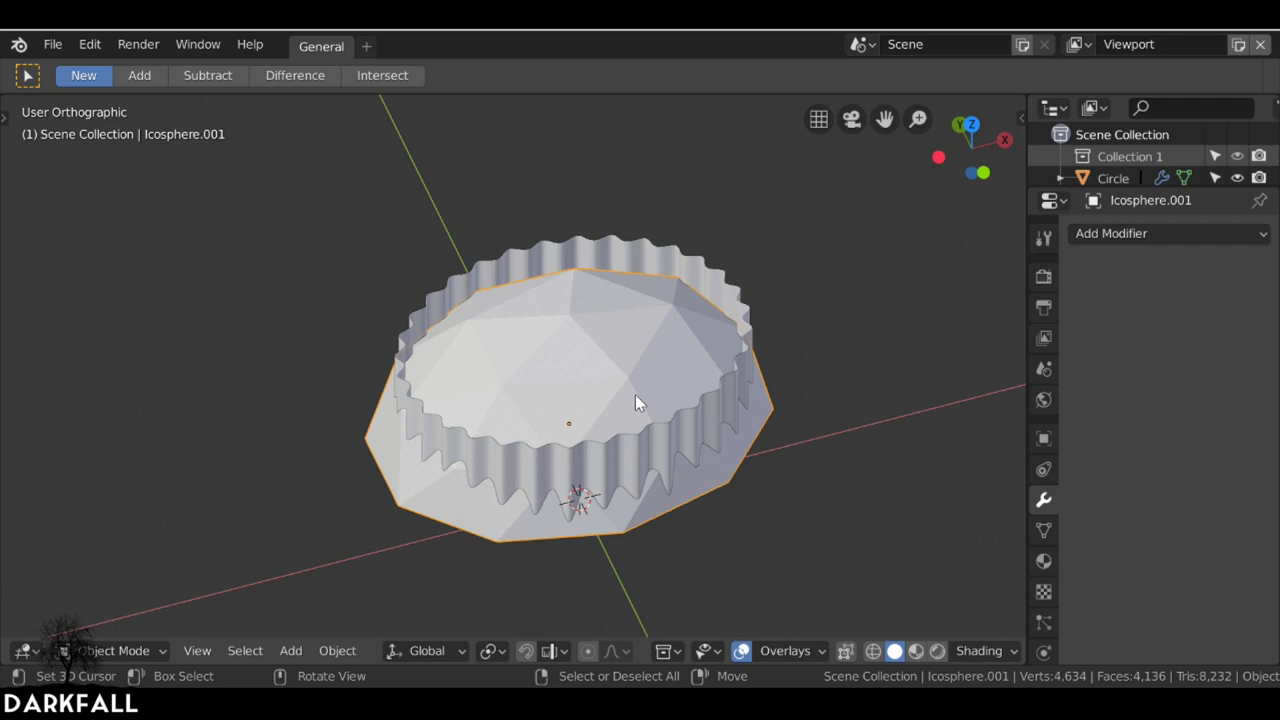
- In Edit Mode select all the cap's faces, UV-unwrap them, and return to Object Mode
key("KP_7")
key("Tab")
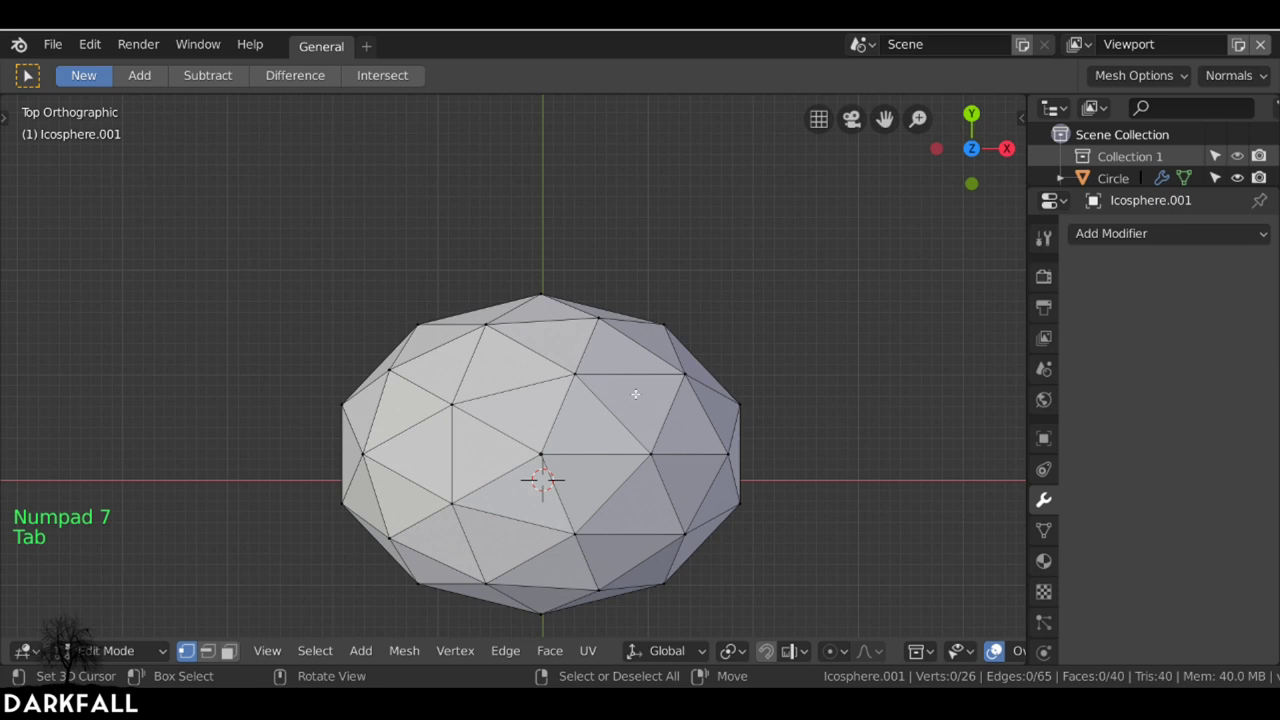
key("a")
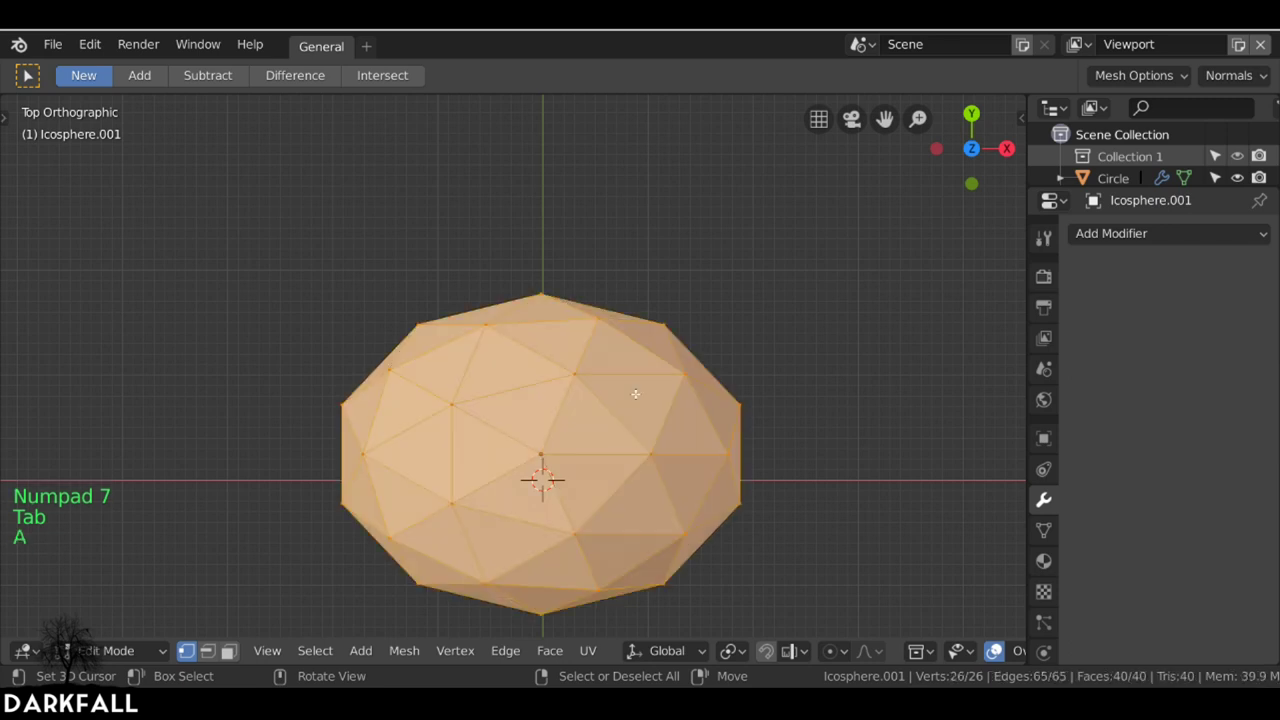
key("u")
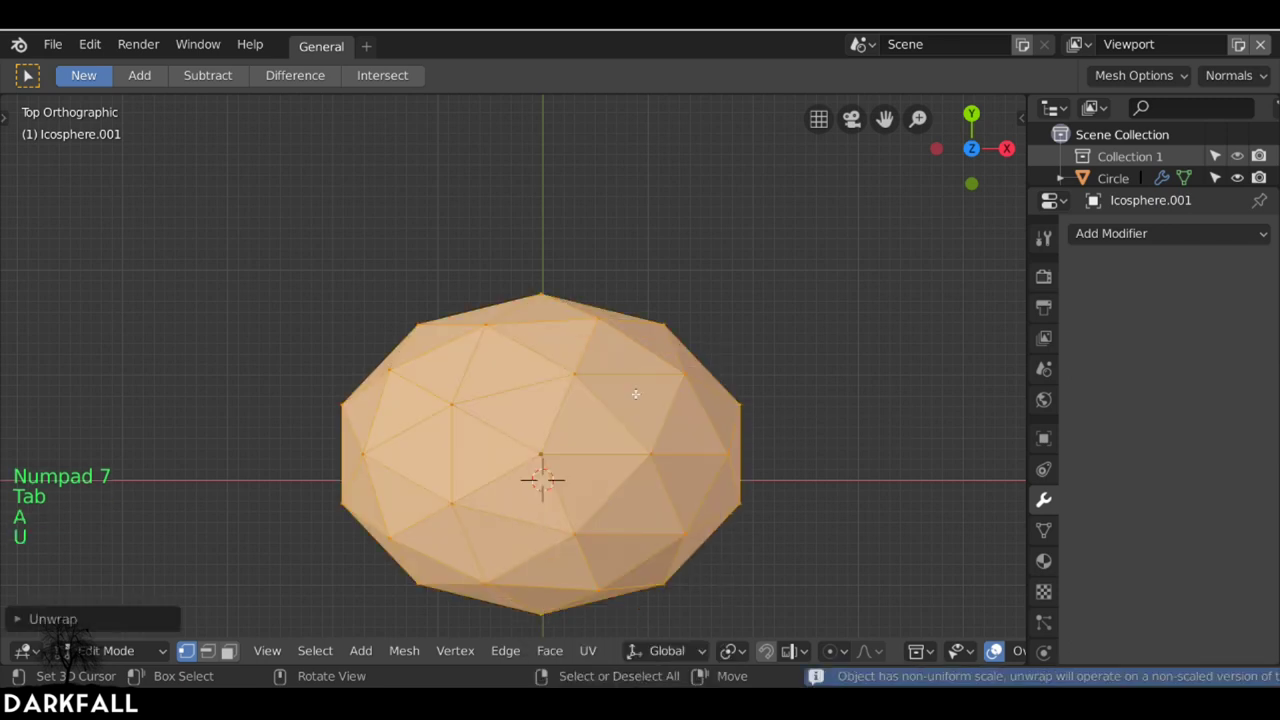
key("Tab")
middle_click(697, 450)
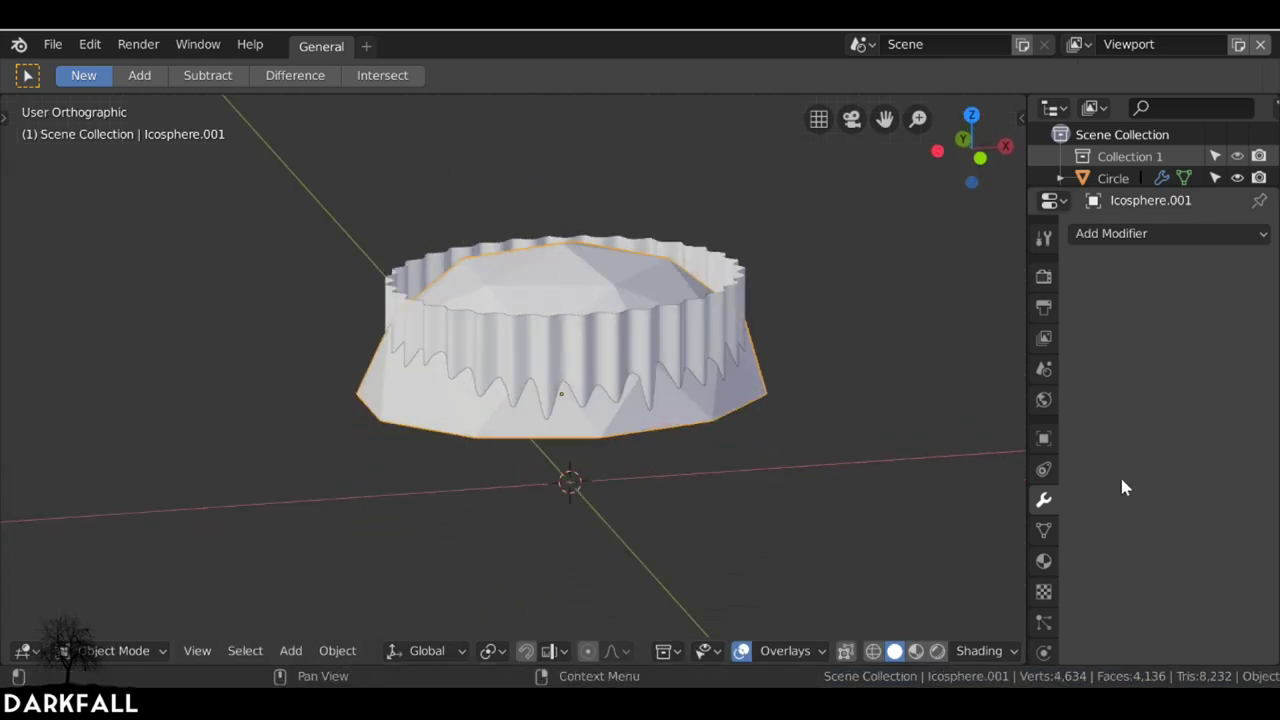
- Add a Subdivision Surface modifier and a Displace modifier to the icosphere cap
left_click(1157, 231)
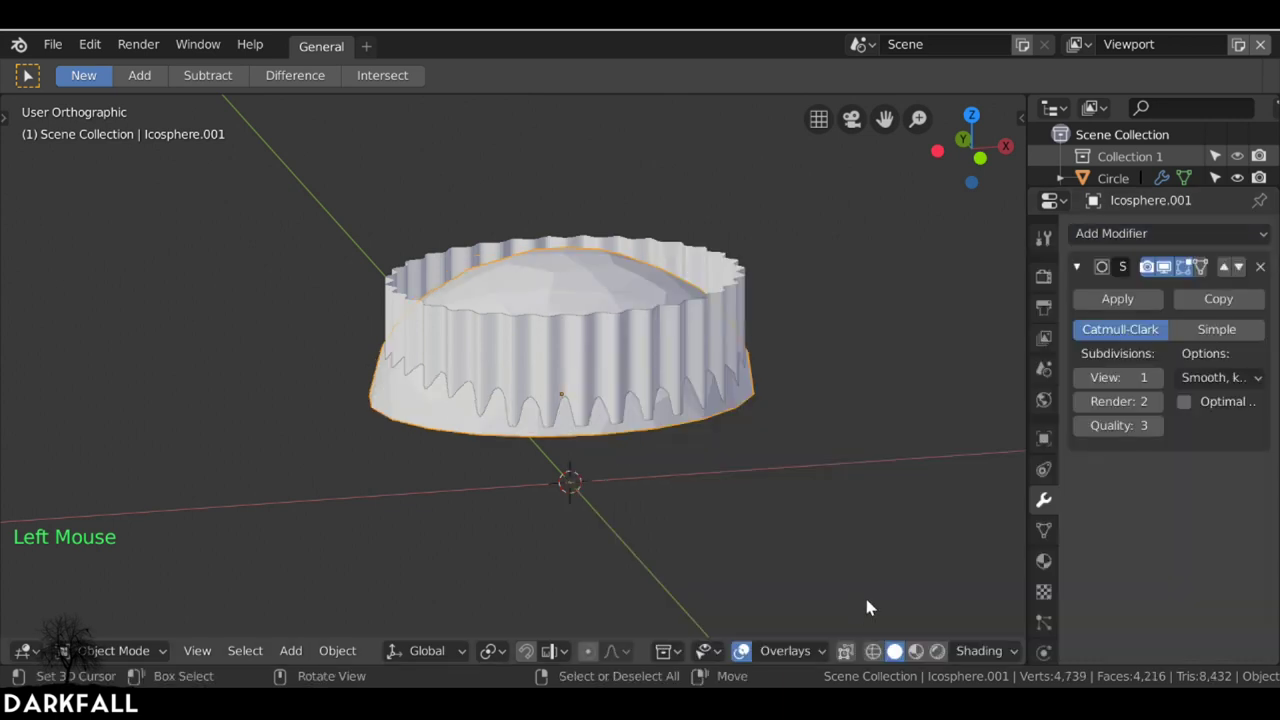
left_click(1121, 242)
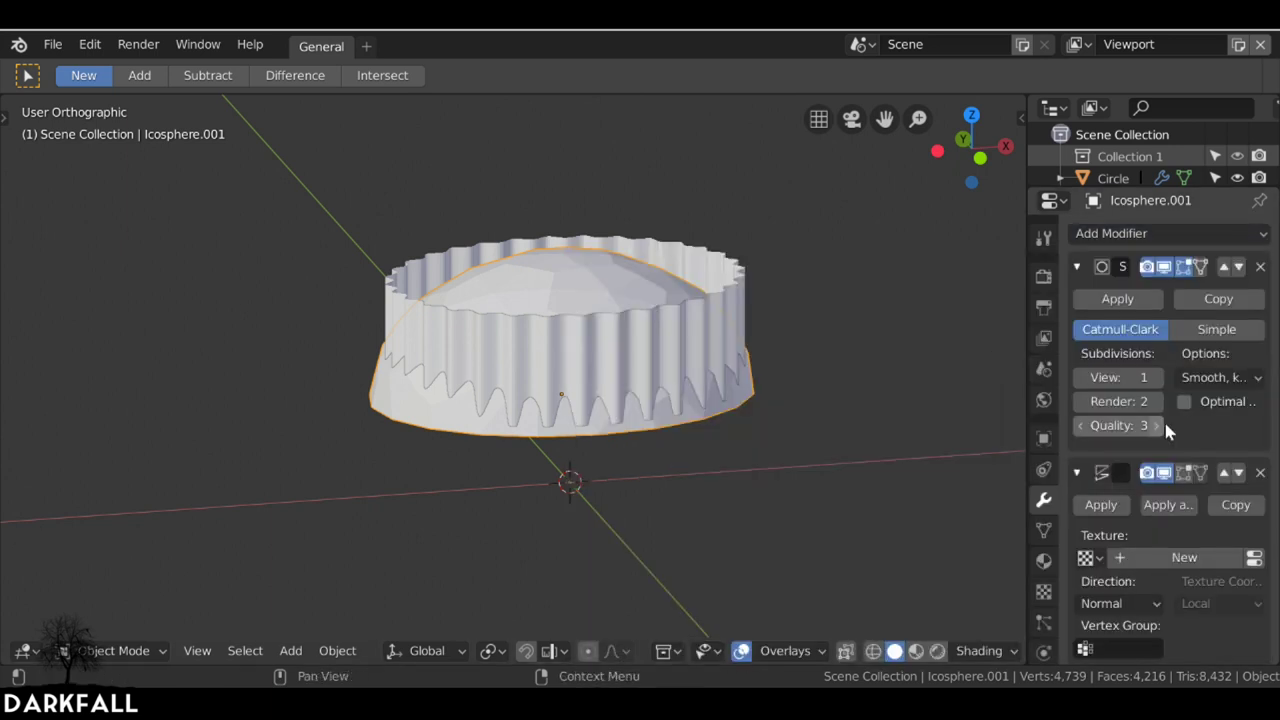
scroll("down", 3)
scroll("up", 3)
left_click(1086, 268)
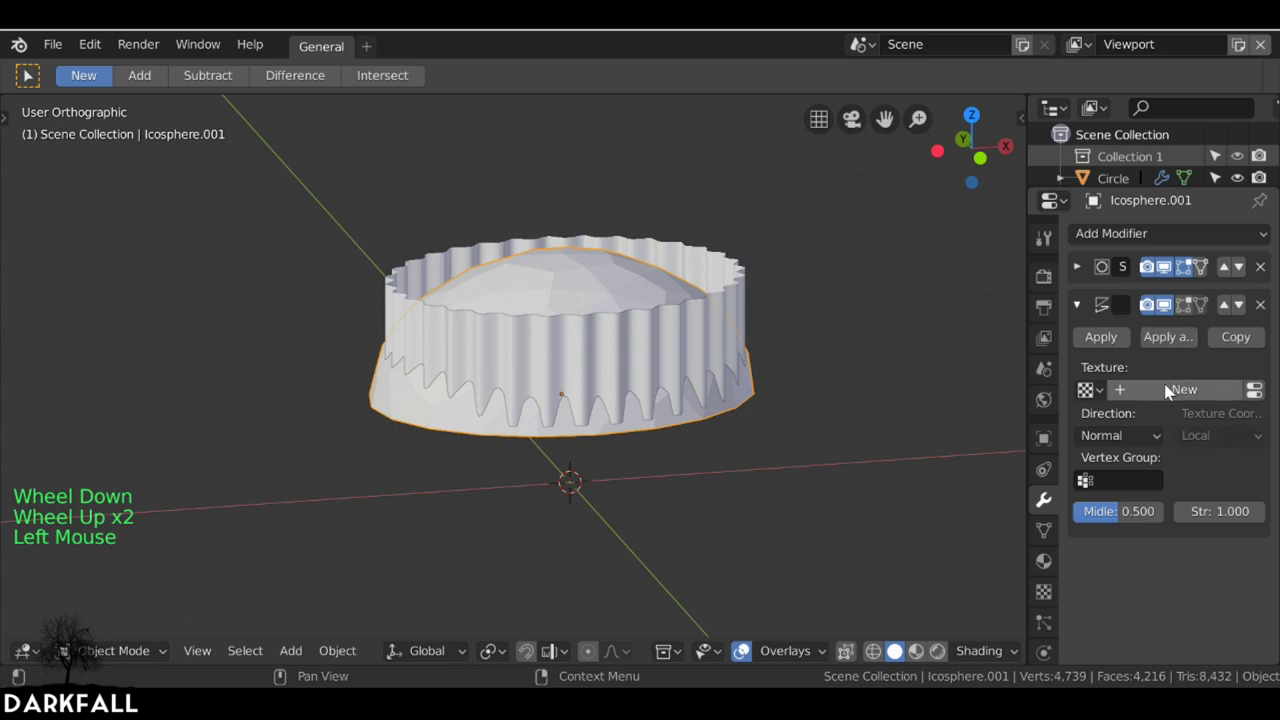
- Give the Displace modifier a new texture mapped by UV coordinates using UVMap
left_click(1191, 394)
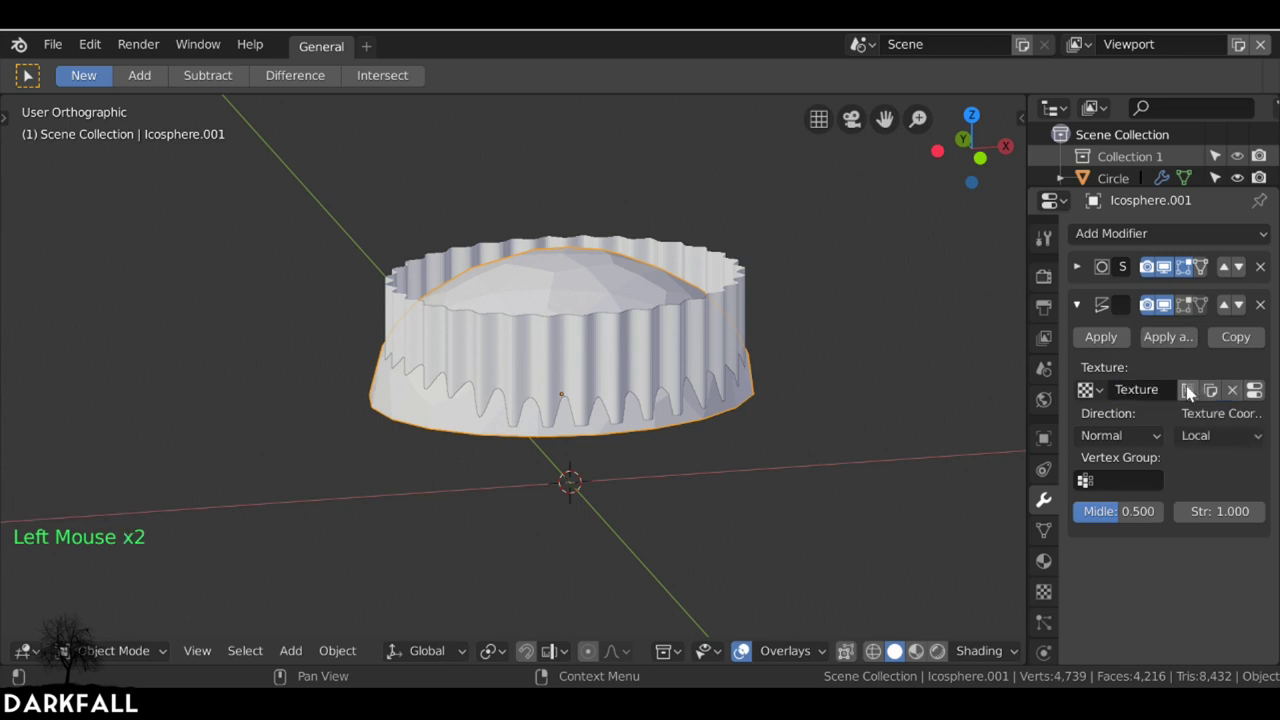
left_click(1191, 472)
left_click(1231, 443)
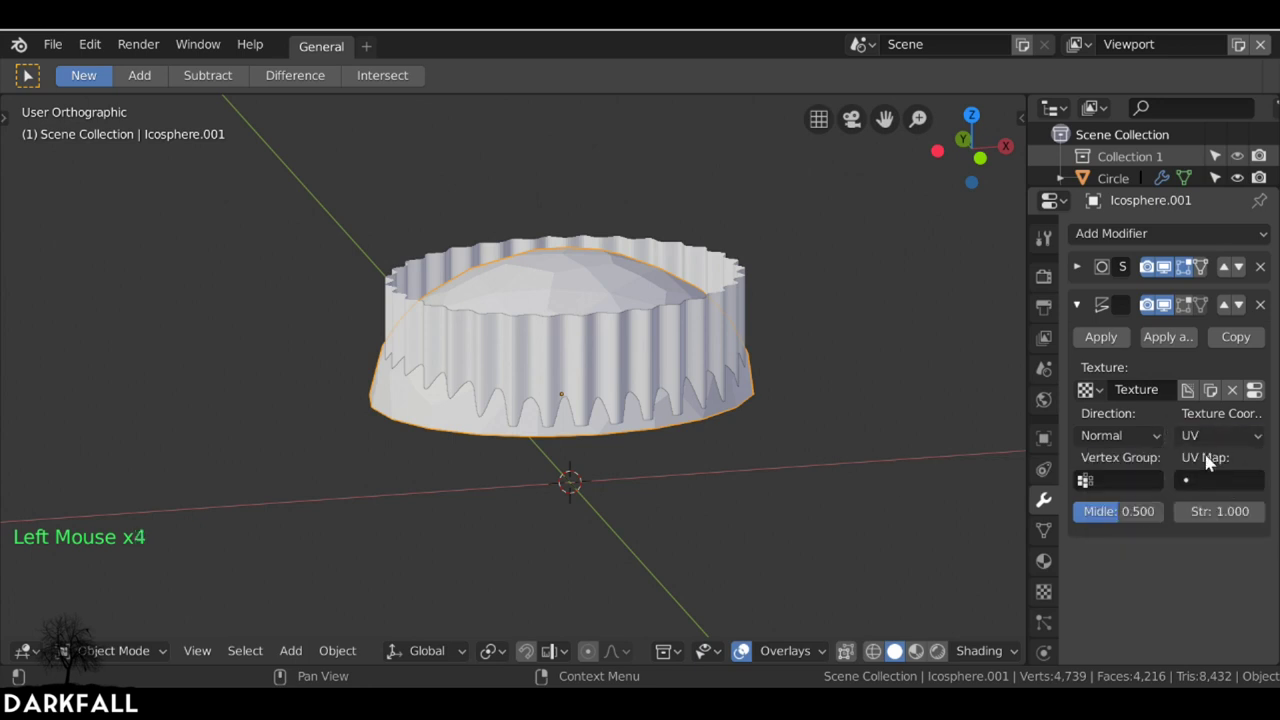
left_click(1223, 484)
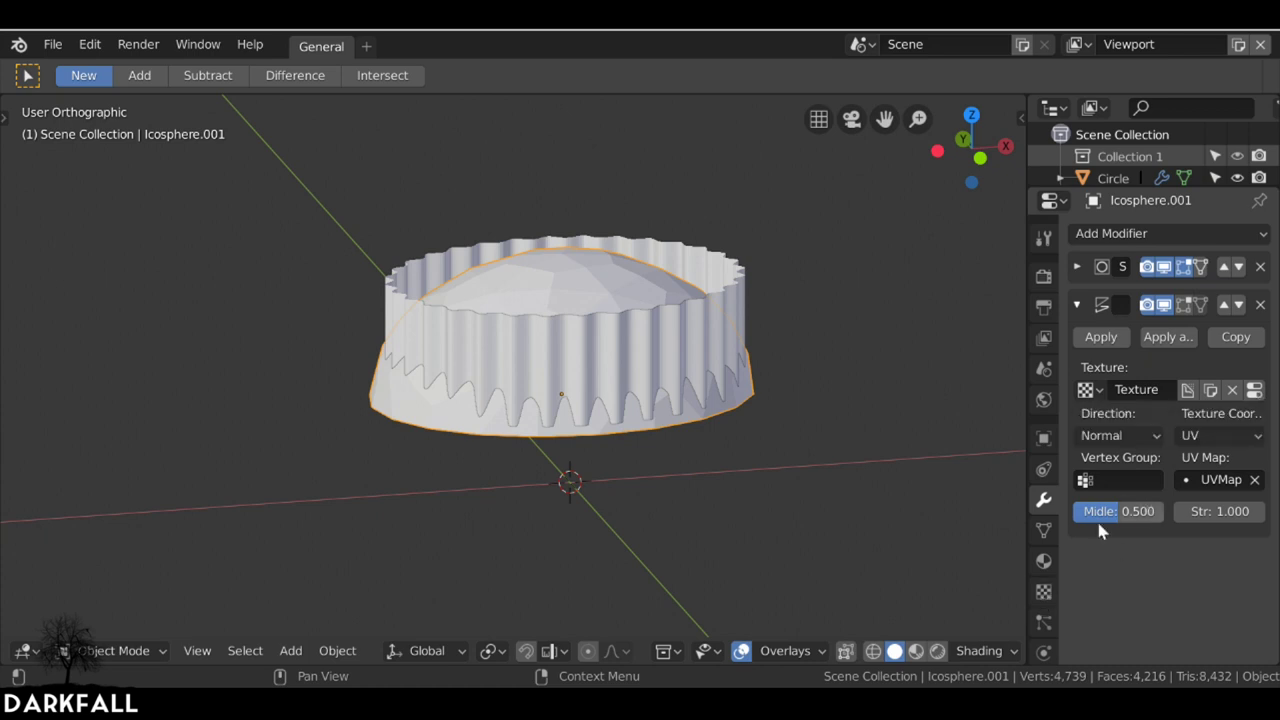
- Load the brain JPG as an Image or Movie into the displacement texture
left_click(1053, 598)
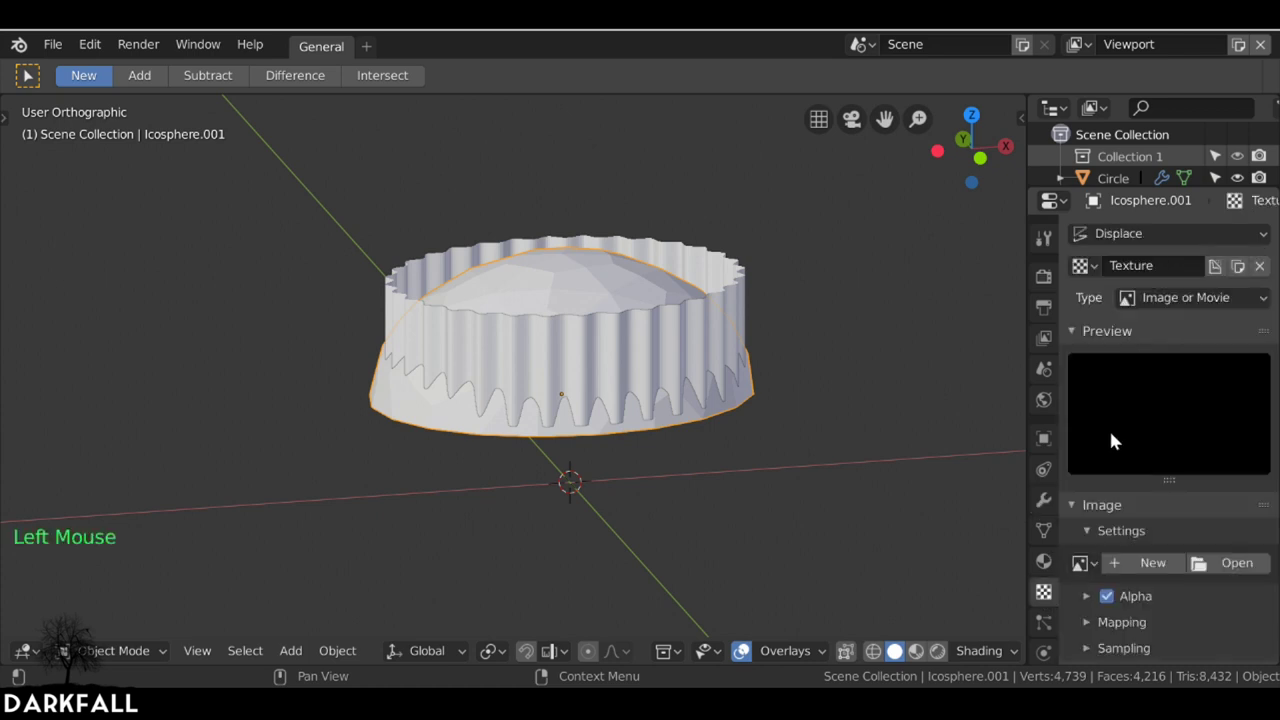
scroll("down", 3)
scroll("down", 3)
left_click(1239, 521)
left_click(1136, 381)
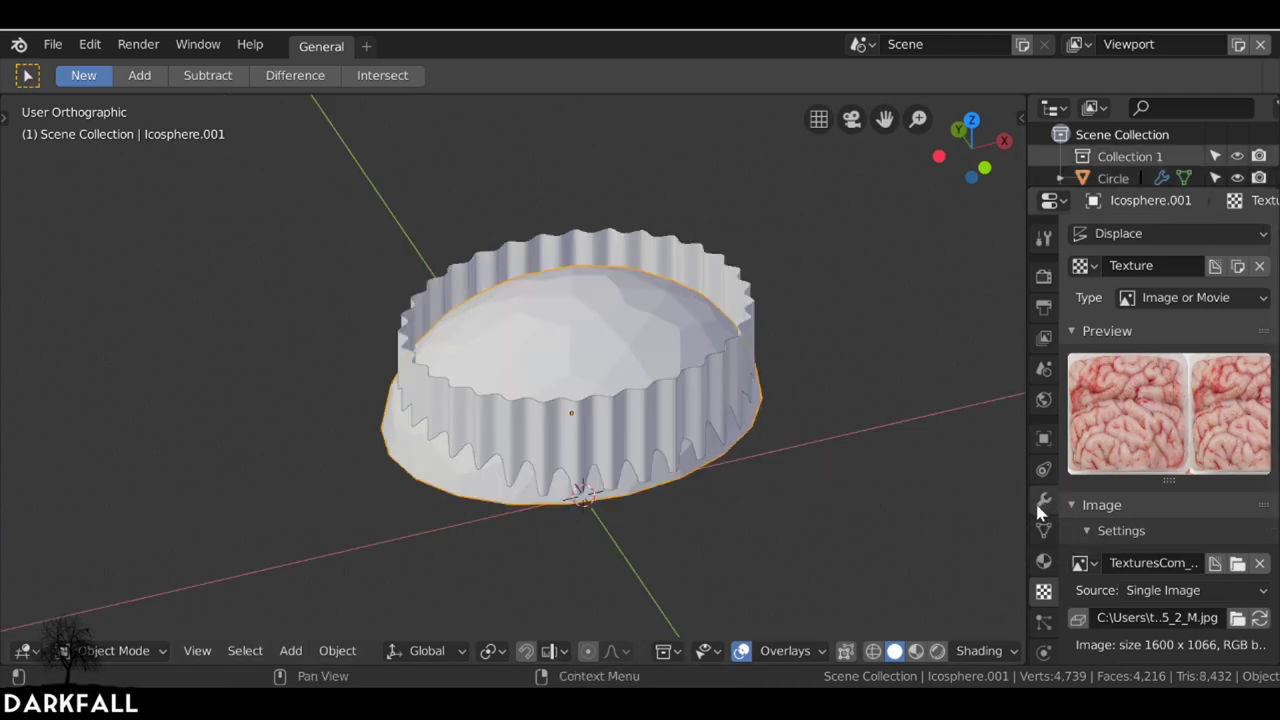
- Raise the cap's Subdivision viewport level to 2 and apply its scale
left_click(1049, 508)
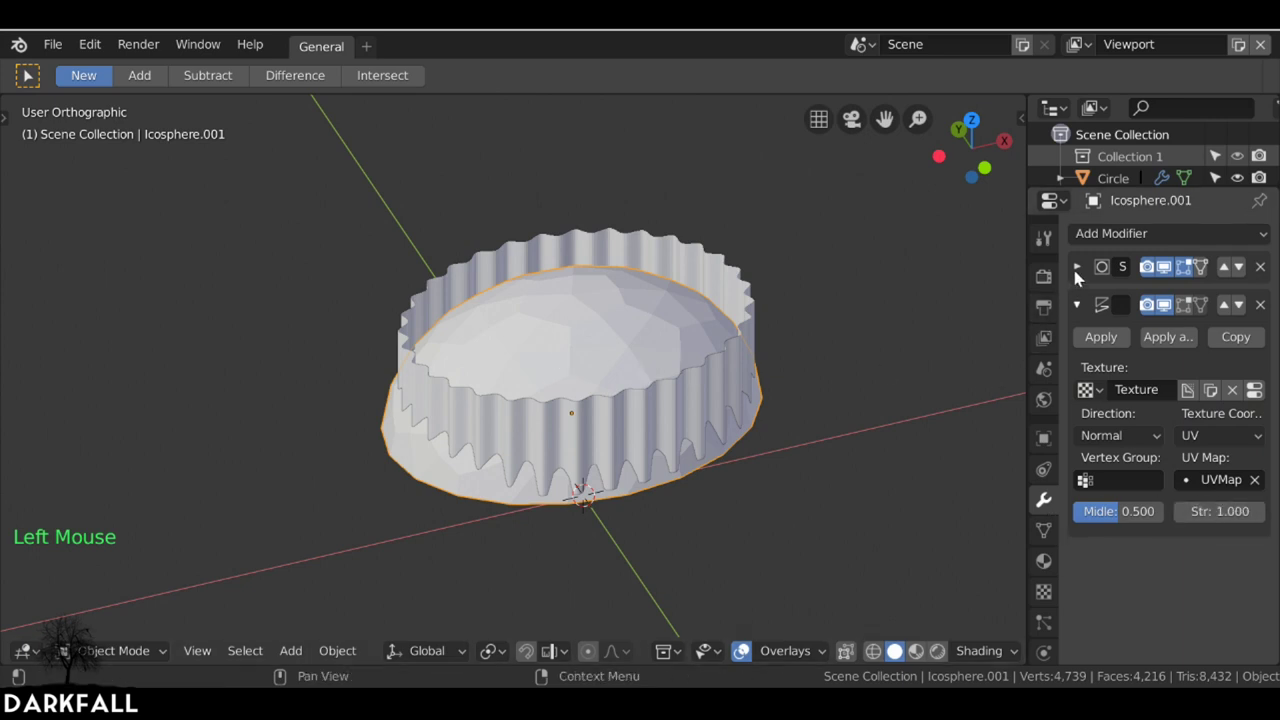
left_click(1083, 270)
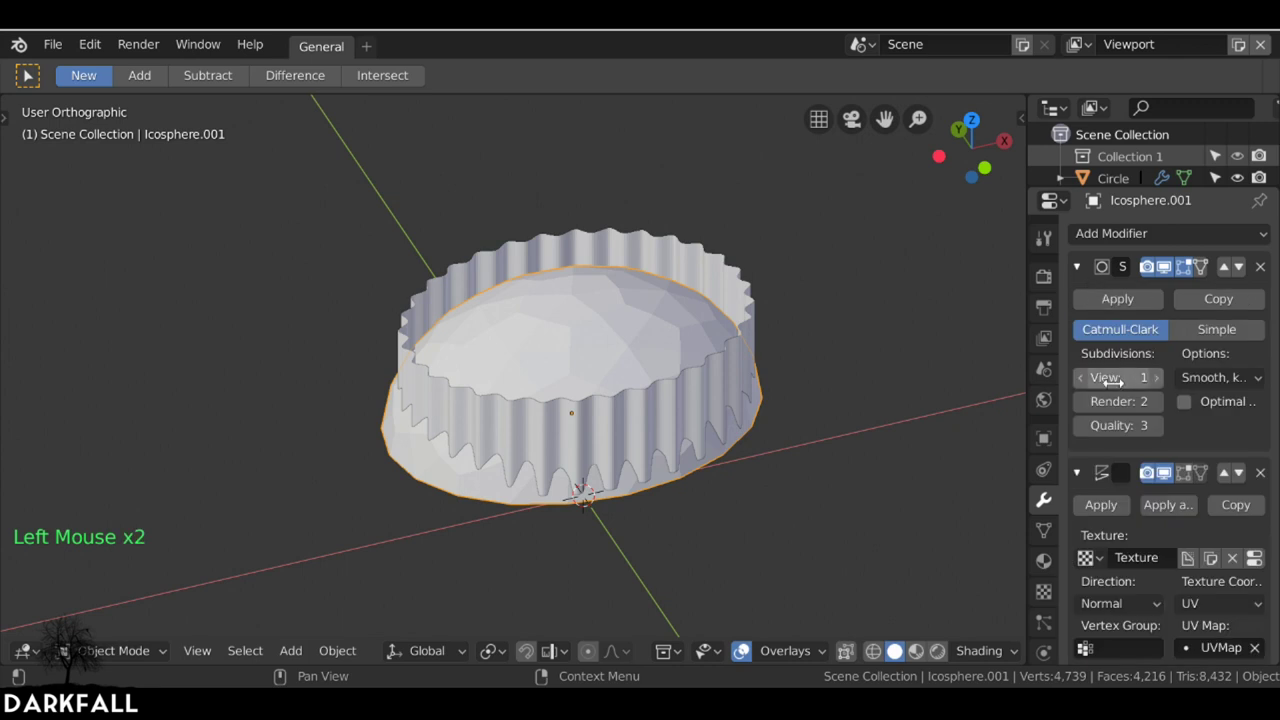
left_click(1162, 387)
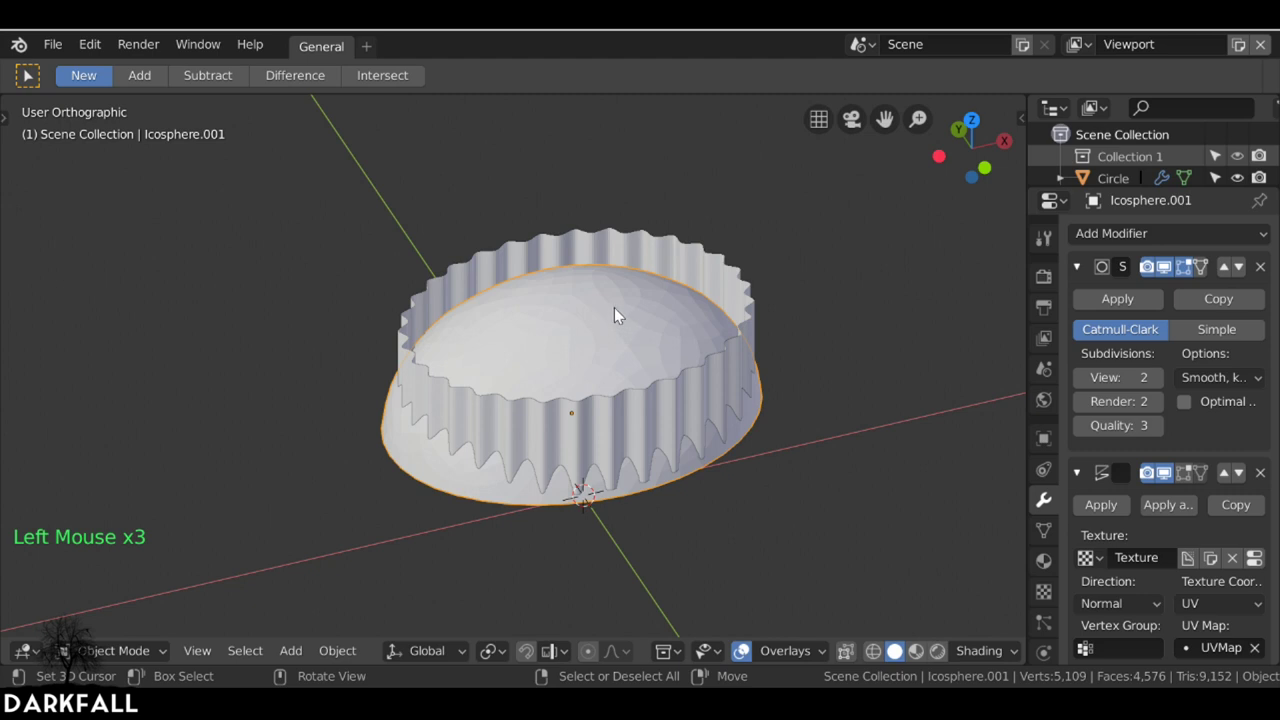
key("ctrl+a")
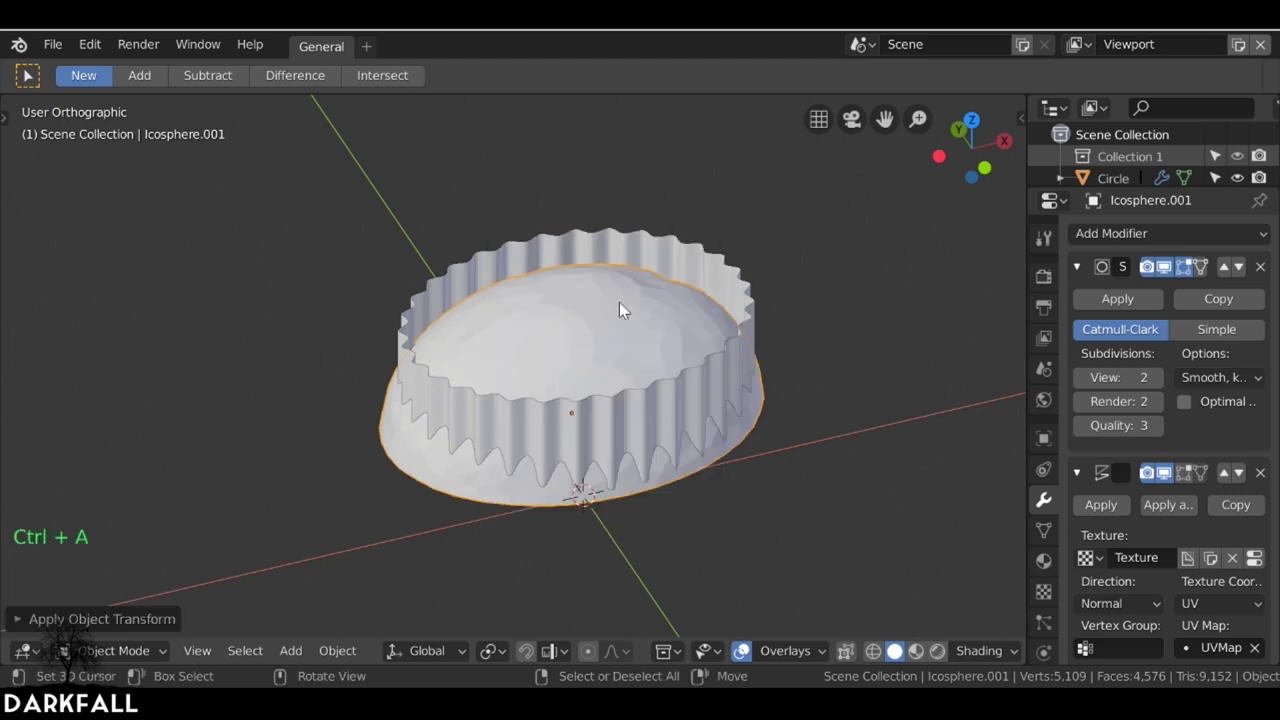
middle_click(682, 280)
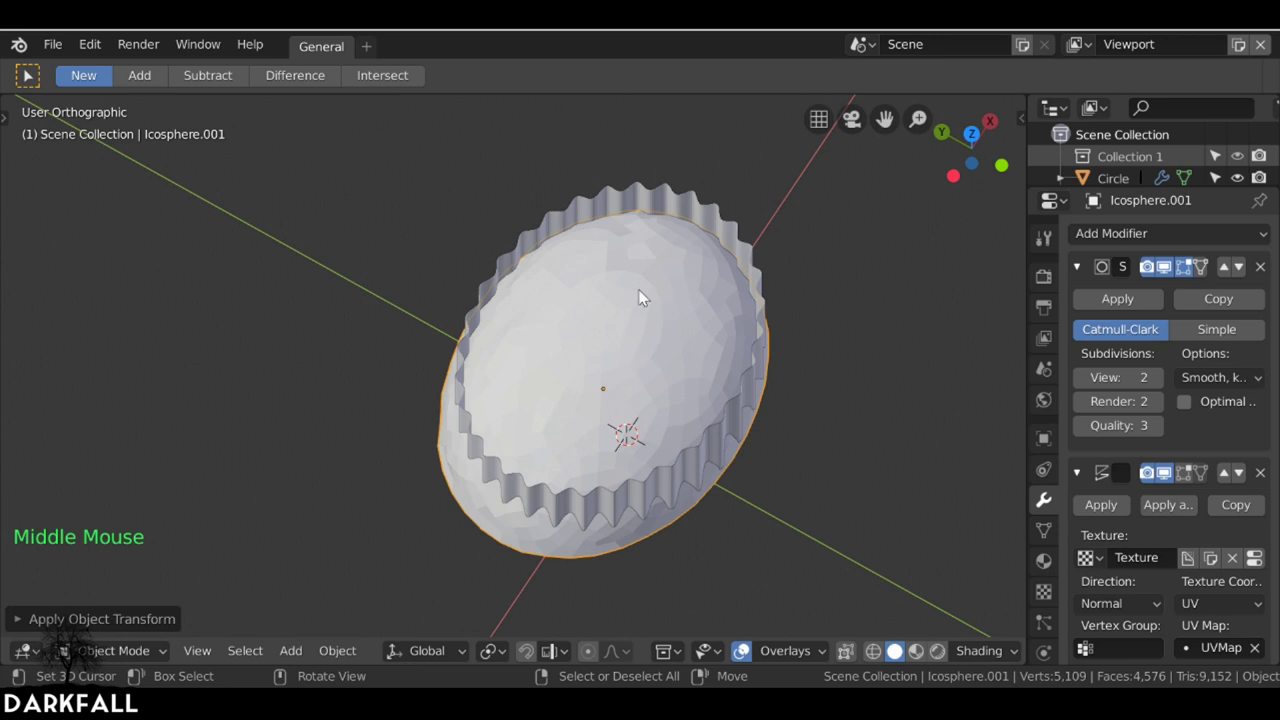
middle_click(819, 315)
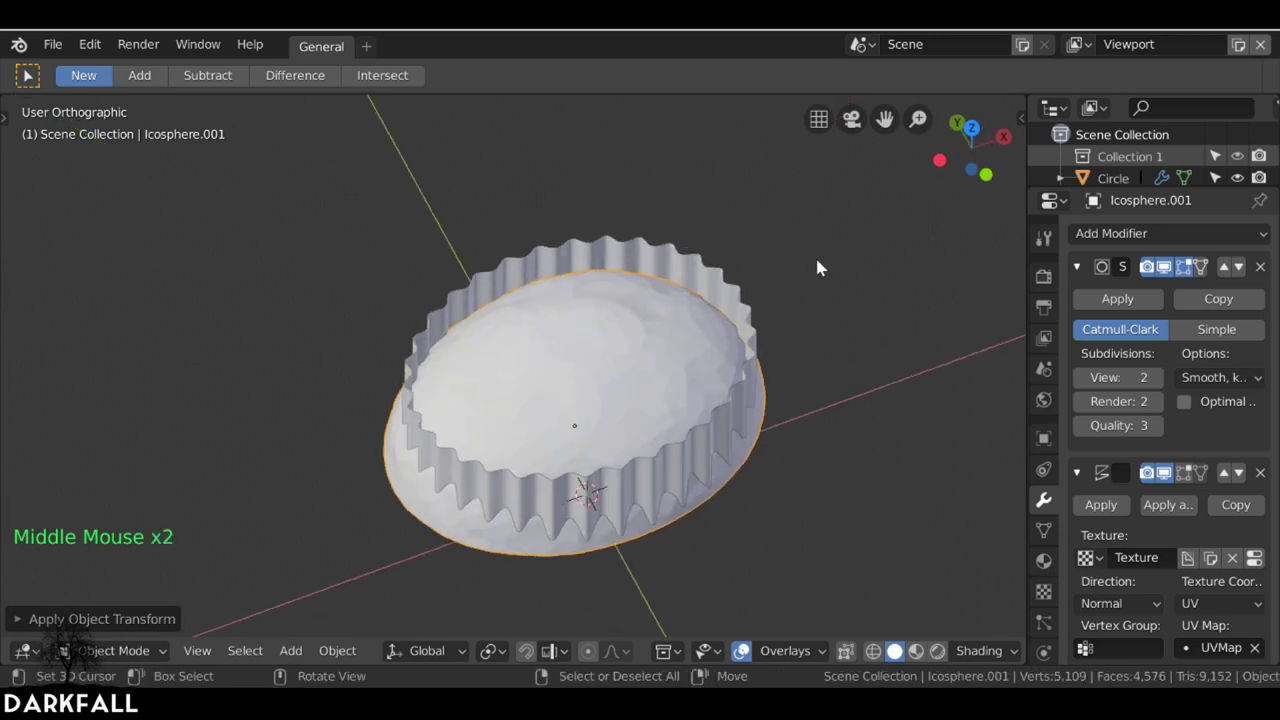
- In the UV Editor, shrink the cap's UVs to fit over the brain image
left_click(643, 645)
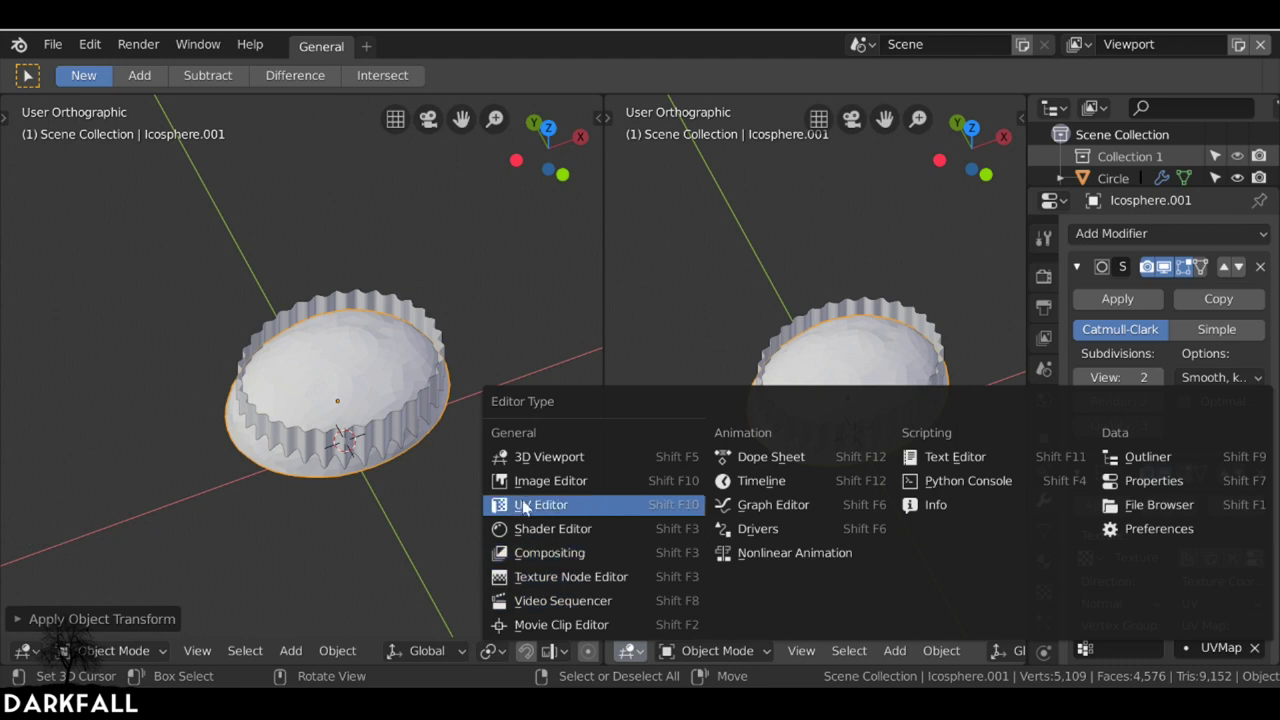
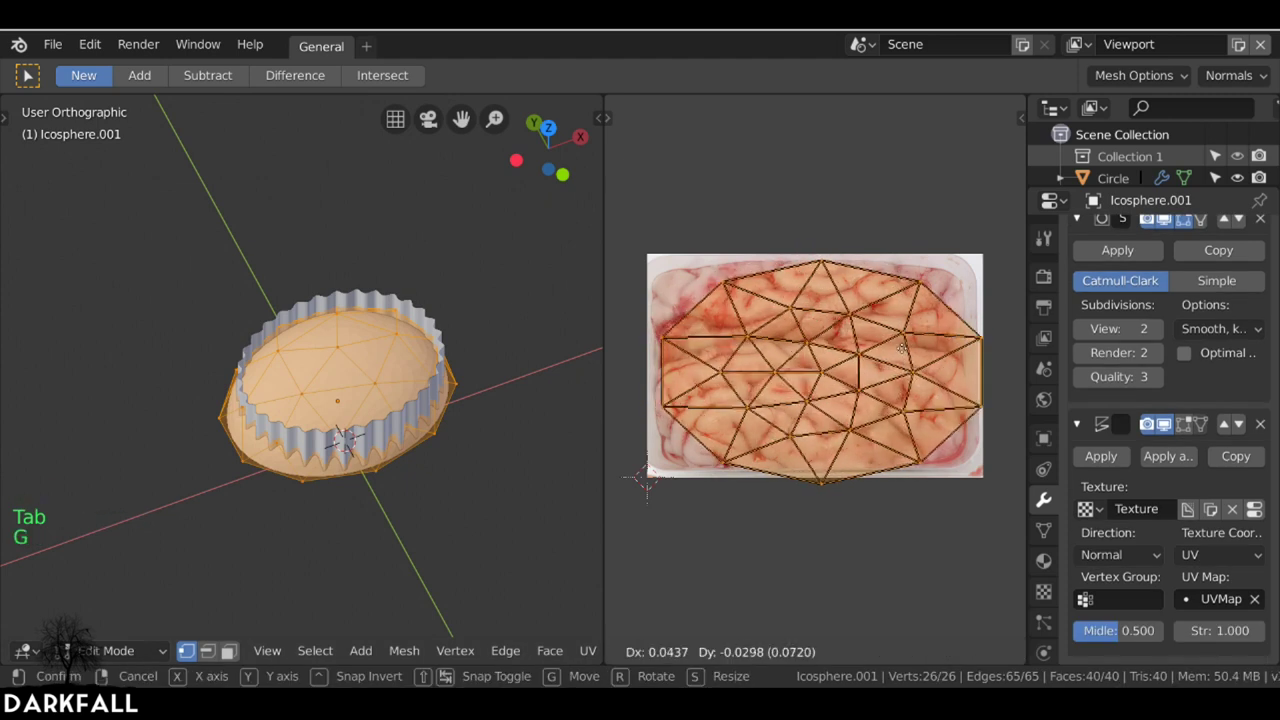
key("s")
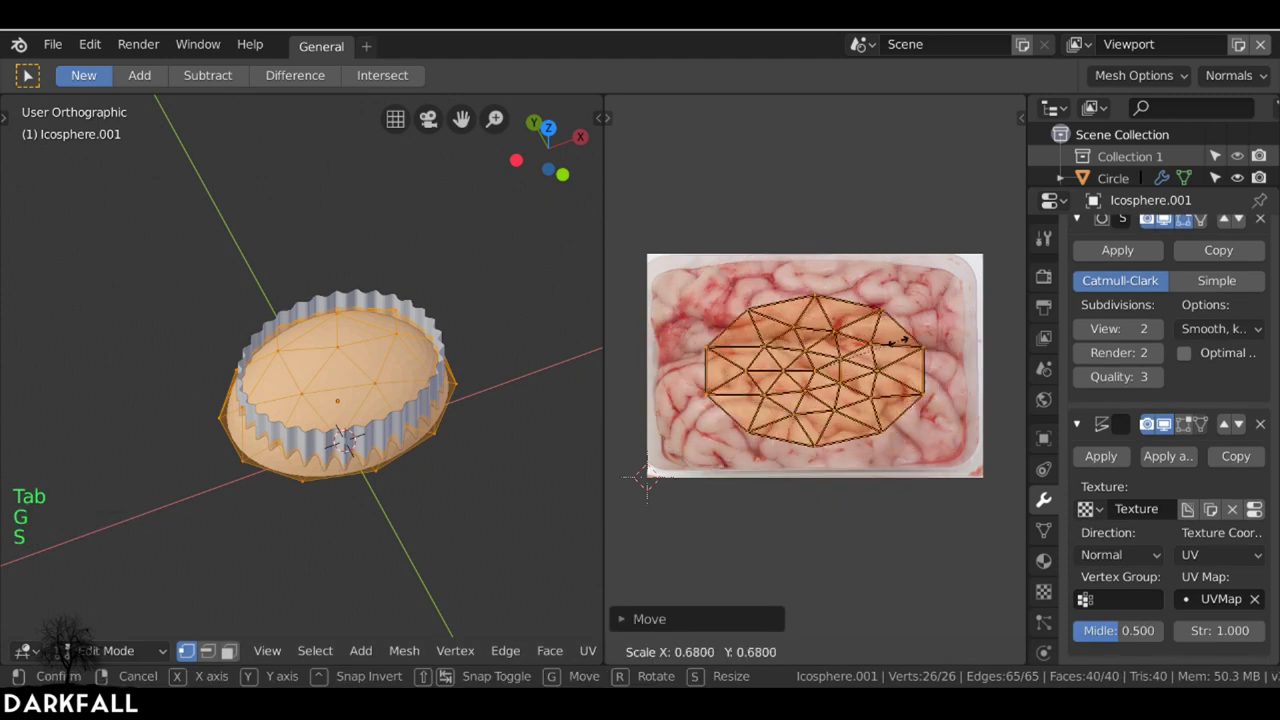
key("Tab")
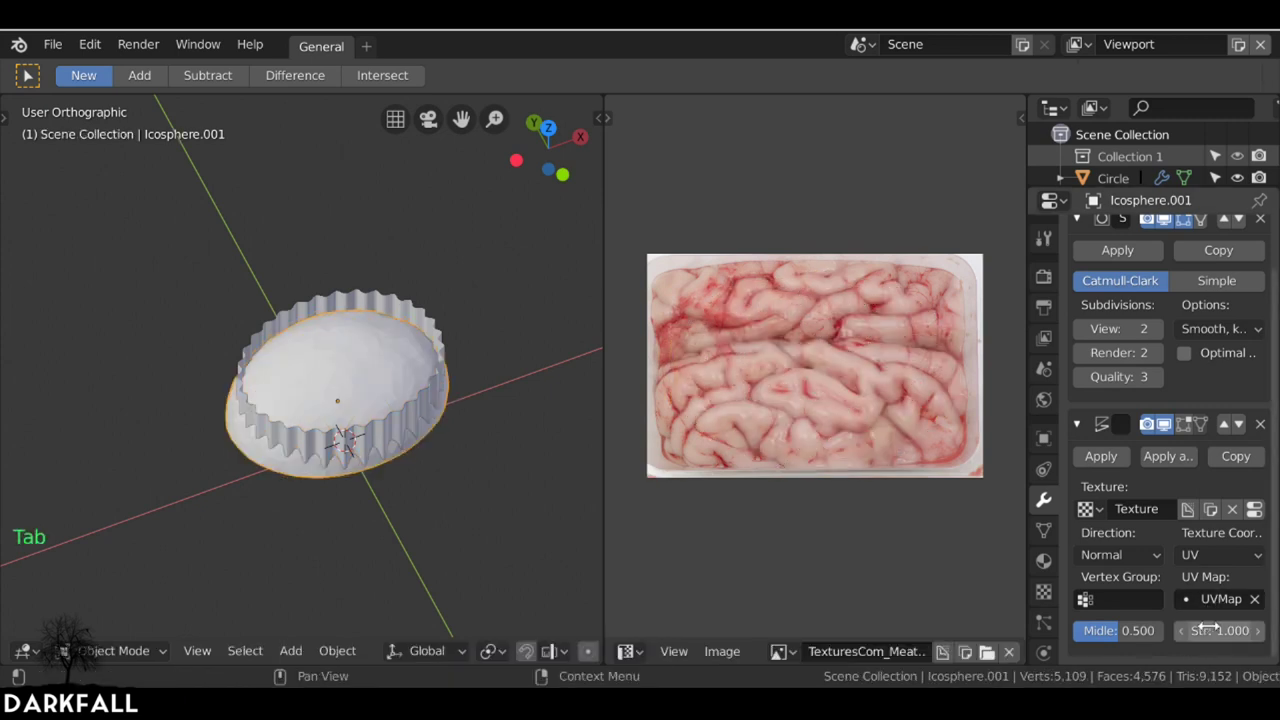
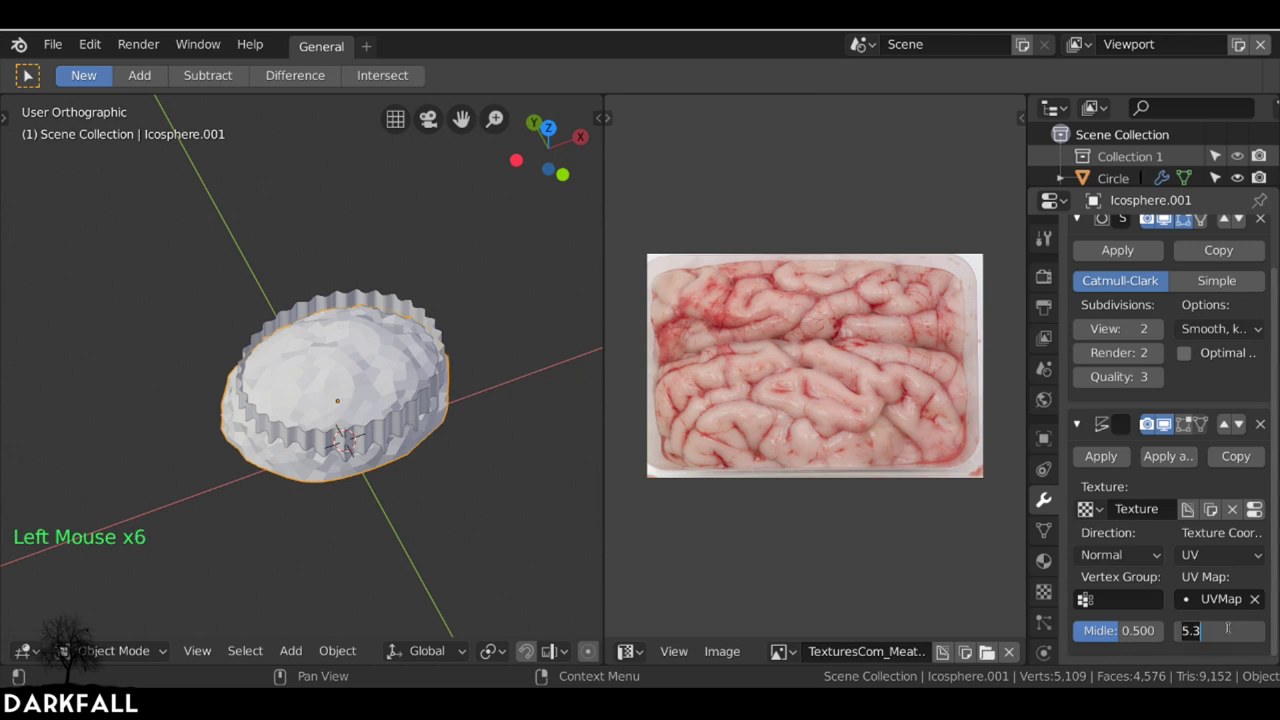
- Set Displace Strength to 10 and viewport subdivision to 3 for a wrinkled cap
middle_click(497, 461)
scroll("up", 3)
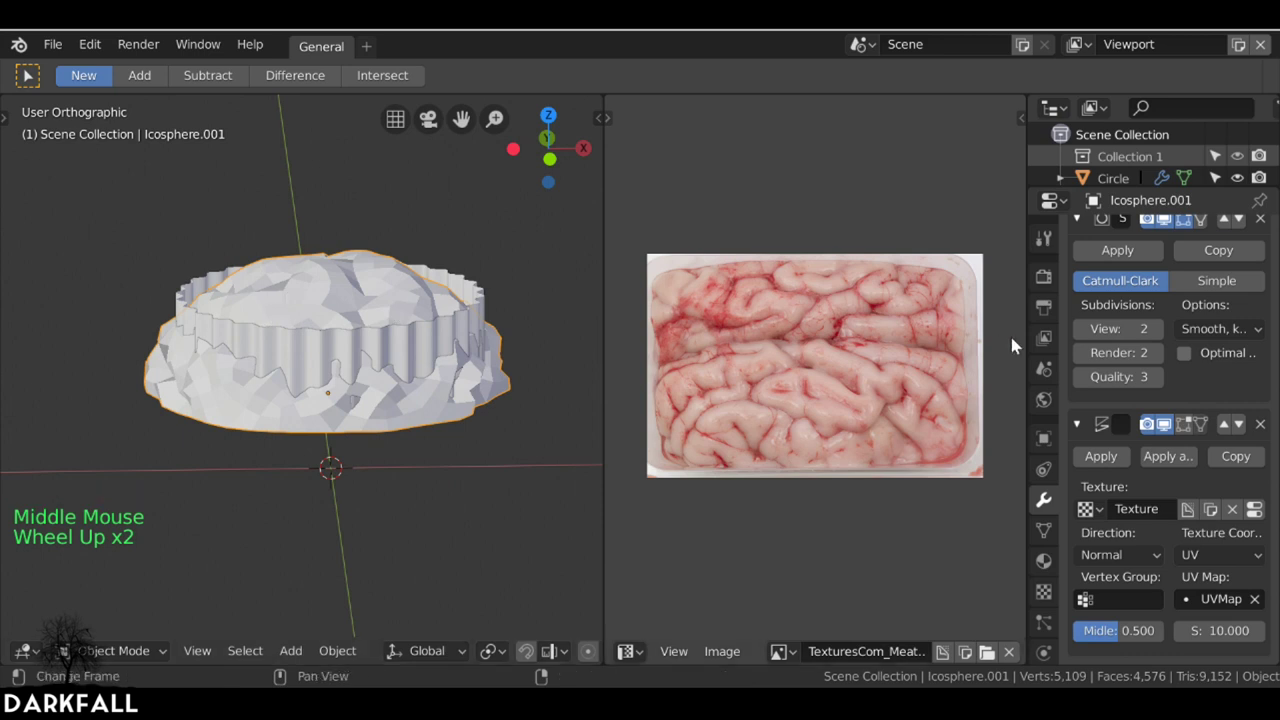
left_click(1167, 332)
middle_click(433, 329)
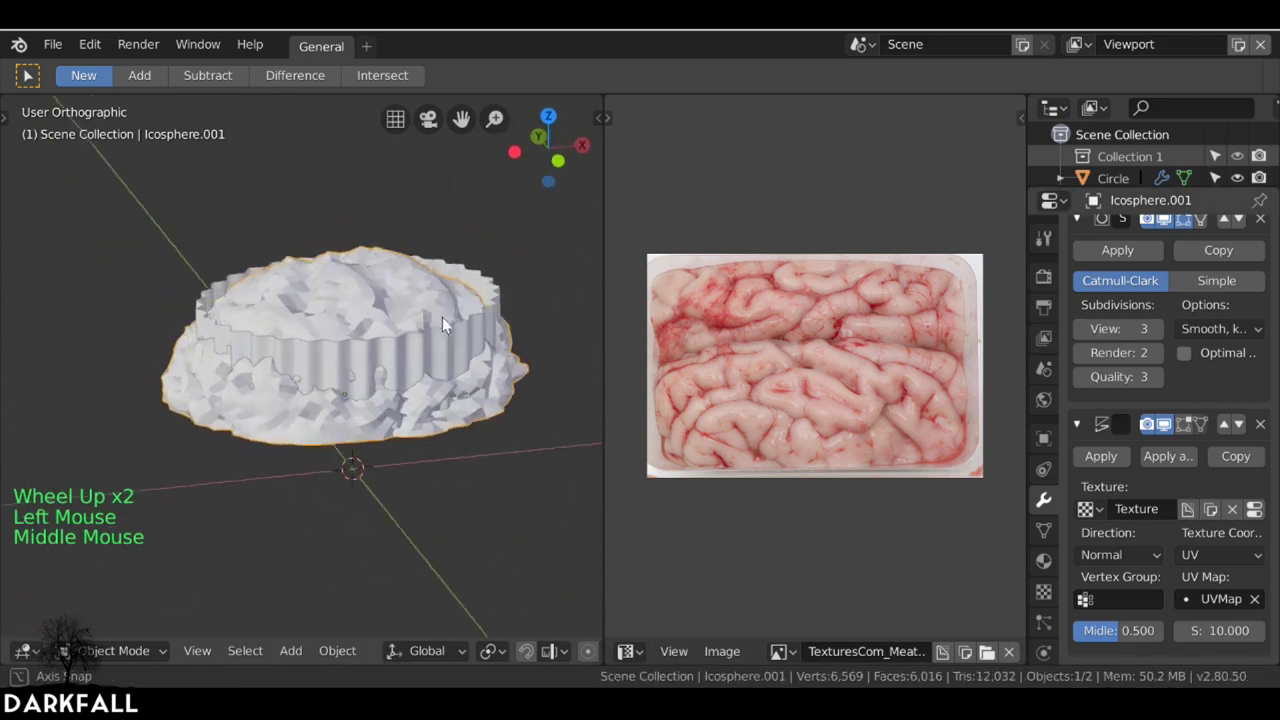
left_click(1267, 252)
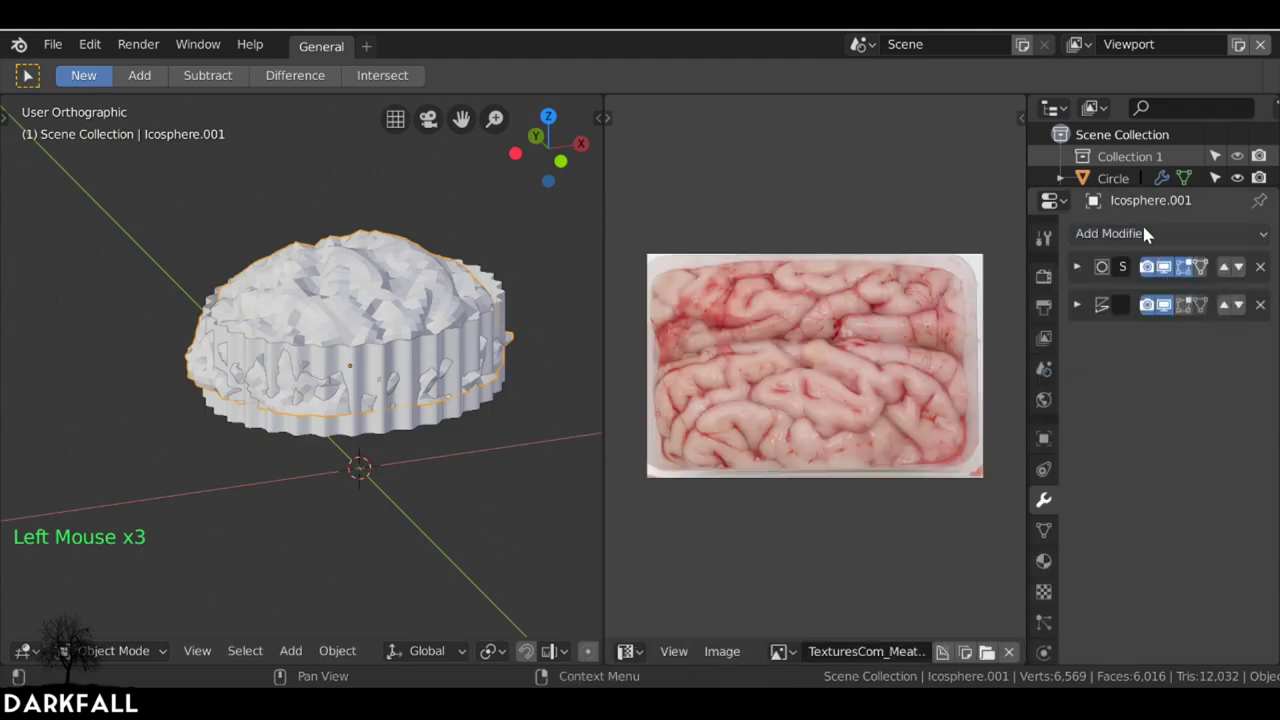
- Add another Subdivision Surface modifier to the cap and adjust its viewport level
left_click(1143, 235)
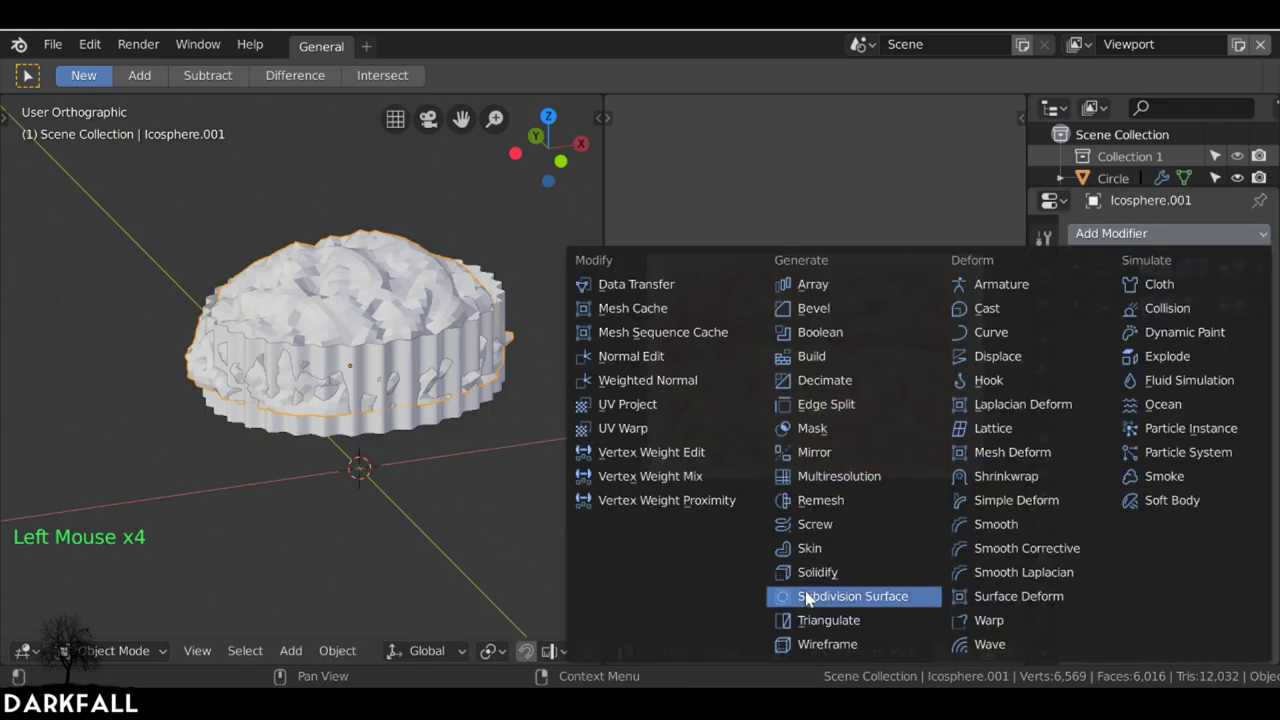
middle_click(321, 304)
scroll("down", 3)
middle_click(466, 334)
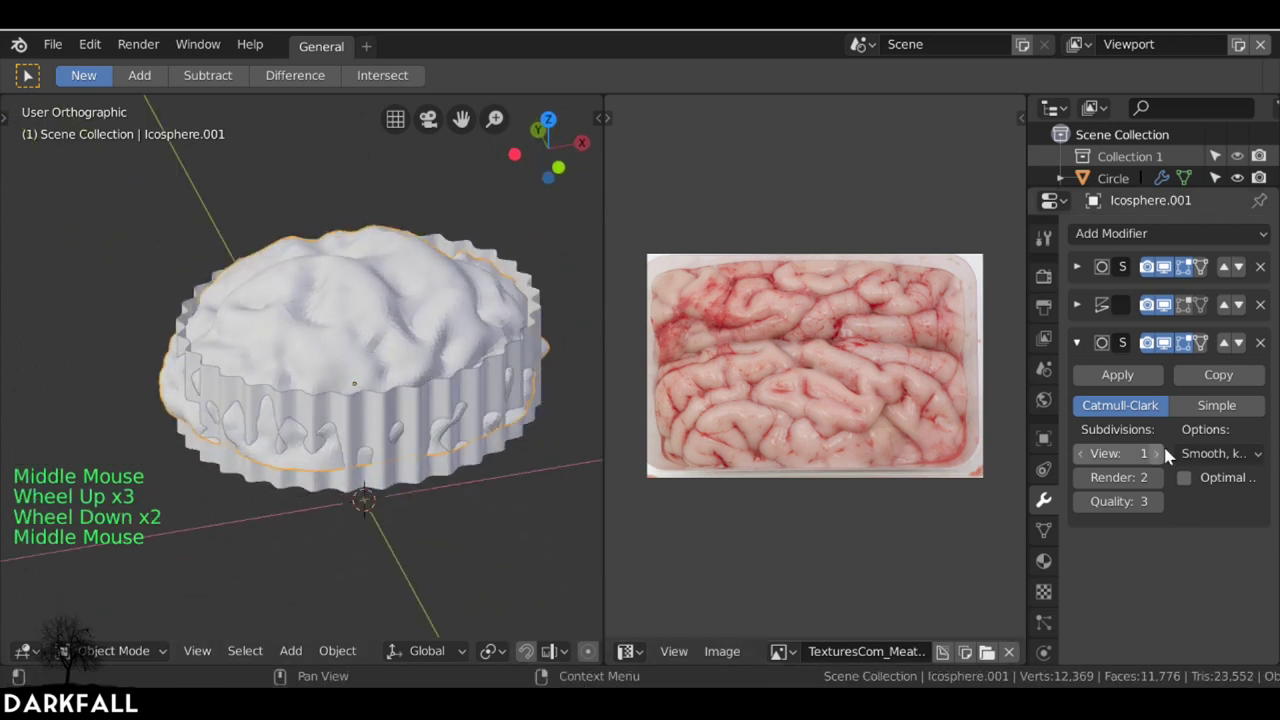
left_click(1167, 455)
- Scale the cap's UVs up in Edit Mode and check the result
key("Tab")
key("s")
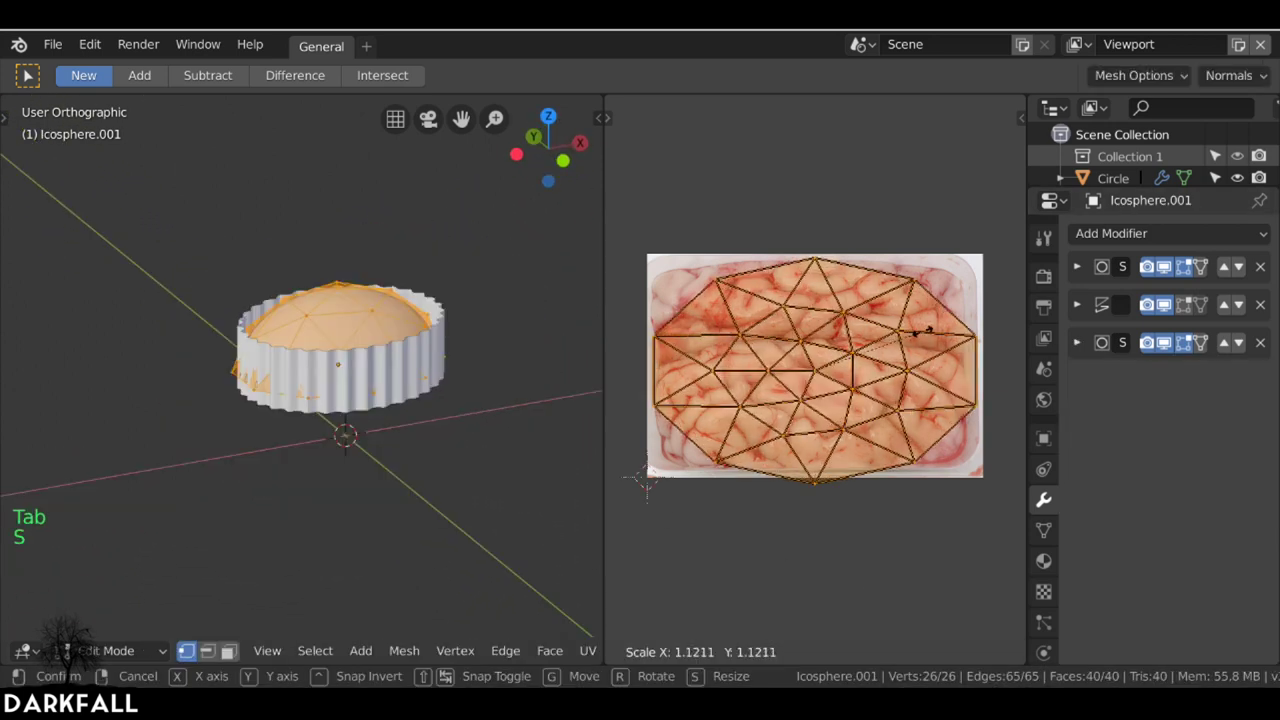
key("Tab")
middle_click(444, 341)
middle_click(590, 303)
- Unhide the monkey head and maximize the 3D Viewport to a single large view
right_click(607, 308)
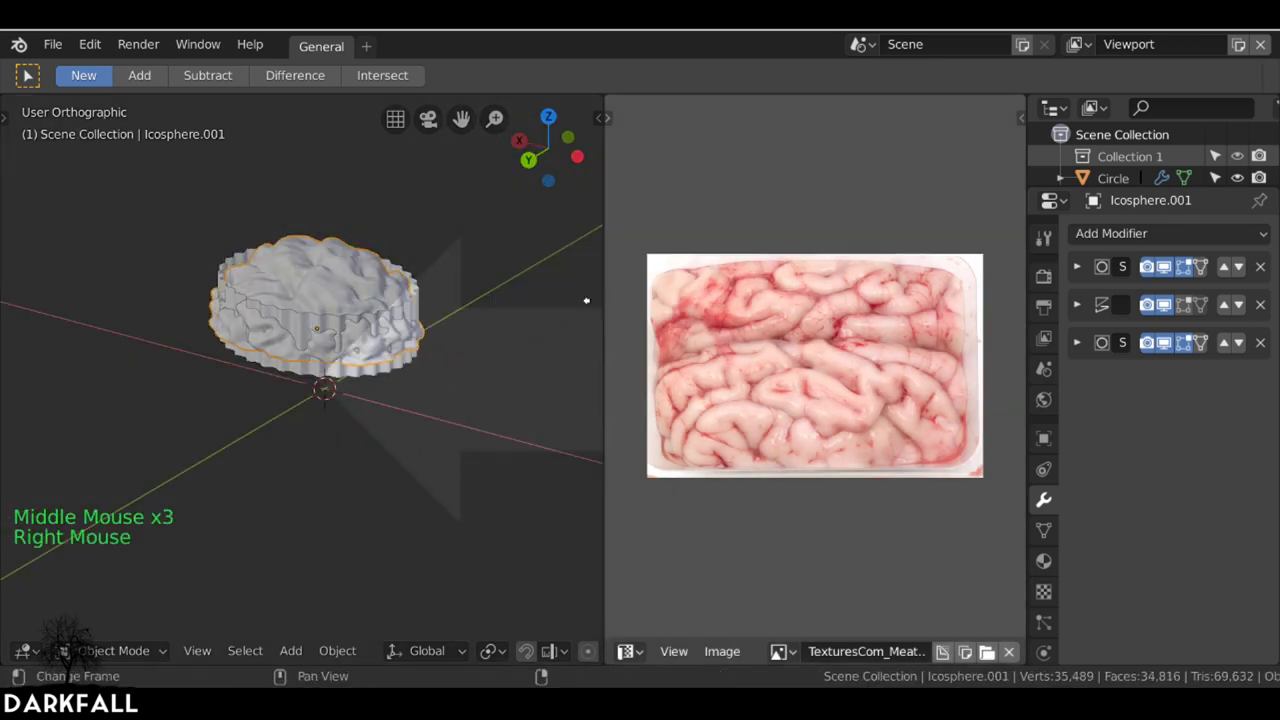
scroll("down", 3)
scroll("down", 3)
key("alt+h")
middle_click(462, 260)
key("g")
middle_click(699, 364)
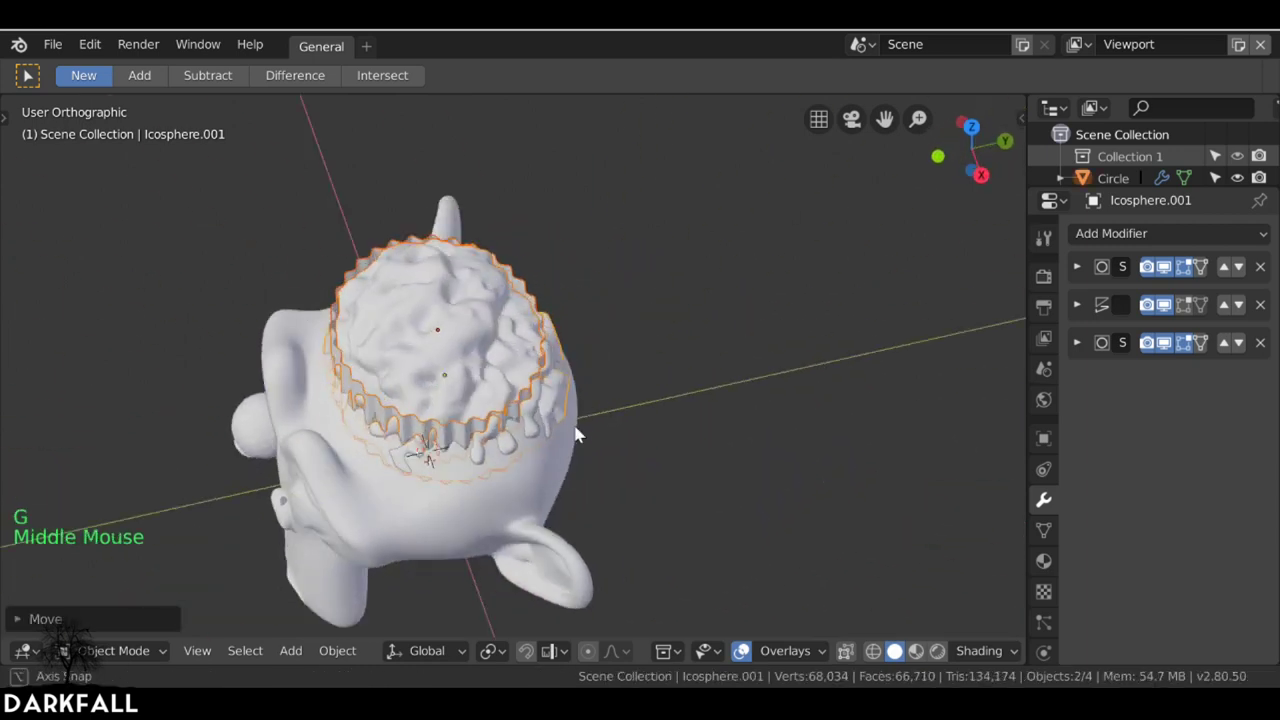
- Select Suzanne Clean and apply its Subdivision modifier into the mesh
middle_click(513, 378)
middle_click(641, 341)
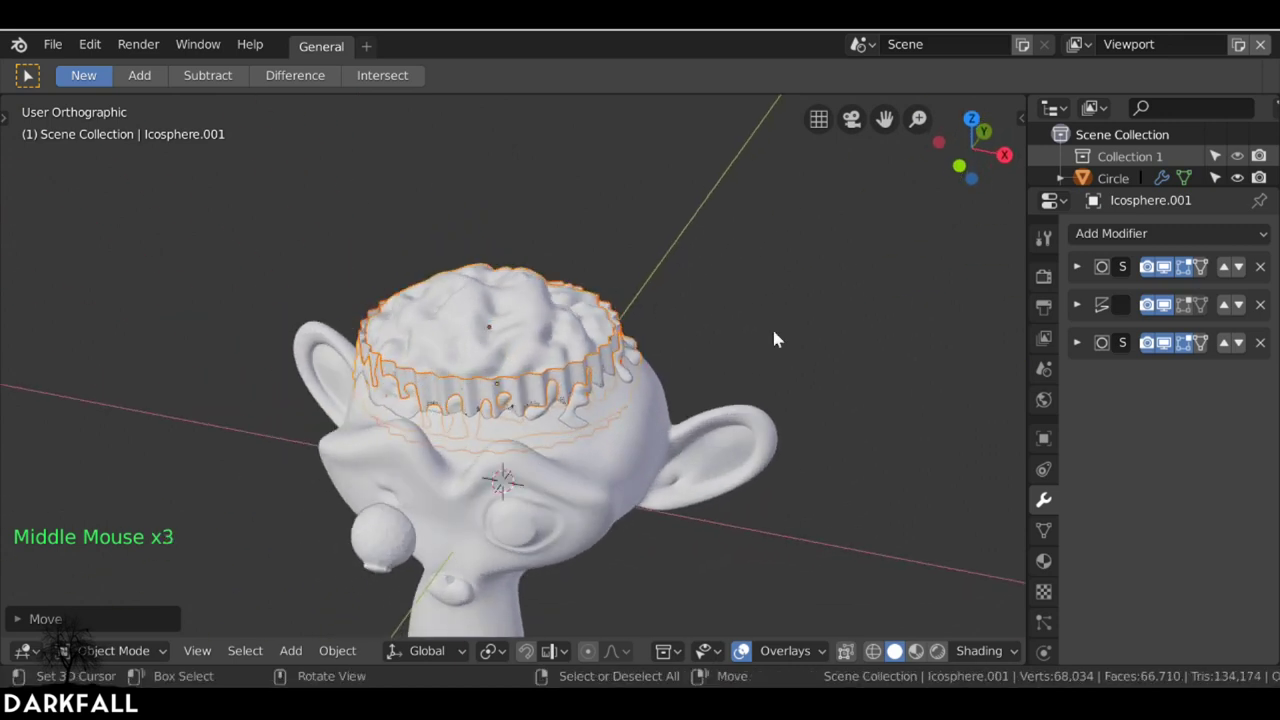
scroll("down", 3)
scroll("down", 3)
middle_click(549, 366)
right_click(519, 368)
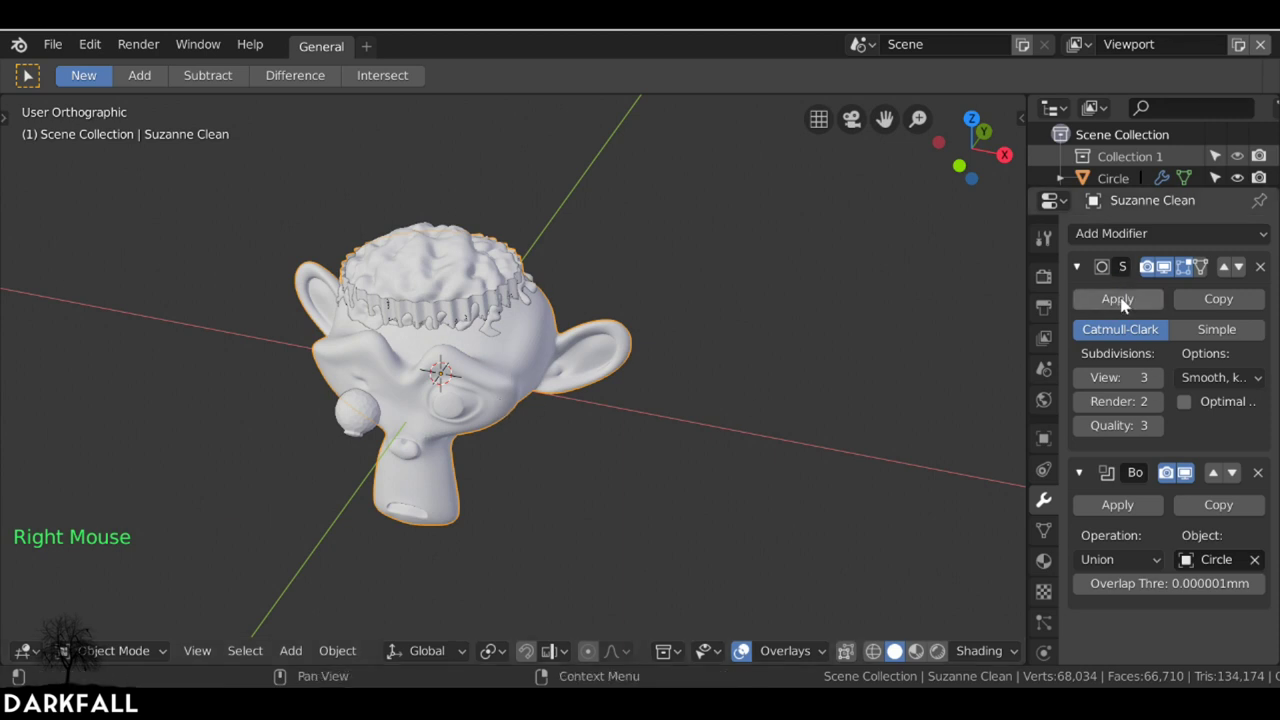
left_click(1125, 306)
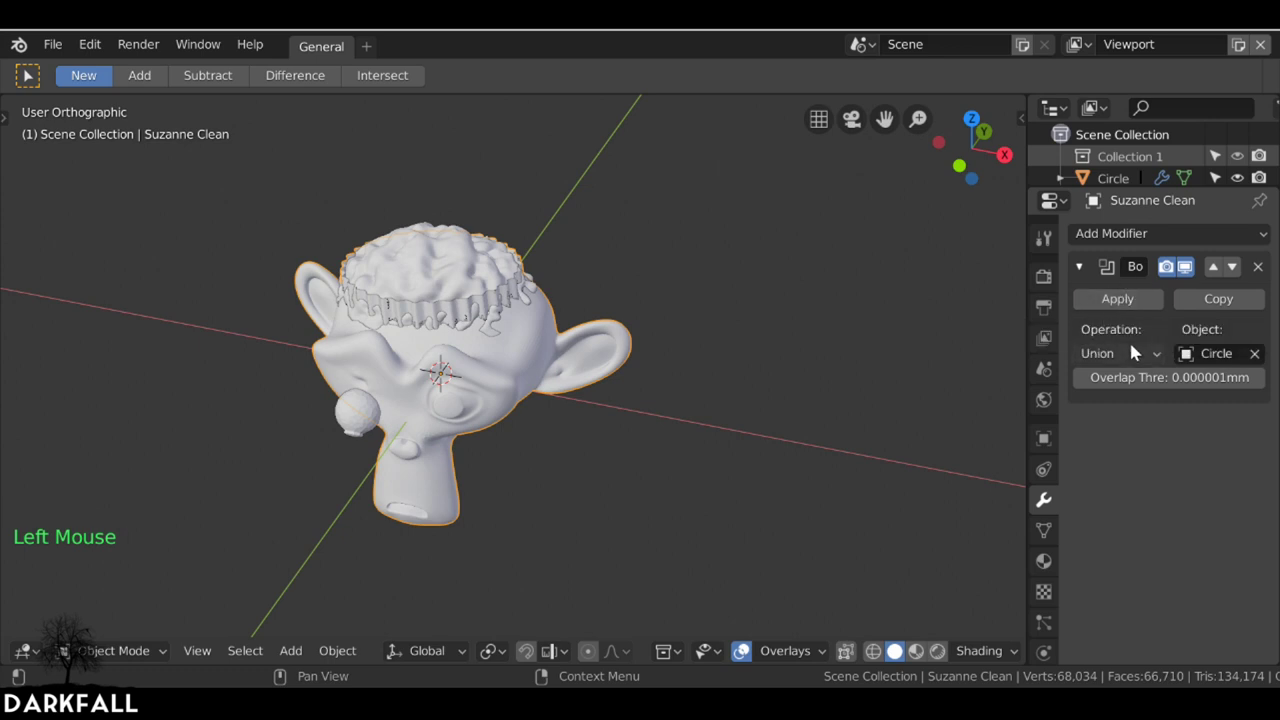
- Switch Suzanne's Boolean with the crown to Difference and select the crown band
left_click(1129, 355)
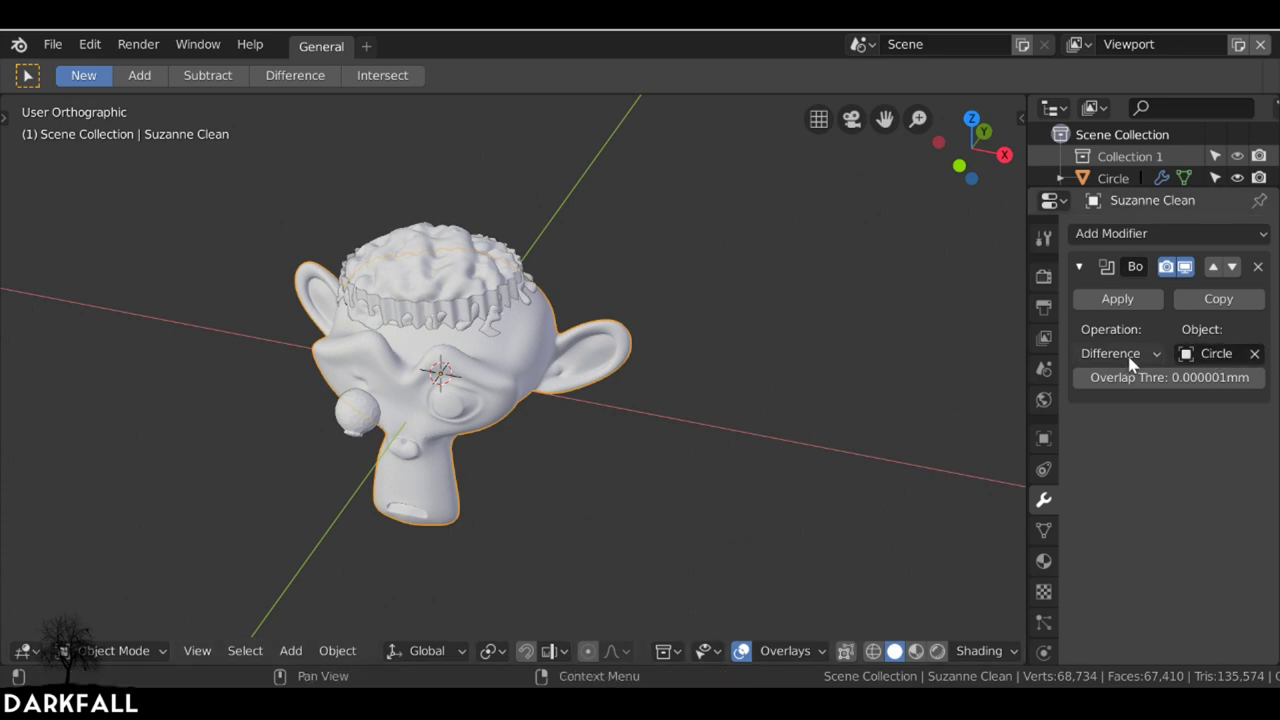
left_click(1115, 310)
scroll("up", 3)
right_click(390, 284)
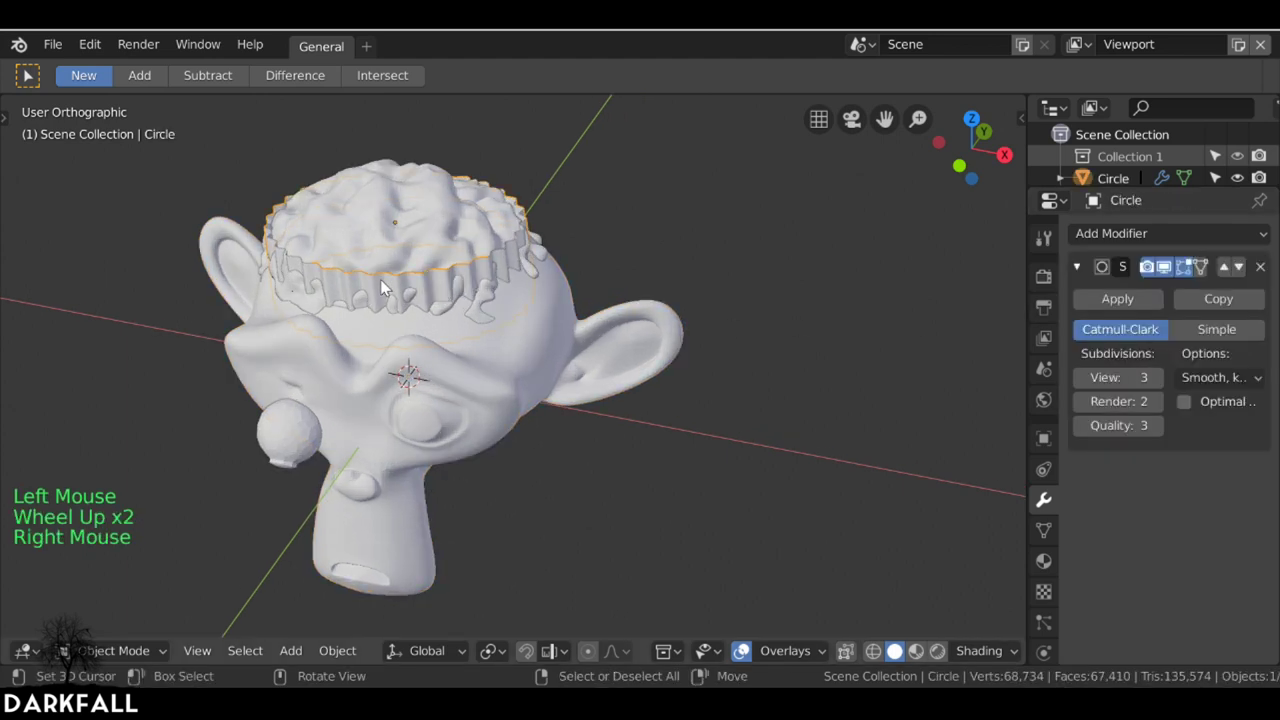
- Select the brain cap, hide it and orbit around the head to inspect the hollow
key("g")
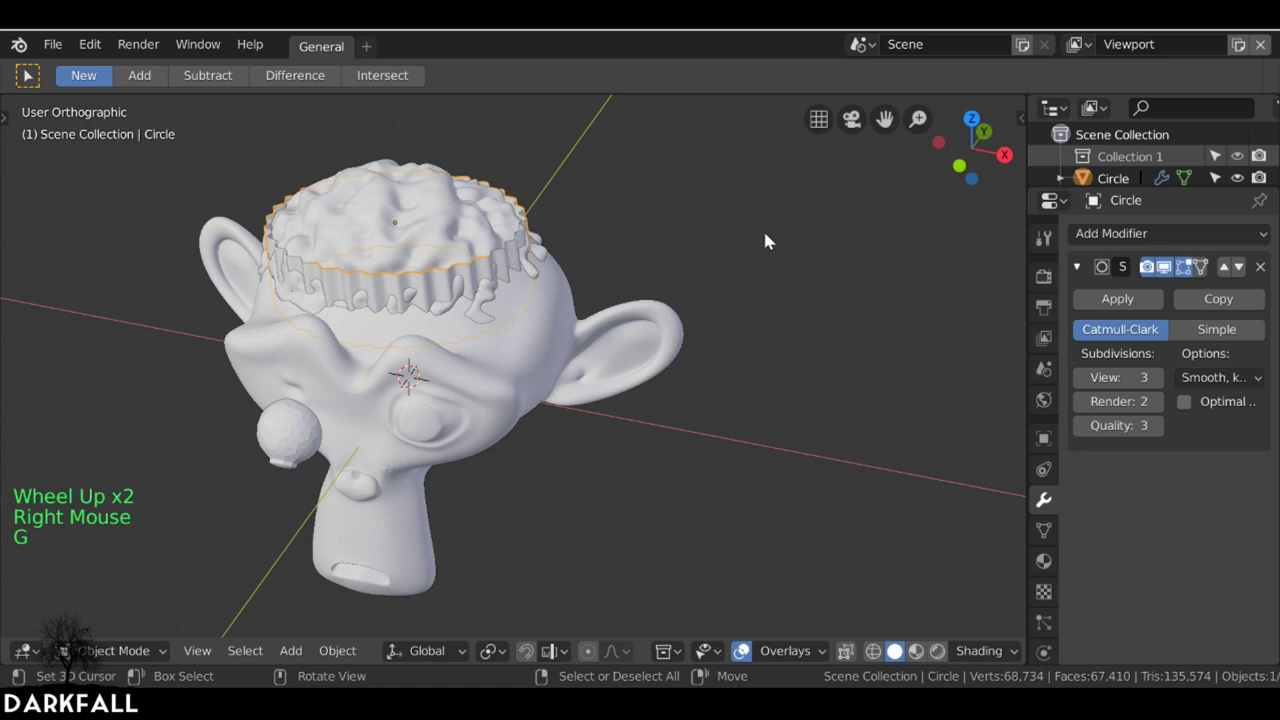
key("x")
middle_click(526, 256)
right_click(514, 206)
key("h")
middle_click(595, 246)
scroll("up", 3)
middle_click(652, 241)
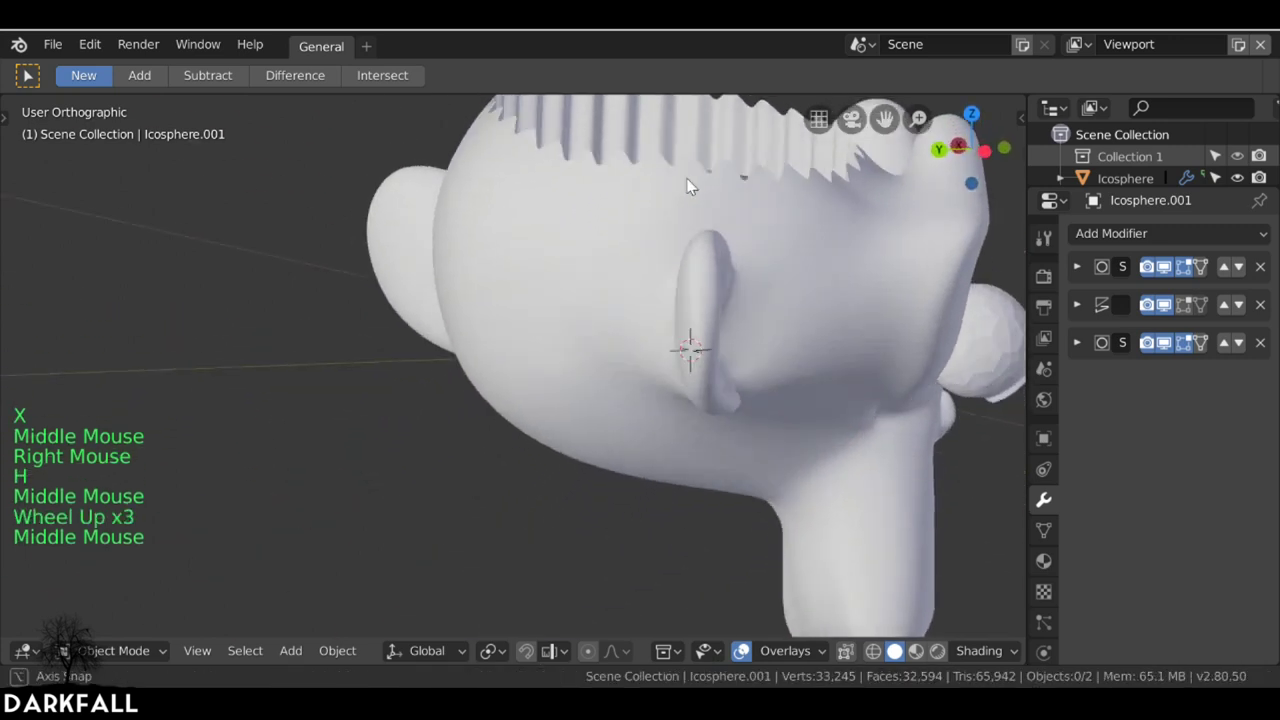
middle_click(581, 222)
middle_click(664, 331)
scroll("down", 3)
middle_click(611, 306)
- From front view, unhide the cap and move it down along Z into the head
key("KP_1")
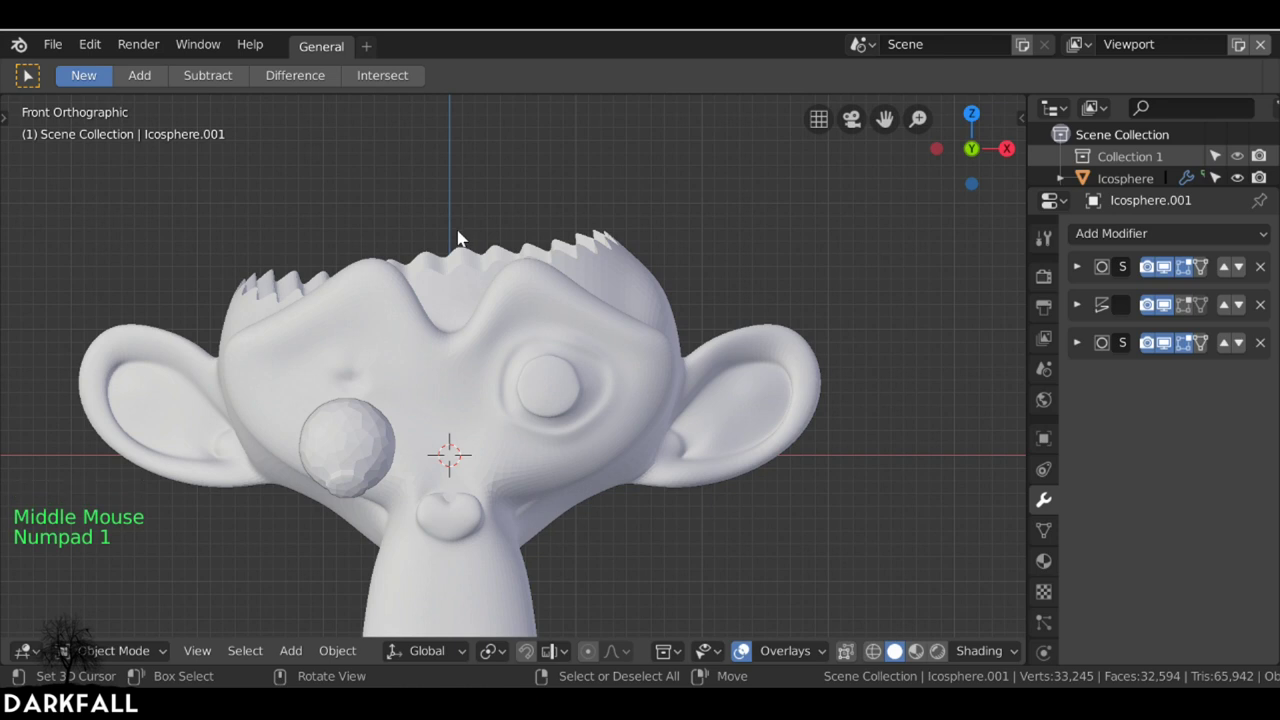
key("alt+h")
right_click(454, 192)
key("g")
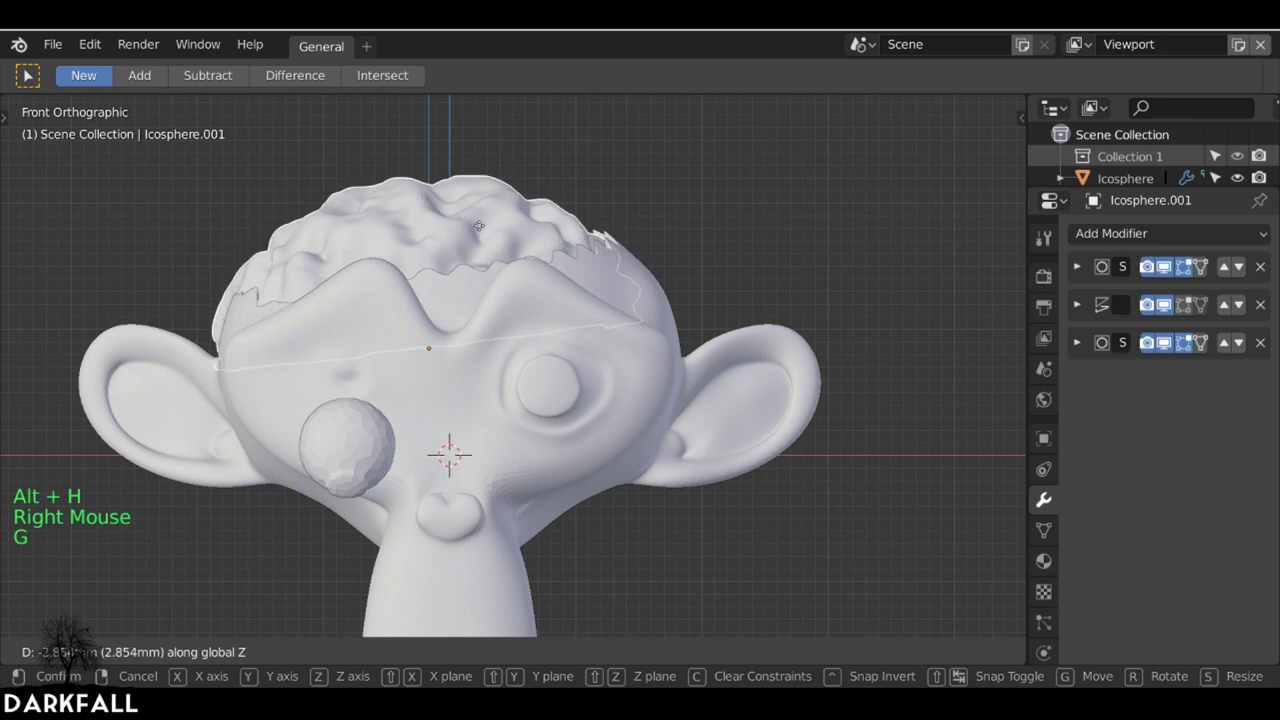
key("g")
- Select Suzanne Clean and clear her Difference Boolean's Object field
right_click(588, 324)
scroll("up", 3)
left_click(1175, 239)
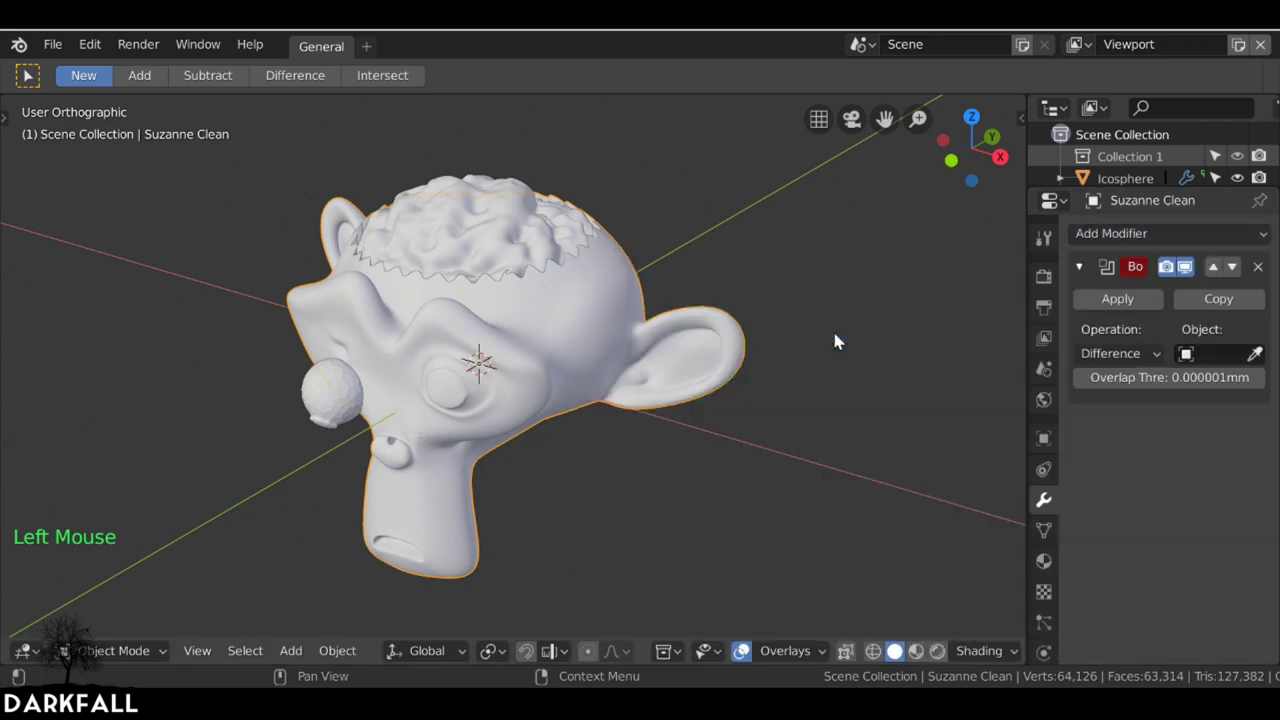
- Target the Boolean at Icosphere.001 with Union and move the cap aside to check
left_click(1264, 355)
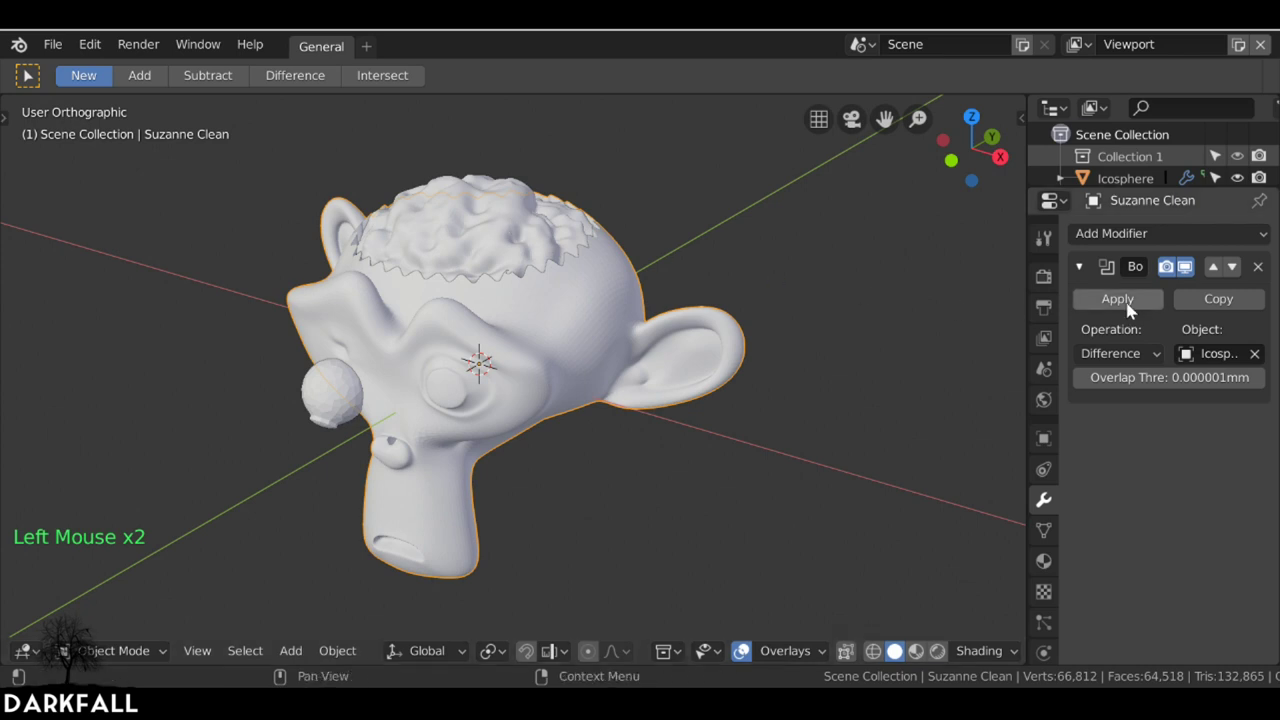
left_click(1135, 351)
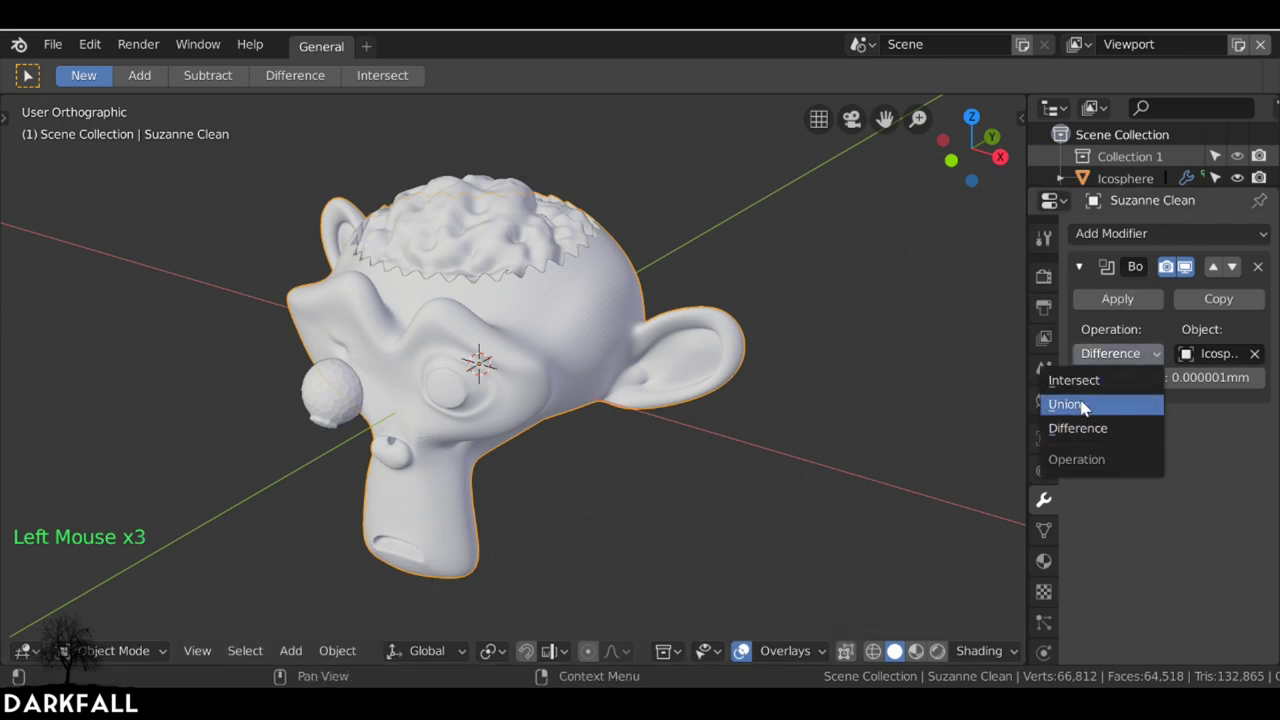
left_click(1117, 308)
right_click(466, 234)
right_click(504, 213)
key("g")
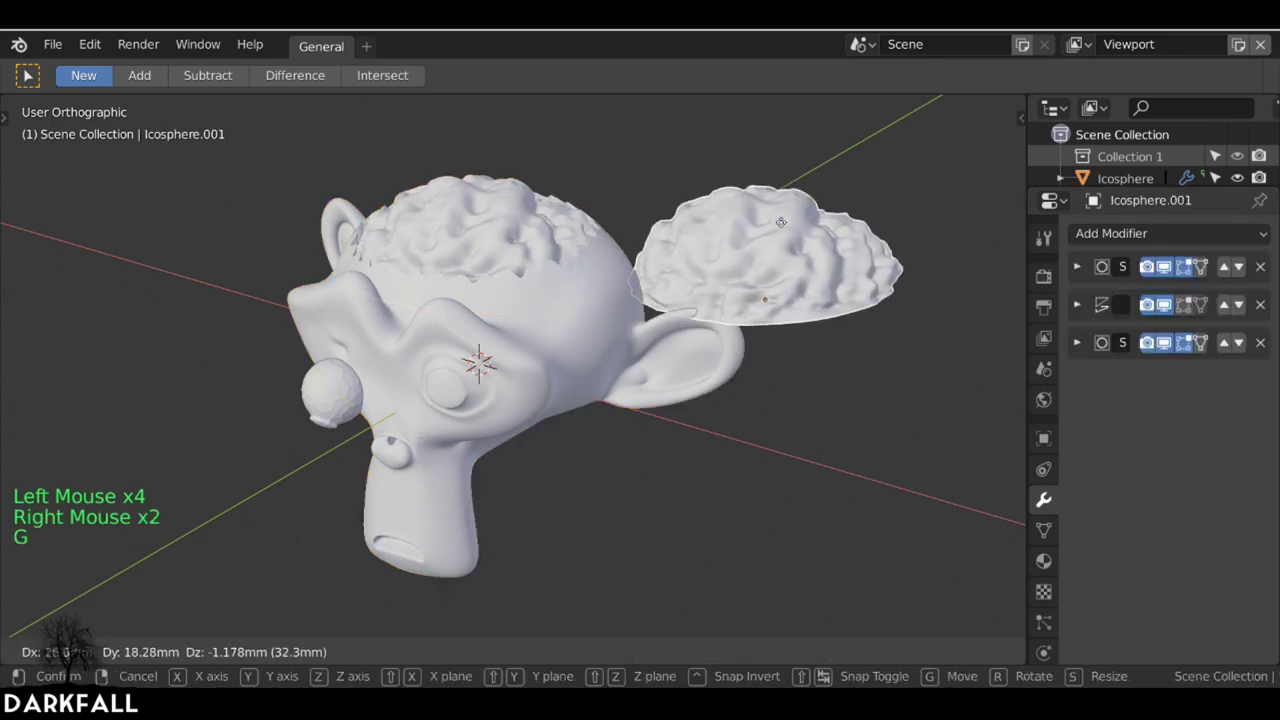
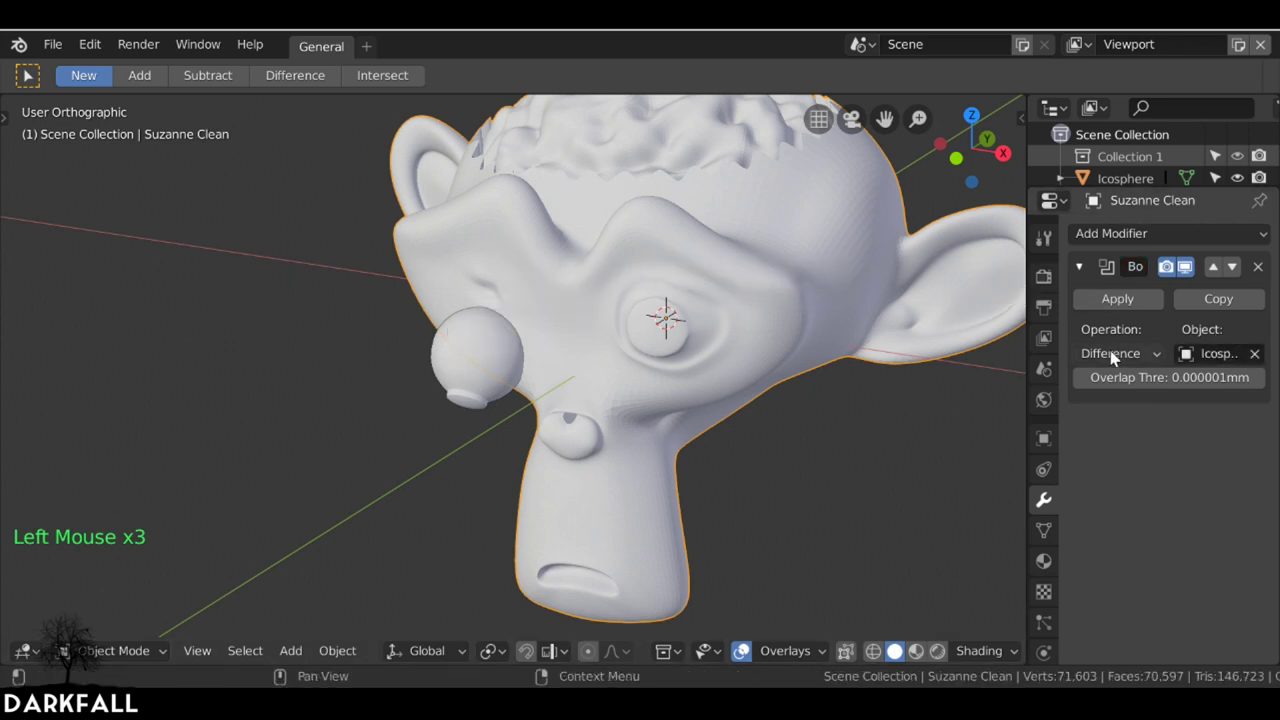
- Apply the Union Boolean and delete the leftover icosphere
left_click(1114, 359)
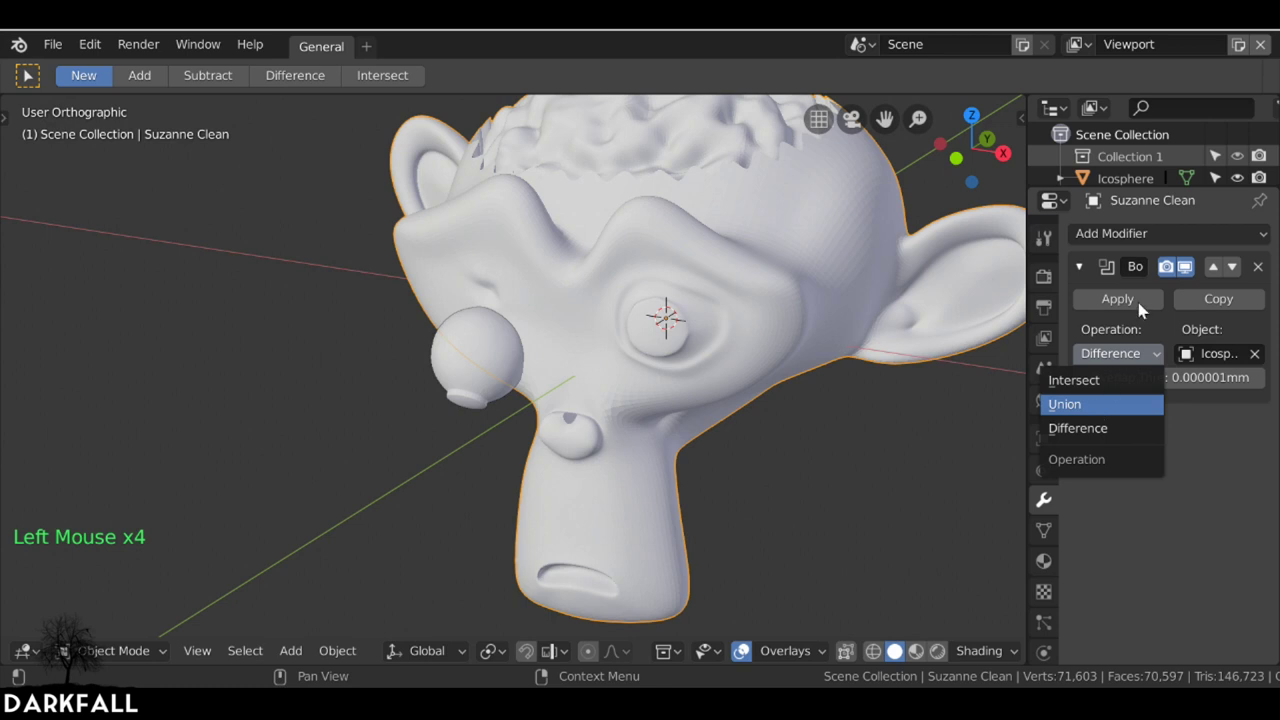
left_click(1143, 305)
right_click(468, 339)
right_click(486, 351)
right_click(486, 349)
right_click(478, 354)
key("x")
right_click(579, 307)
key("g")
- Orbit around the merged brain-topped head to inspect it
scroll("down", 3)
middle_click(871, 331)
middle_click(678, 330)
scroll("down", 3)
middle_click(646, 352)
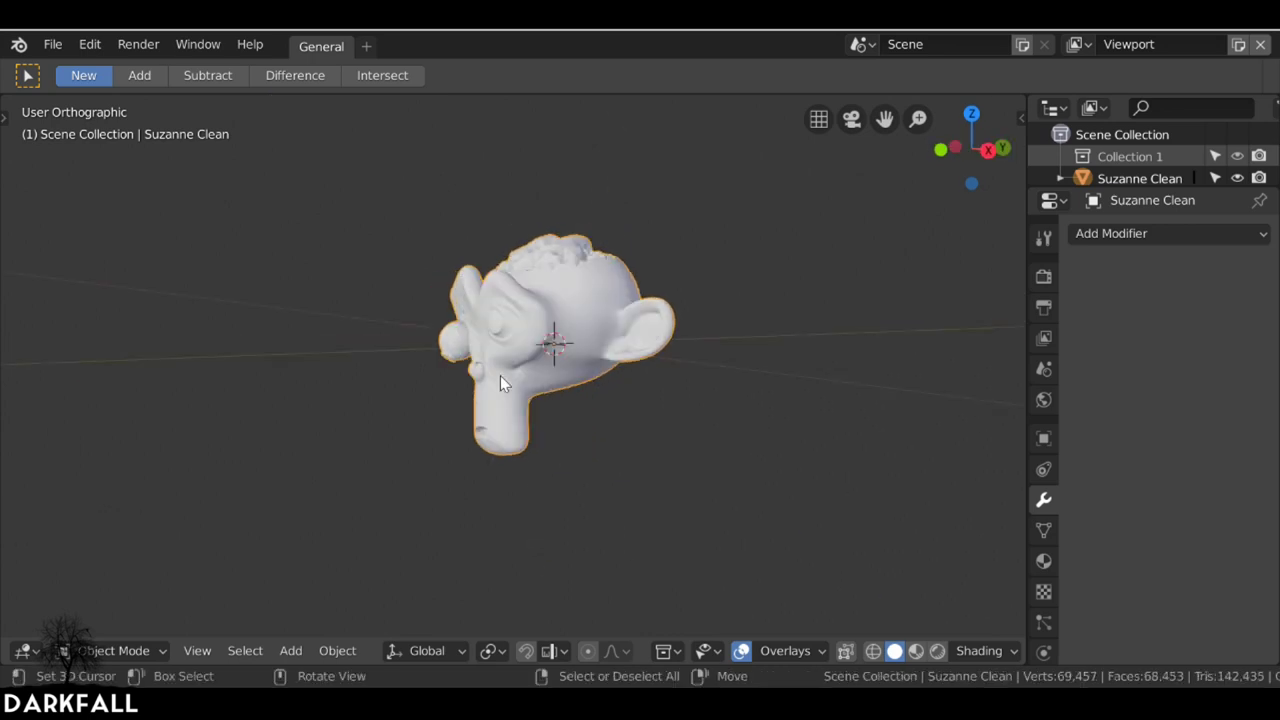
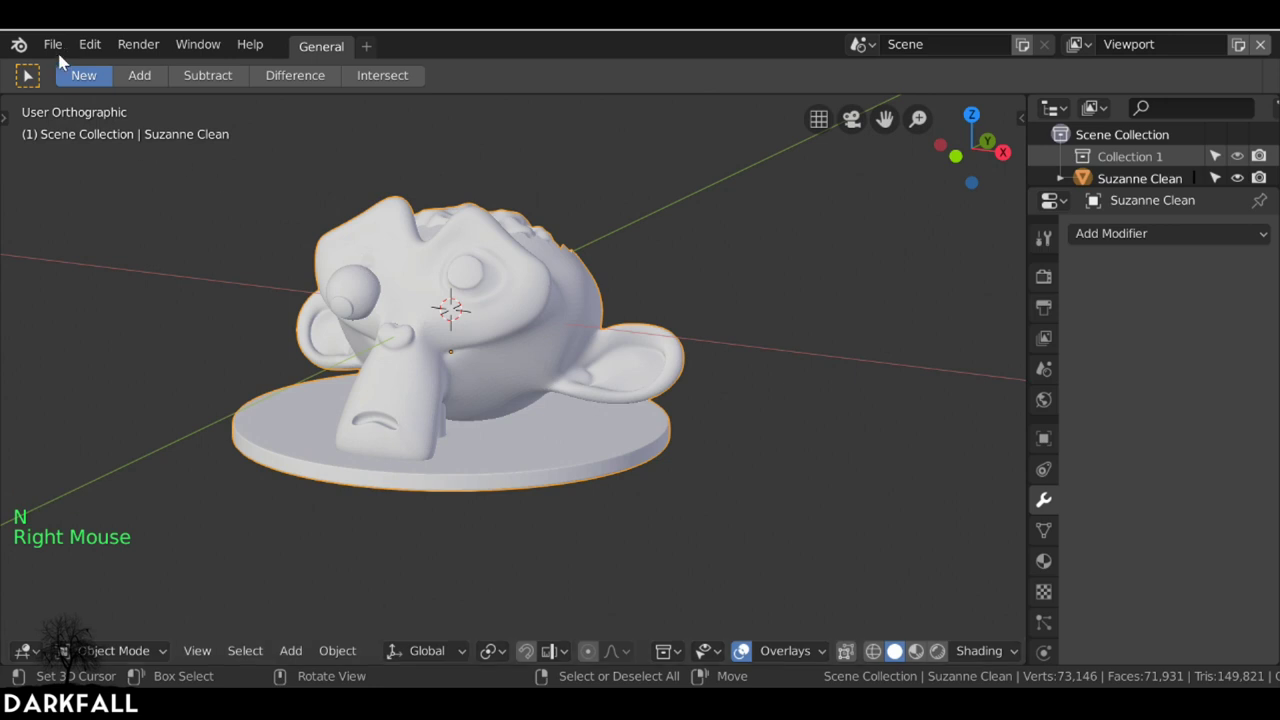
- Bring up File > Export > Stl for the merged head as suzanne zombie.stl
left_click(62, 50)
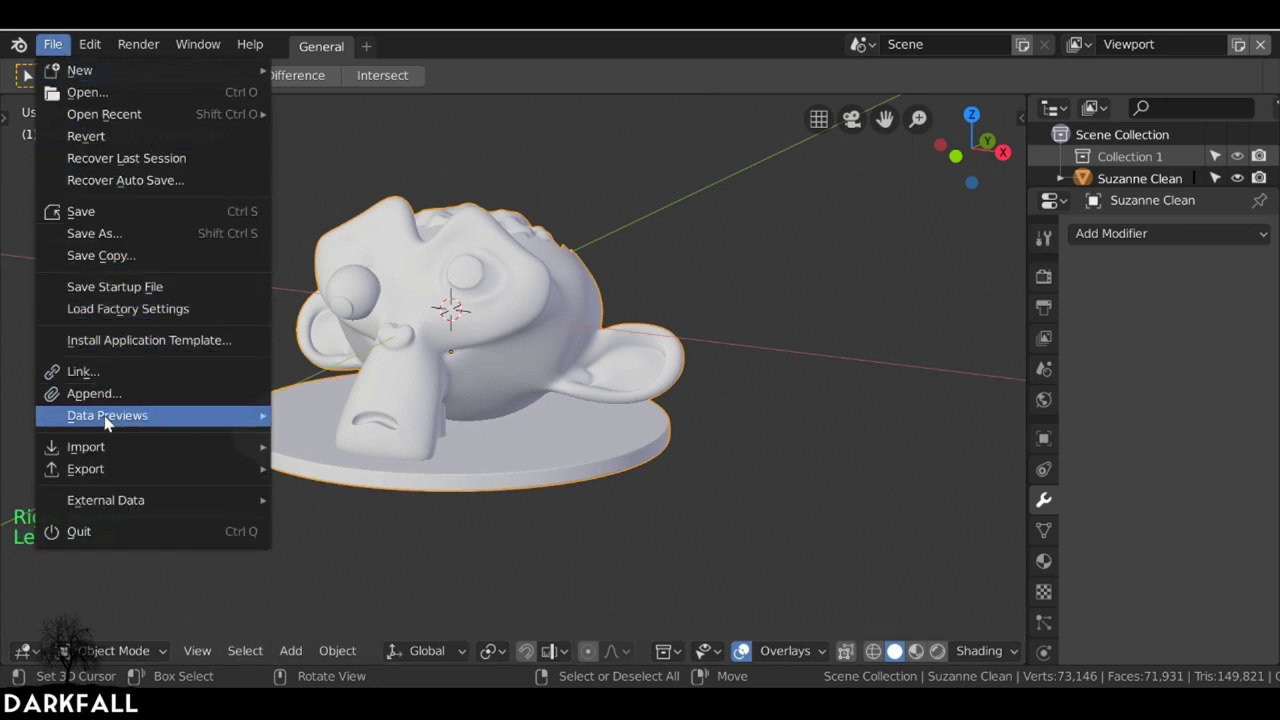